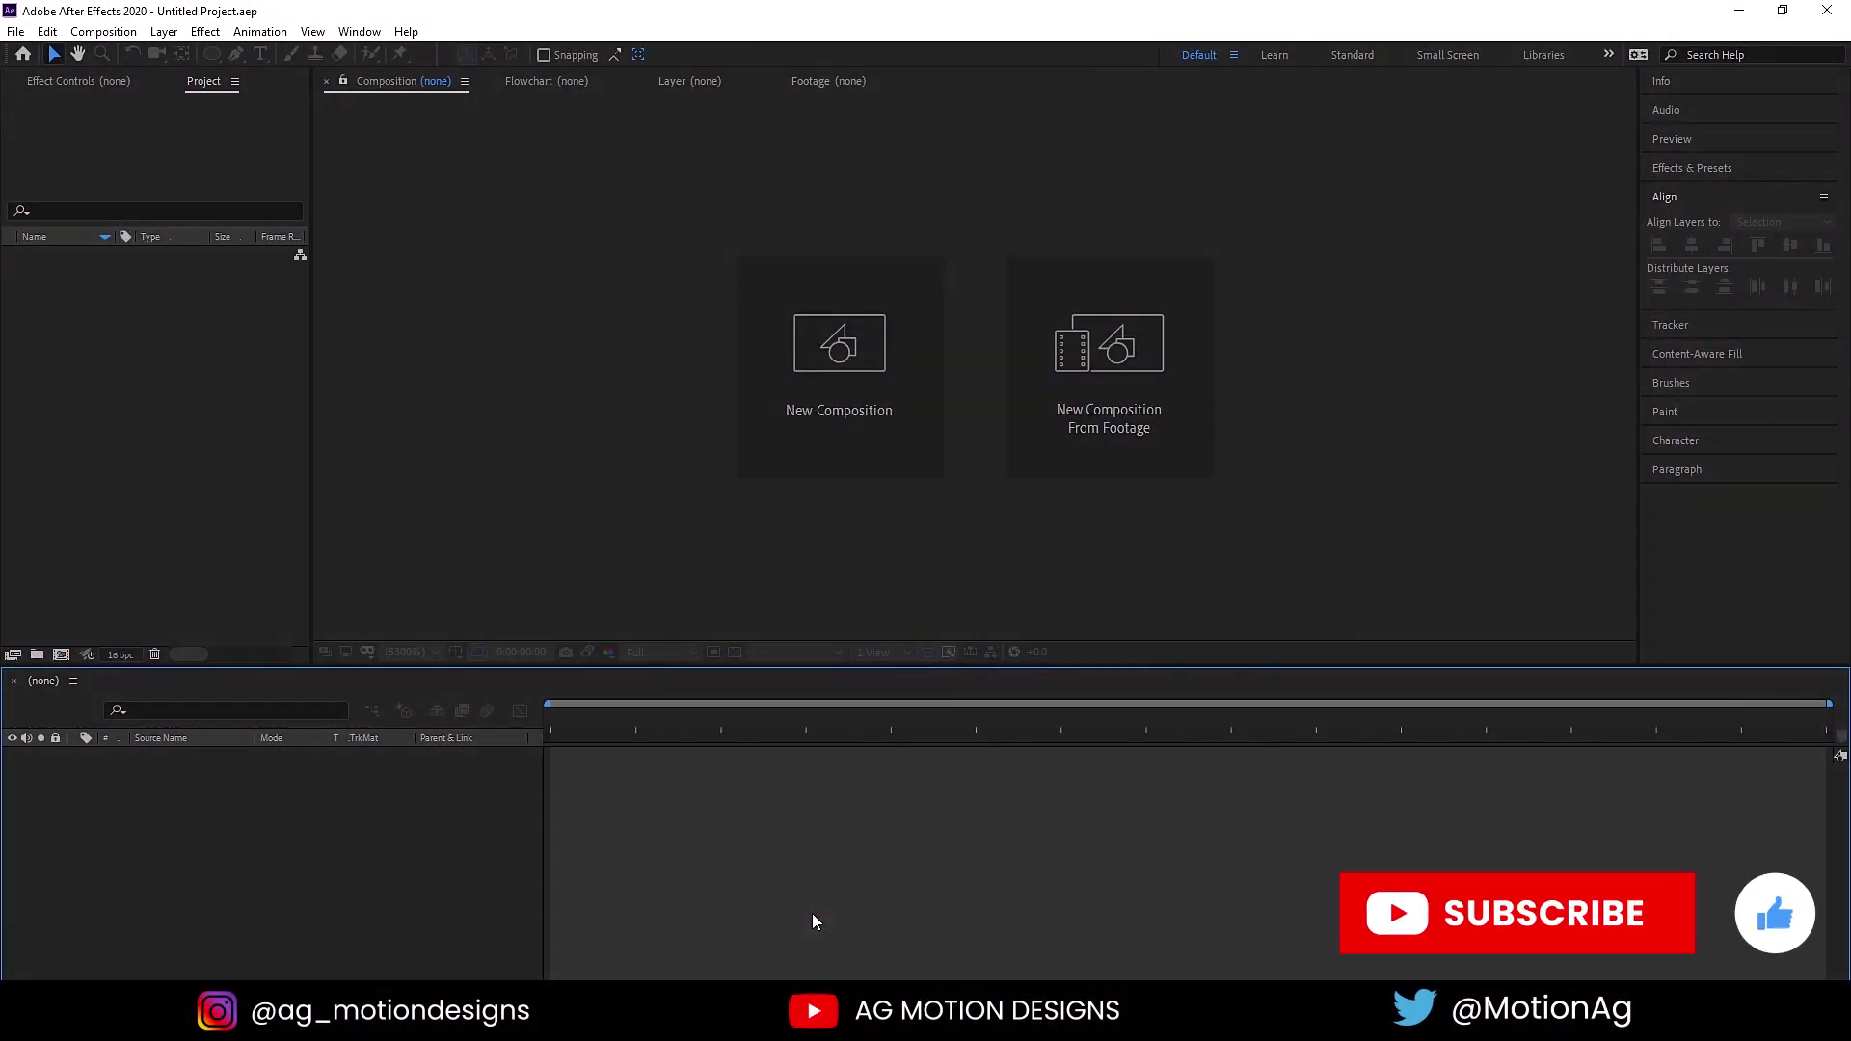
Create a new 1920×1080, 30 fps composition and name it Main Animation.
{"action": "left_click", "coordinate": [843, 409]}
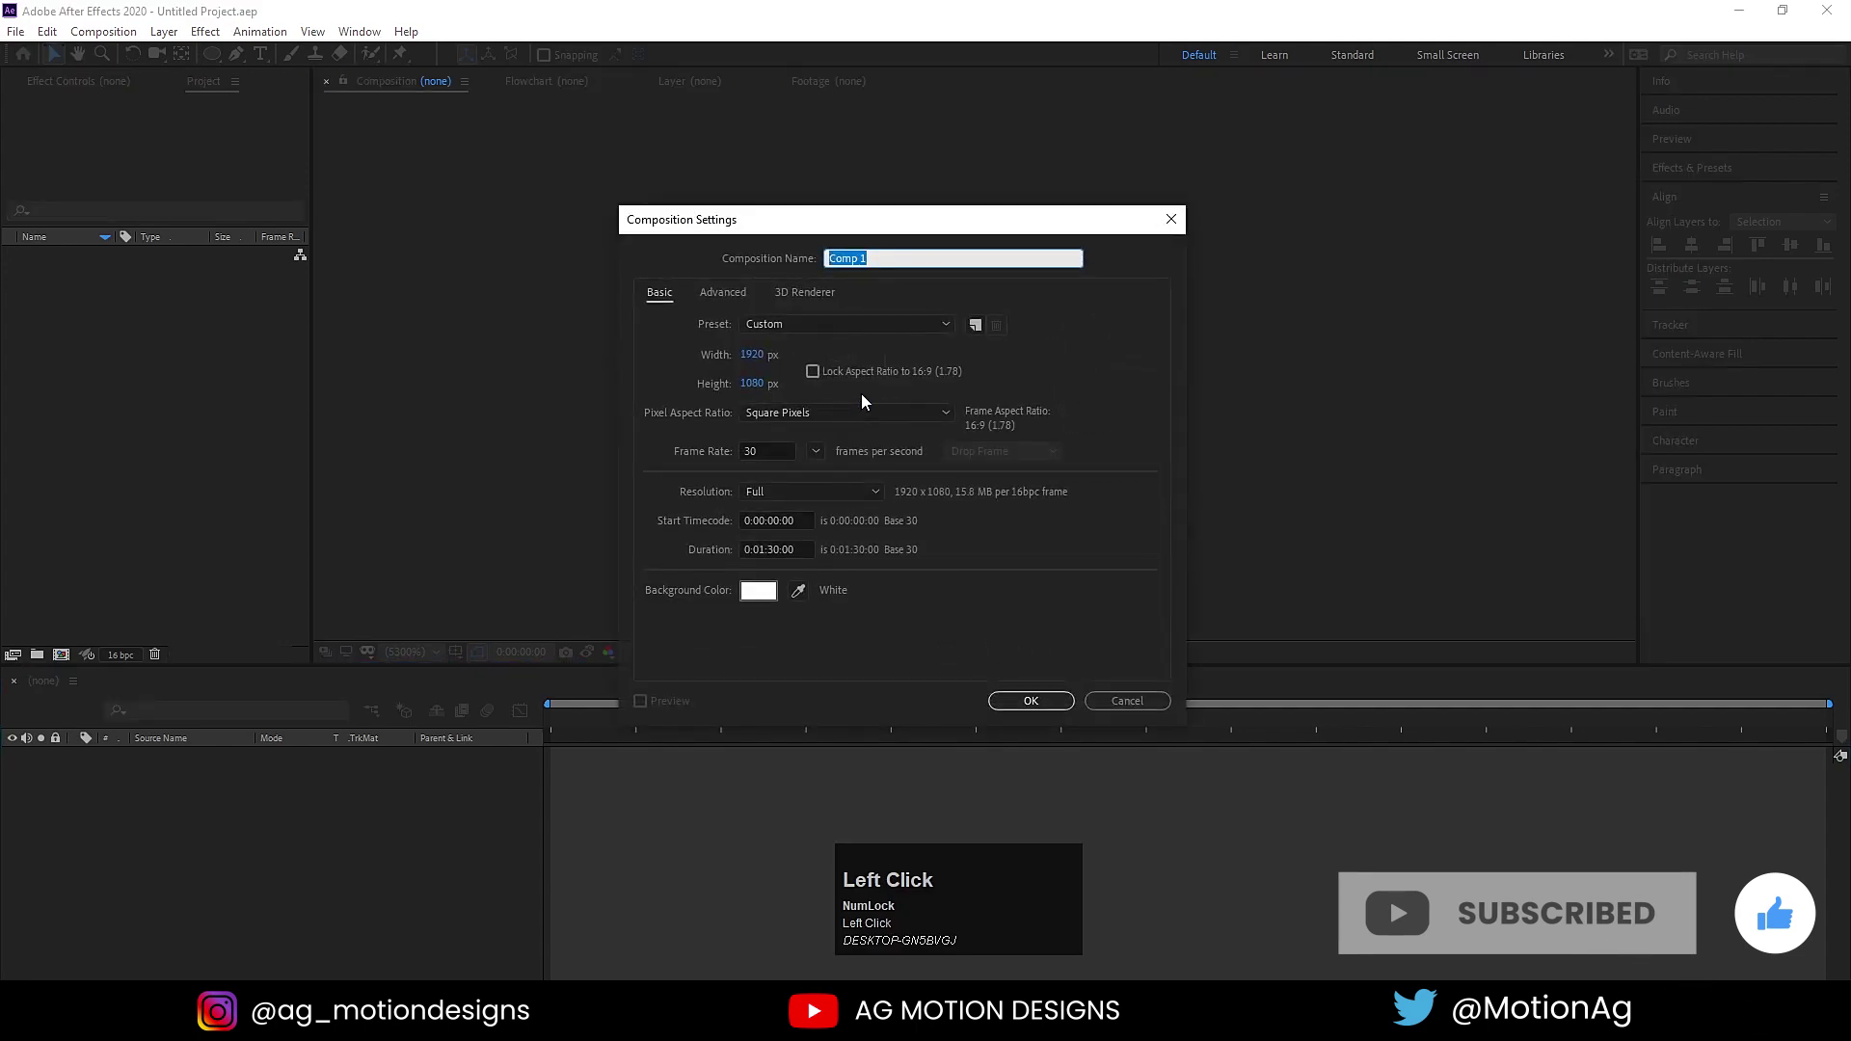
{"action": "left_click", "coordinate": [868, 402]}
{"action": "type", "text": "ain"}
{"action": "key", "text": "space"}
{"action": "type", "text": "imation"}
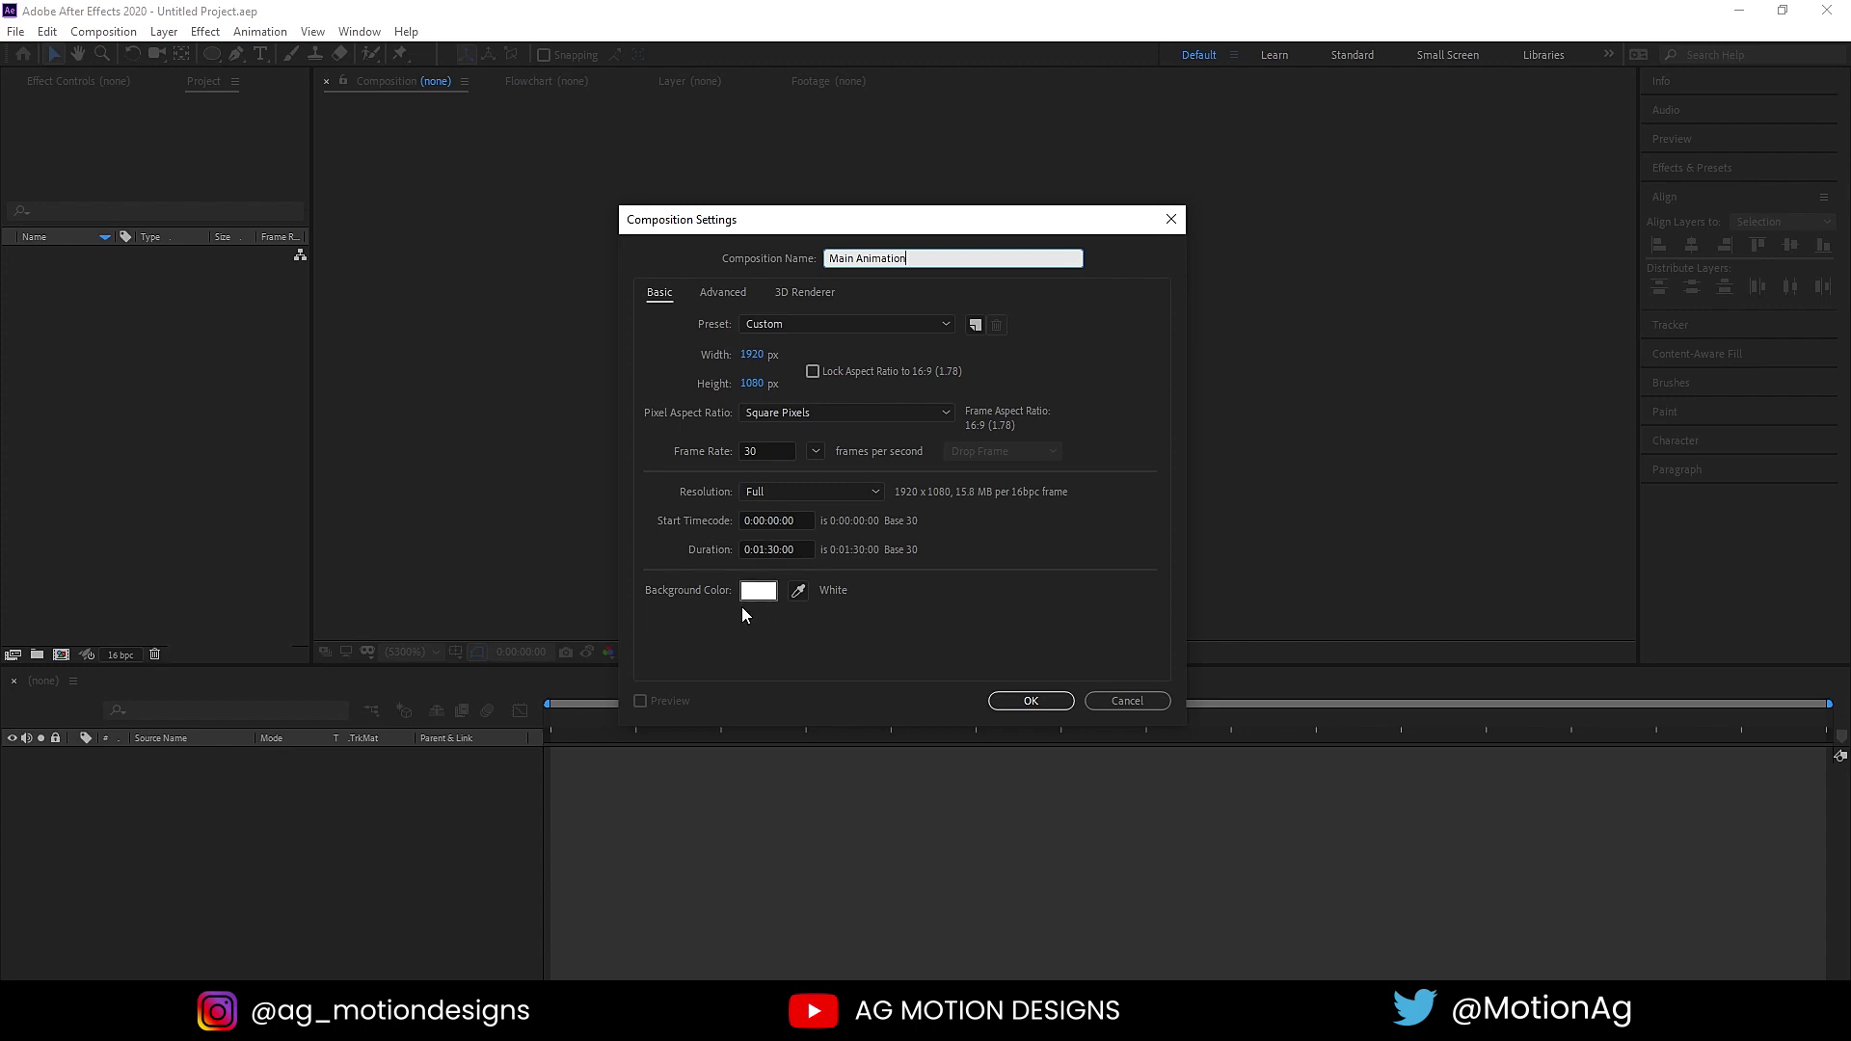
Show safe guides, import logo-Meta.png into the composition and scale it to 80%.
{"action": "left_click", "coordinate": [1057, 718]}
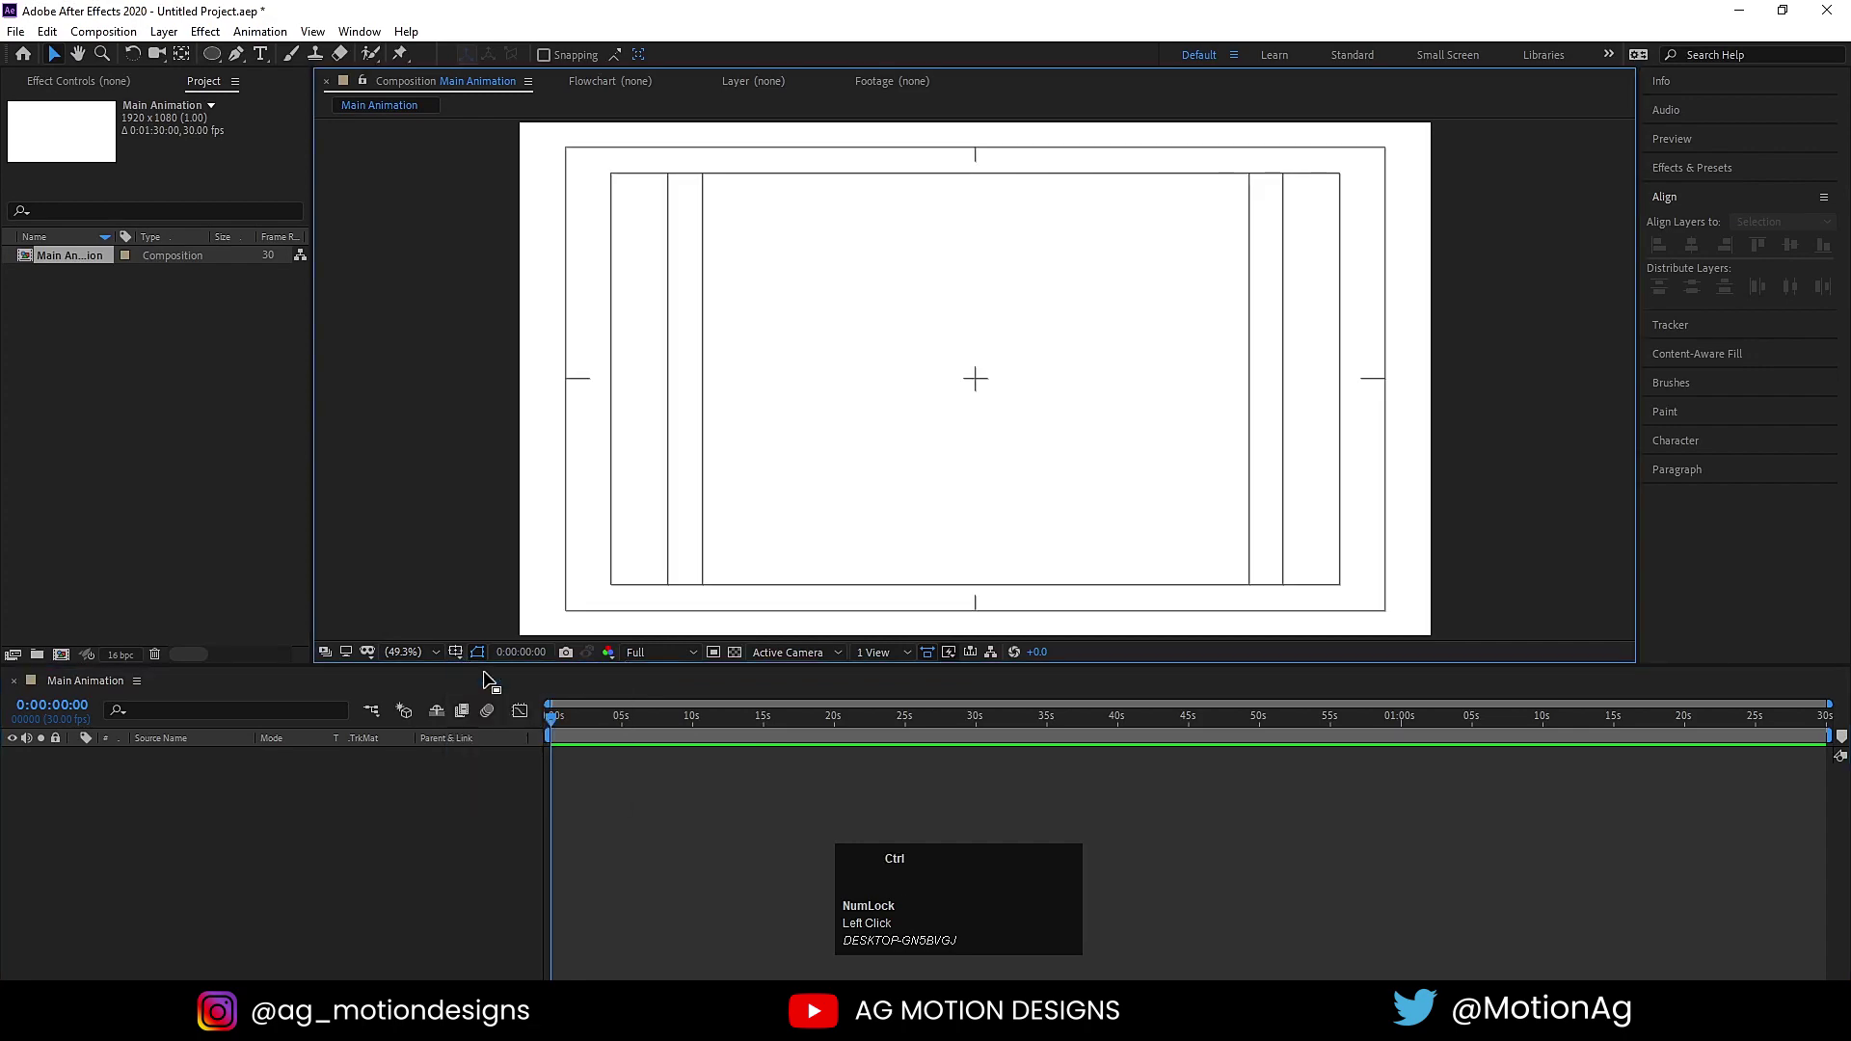
{"action": "key", "text": "ctrl+i"}
{"action": "left_click_drag", "start_coordinate": [491, 680], "coordinate": [331, 842]}
{"action": "key", "text": "s"}
{"action": "left_click_drag", "start_coordinate": [302, 773], "coordinate": [244, 843]}
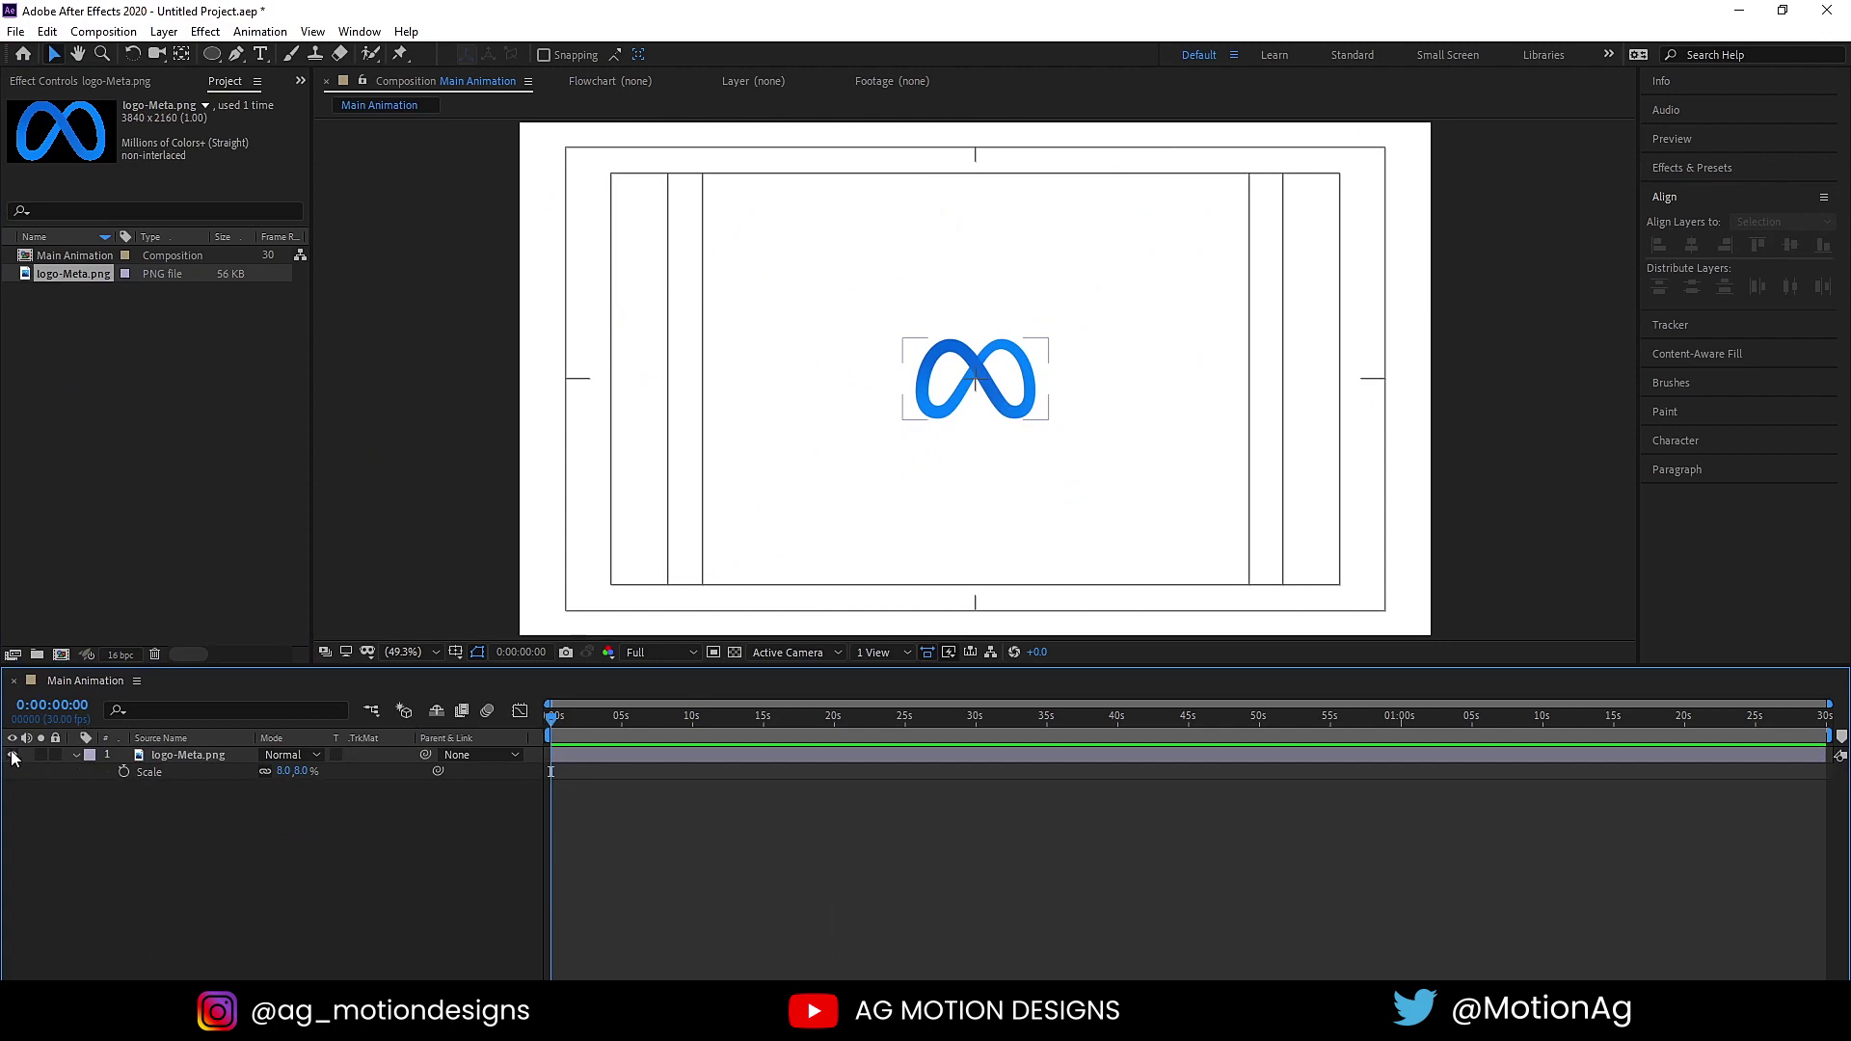
Draw a small circle with #0265E0 fill, centre its anchor point and align it to composition centre.
{"action": "left_click", "coordinate": [17, 759]}
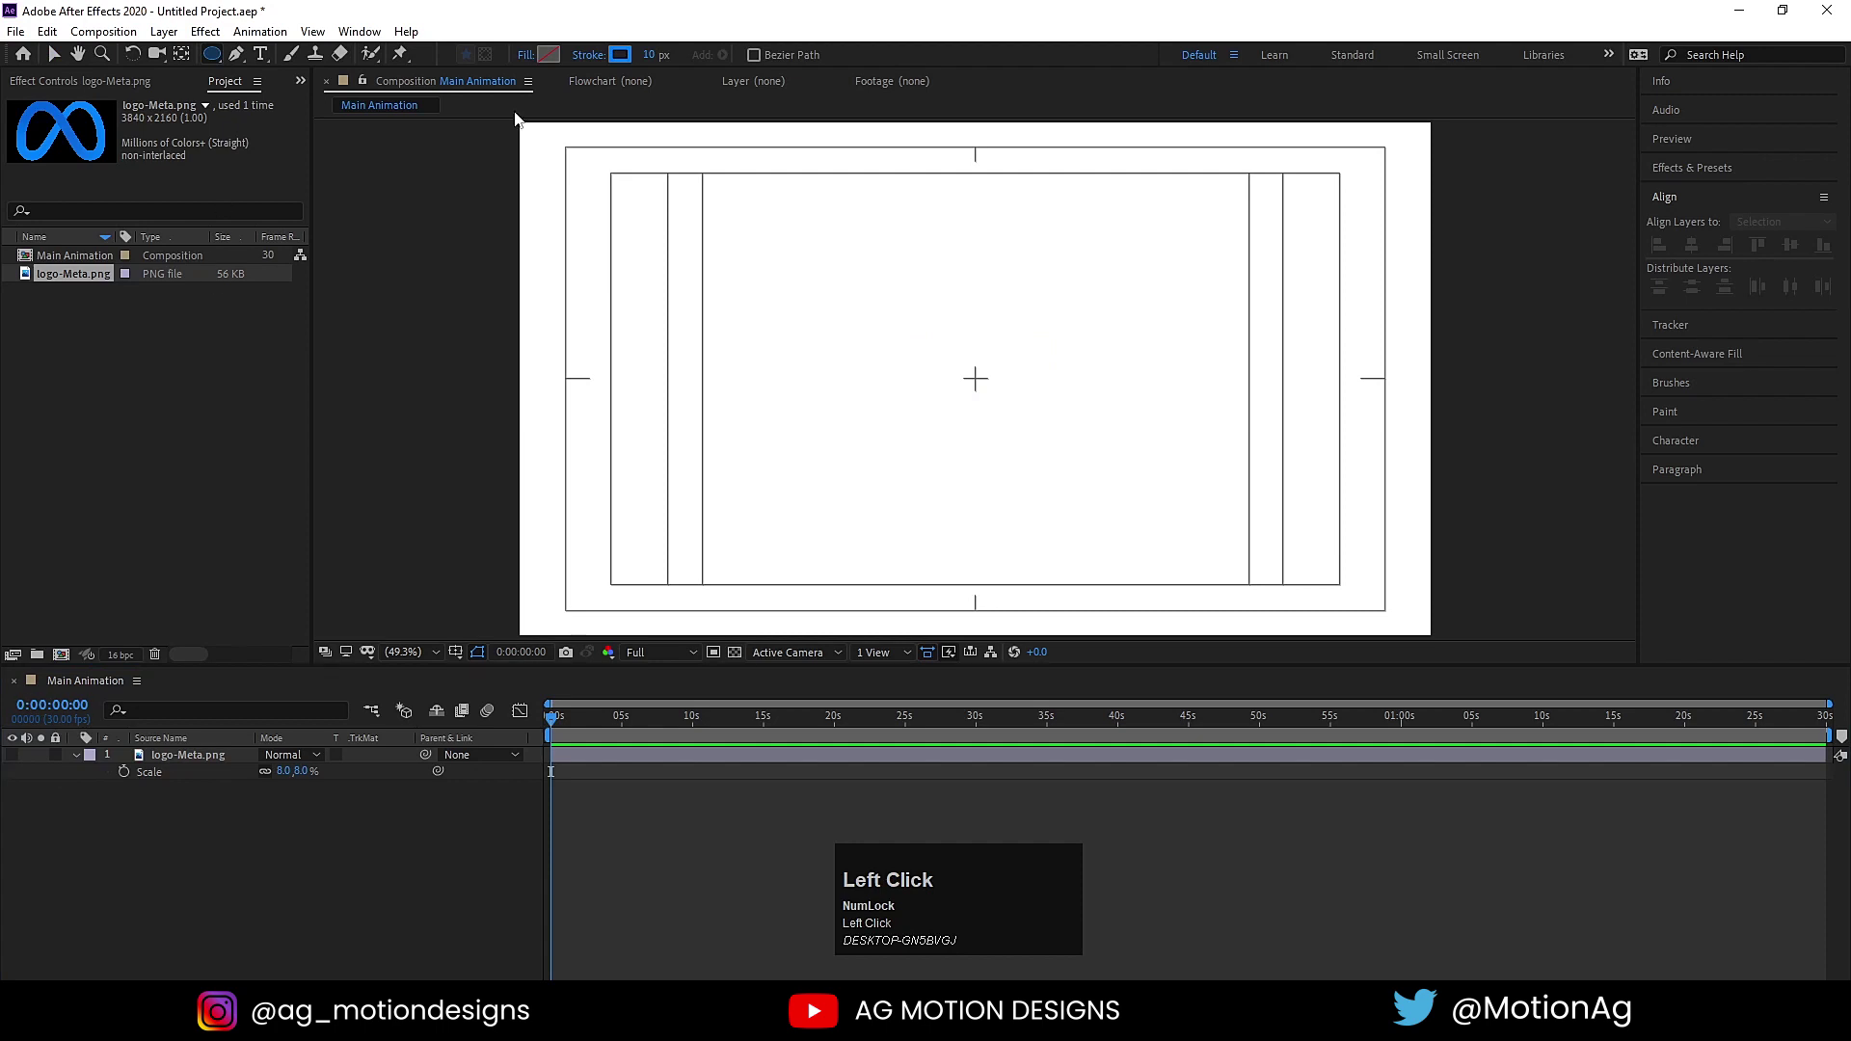
{"action": "left_click_drag", "start_coordinate": [594, 55], "coordinate": [560, 57]}
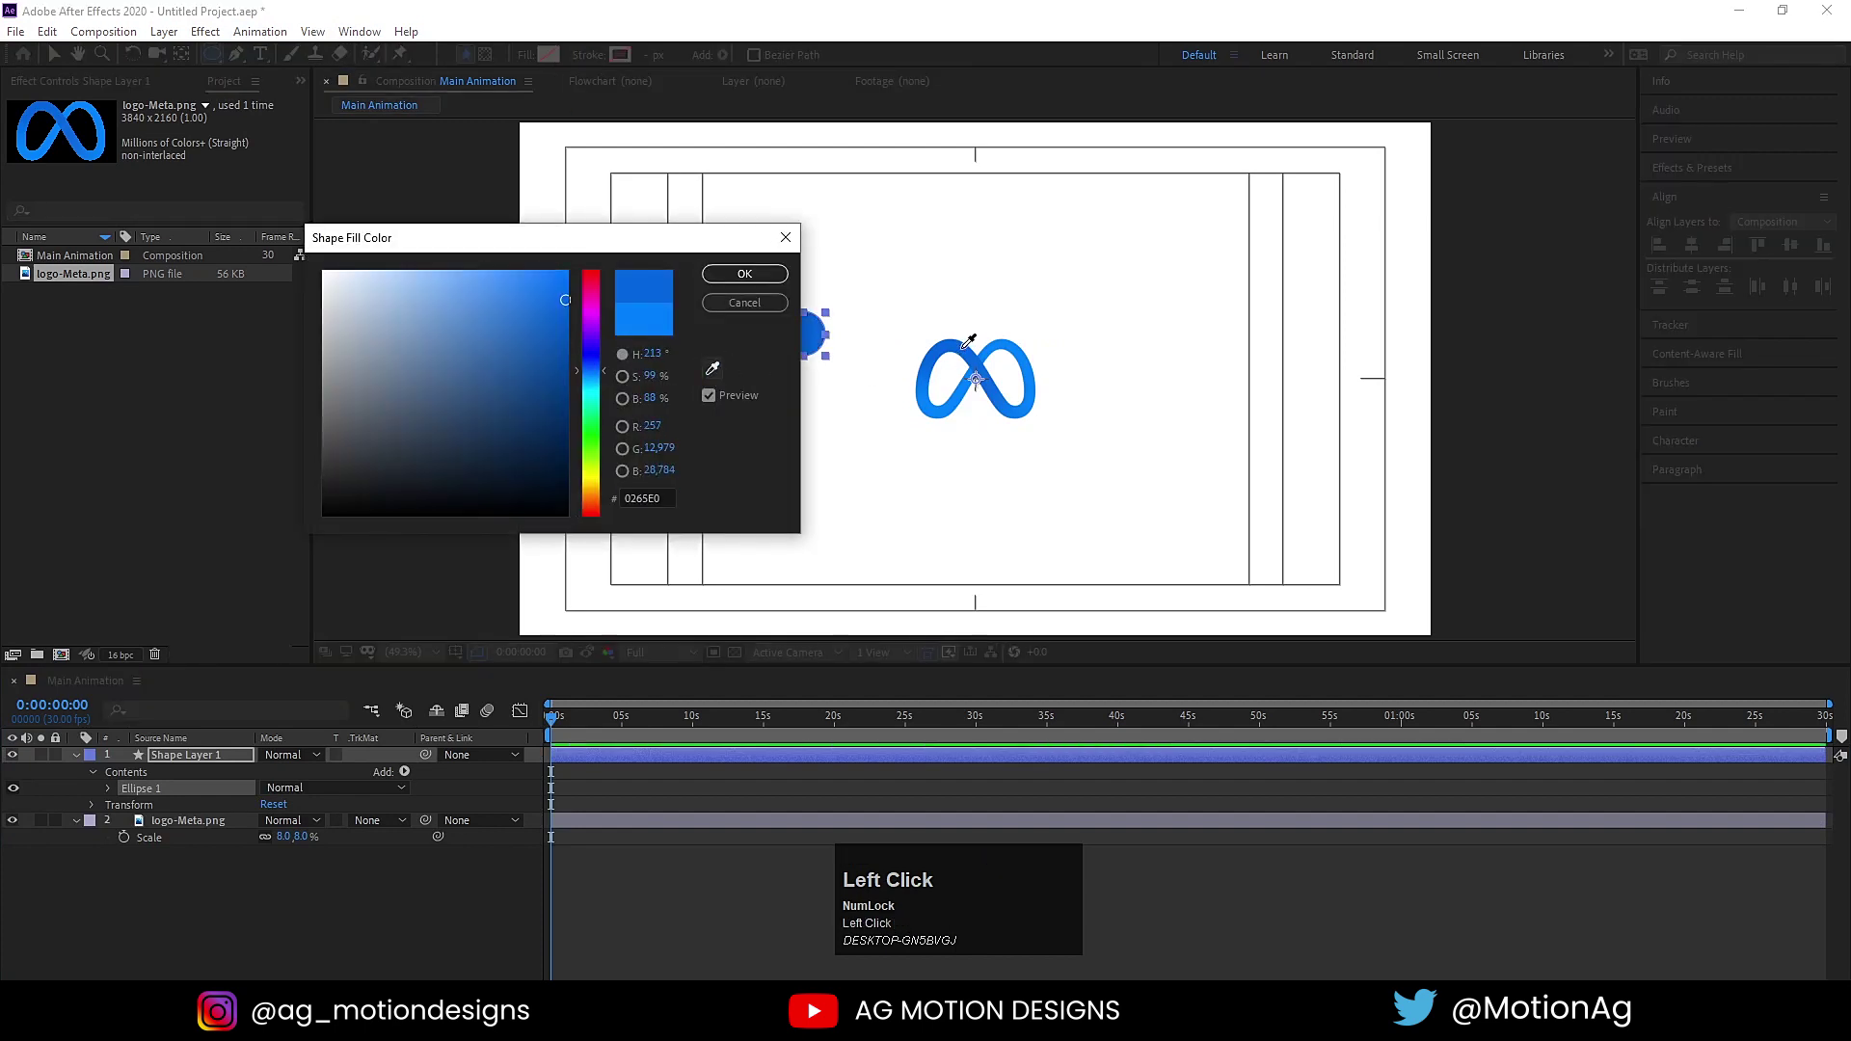
{"action": "left_click", "coordinate": [549, 716]}
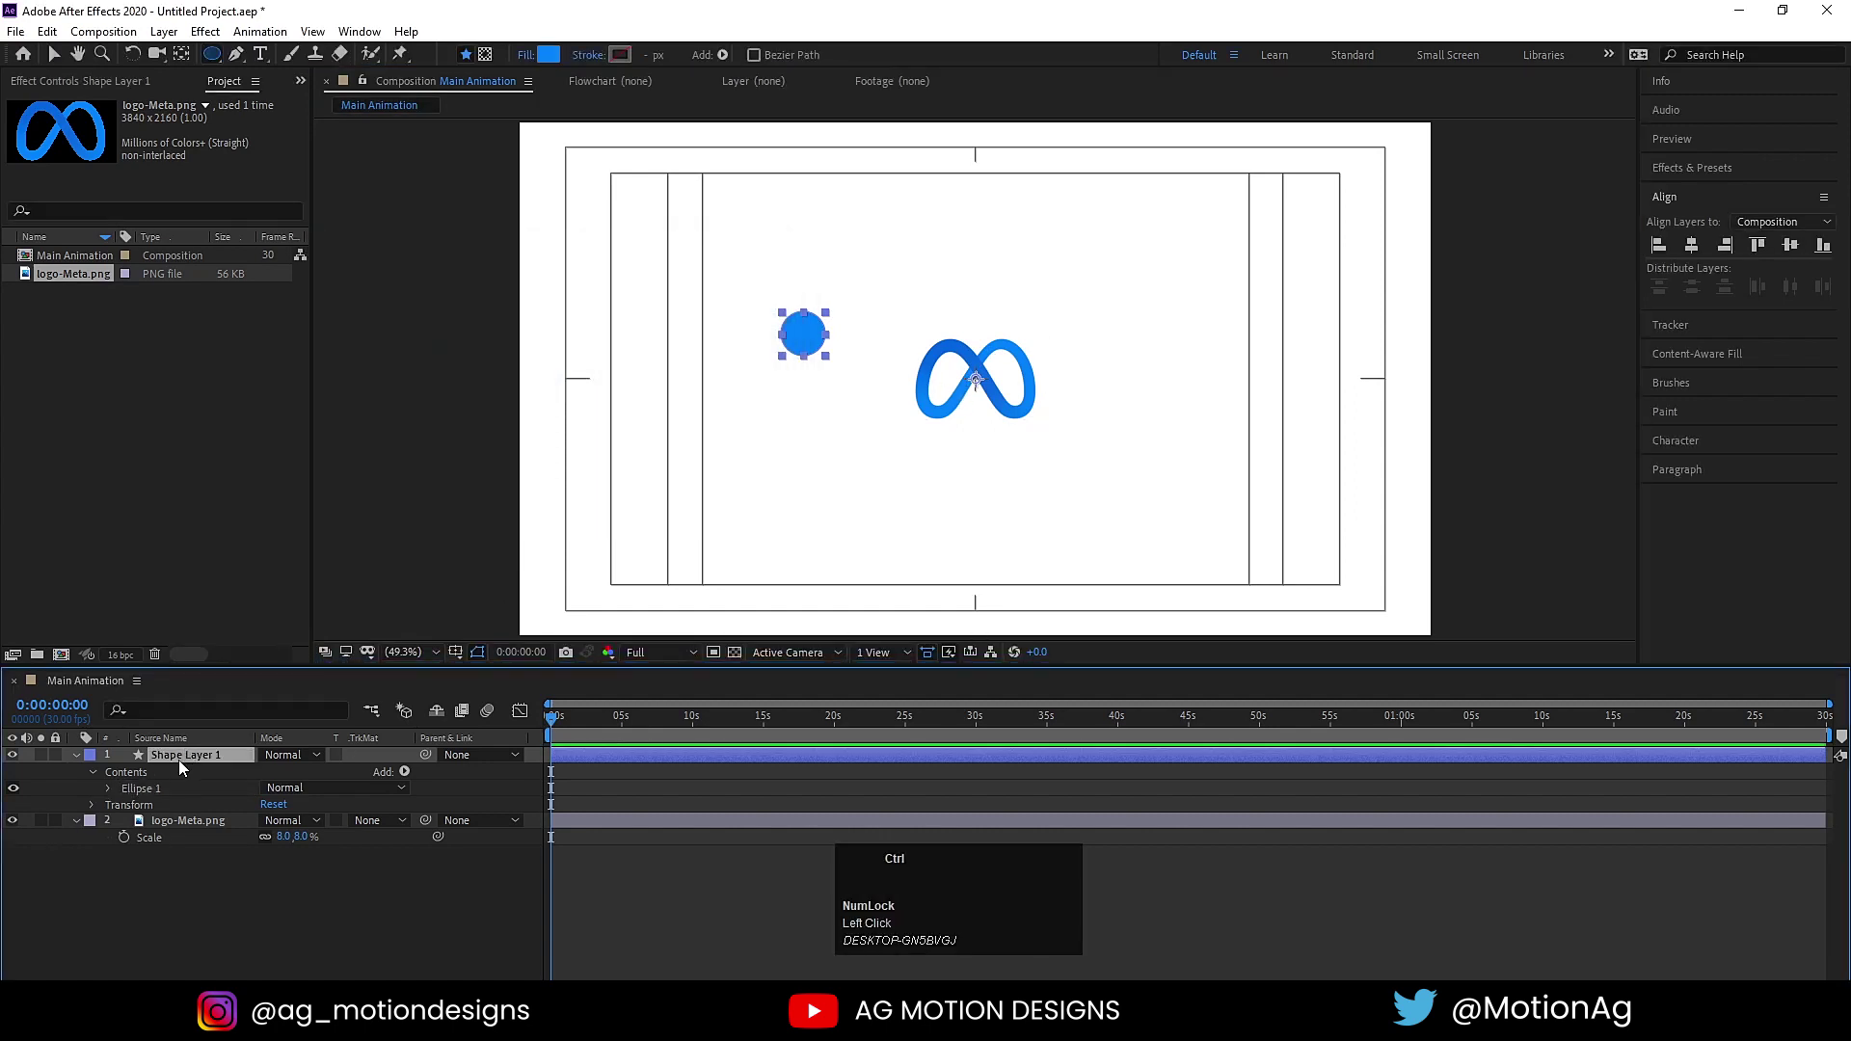
{"action": "key", "text": "ctrl+alt+Home"}
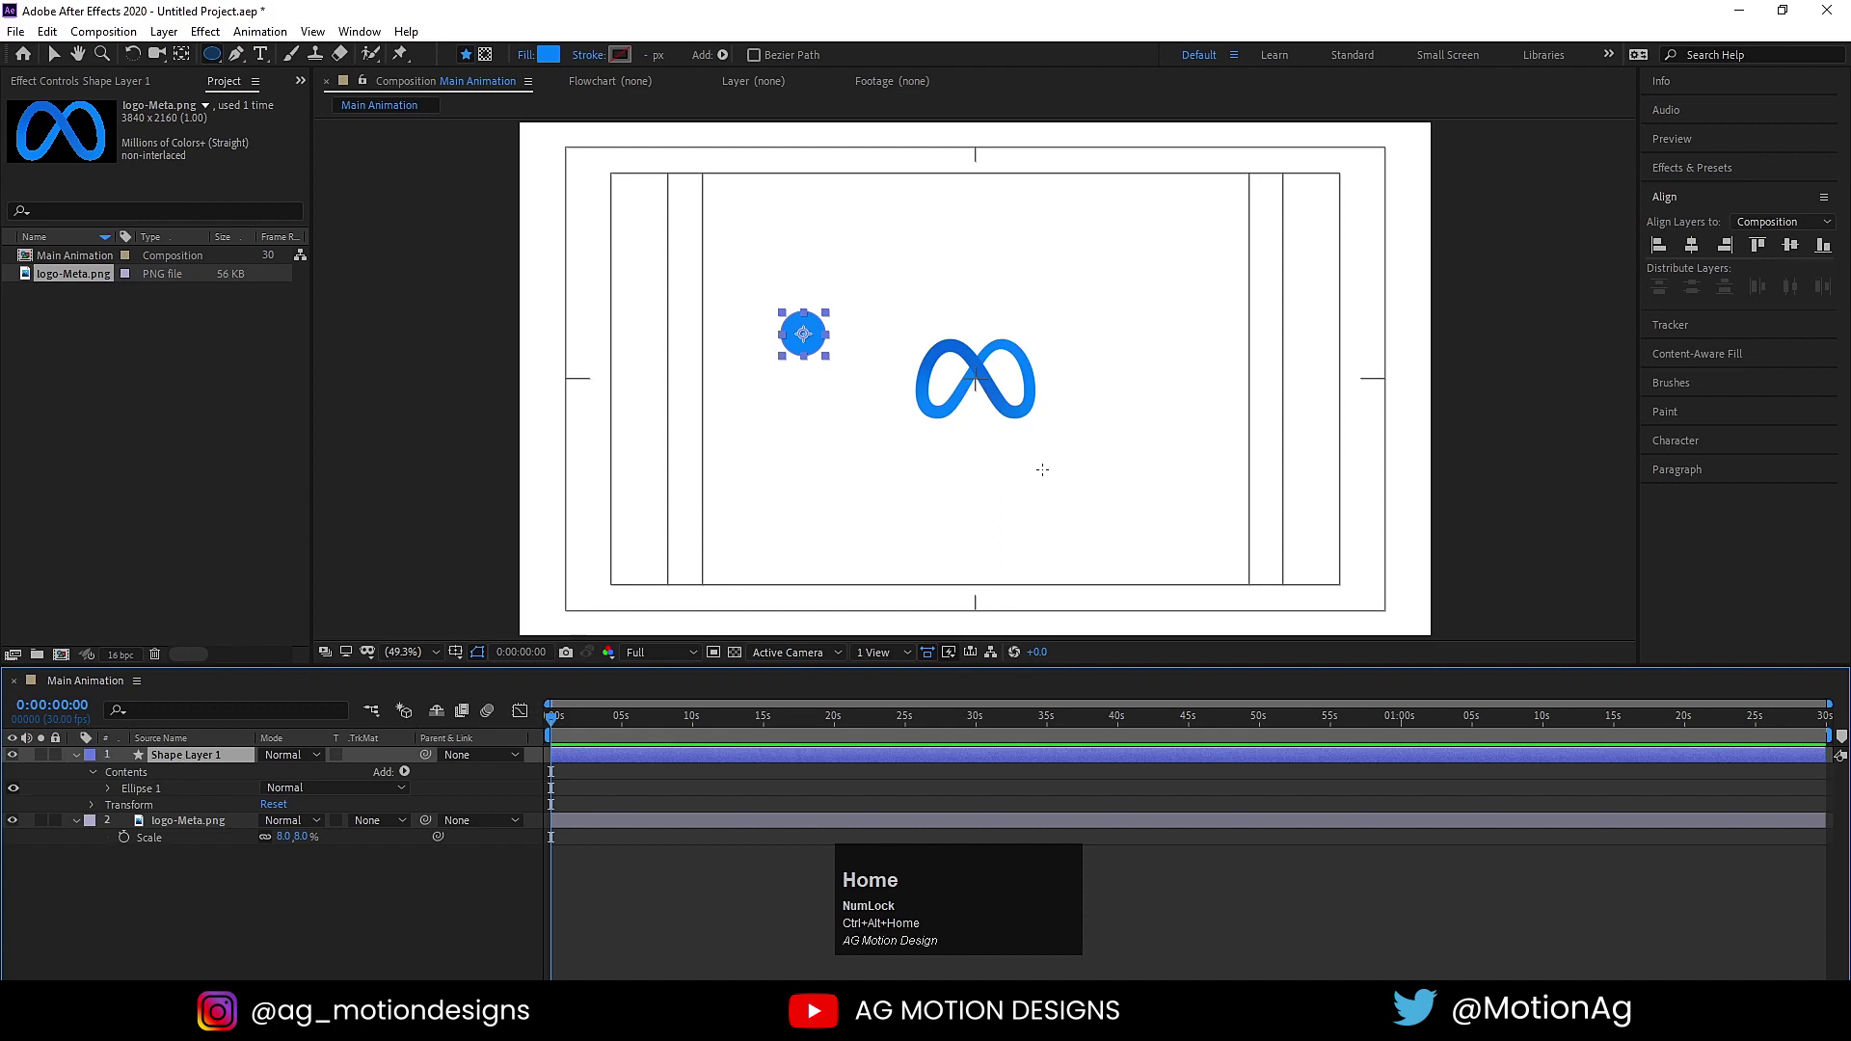
{"action": "left_click", "coordinate": [1696, 254]}
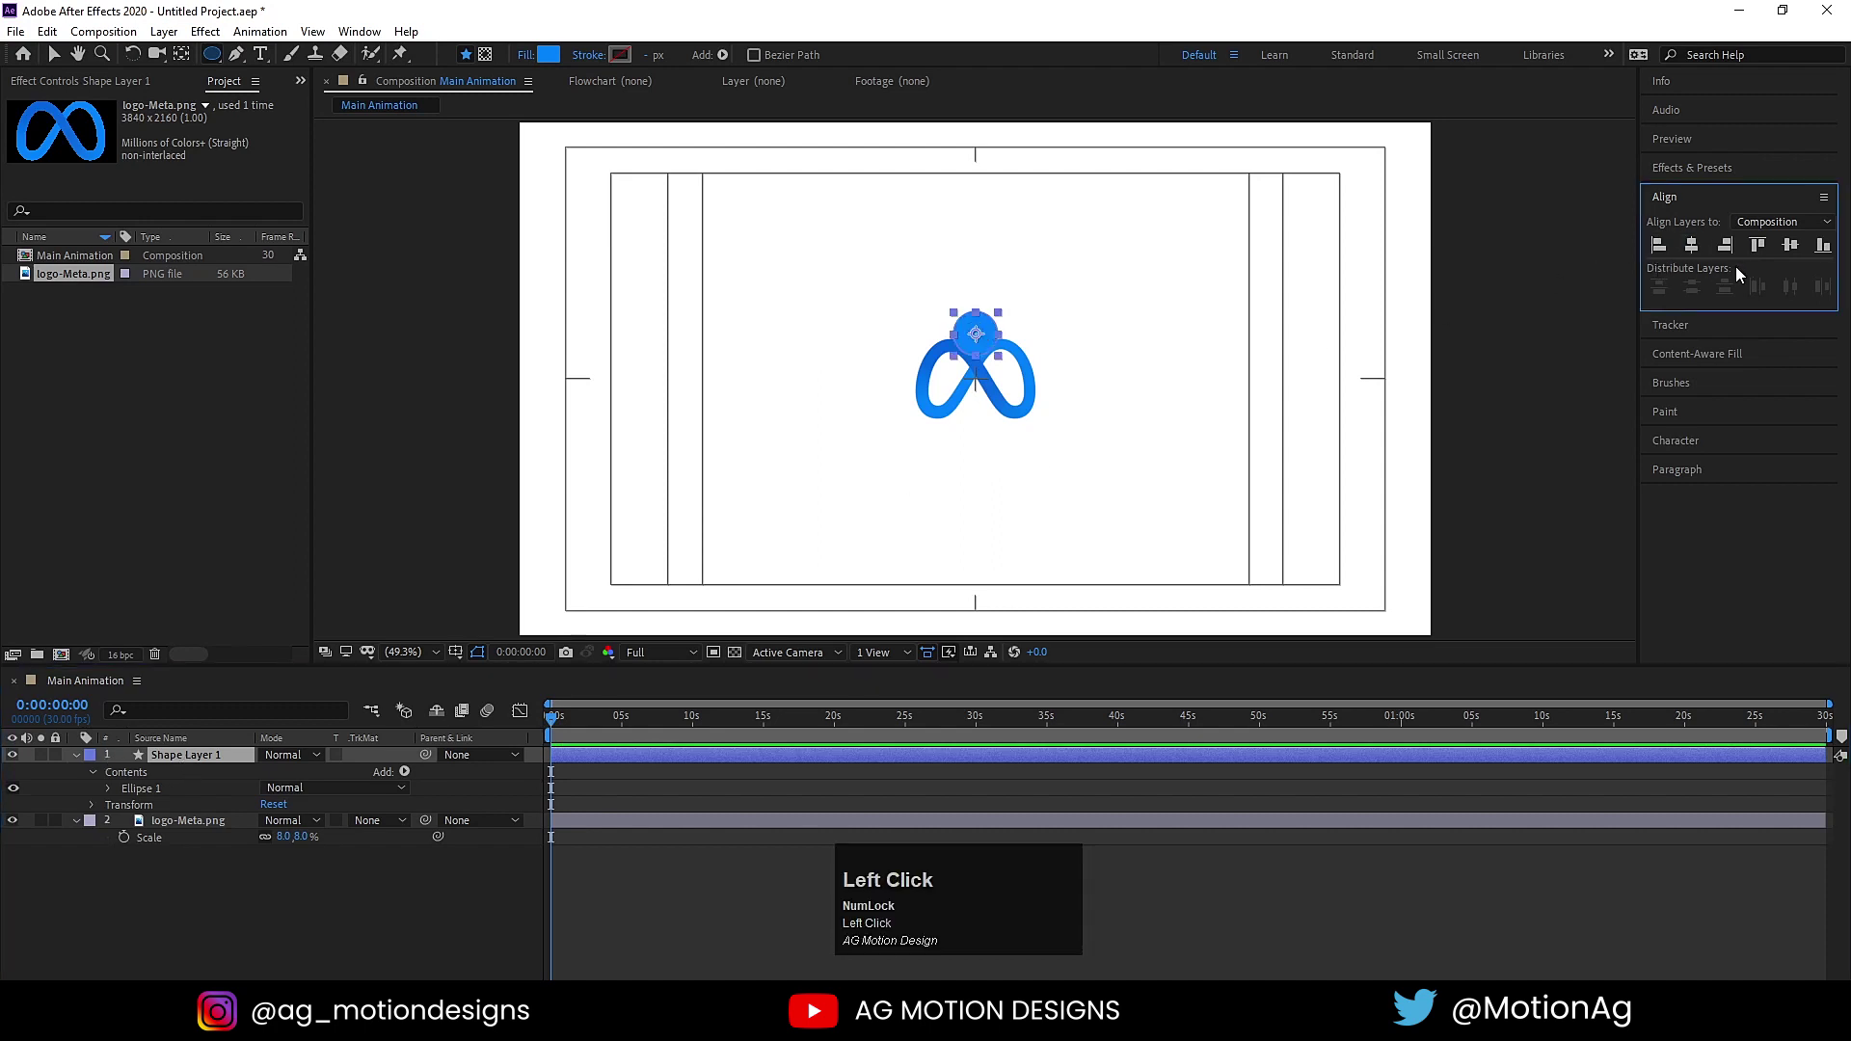
{"action": "left_click", "coordinate": [1800, 251]}
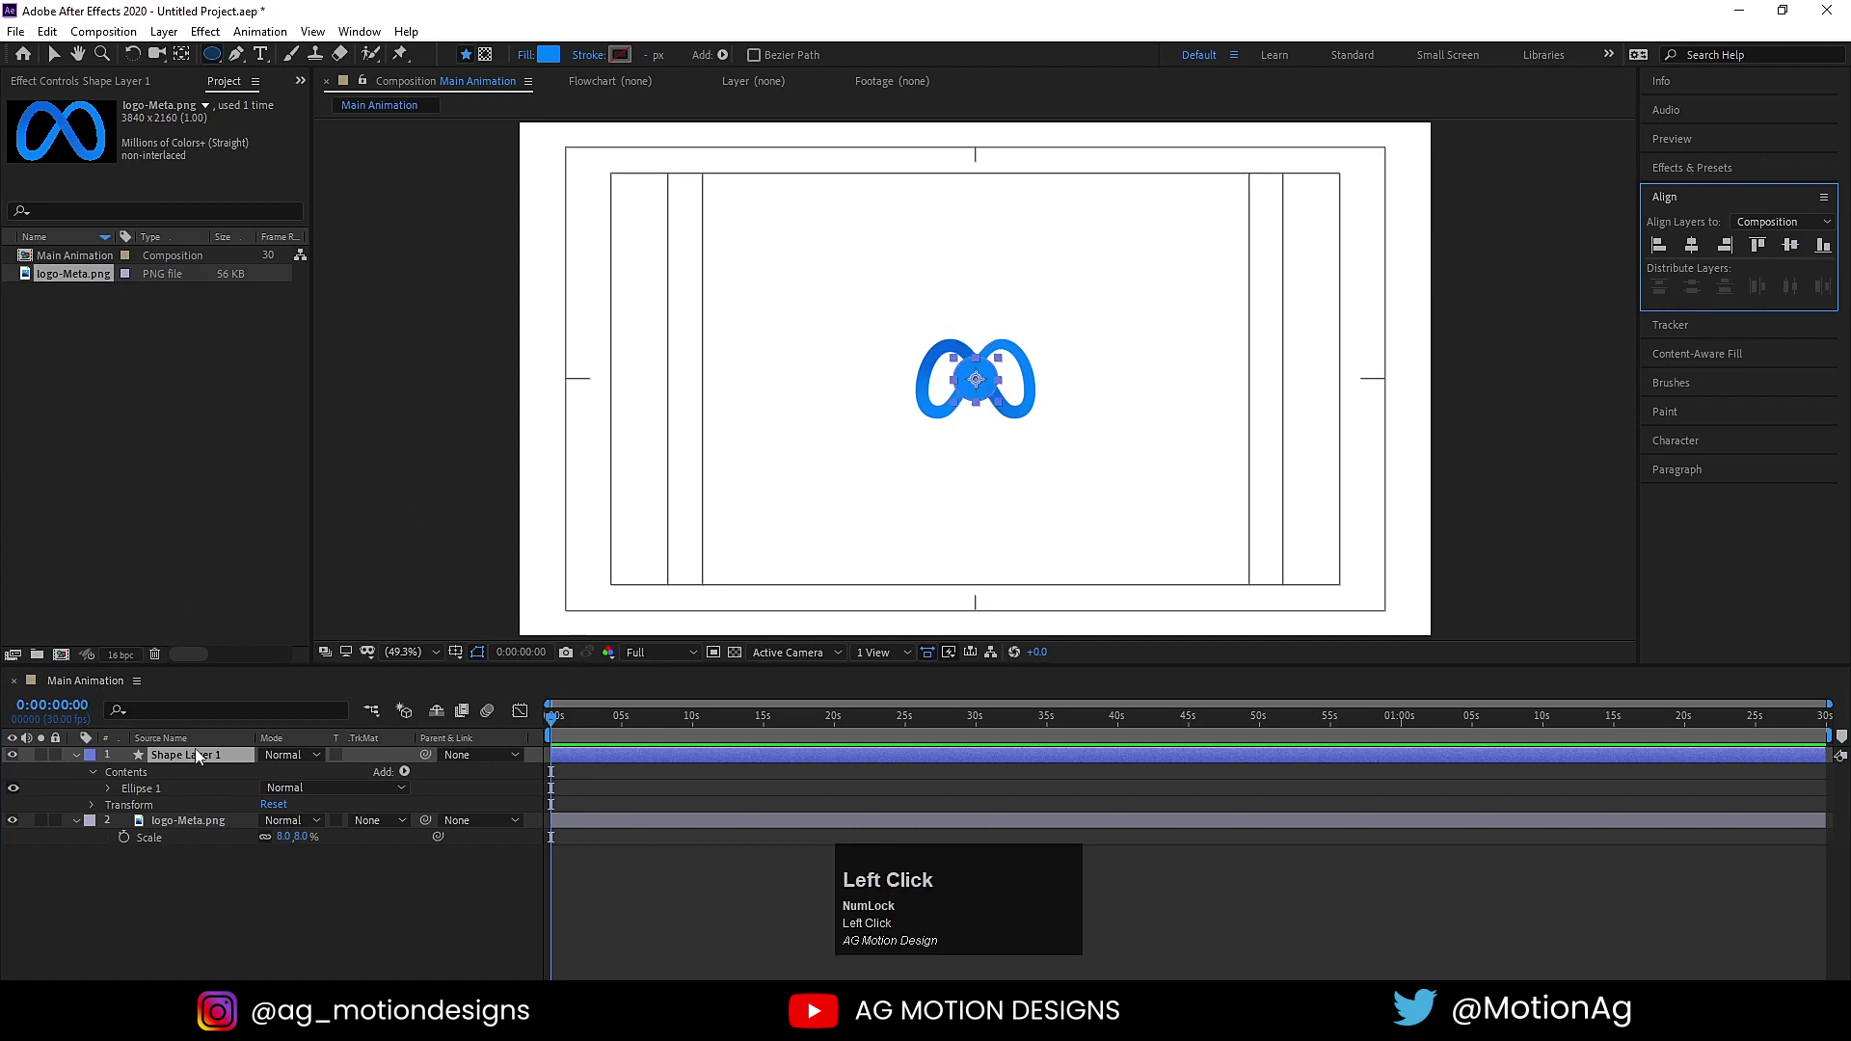
Set the circle to 55% and keyframe its position from centre toward the upper left over one second.
{"action": "key", "text": "s"}
{"action": "left_click_drag", "start_coordinate": [294, 771], "coordinate": [22, 798]}
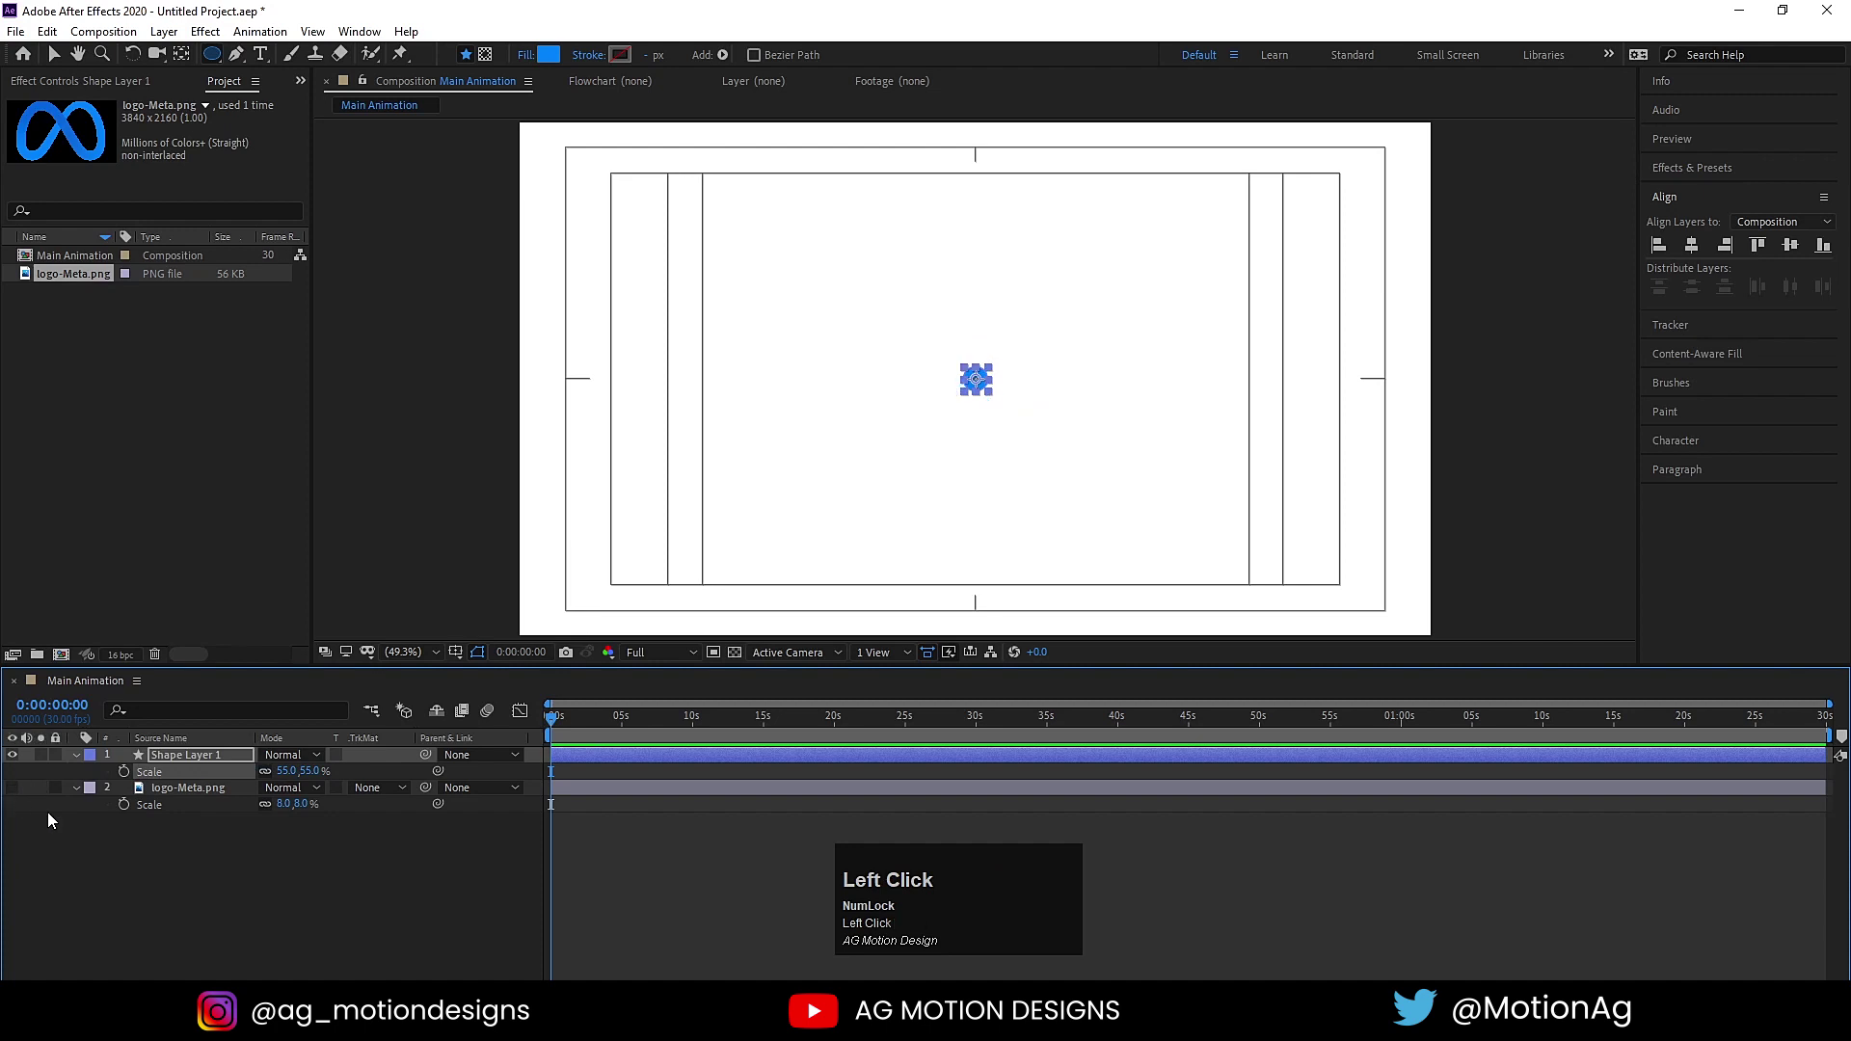
{"action": "key", "text": "p"}
{"action": "left_click", "coordinate": [132, 779]}
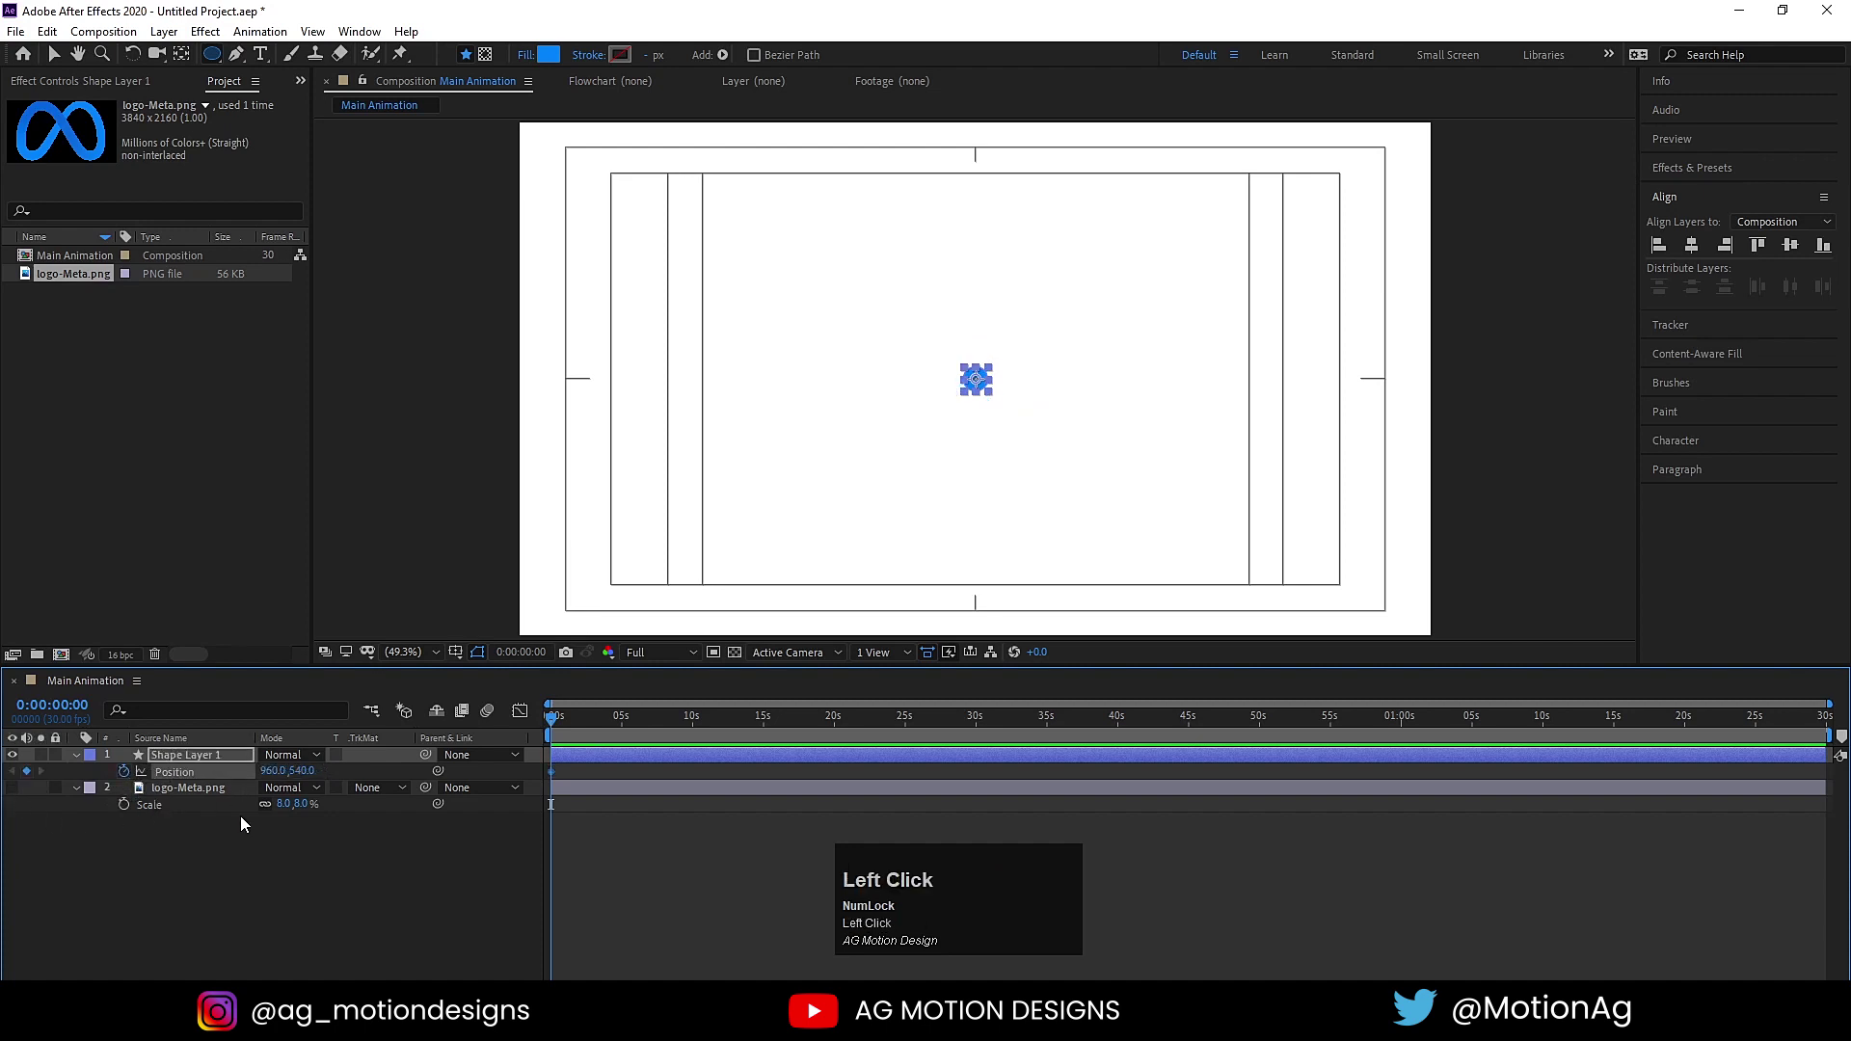
{"action": "key", "text": "="}
{"action": "key", "text": "="}
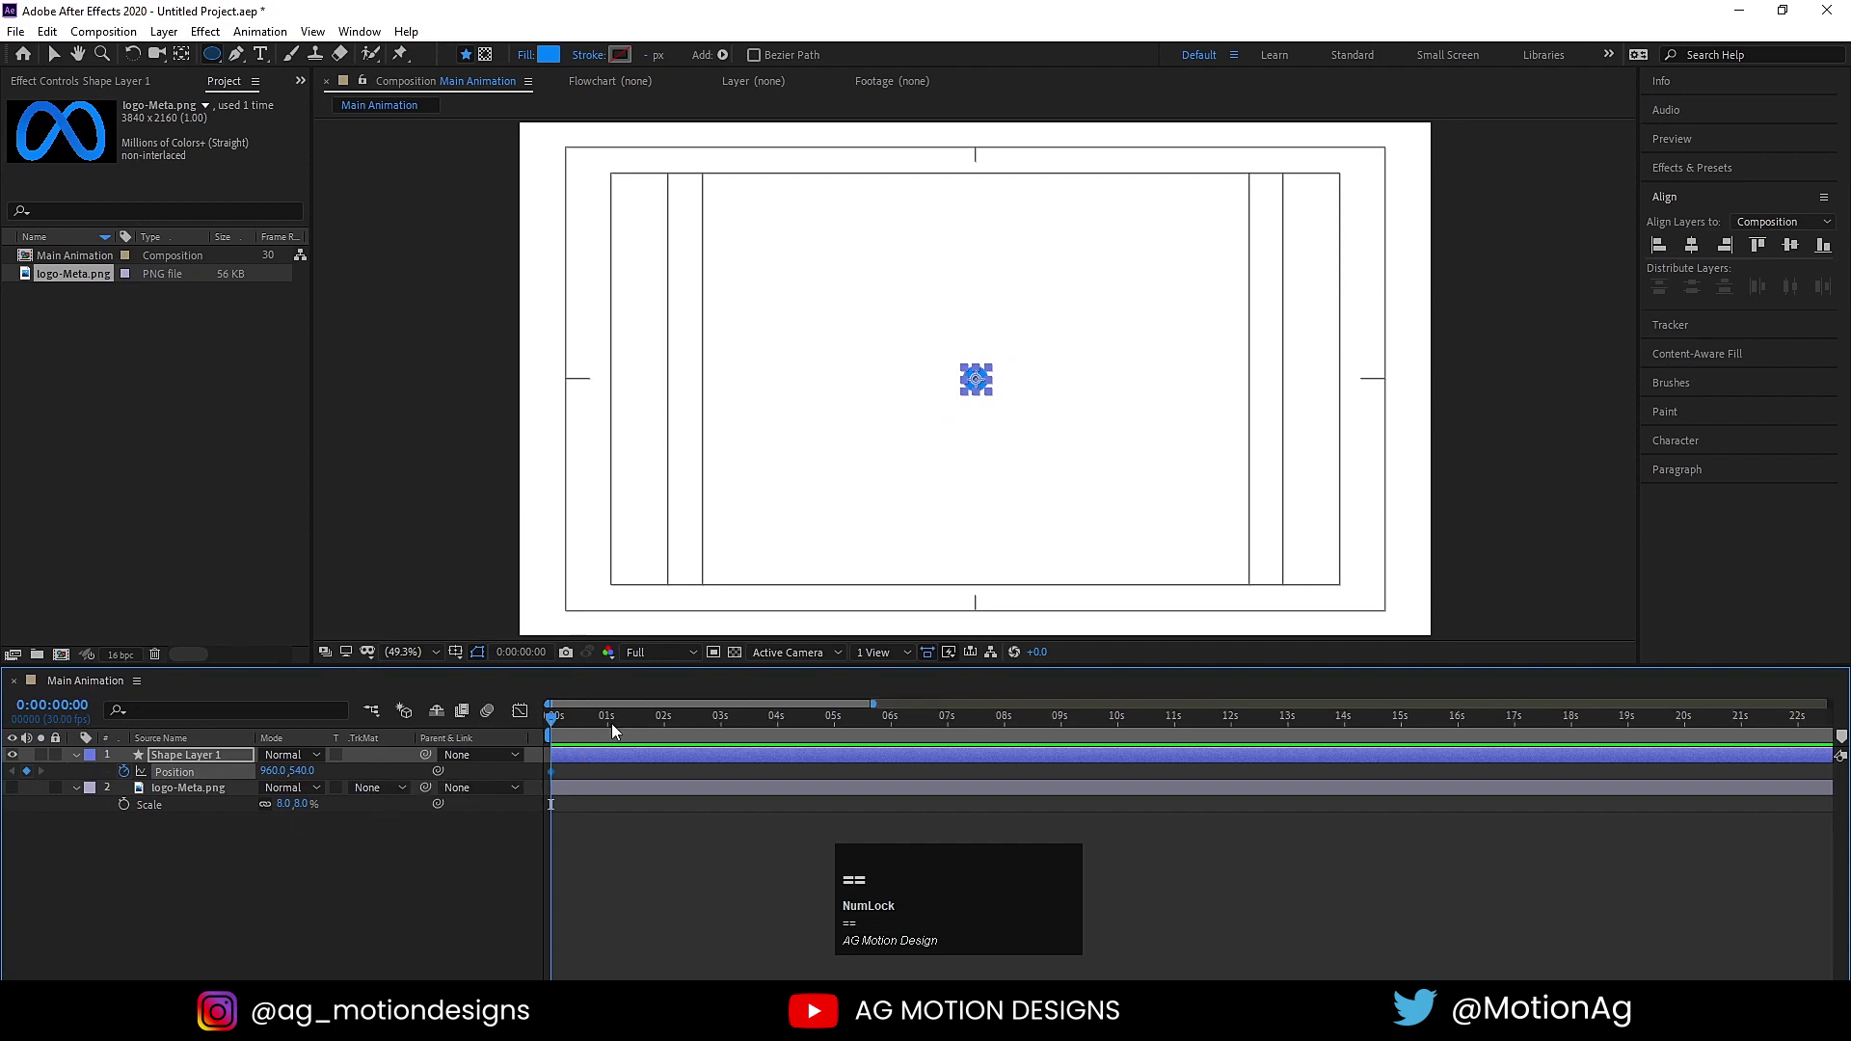
{"action": "left_click", "coordinate": [615, 724]}
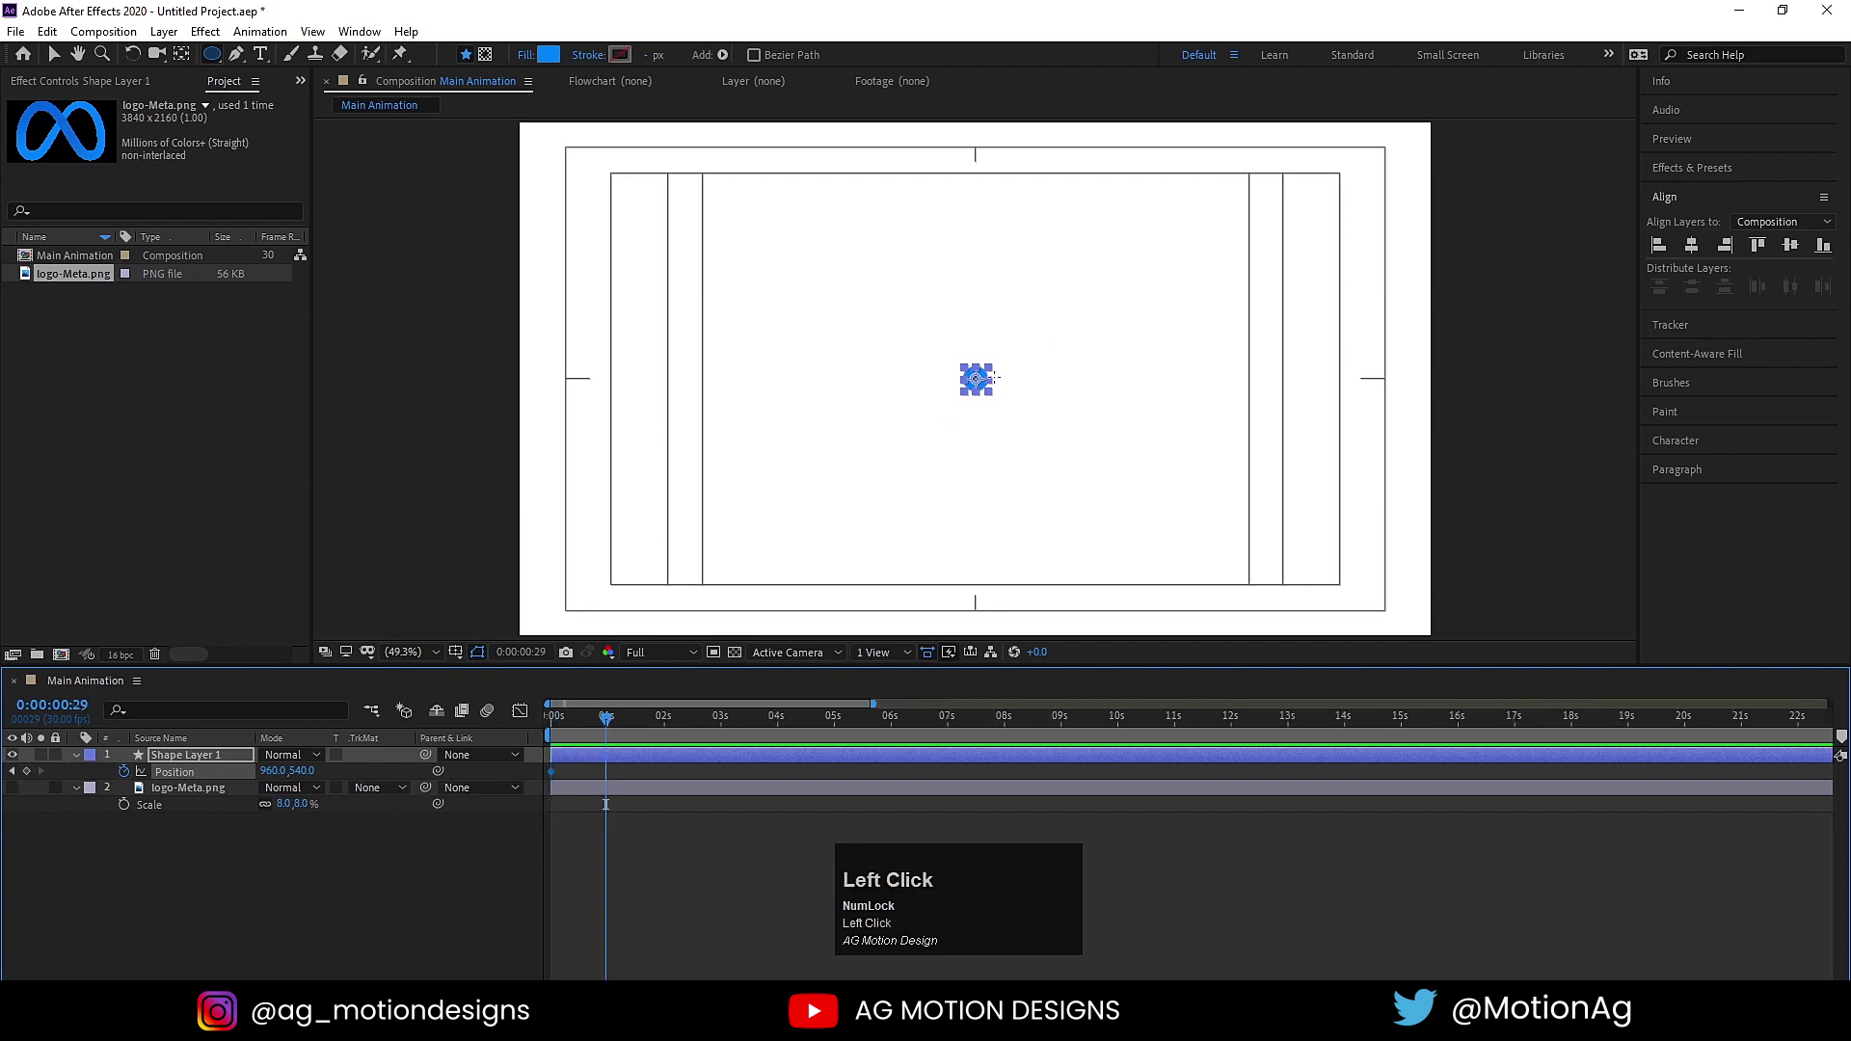
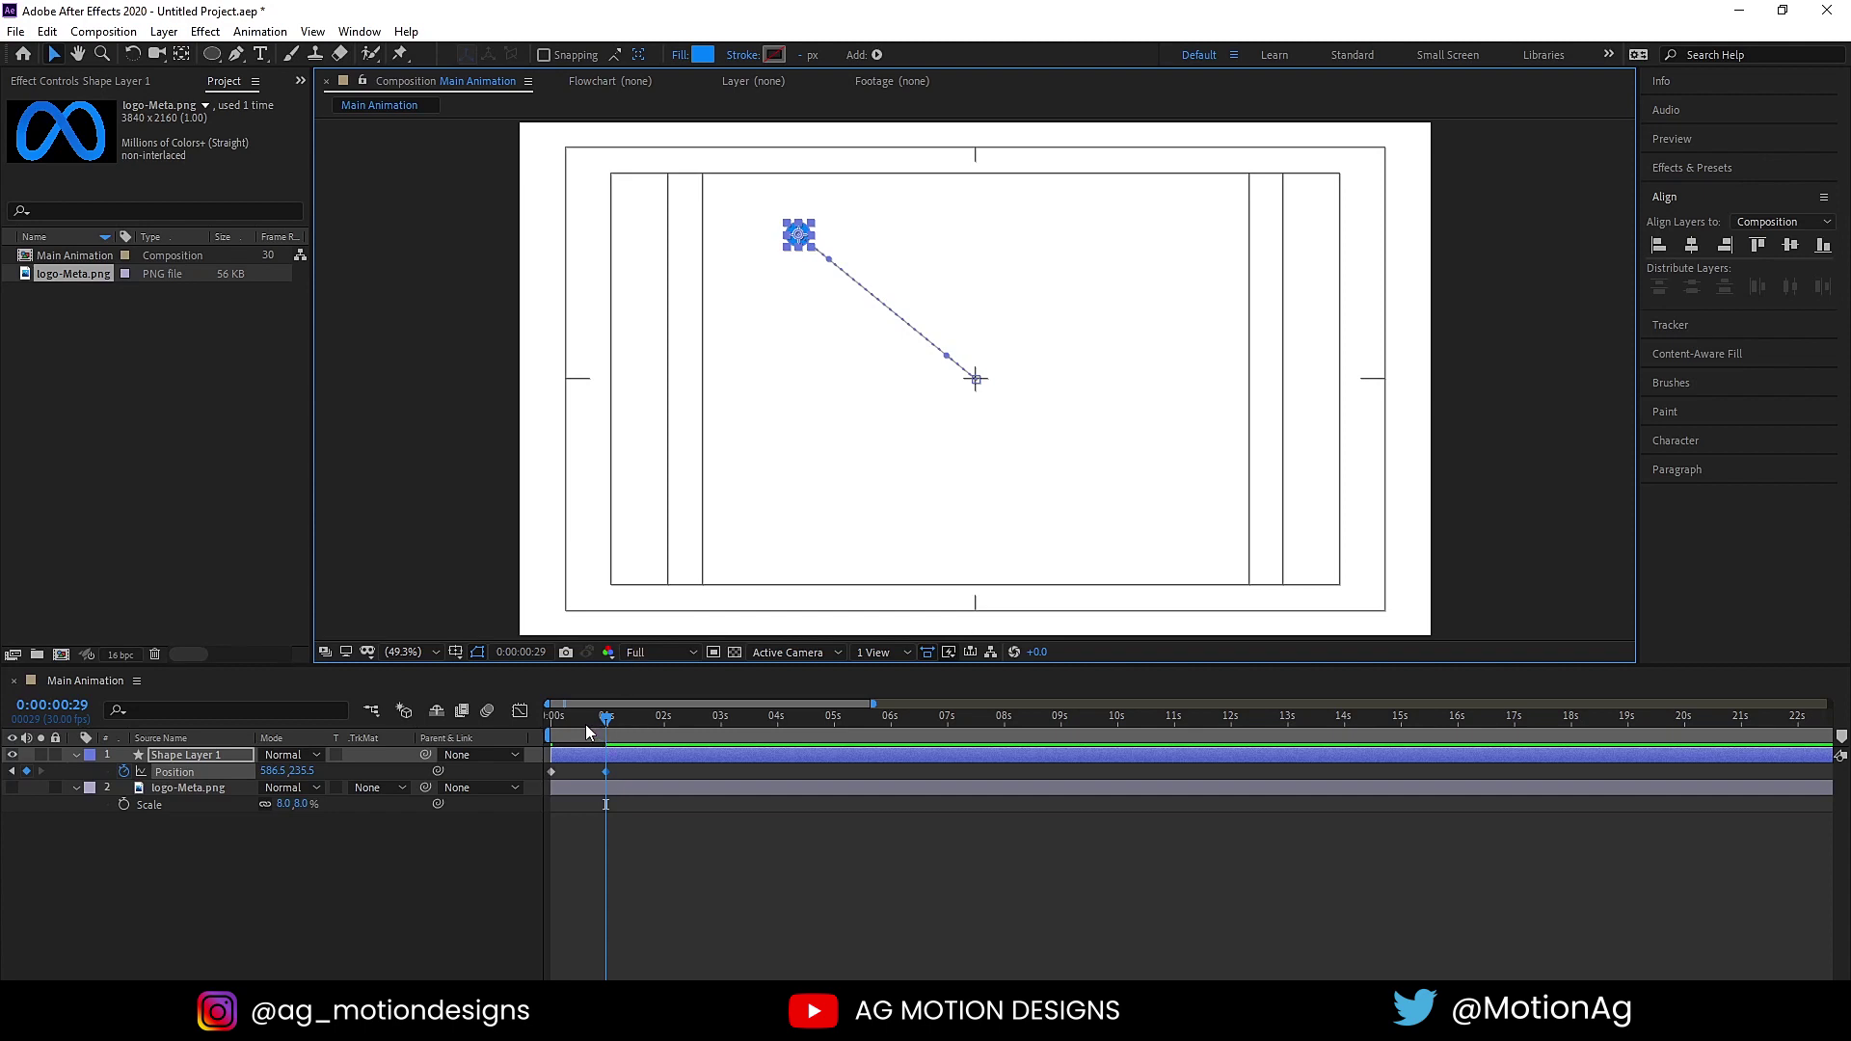
{"action": "left_click", "coordinate": [562, 733]}
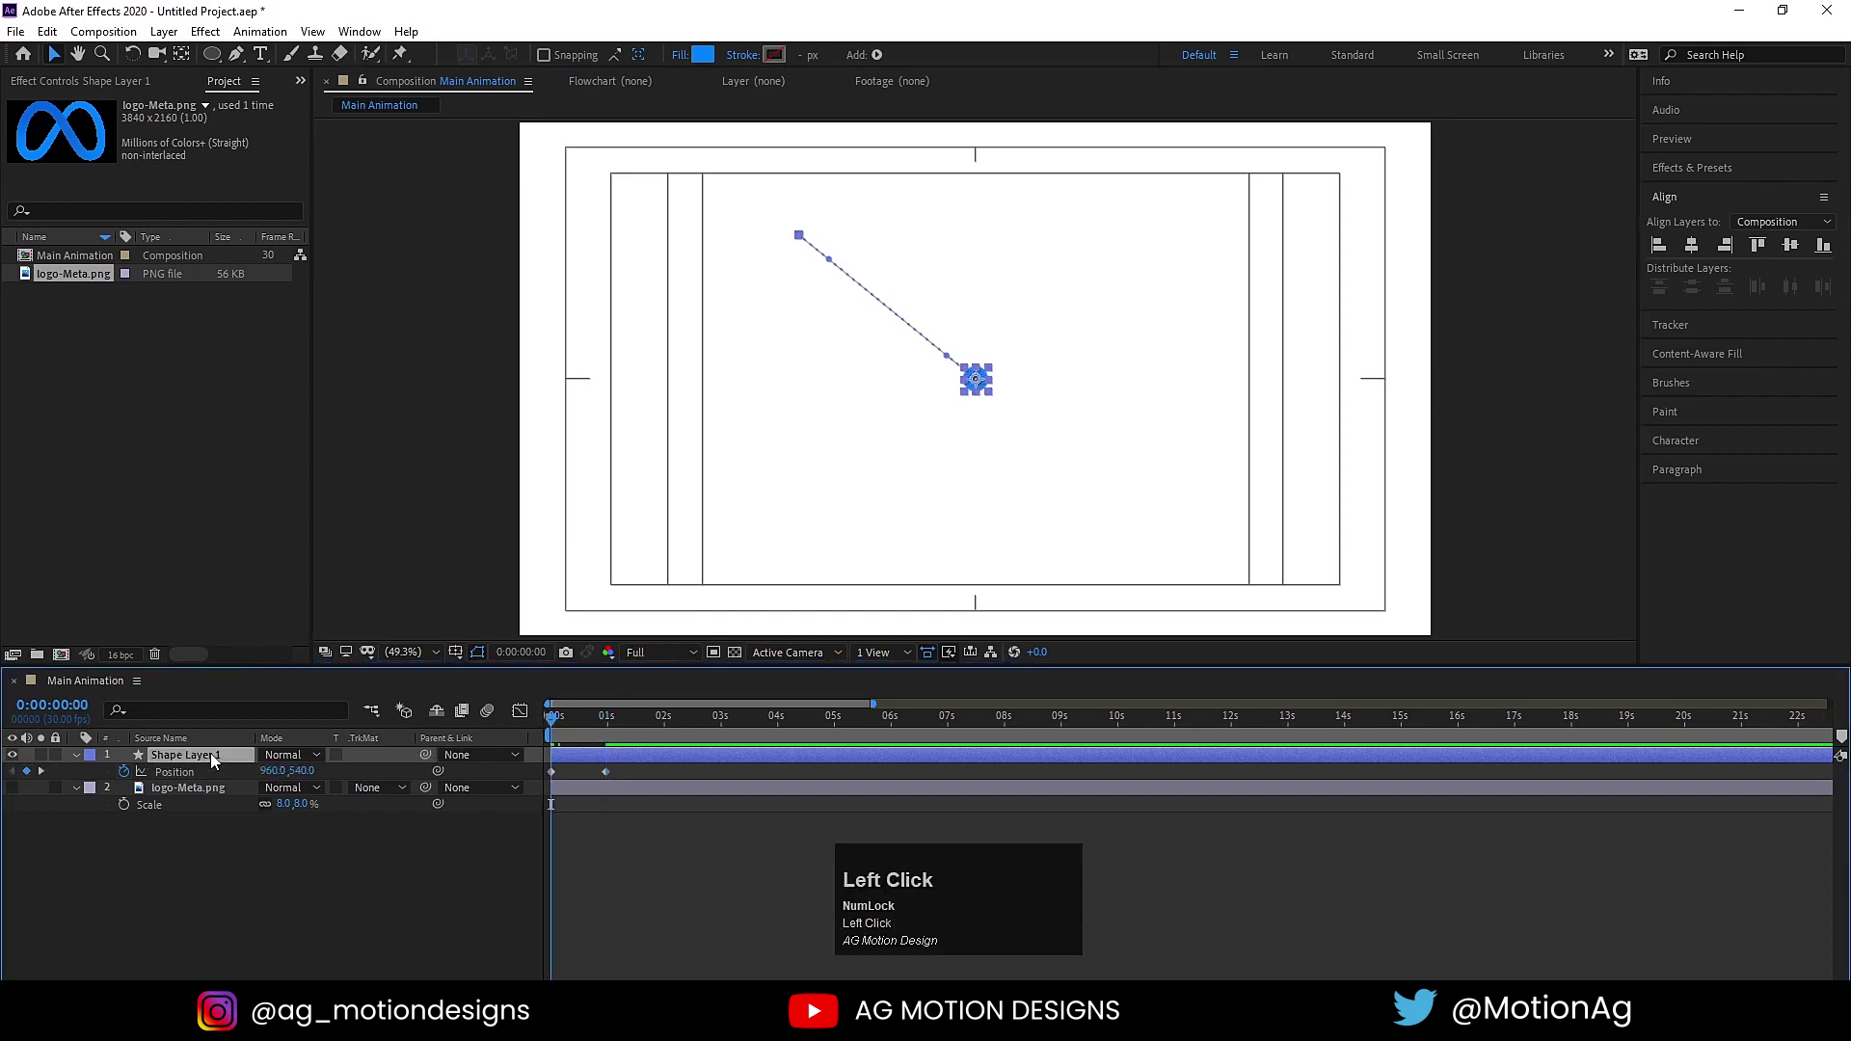
Keyframe the circle's scale starting at 0% at the beginning of the animation.
{"action": "key", "text": "s"}
{"action": "left_click", "coordinate": [126, 777]}
{"action": "key", "text": "="}
{"action": "key", "text": "="}
{"action": "key", "text": "="}
{"action": "left_click_drag", "start_coordinate": [668, 728], "coordinate": [34, 778]}
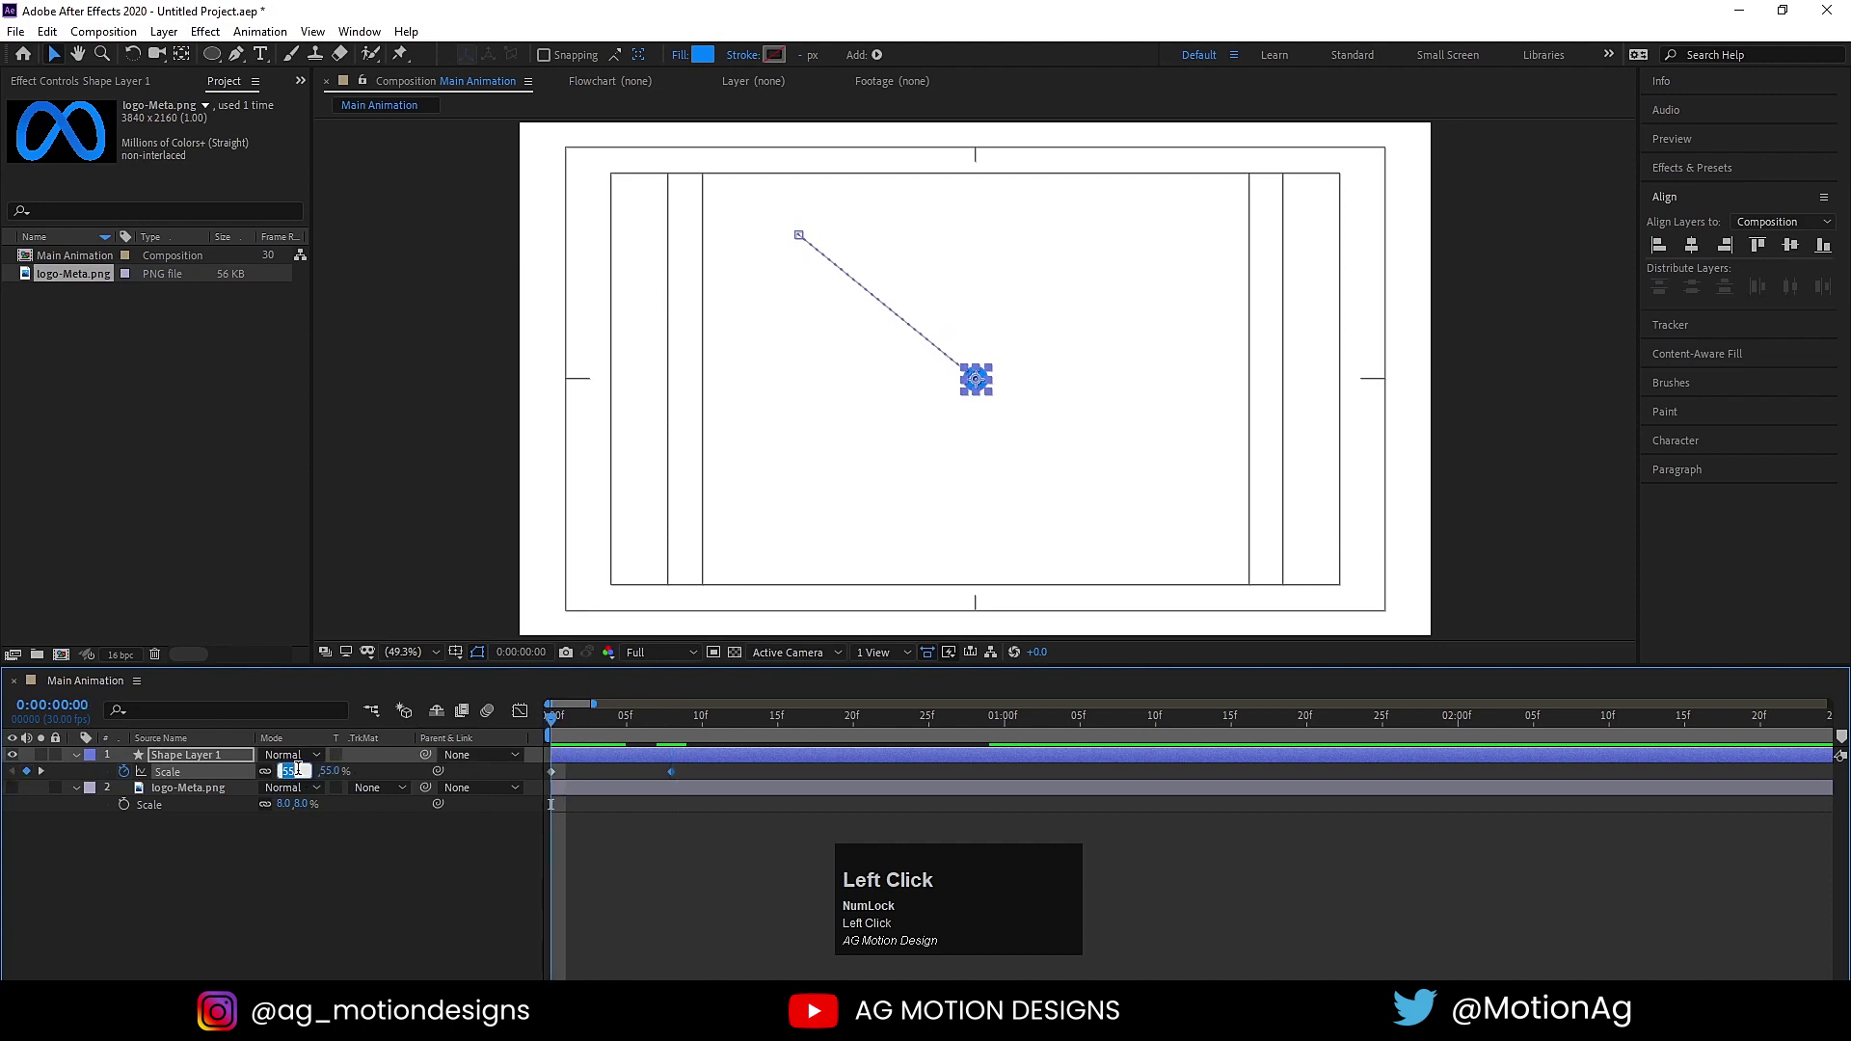
{"action": "key", "text": "Return"}
{"action": "left_click", "coordinate": [584, 798]}
Grow the scale back to 55%, apply Easy Ease to the keyframes and preview the motion.
{"action": "key", "text": "F9"}
{"action": "key", "text": "space"}
{"action": "key", "text": "u"}
{"action": "left_click_drag", "start_coordinate": [1035, 777], "coordinate": [495, 704]}
{"action": "key", "text": "F9"}
{"action": "left_click_drag", "start_coordinate": [526, 719], "coordinate": [589, 727]}
{"action": "key", "text": "space"}
{"action": "left_click", "coordinate": [529, 718]}
{"action": "key", "text": "-"}
{"action": "key", "text": "-"}
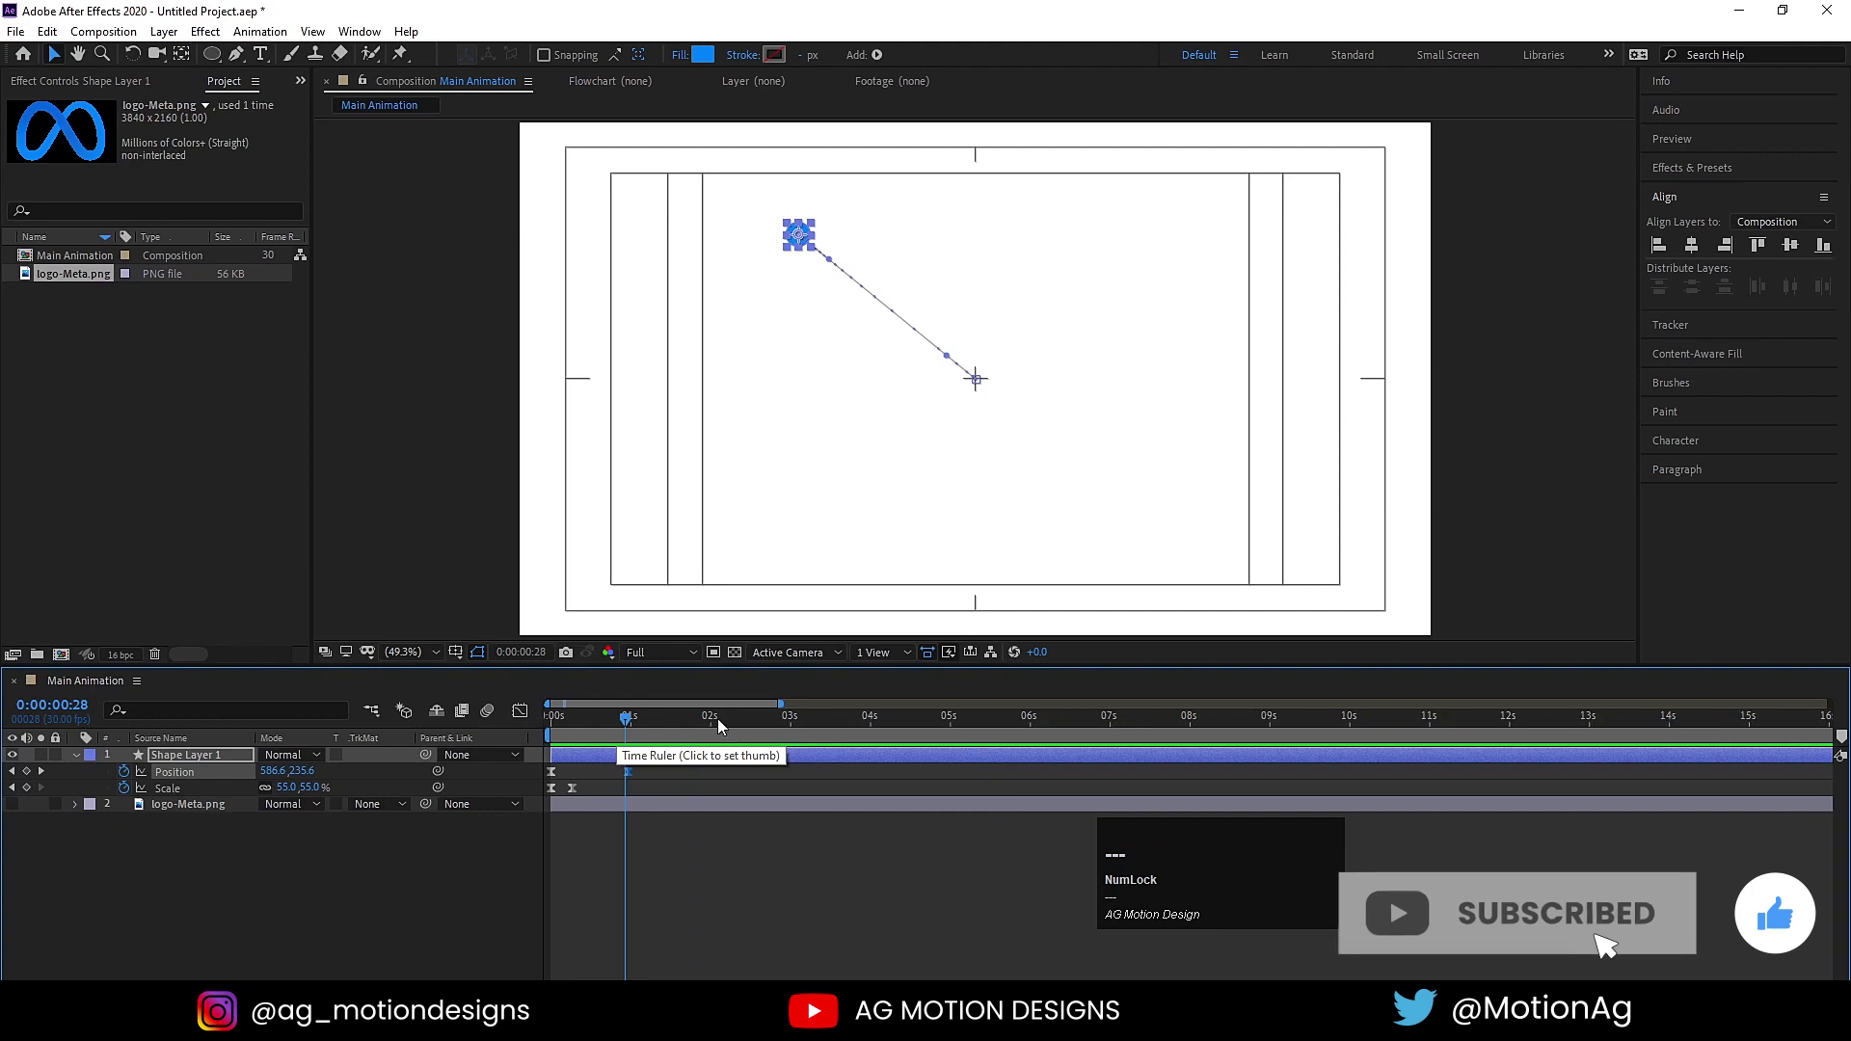
Sharpen the circle's speed graph into a fast burst that eases to a stop, and preview it.
{"action": "left_click_drag", "start_coordinate": [721, 726], "coordinate": [204, 775]}
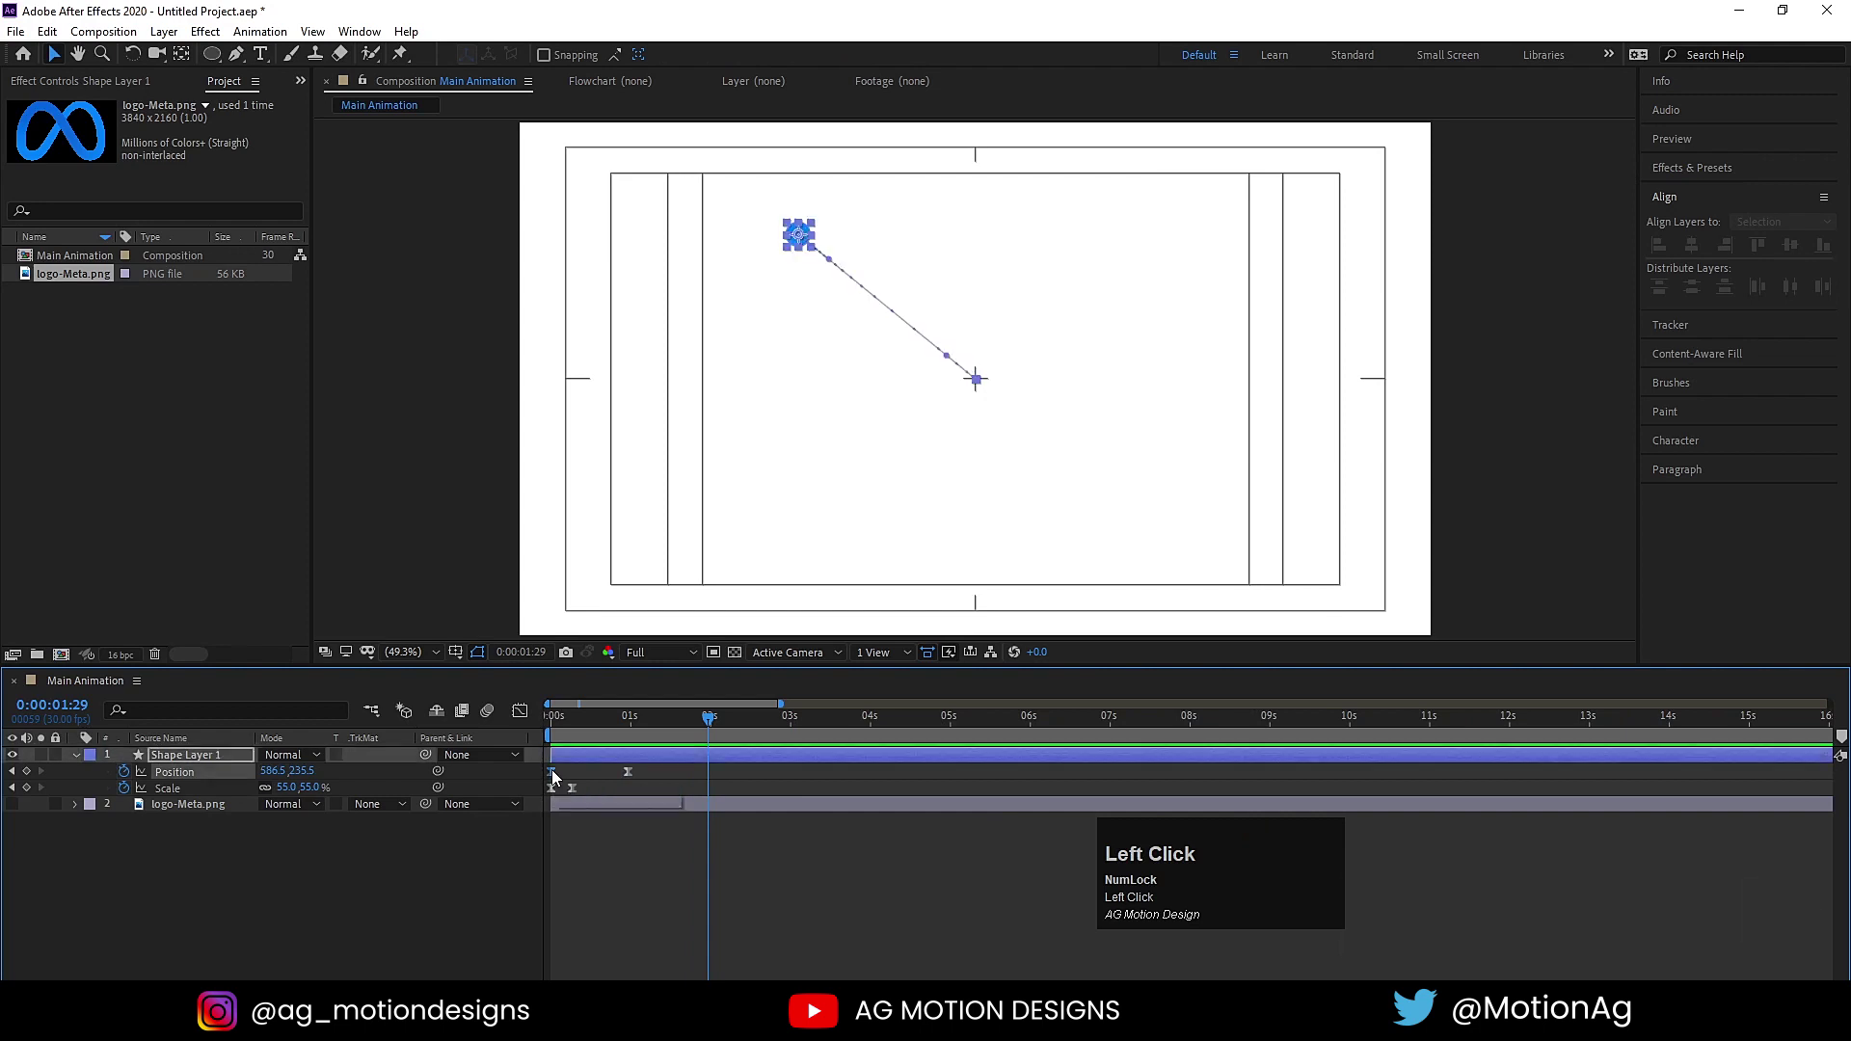
{"action": "key", "text": "ctrl+c"}
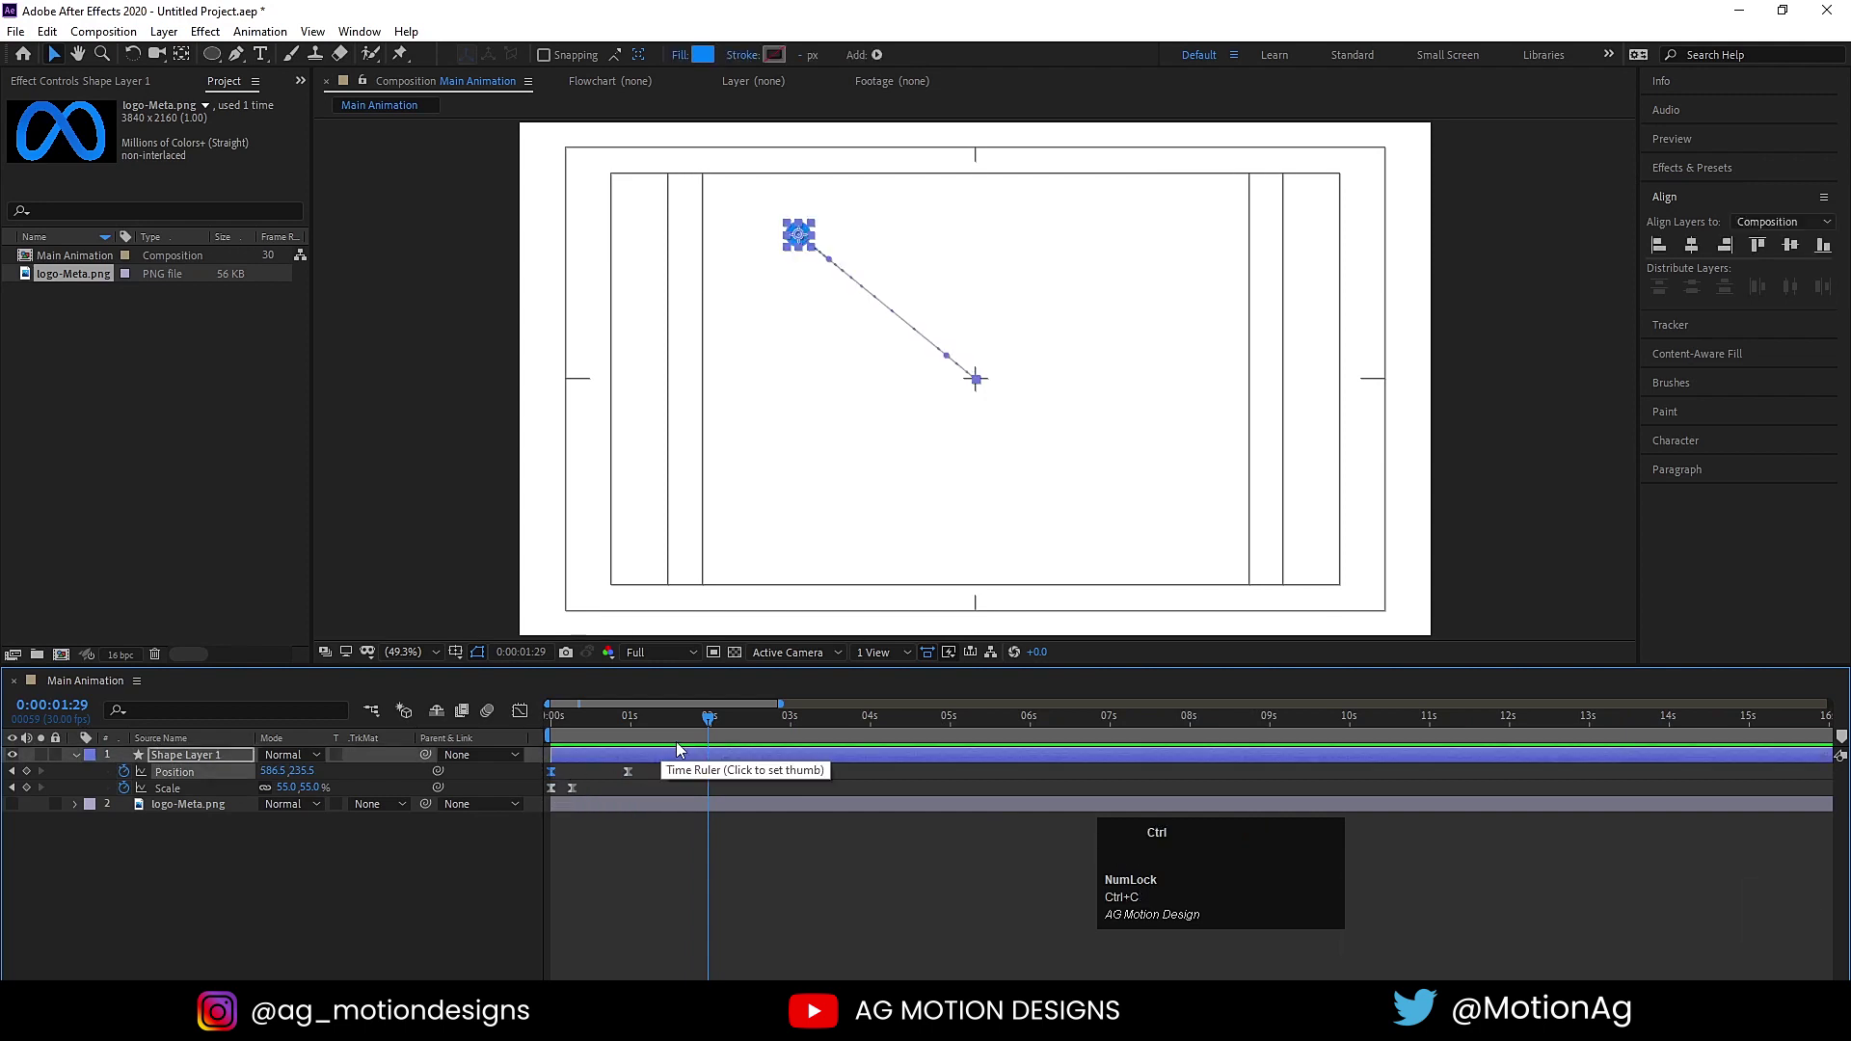
{"action": "key", "text": "ctrl+v"}
{"action": "left_click_drag", "start_coordinate": [748, 788], "coordinate": [629, 736]}
{"action": "key", "text": "space"}
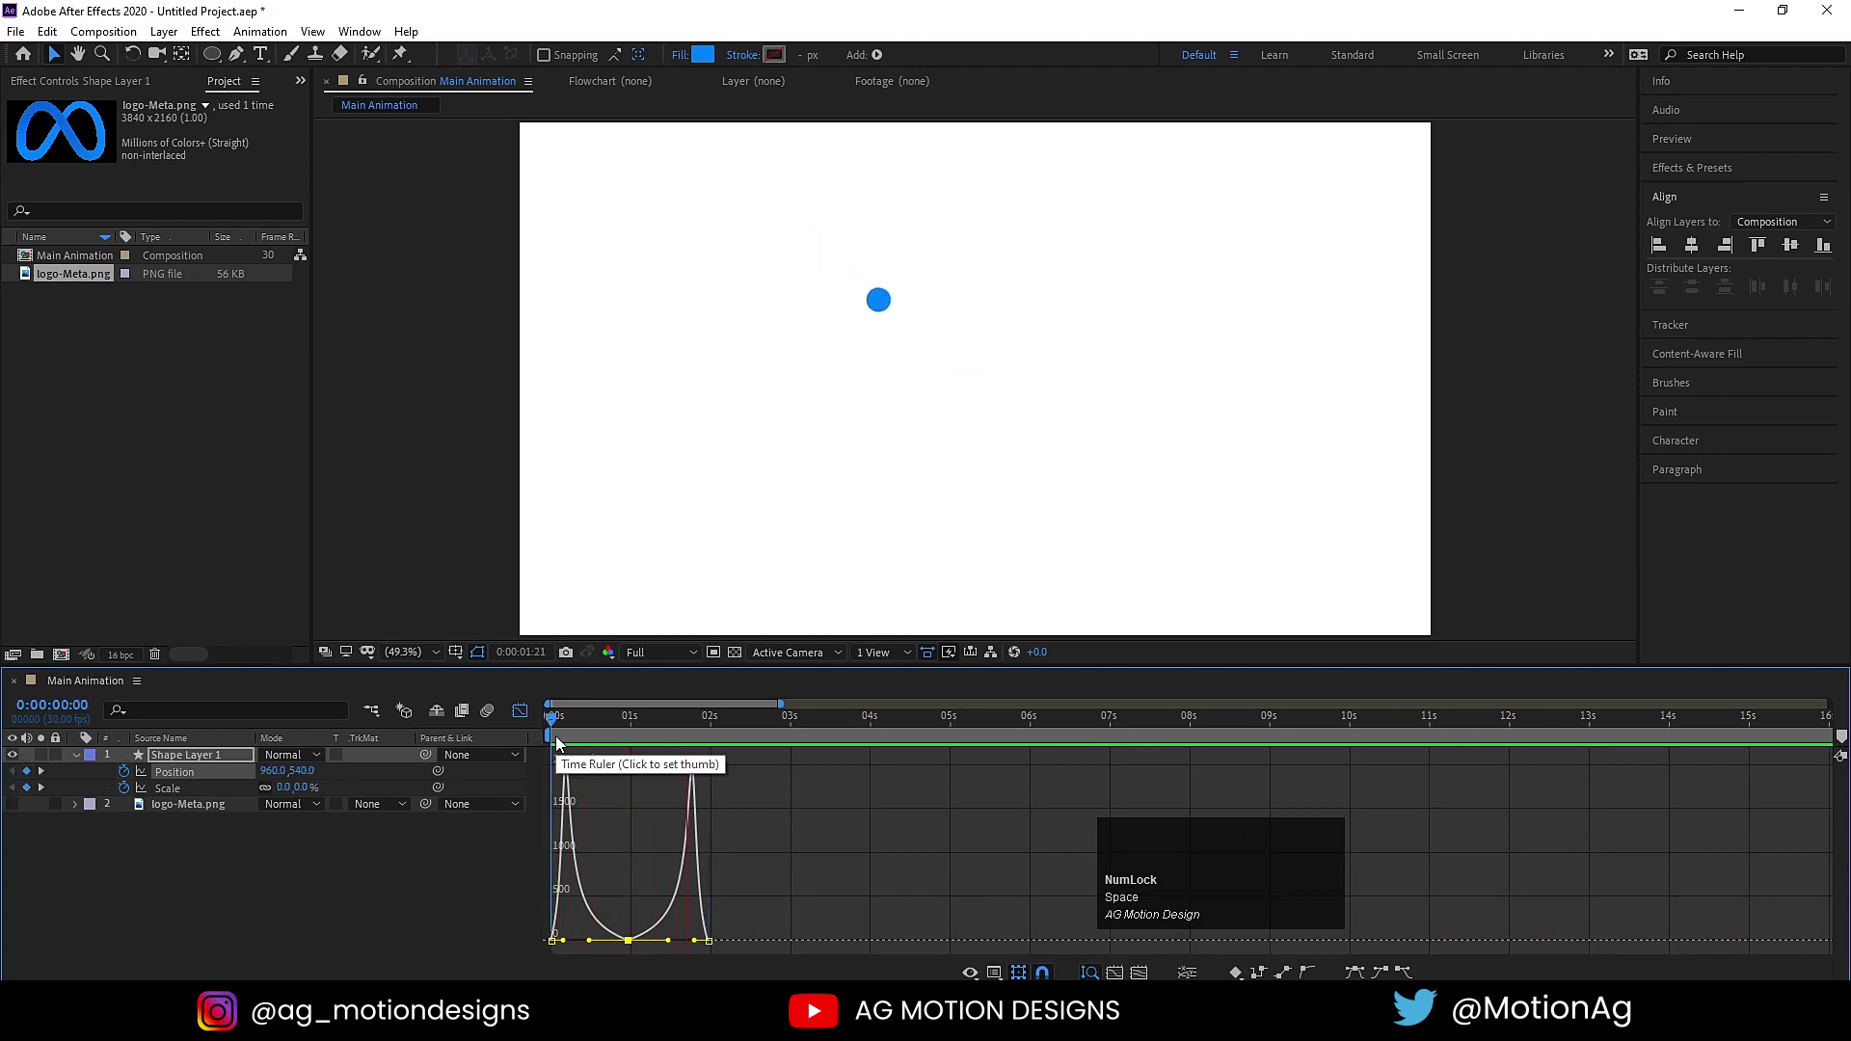
{"action": "key", "text": "space"}
Leave the Graph Editor, move to the end of the motion and select the circle layer.
{"action": "left_click", "coordinate": [522, 716]}
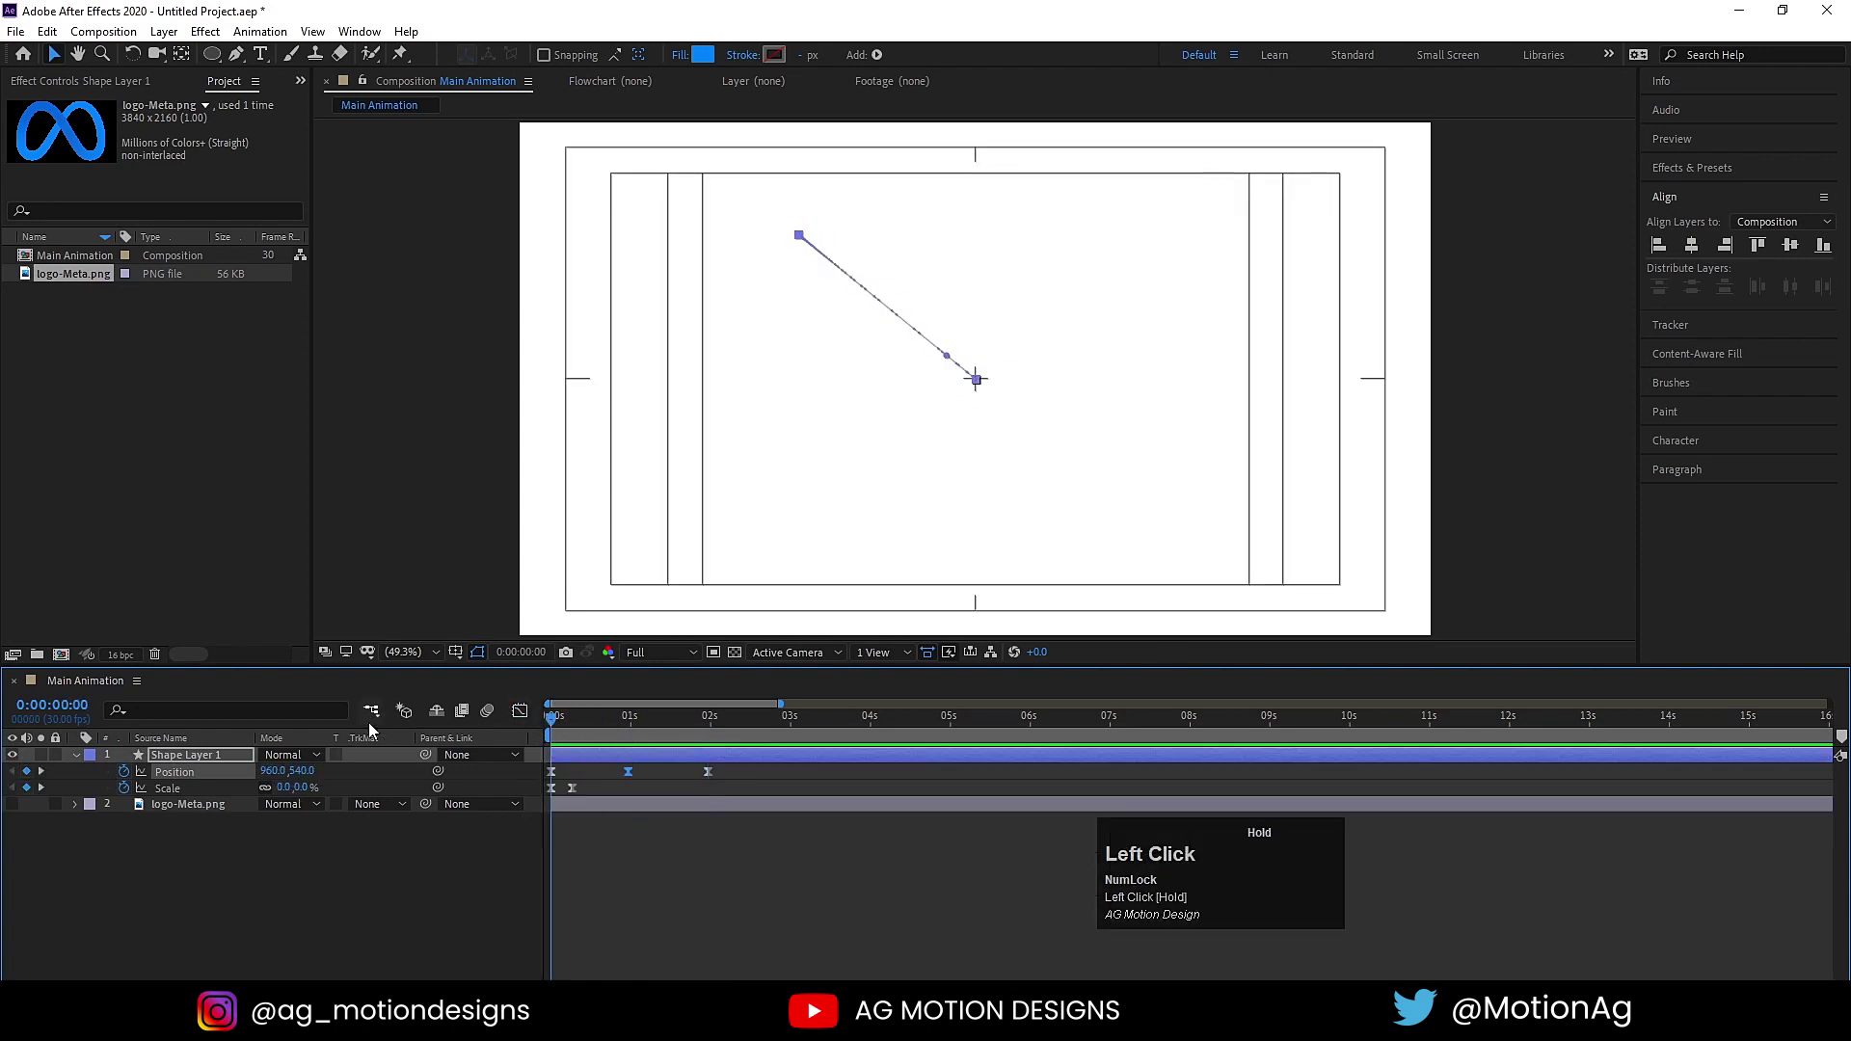
{"action": "key", "text": "space"}
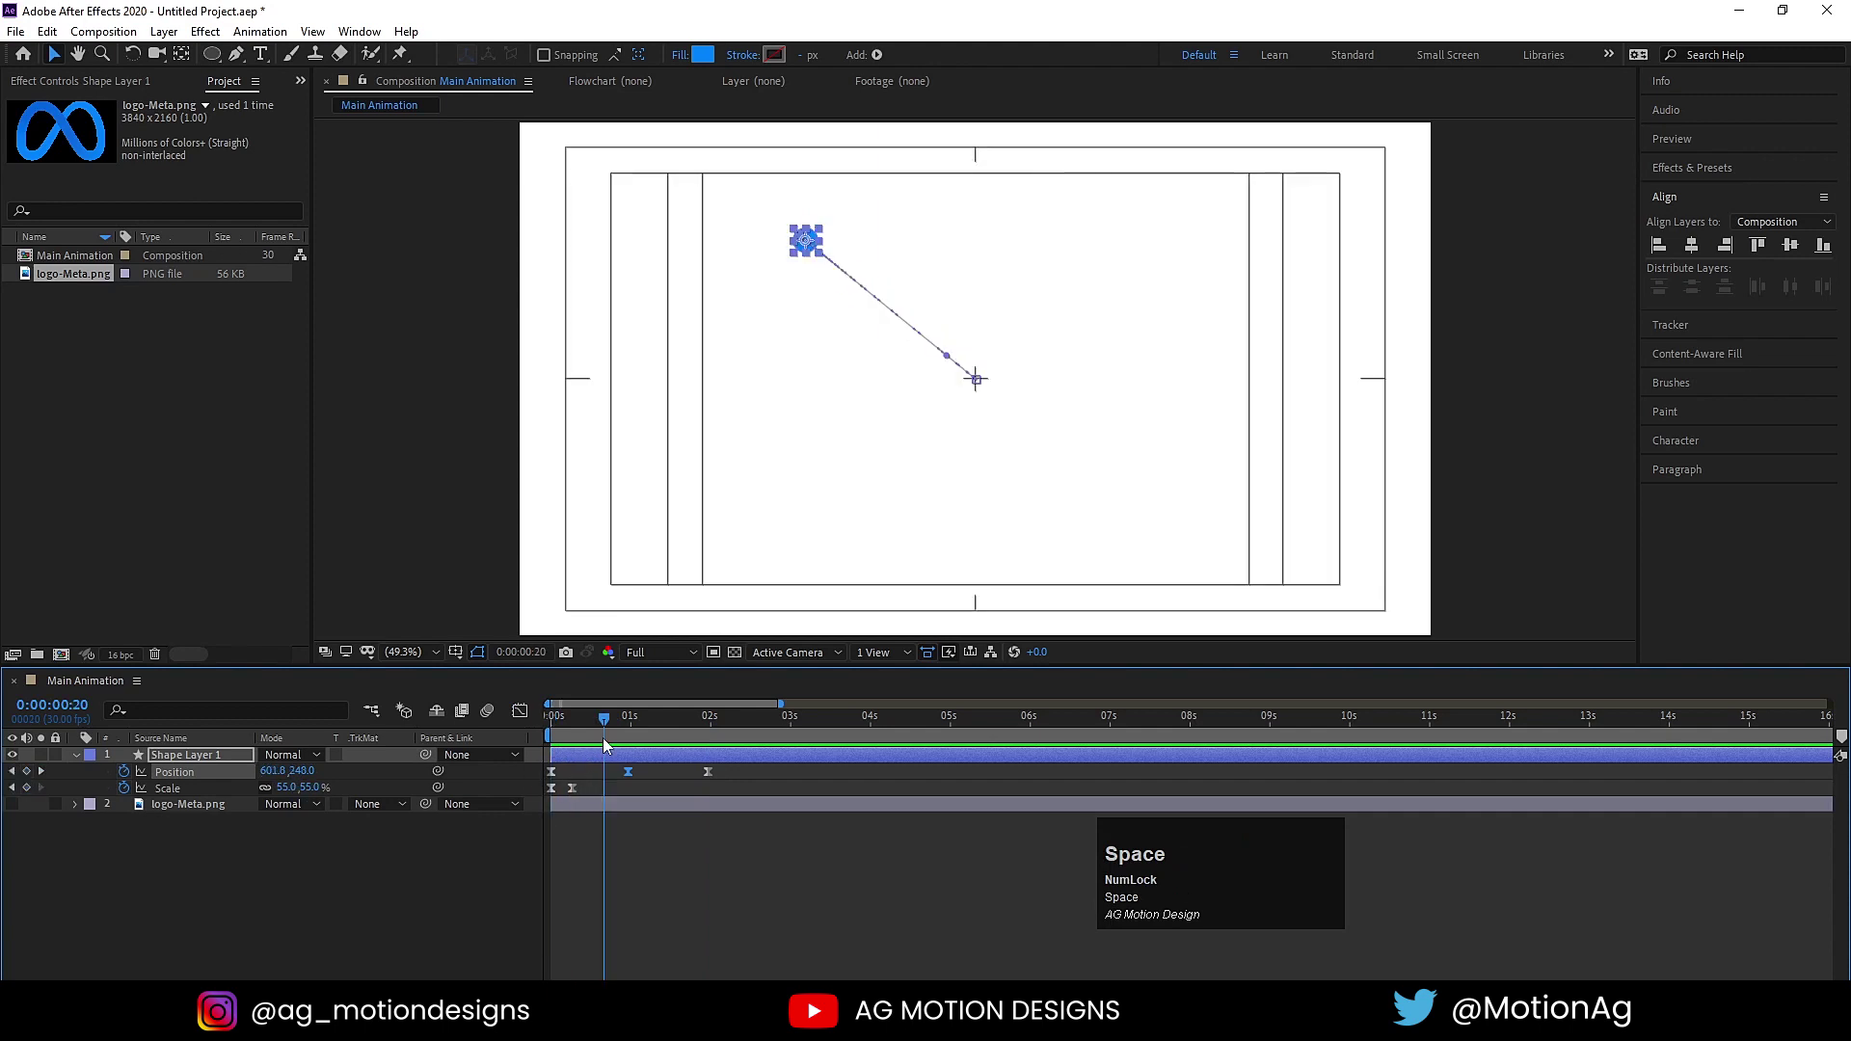
{"action": "left_click", "coordinate": [610, 723]}
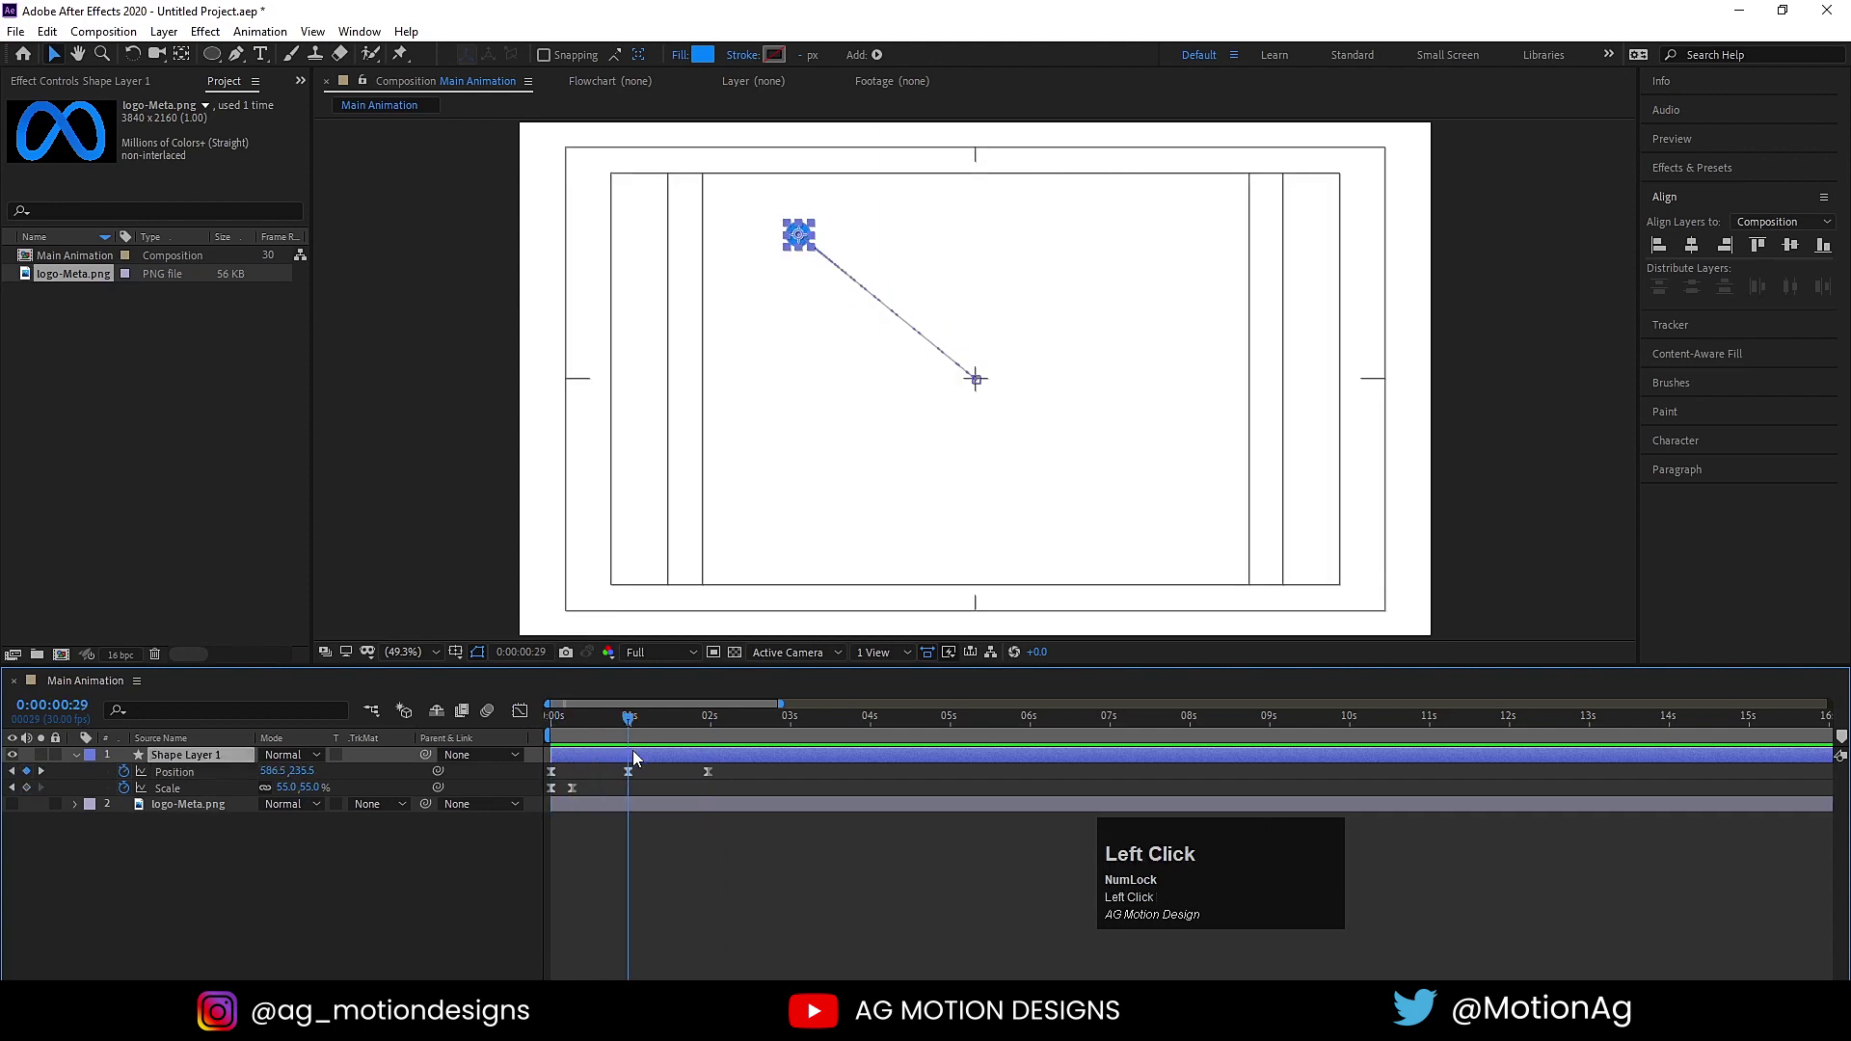
{"action": "key", "text": "="}
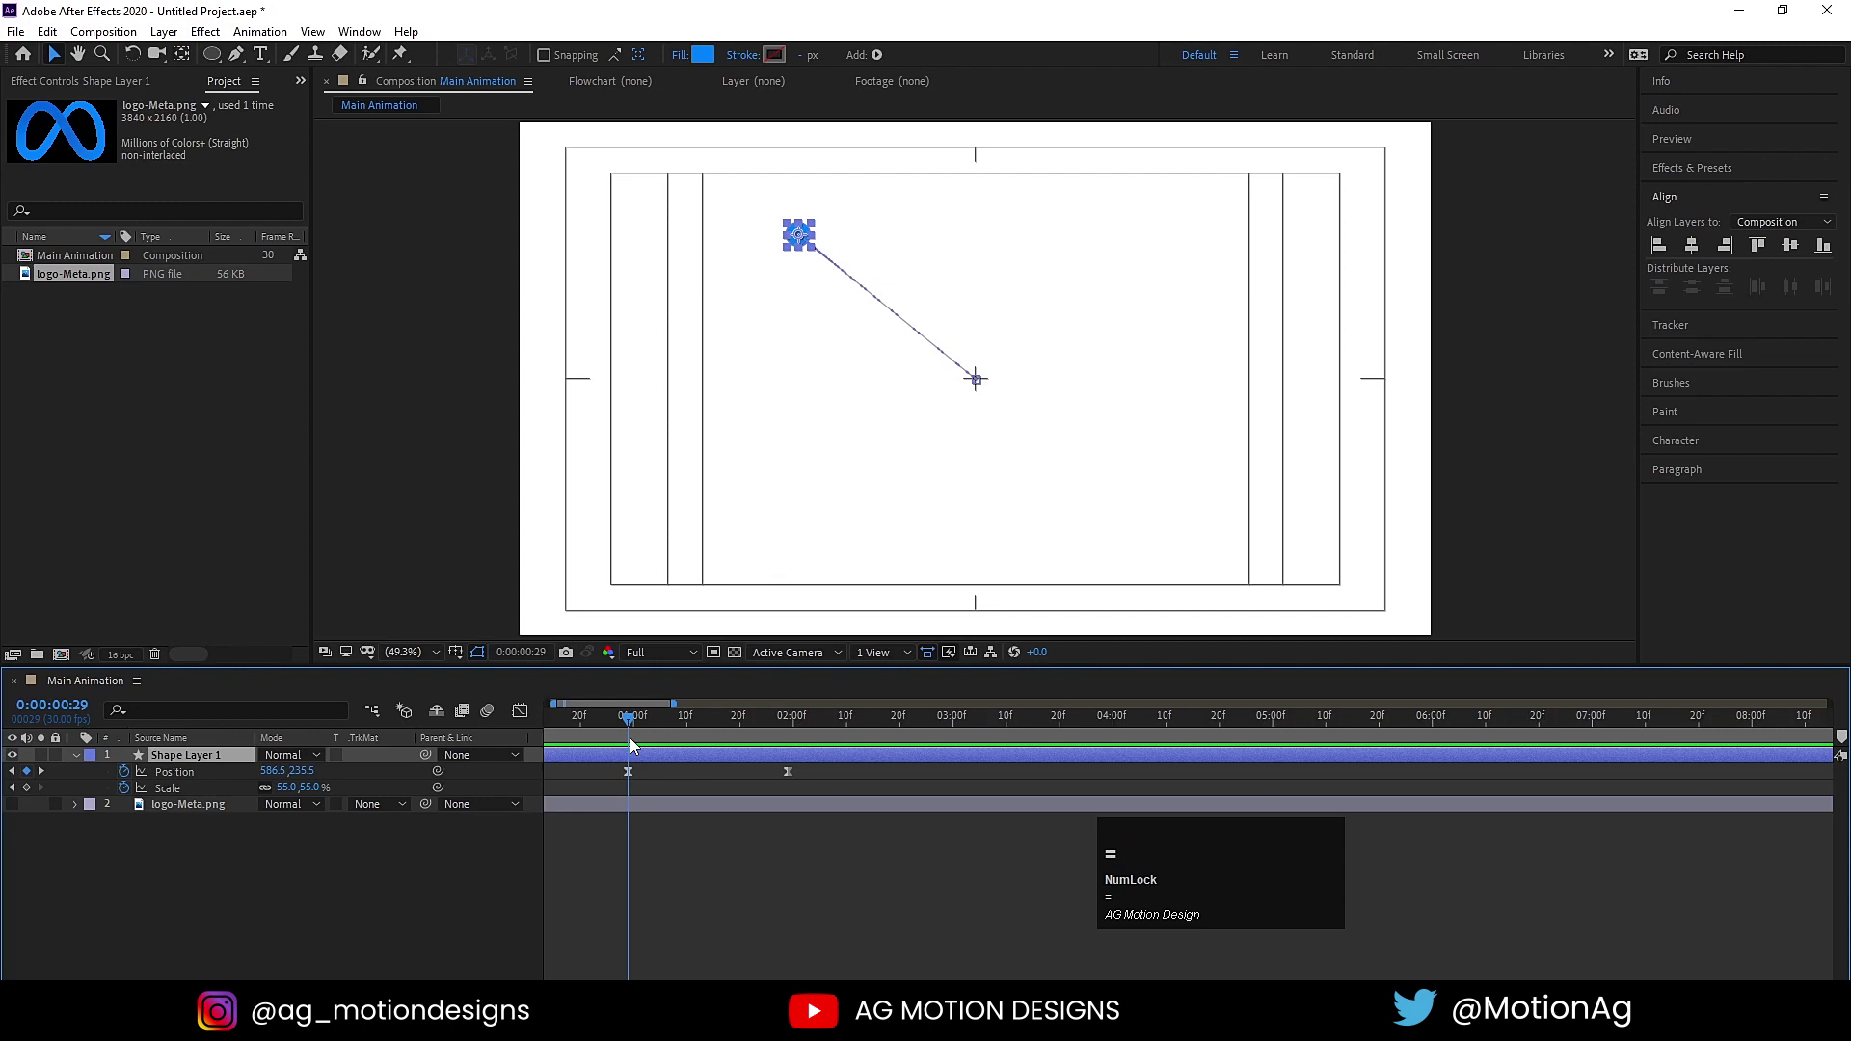
{"action": "left_click", "coordinate": [634, 762]}
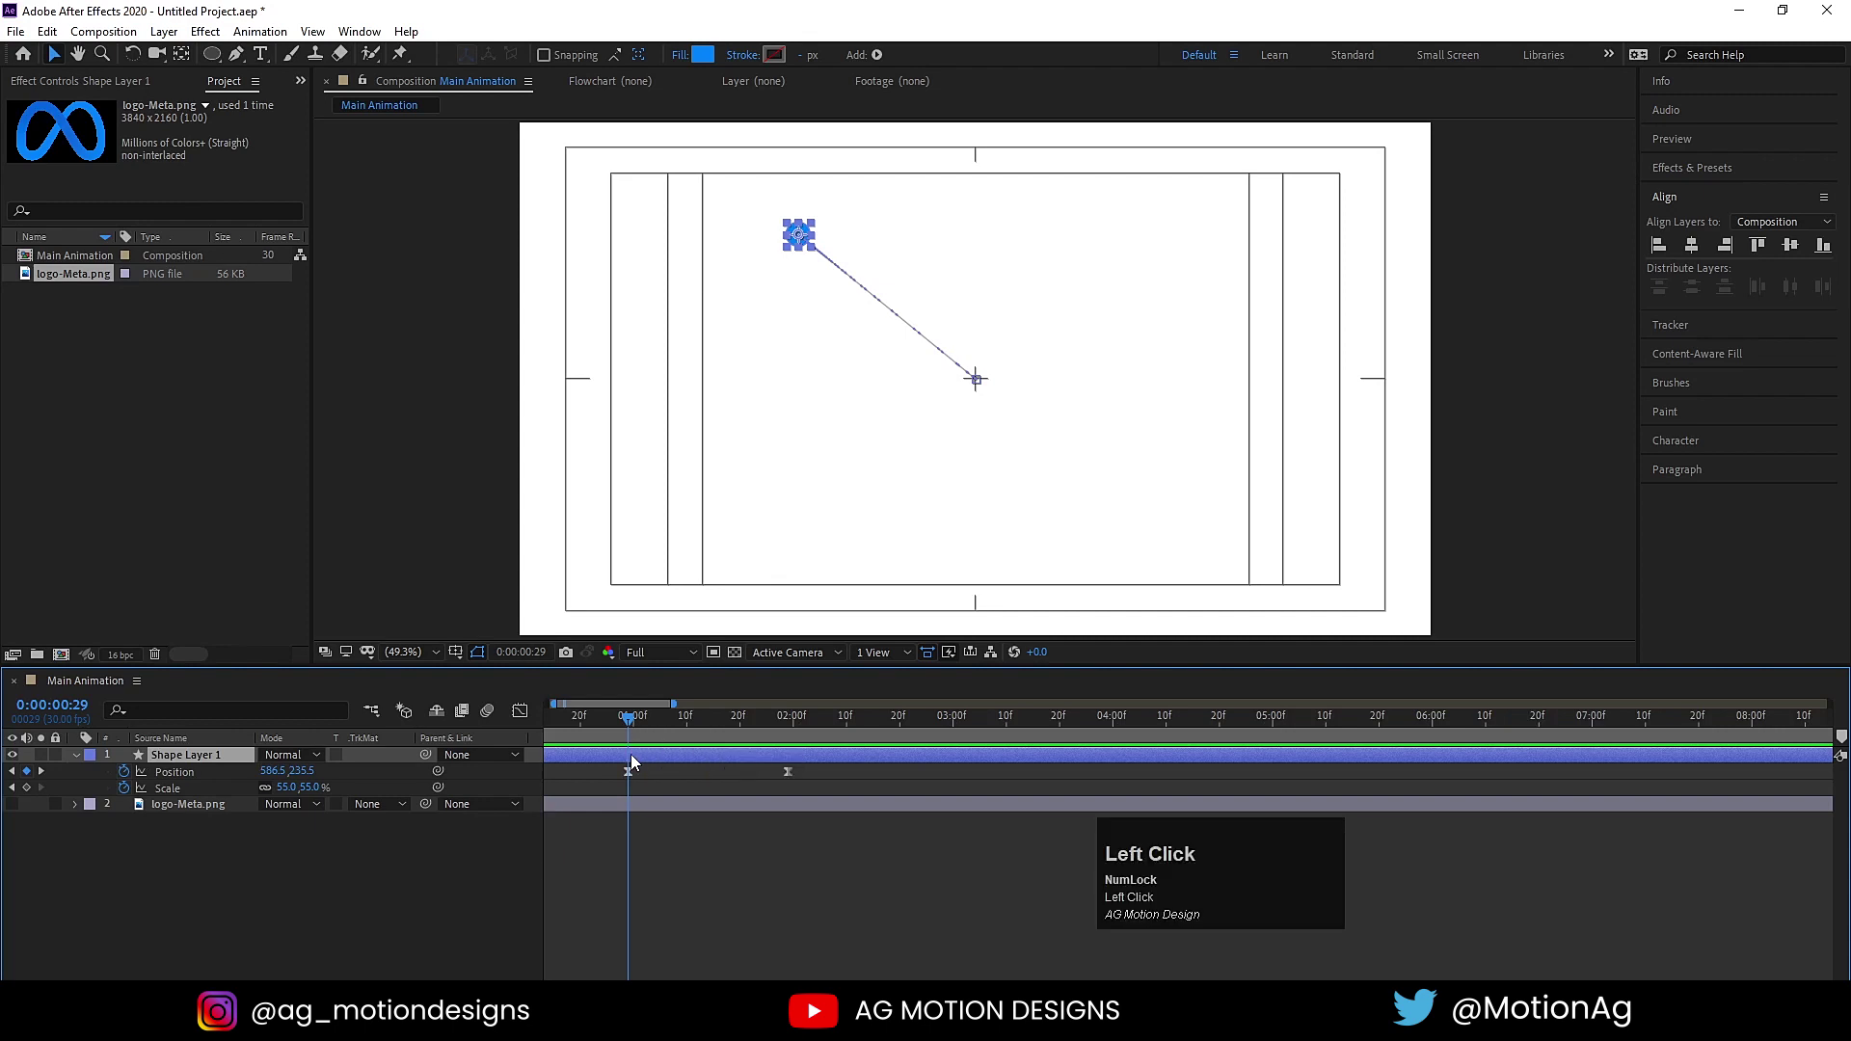
Duplicate the circle layer and send the copy toward the upper right.
{"action": "key", "text": "ctrl+d"}
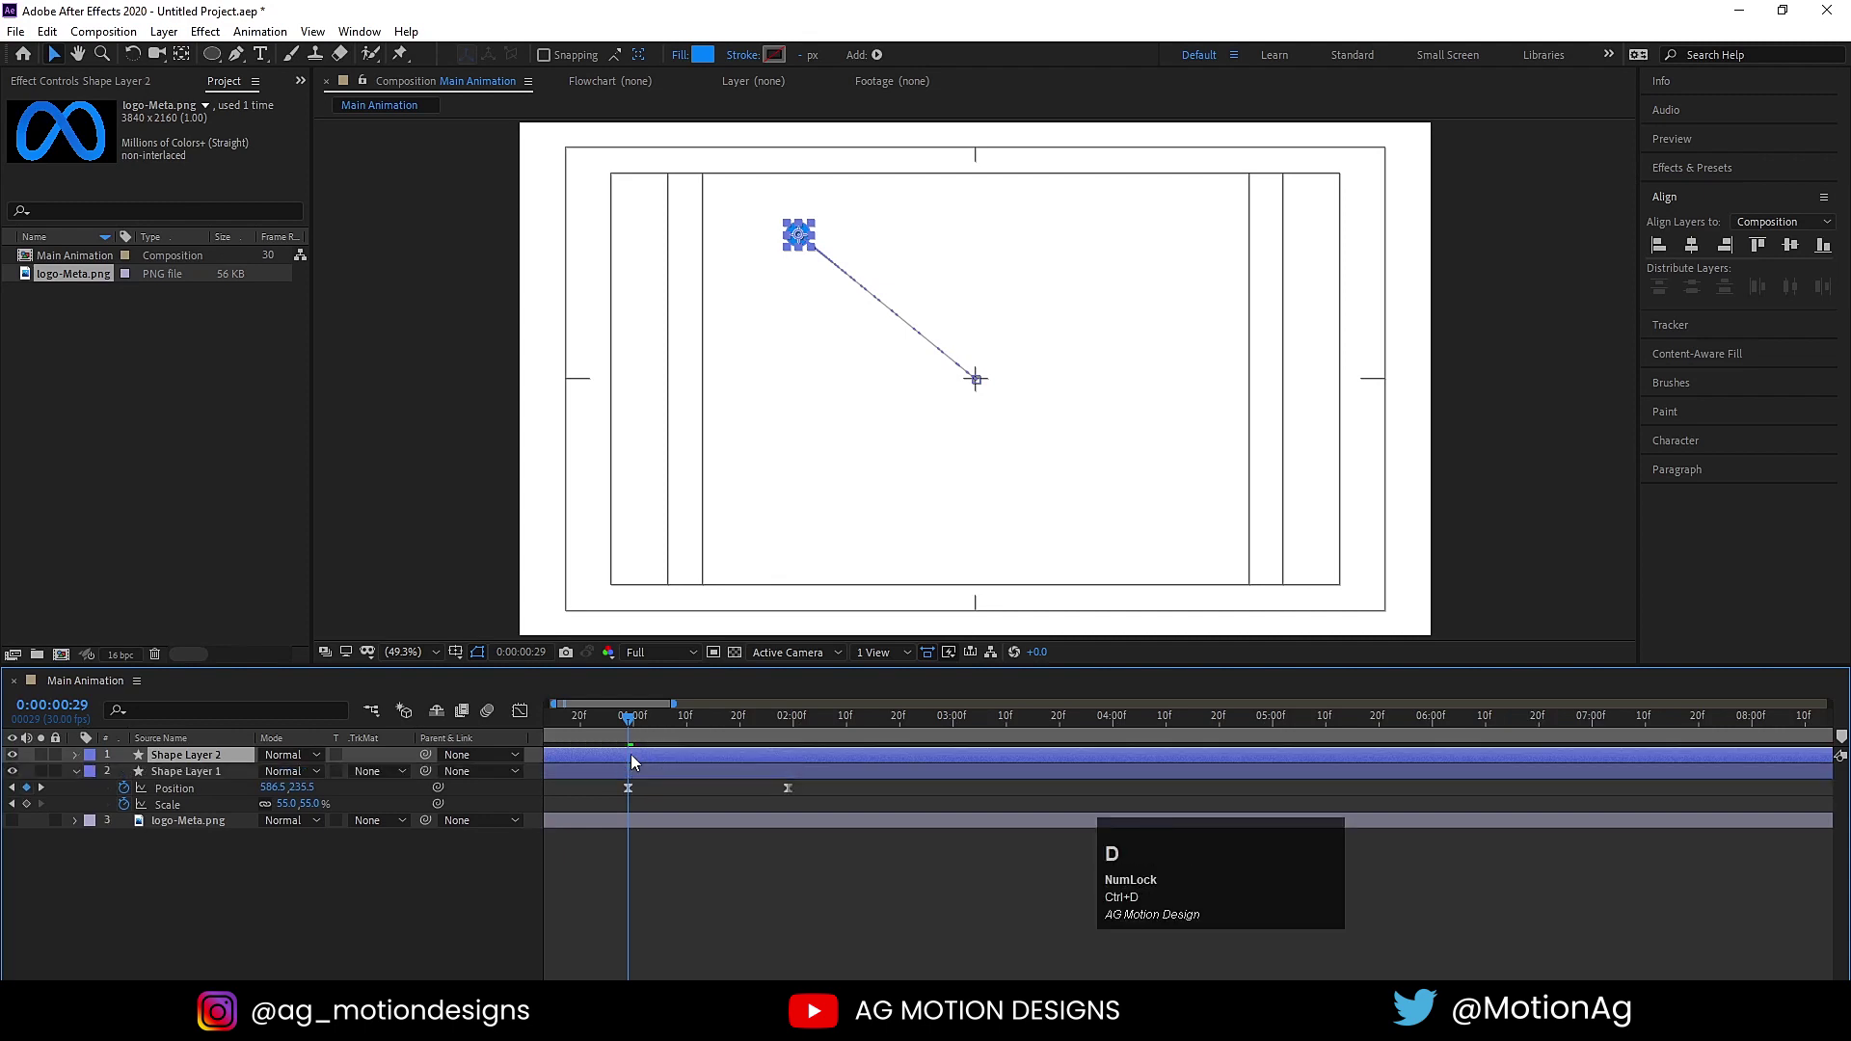
{"action": "key", "text": "p"}
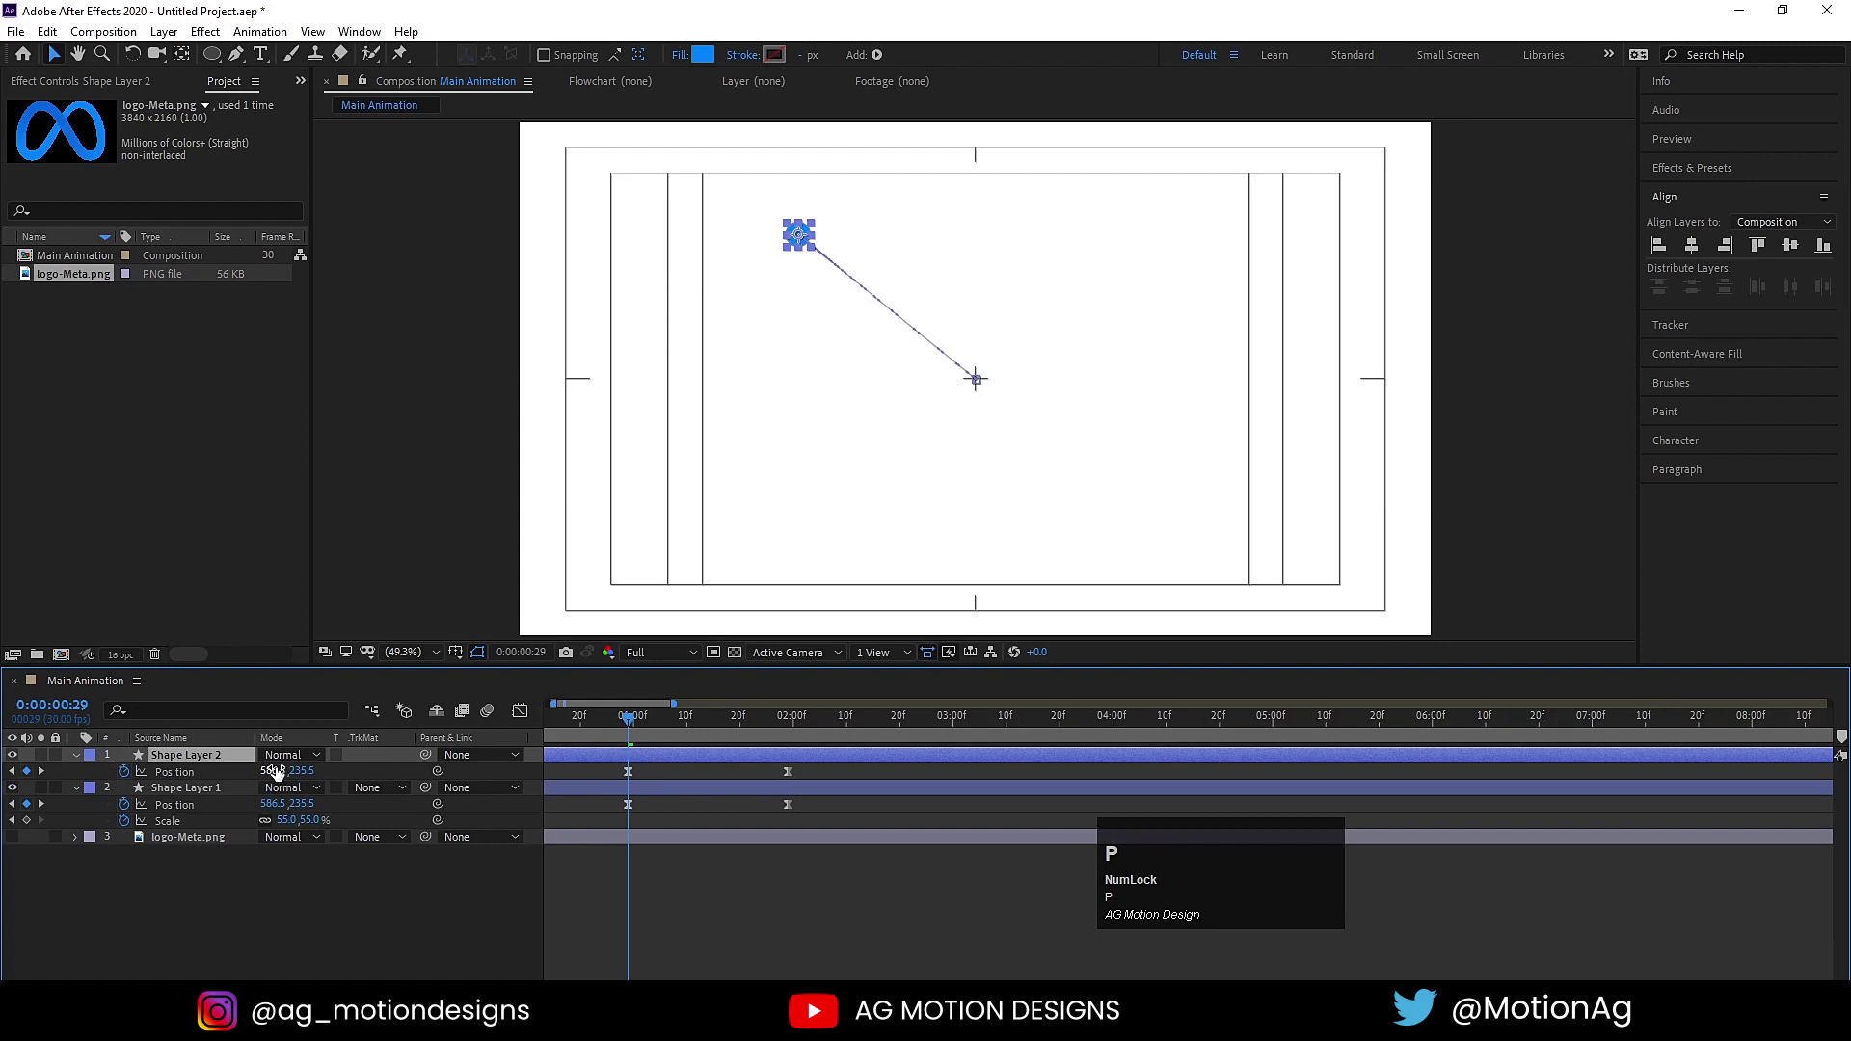
{"action": "left_click_drag", "start_coordinate": [279, 770], "coordinate": [400, 787]}
{"action": "key", "text": "space"}
{"action": "key", "text": "space"}
{"action": "left_click", "coordinate": [711, 732]}
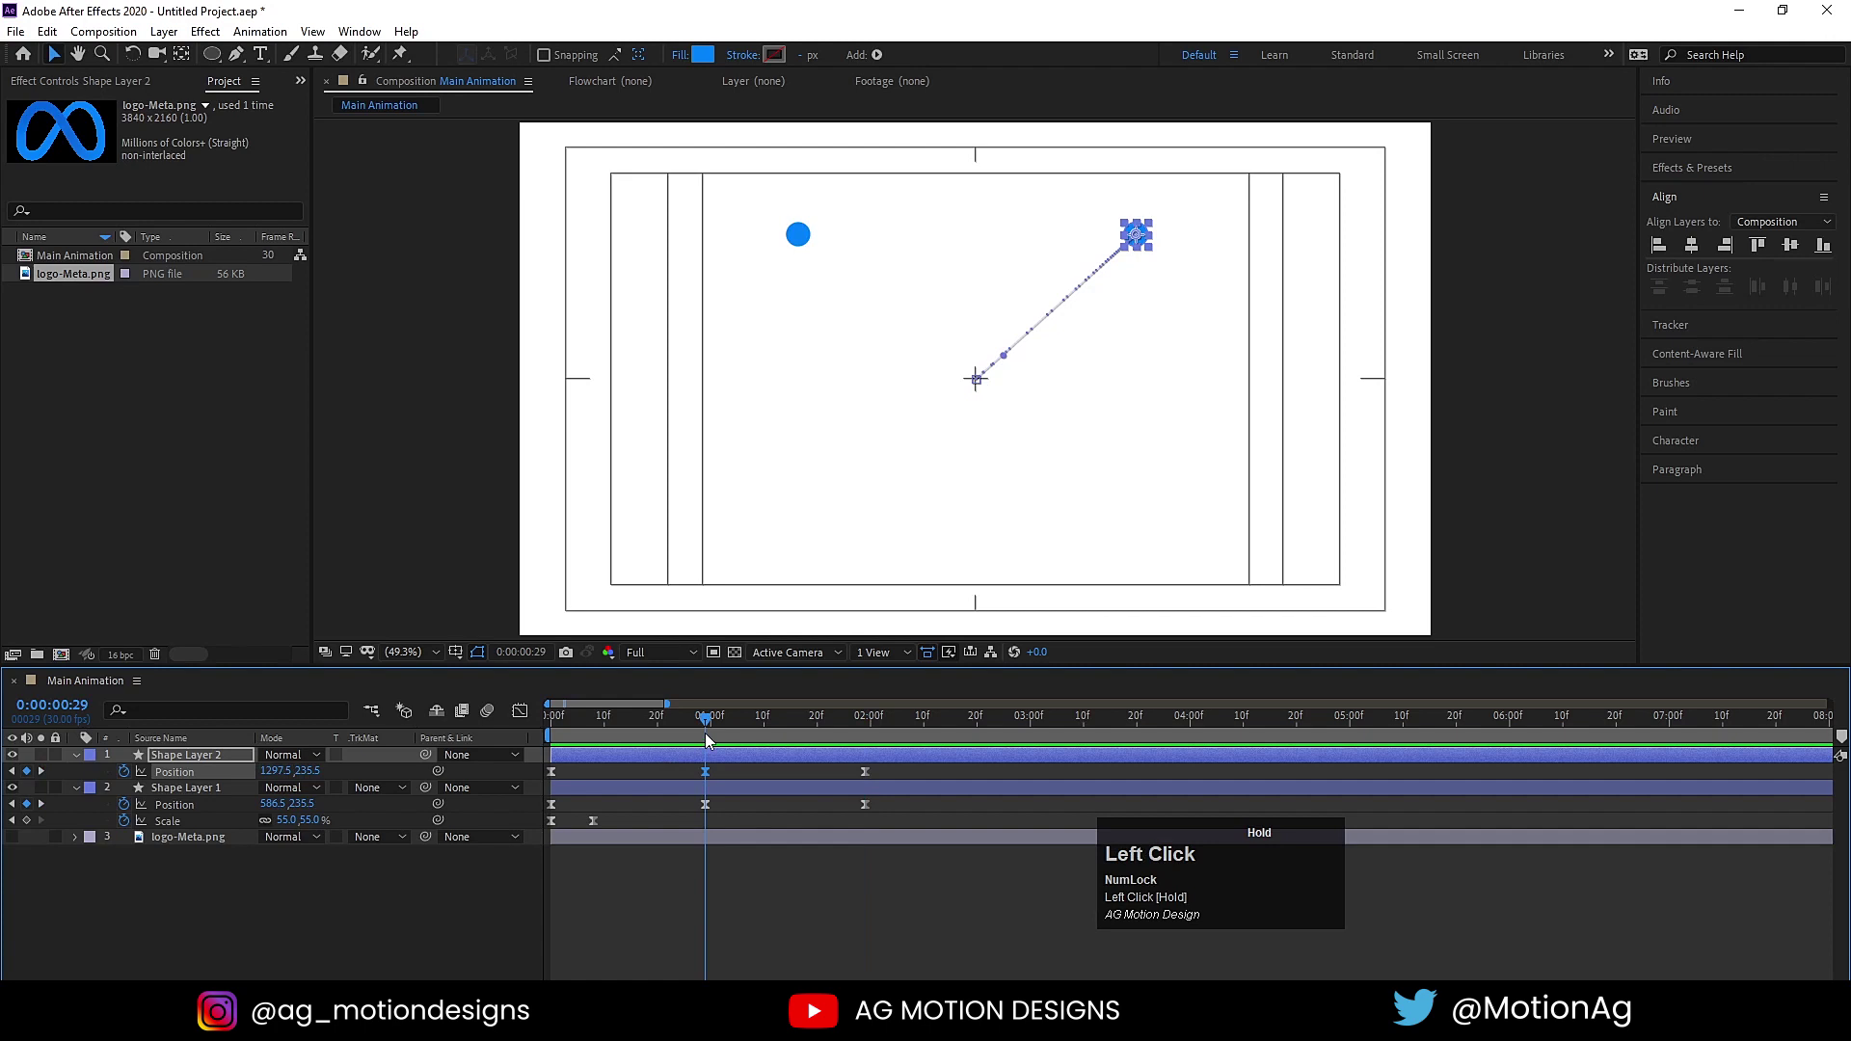
Make two more copies bursting toward the lower right and lower left.
{"action": "key", "text": "ctrl+d"}
{"action": "key", "text": "p"}
{"action": "left_click_drag", "start_coordinate": [309, 771], "coordinate": [222, 755]}
{"action": "key", "text": "ctrl+d"}
{"action": "key", "text": "p"}
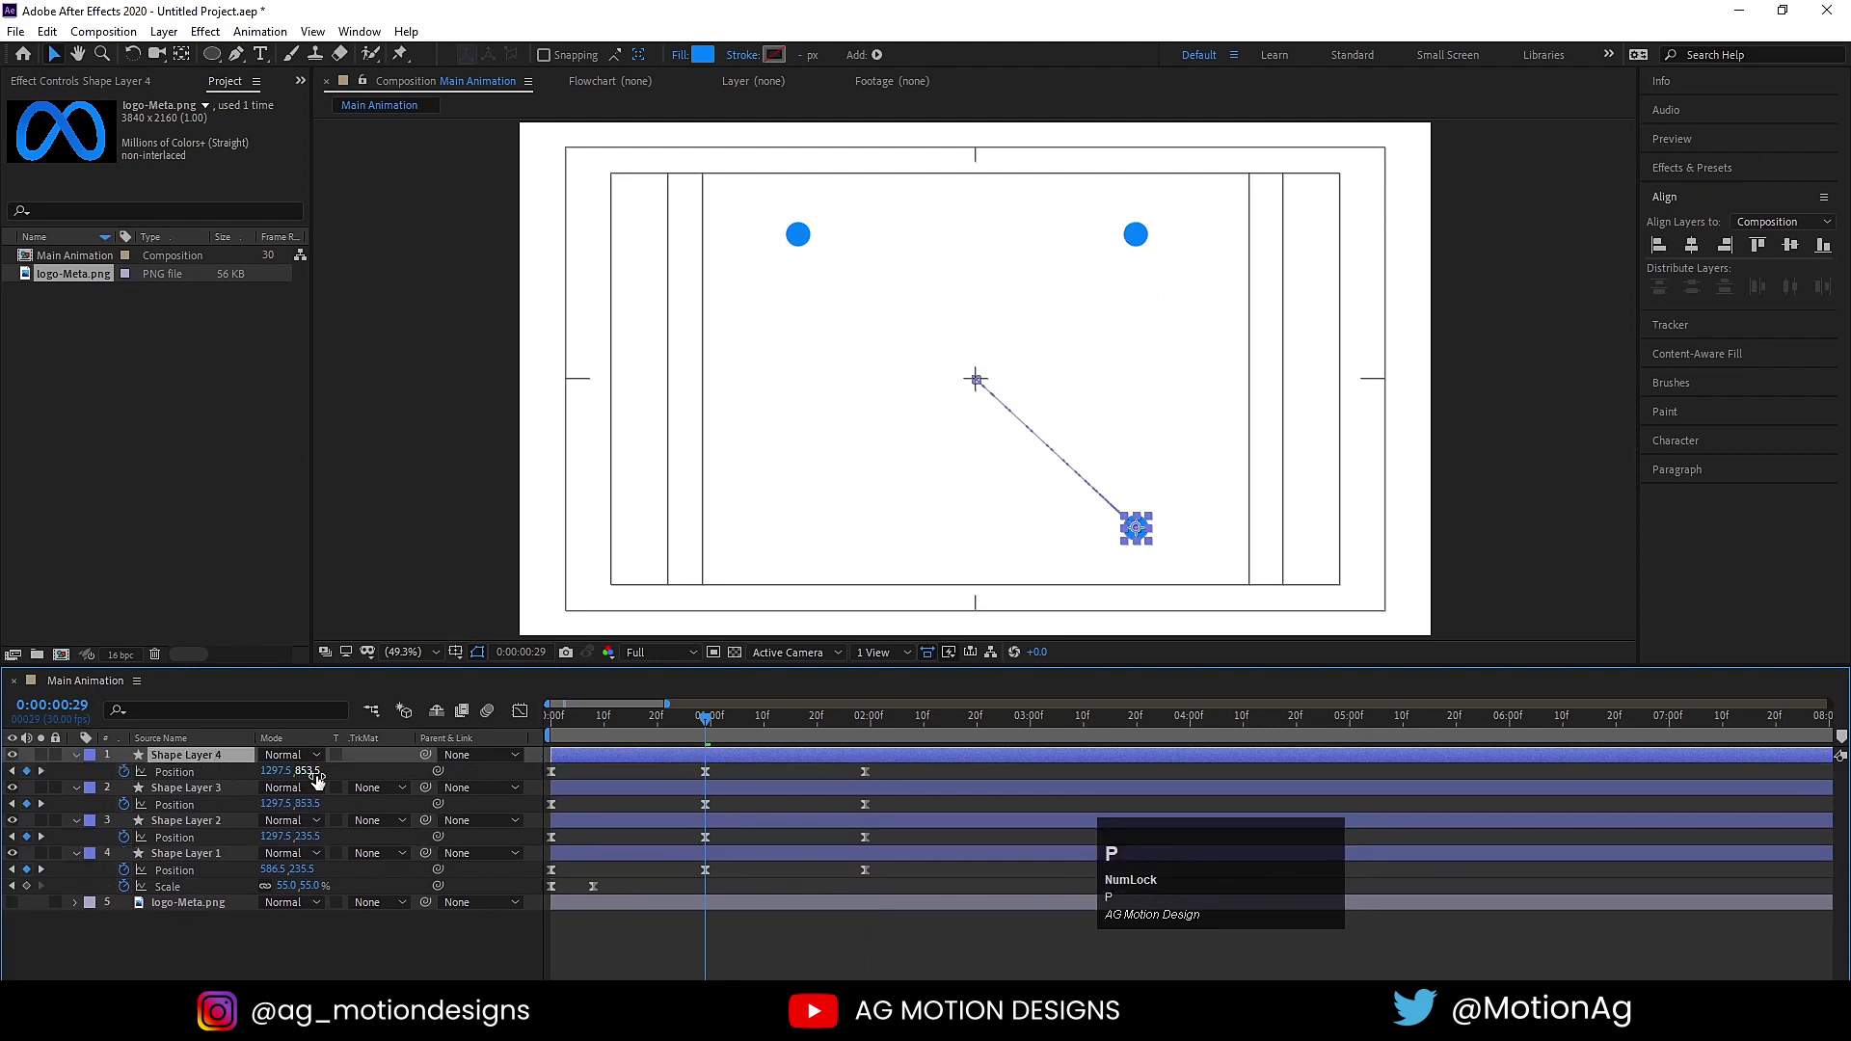
{"action": "left_click_drag", "start_coordinate": [281, 770], "coordinate": [577, 721]}
{"action": "key", "text": "space"}
Stagger the copies so each starts a few frames after the previous, then preview.
{"action": "left_click_drag", "start_coordinate": [565, 782], "coordinate": [608, 763]}
{"action": "left_click_drag", "start_coordinate": [584, 799], "coordinate": [576, 761]}
{"action": "left_click", "coordinate": [597, 760]}
{"action": "key", "text": "space"}
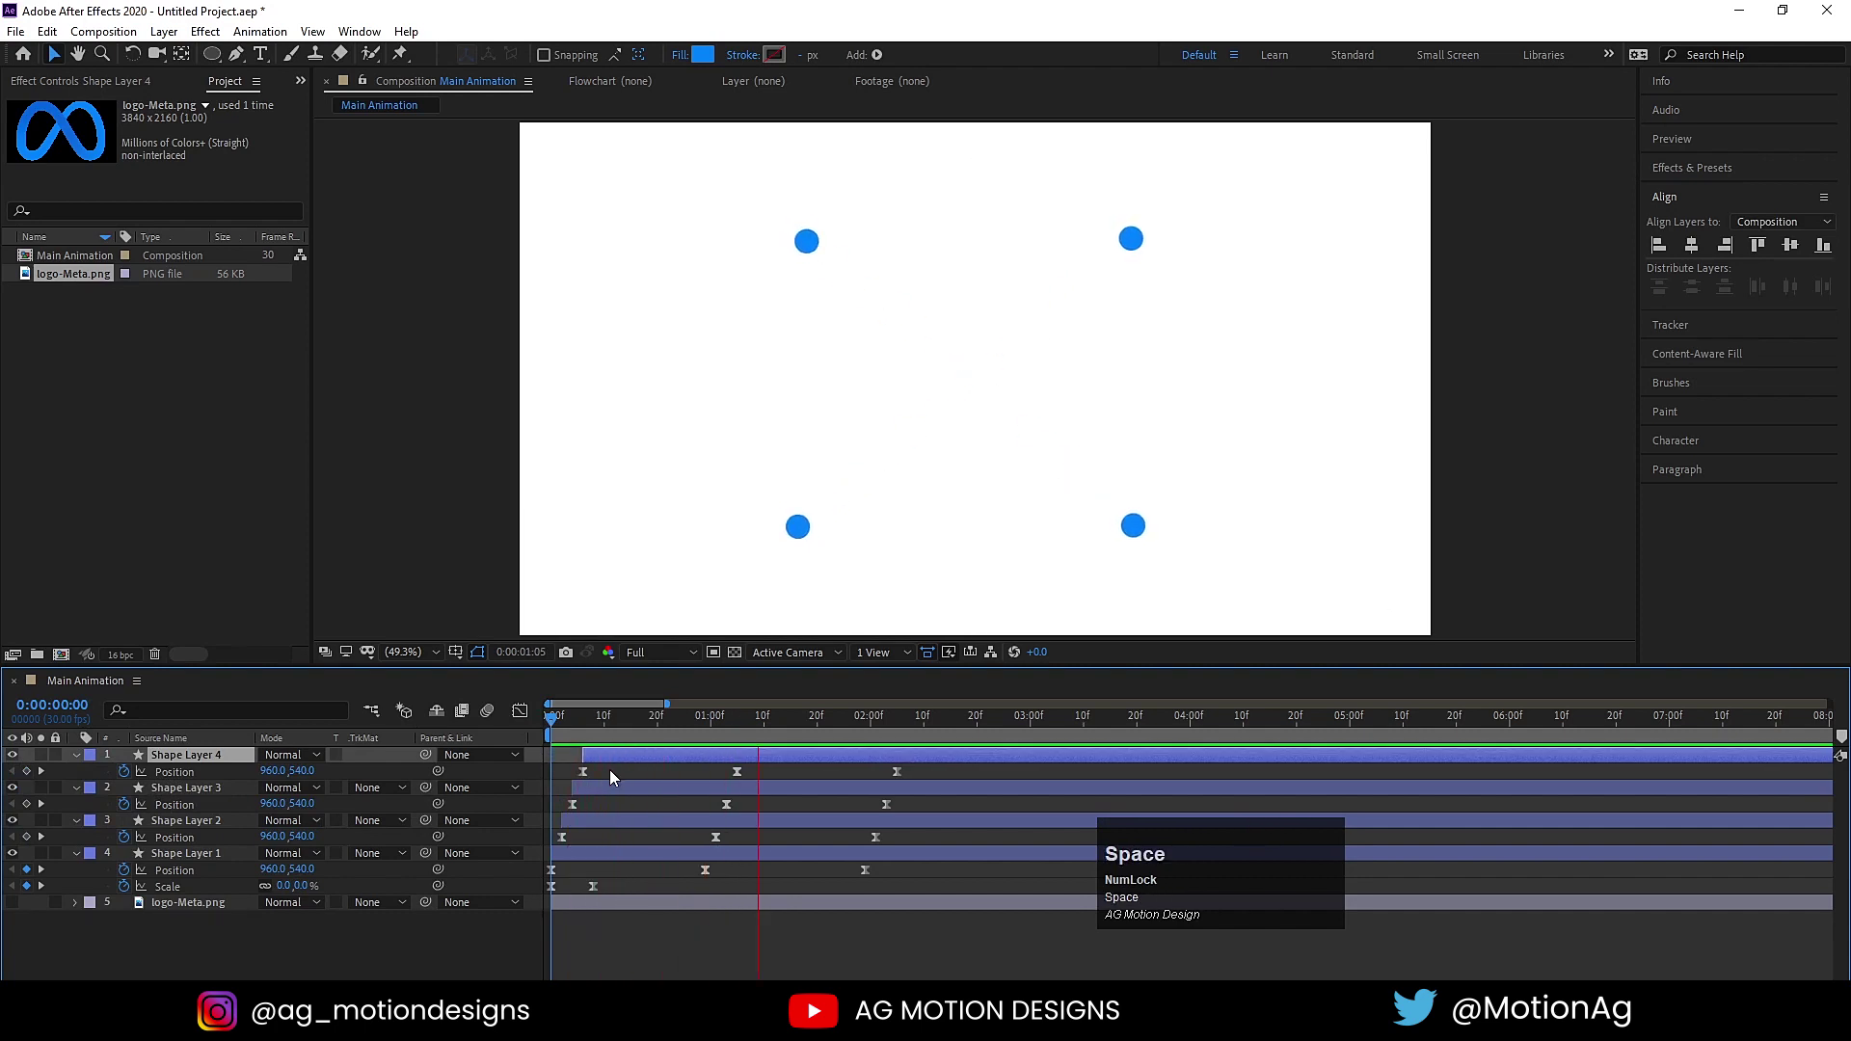
Reveal all four circles' keyframes and spread their start offsets out in time.
{"action": "key", "text": "space"}
{"action": "left_click", "coordinate": [625, 778]}
{"action": "type", "text": "iu"}
{"action": "key", "text": "-"}
{"action": "type", "text": "--"}
{"action": "left_click_drag", "start_coordinate": [582, 728], "coordinate": [651, 883]}
{"action": "key", "text": "u"}
{"action": "left_click_drag", "start_coordinate": [684, 940], "coordinate": [561, 719]}
{"action": "key", "text": "="}
{"action": "key", "text": "="}
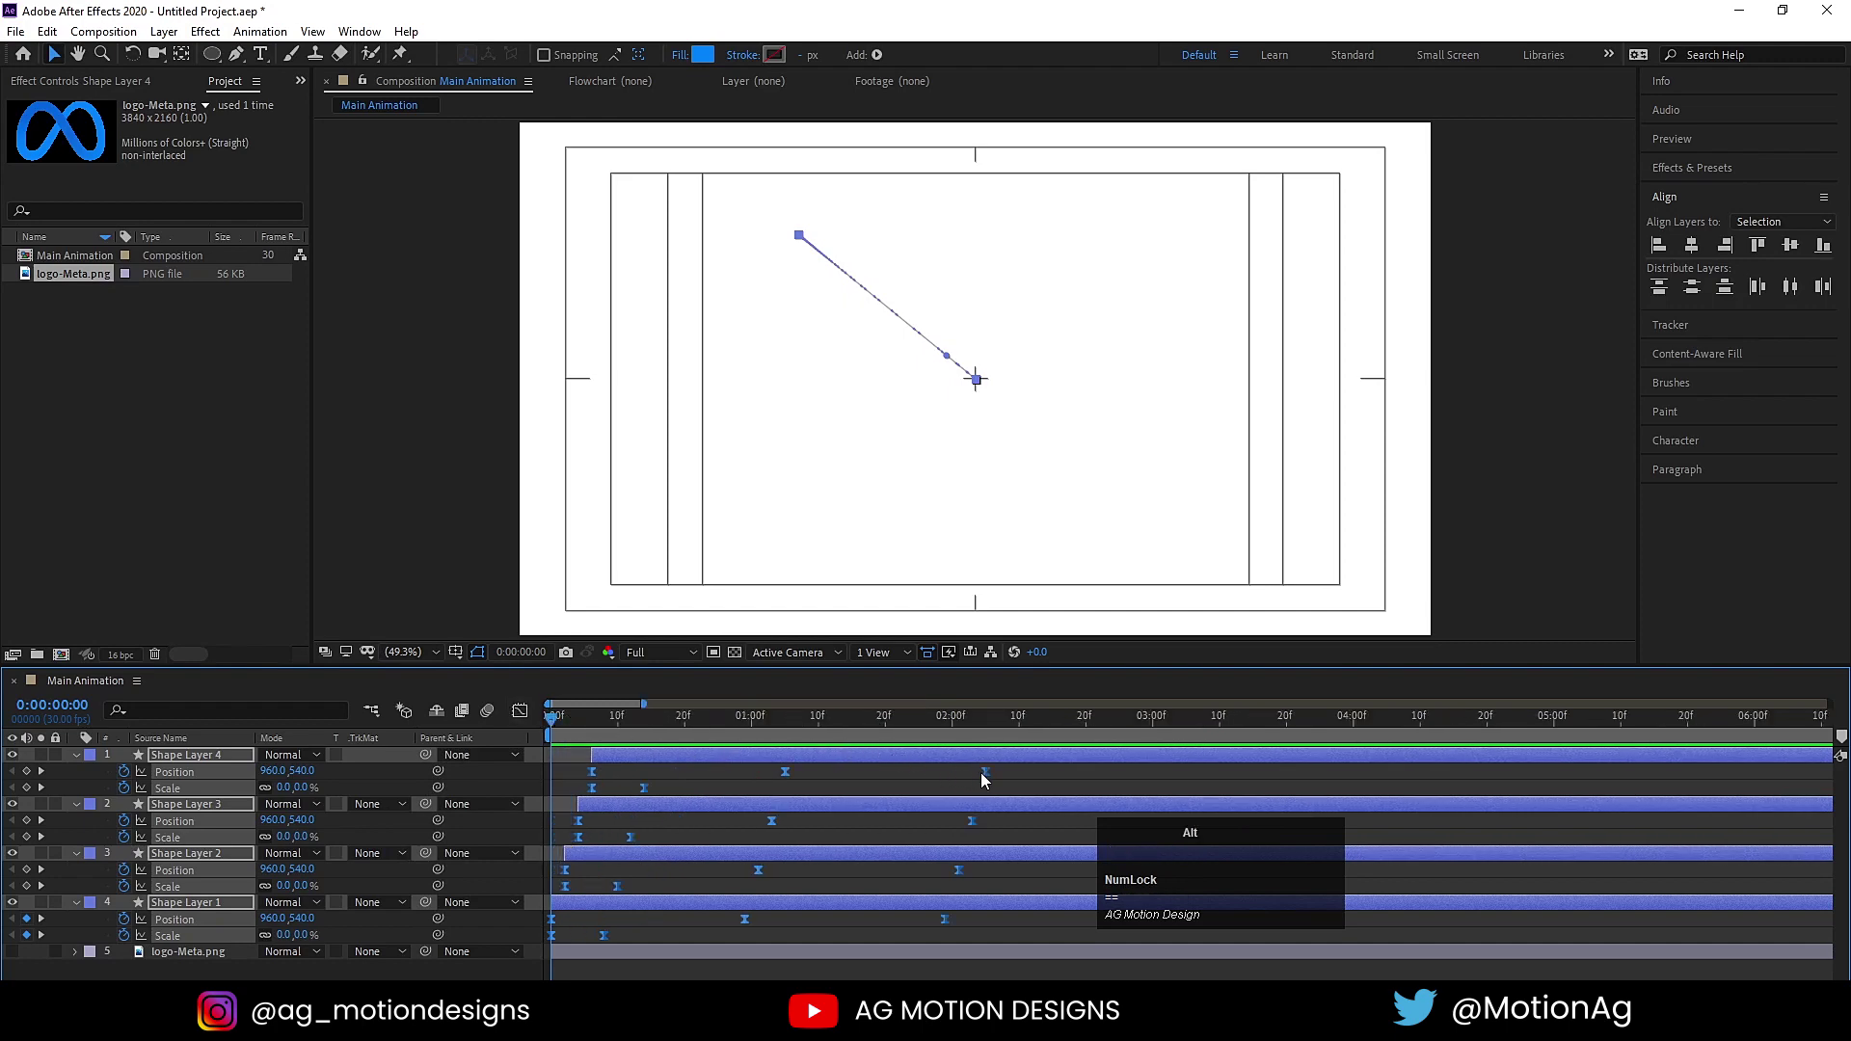
{"action": "left_click", "coordinate": [973, 779]}
{"action": "left_click_drag", "start_coordinate": [927, 779], "coordinate": [694, 774]}
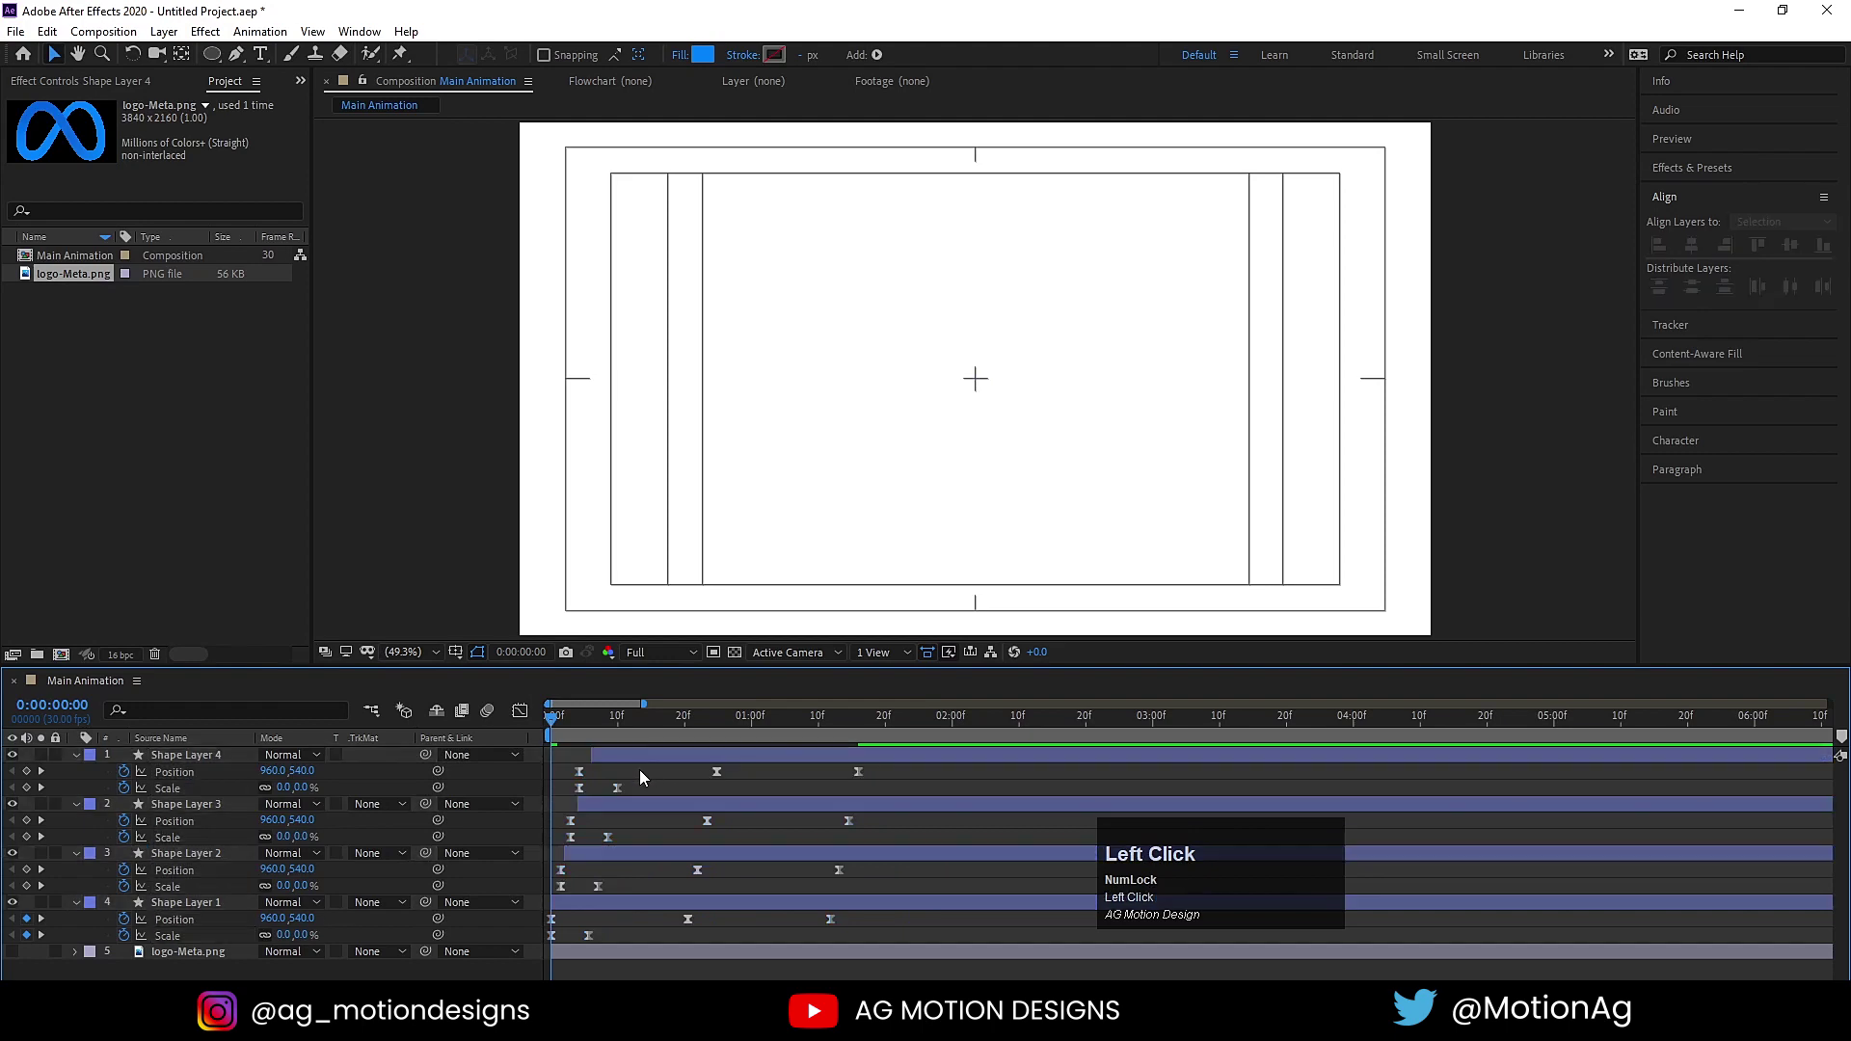
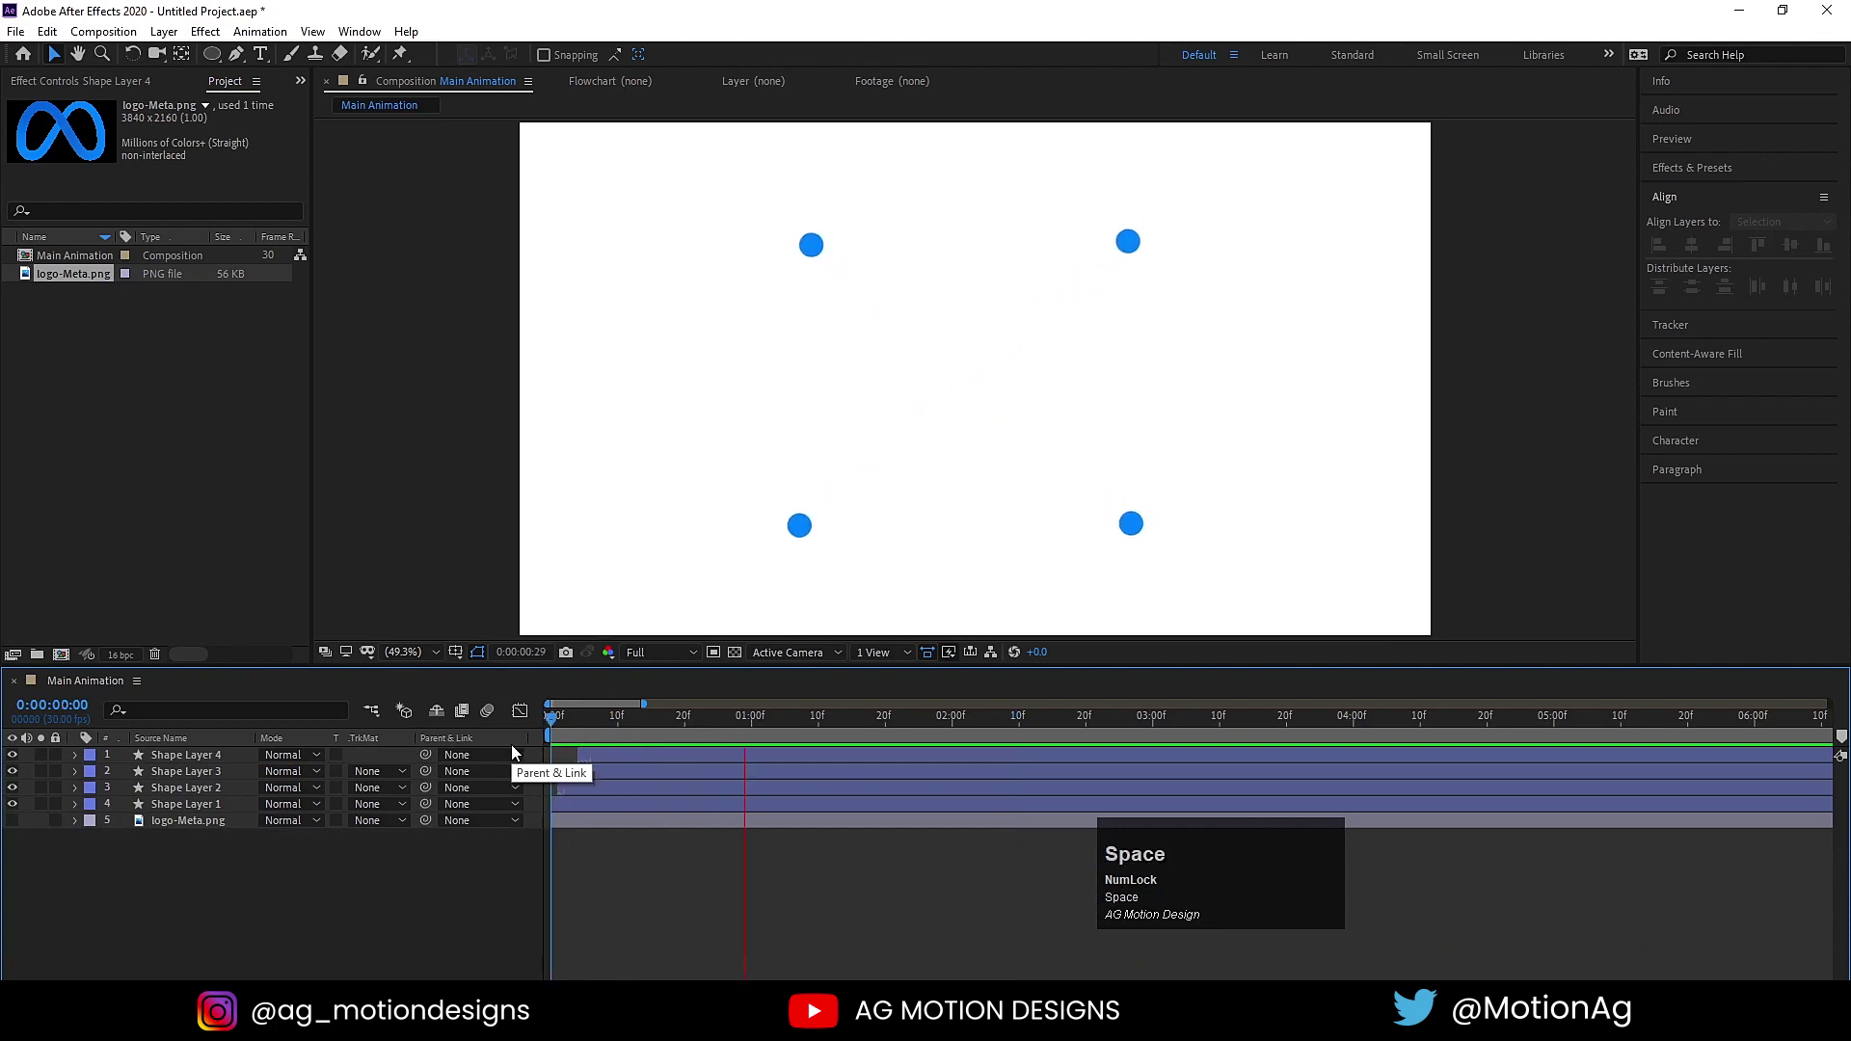
Select all four circle shape layers together.
{"action": "left_click", "coordinate": [199, 814]}
{"action": "left_click", "coordinate": [195, 759]}
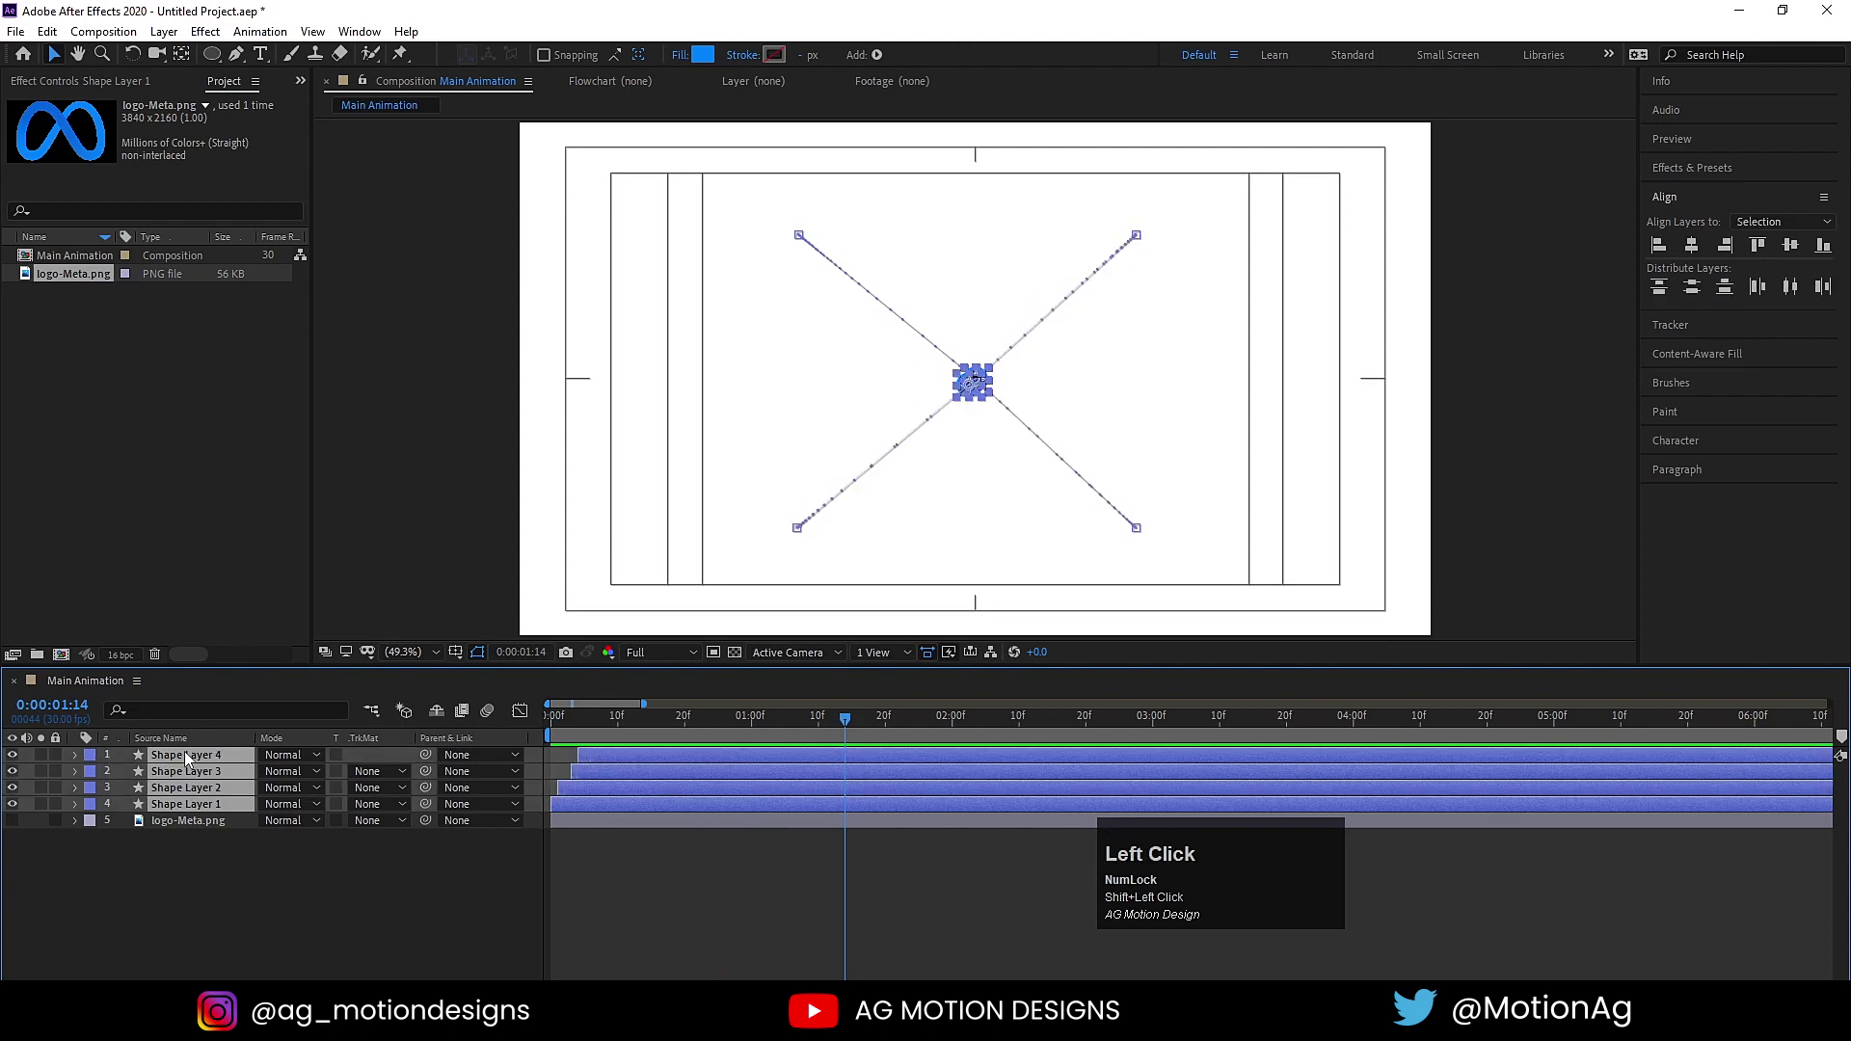
Pre-compose the selected layers into a composition named cricles.
{"action": "key", "text": "ctrl+shift+c"}
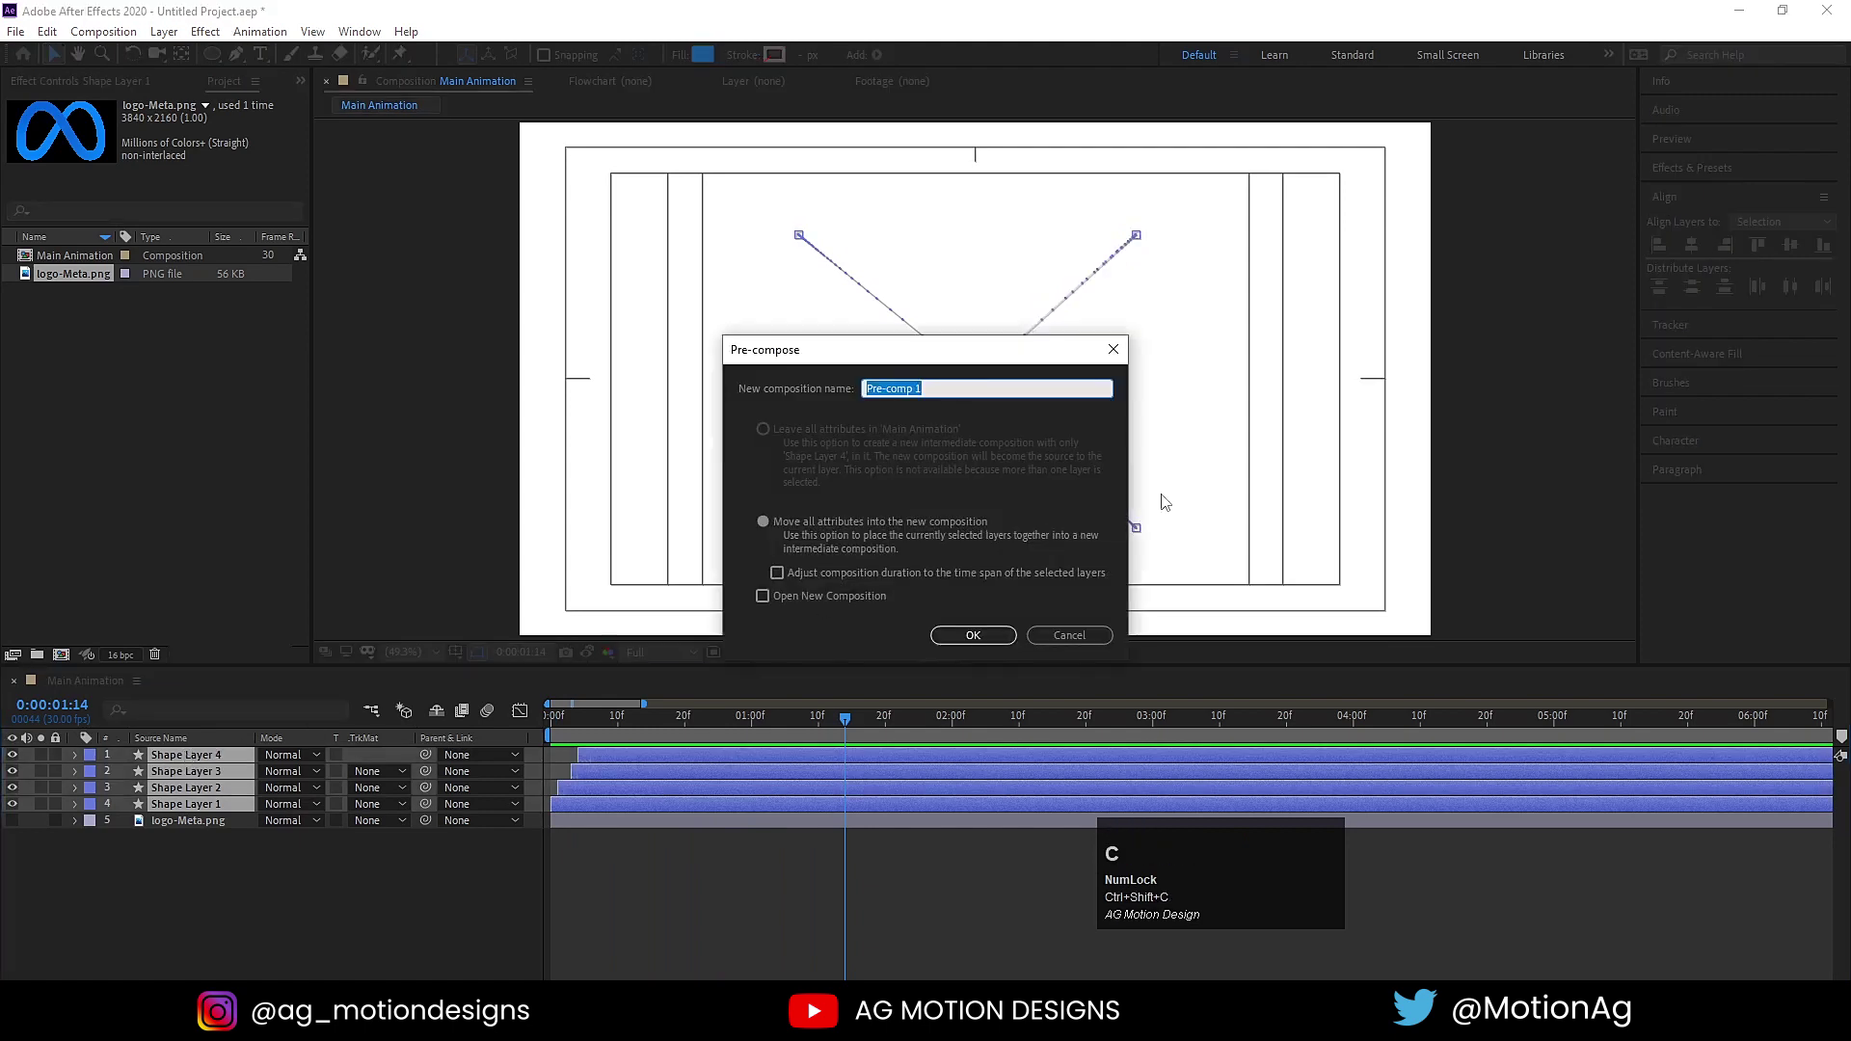
{"action": "type", "text": "irdles"}
{"action": "key", "text": "ctrl+a"}
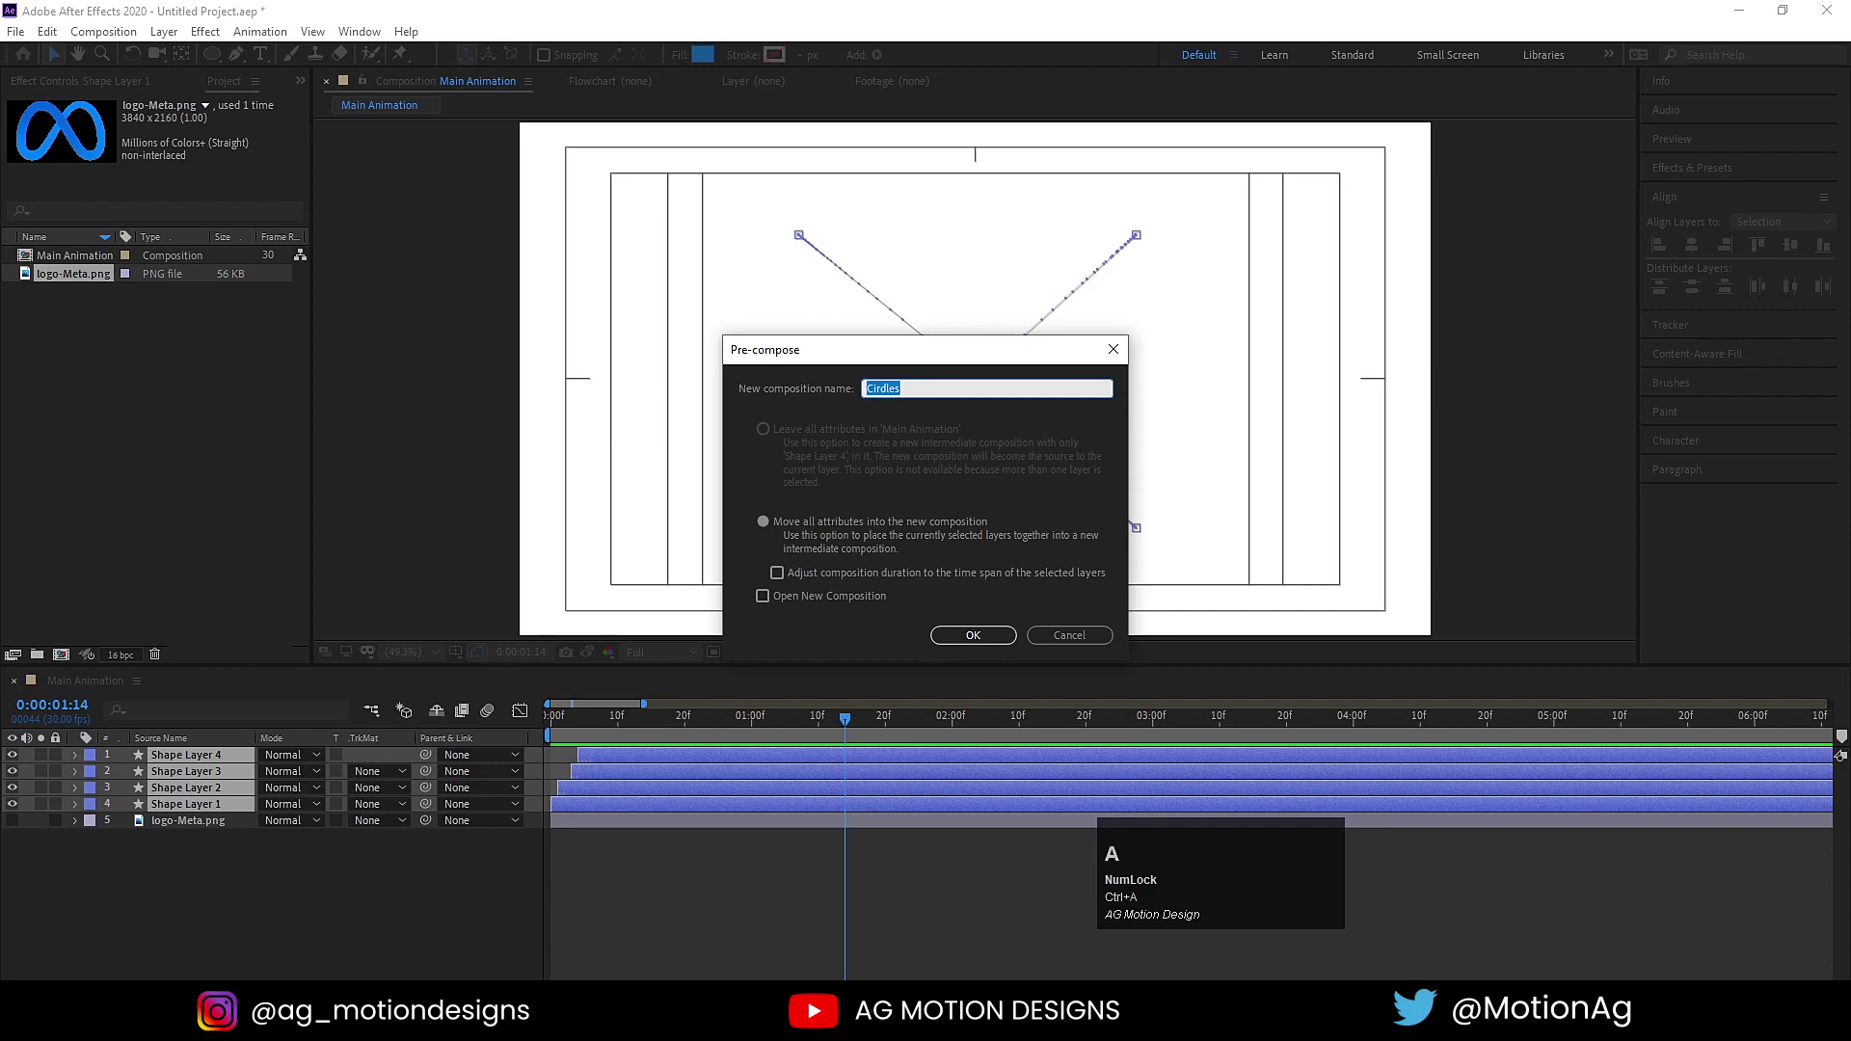
{"action": "type", "text": "cricles"}
{"action": "key", "text": "Return"}
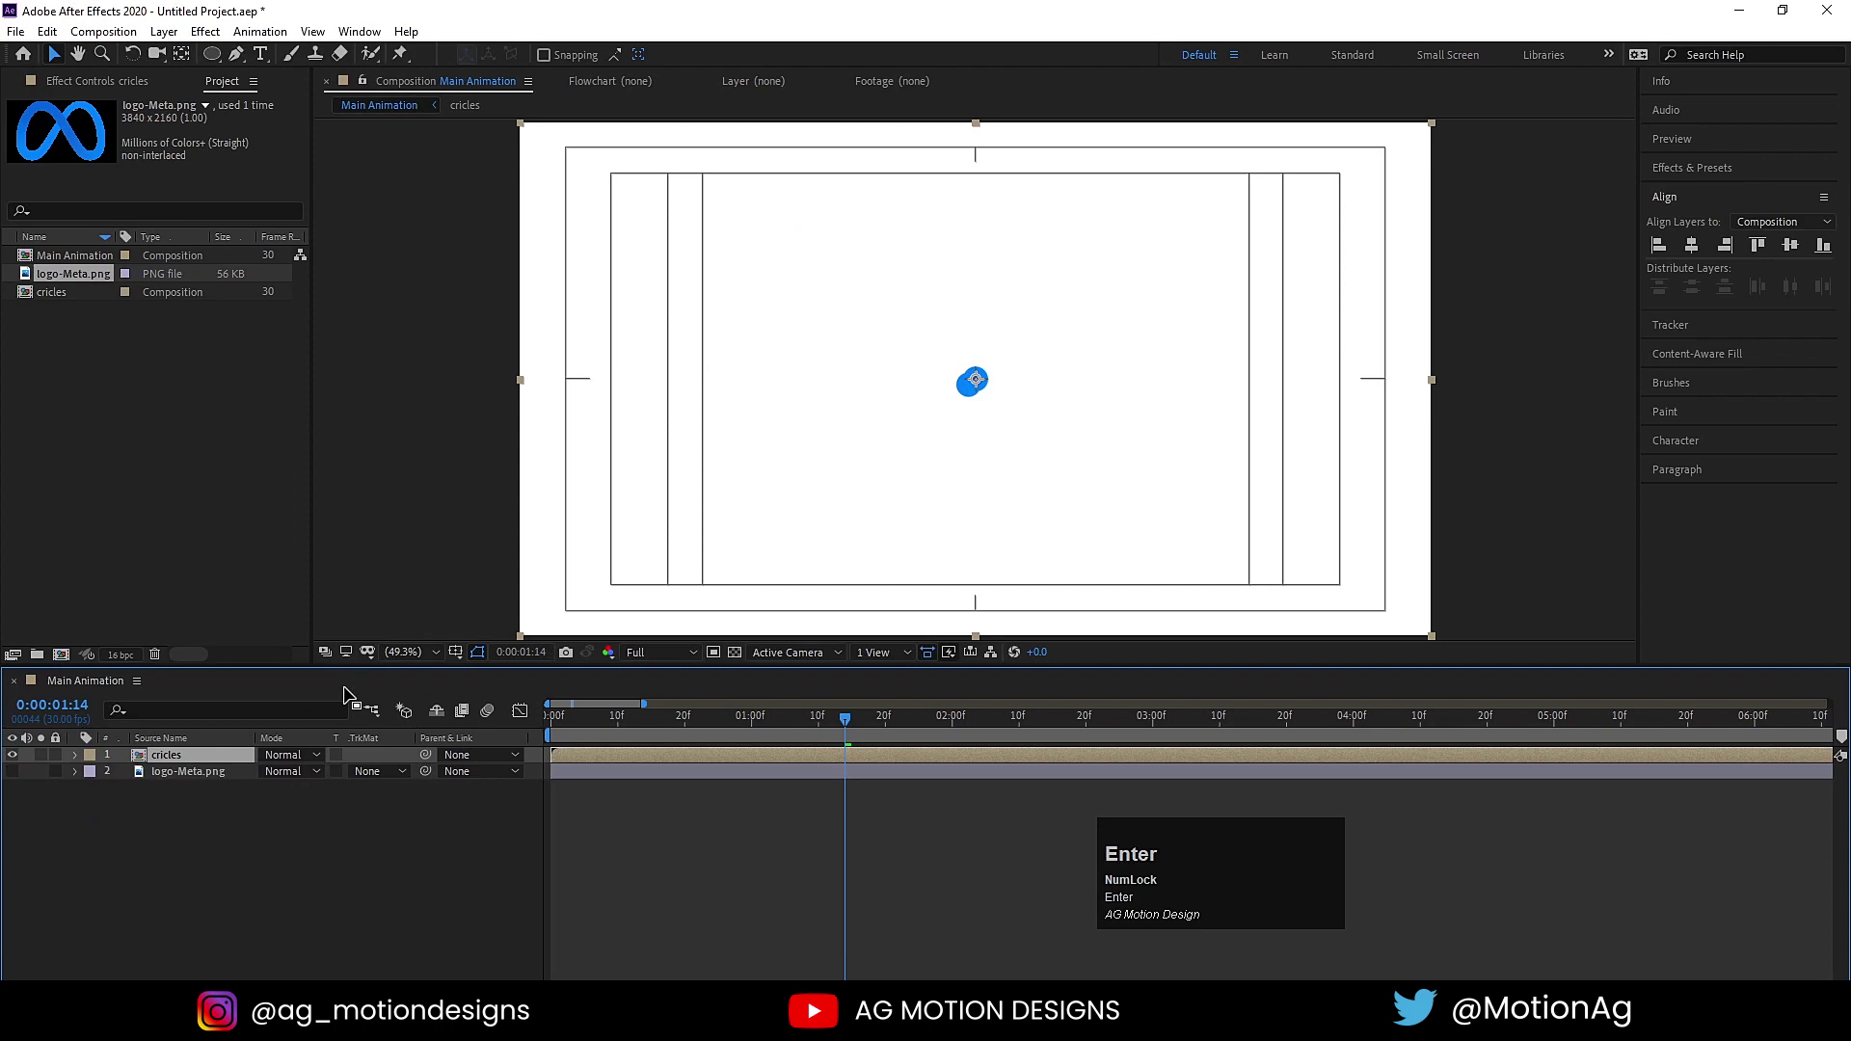
Duplicate the cricles layer and apply a Fill effect to one copy.
{"action": "left_click", "coordinate": [181, 768]}
{"action": "key", "text": "ctrl+d"}
{"action": "left_click", "coordinate": [1679, 172]}
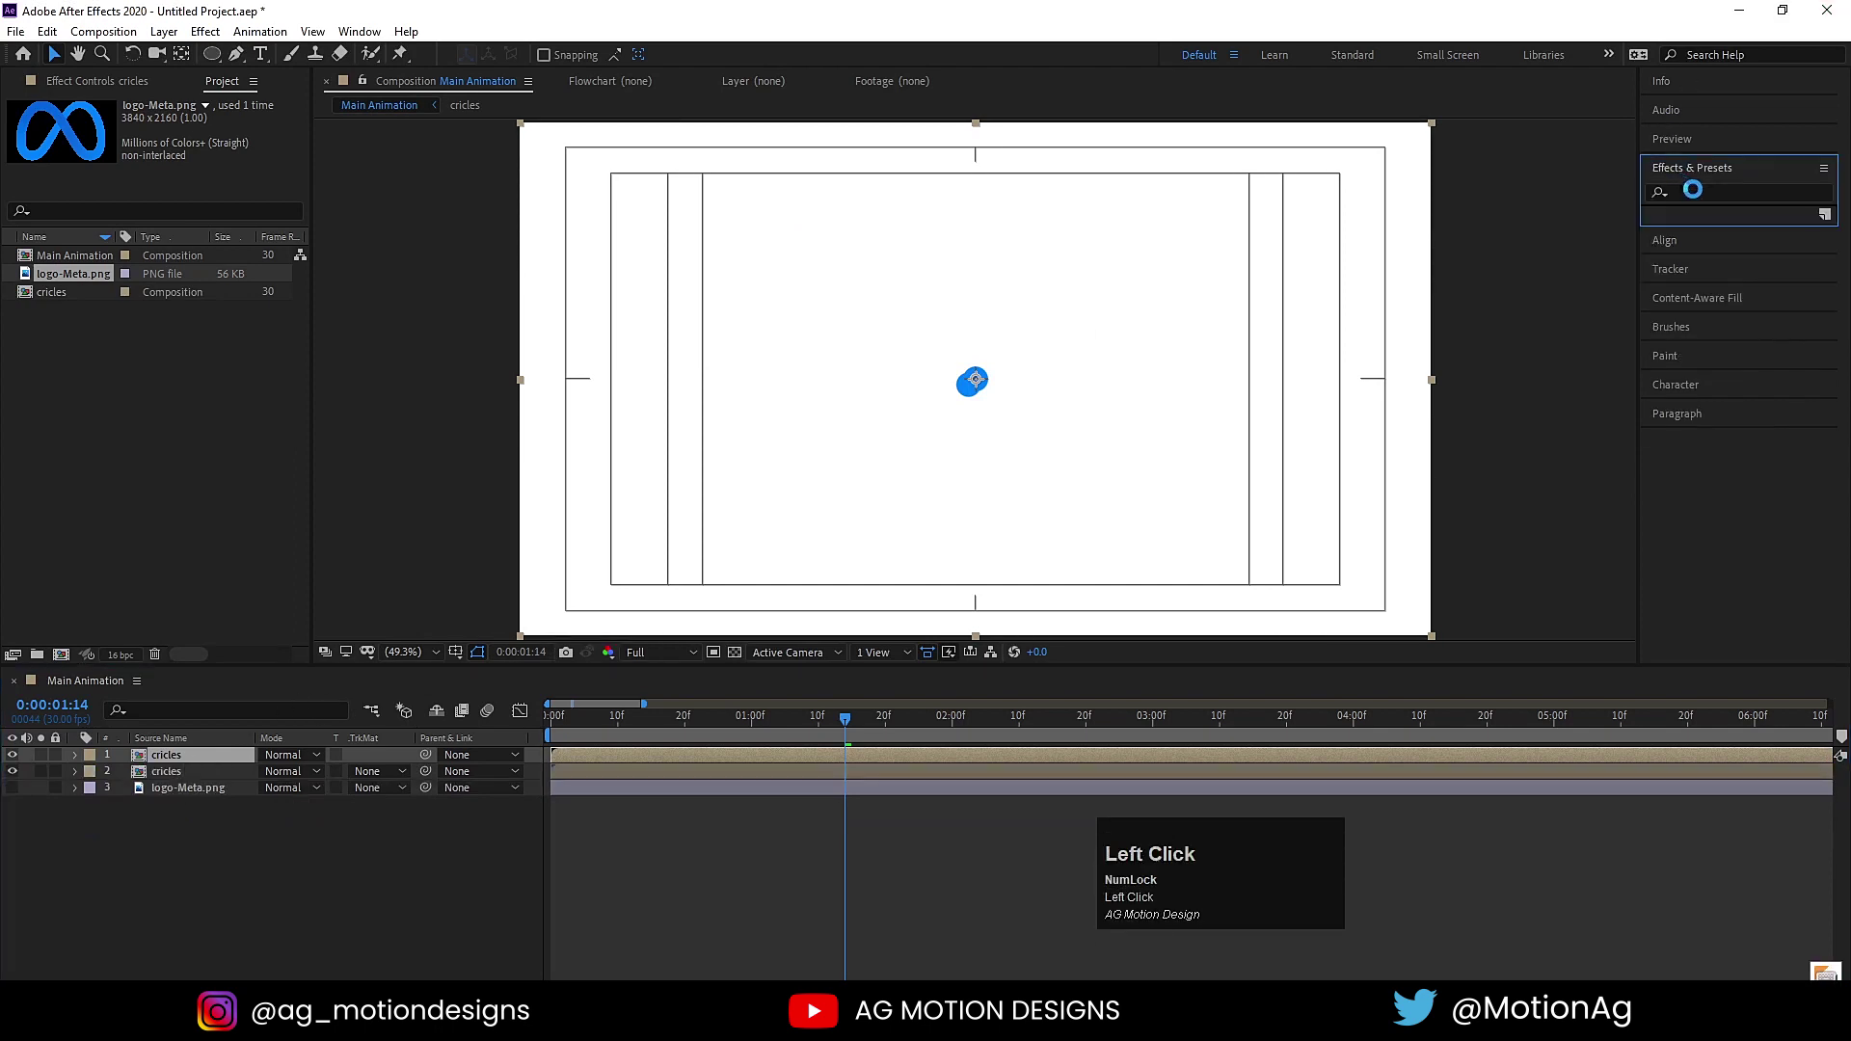
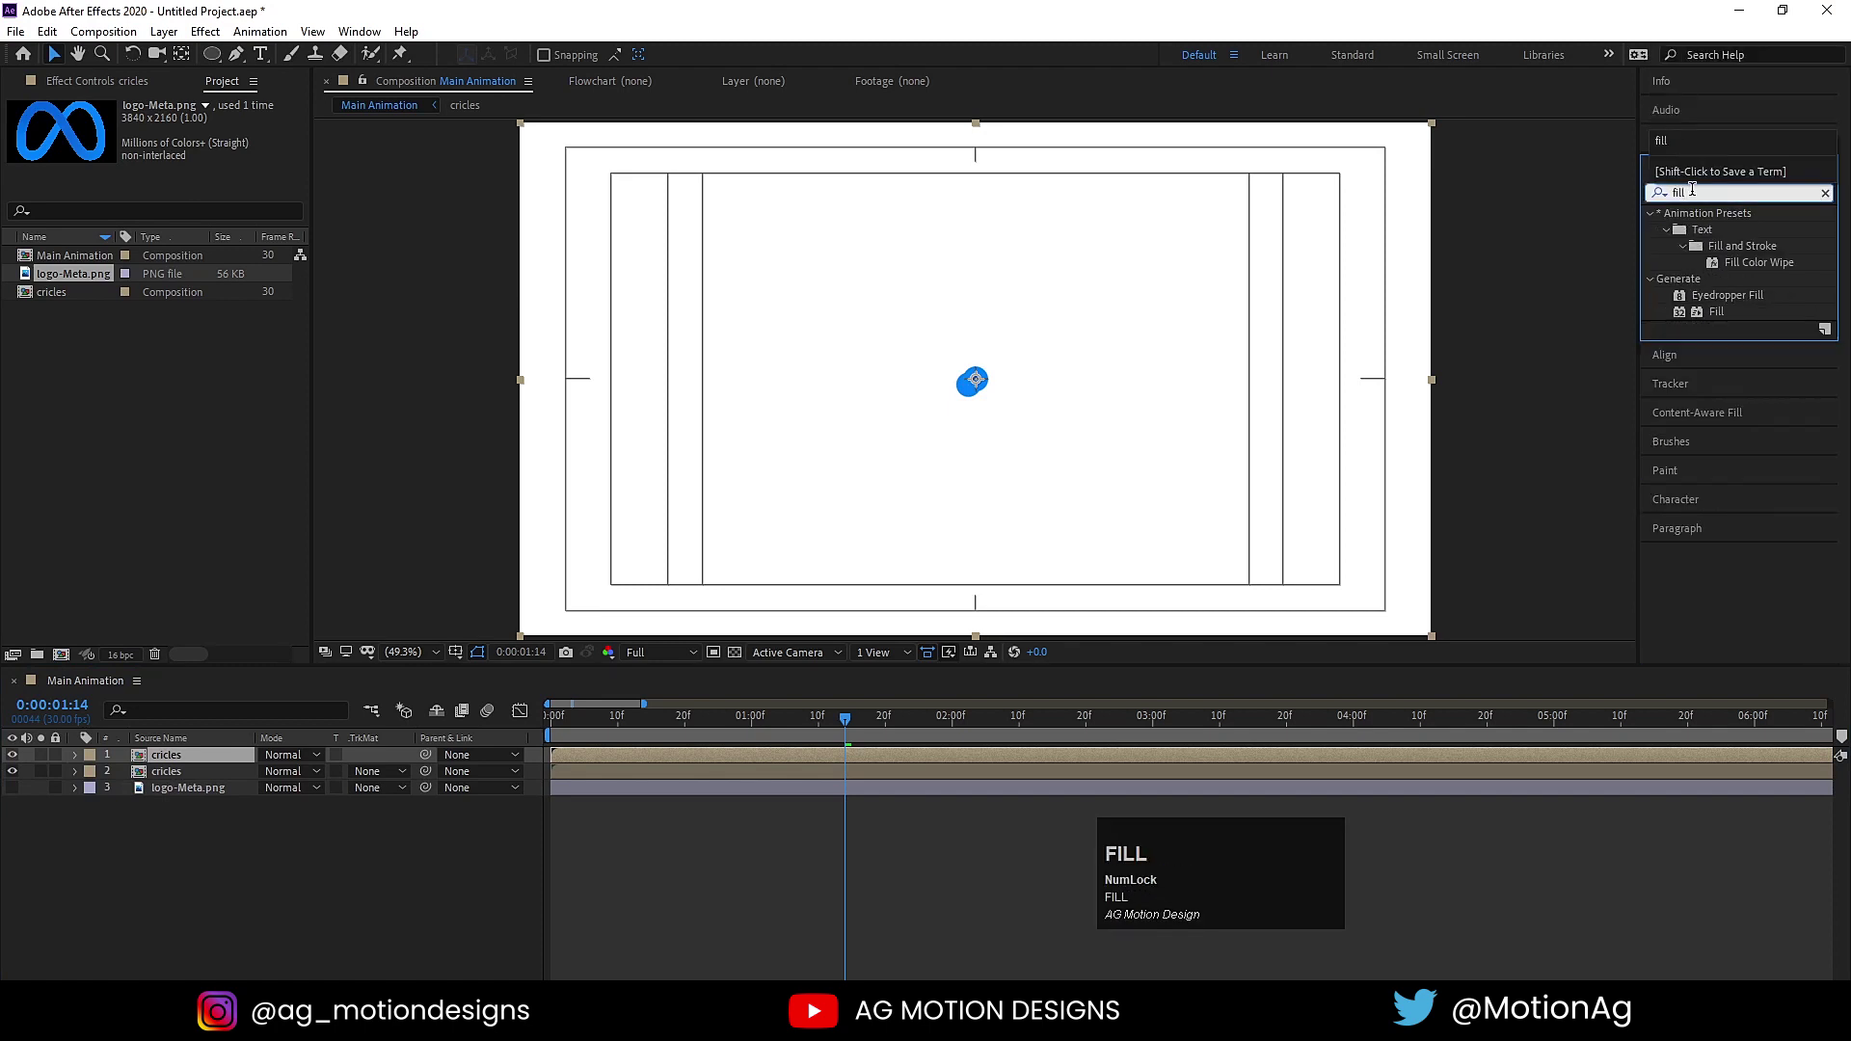
{"action": "left_click_drag", "start_coordinate": [1718, 322], "coordinate": [176, 779]}
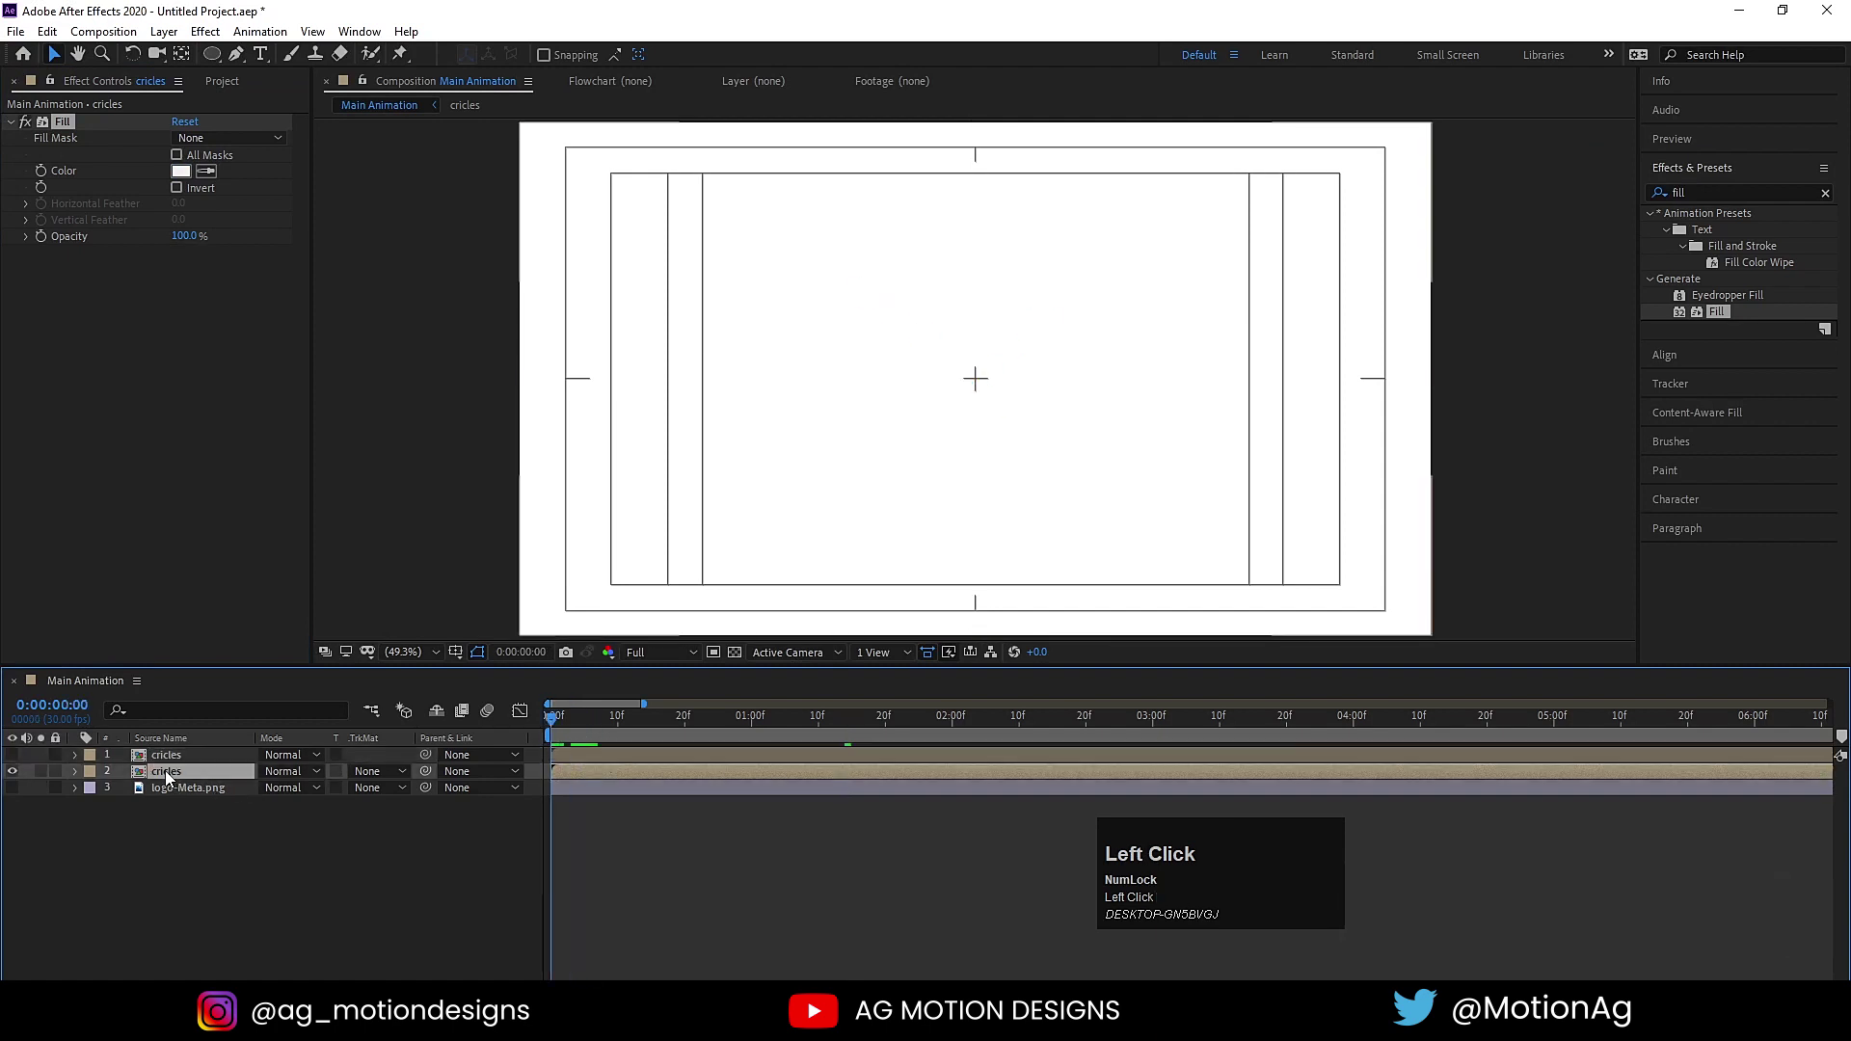
Keyframe the cricles layer's rotation from 0° to 180° over about 1.5 seconds with easing.
{"action": "key", "text": "r"}
{"action": "left_click", "coordinate": [135, 797]}
{"action": "key", "text": "space"}
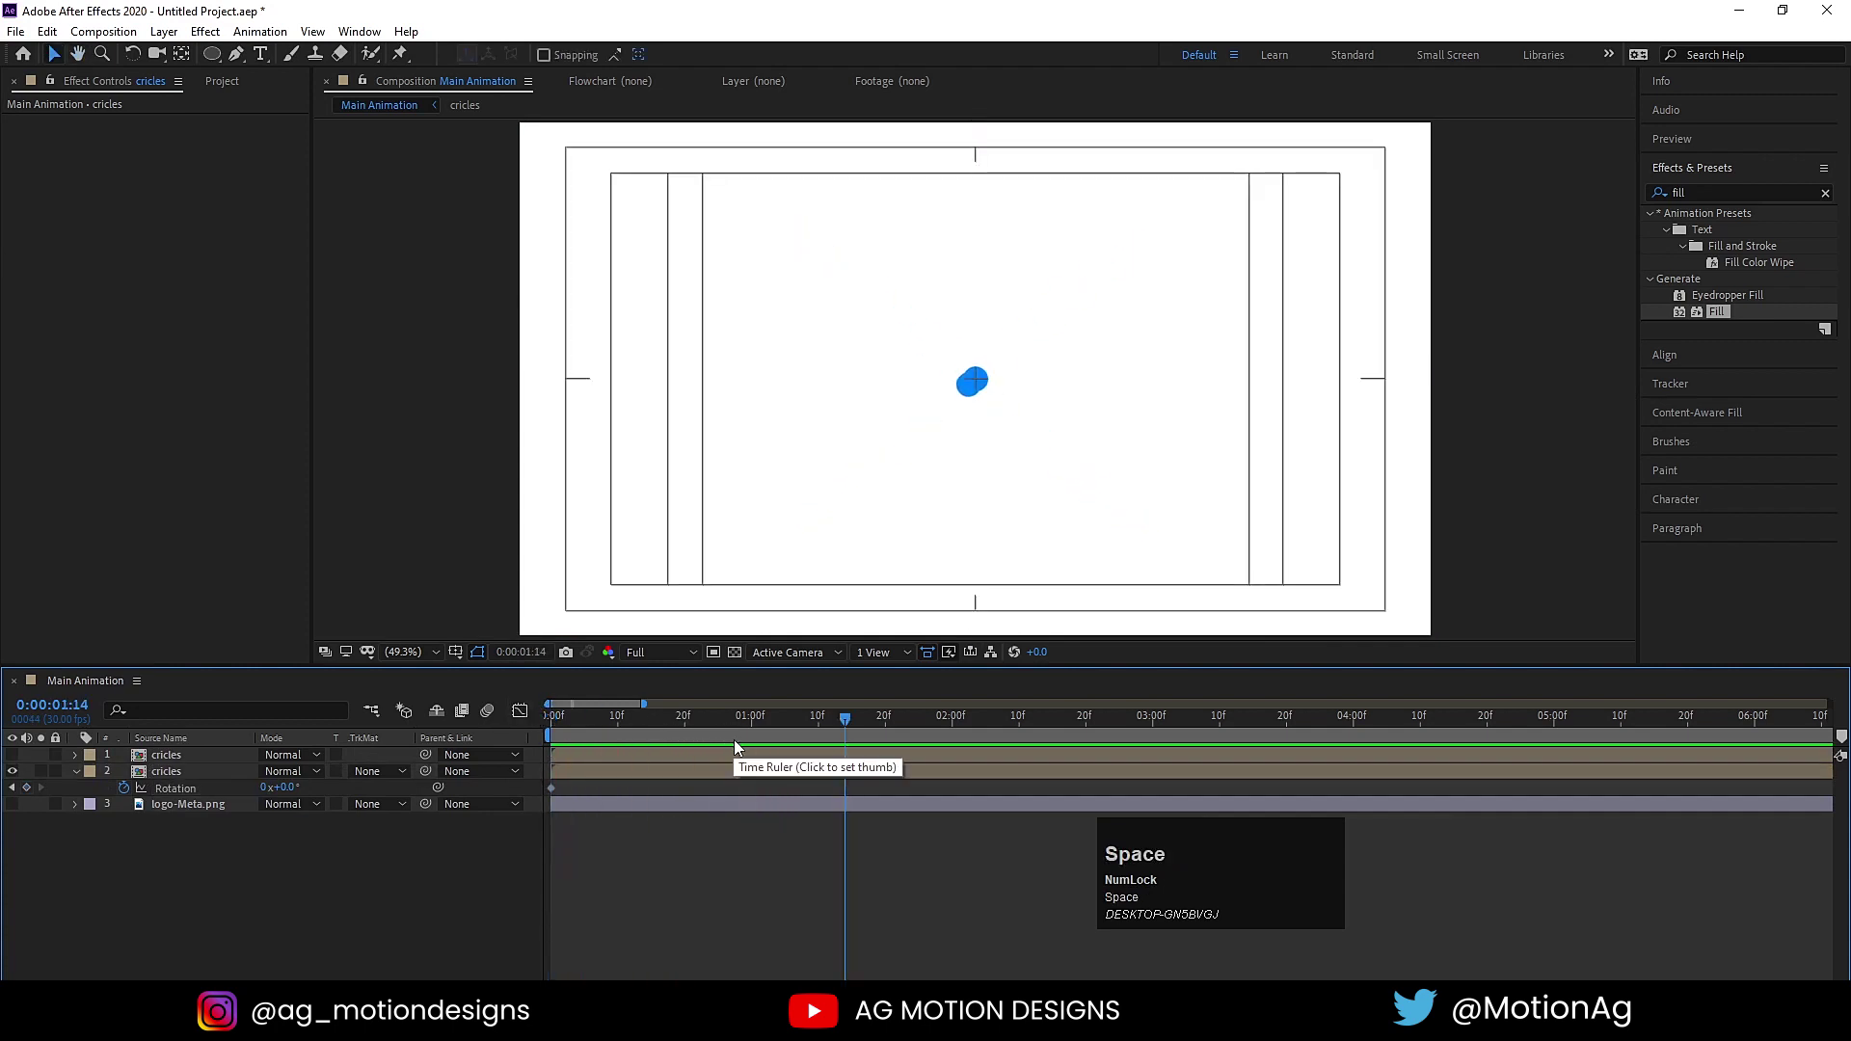
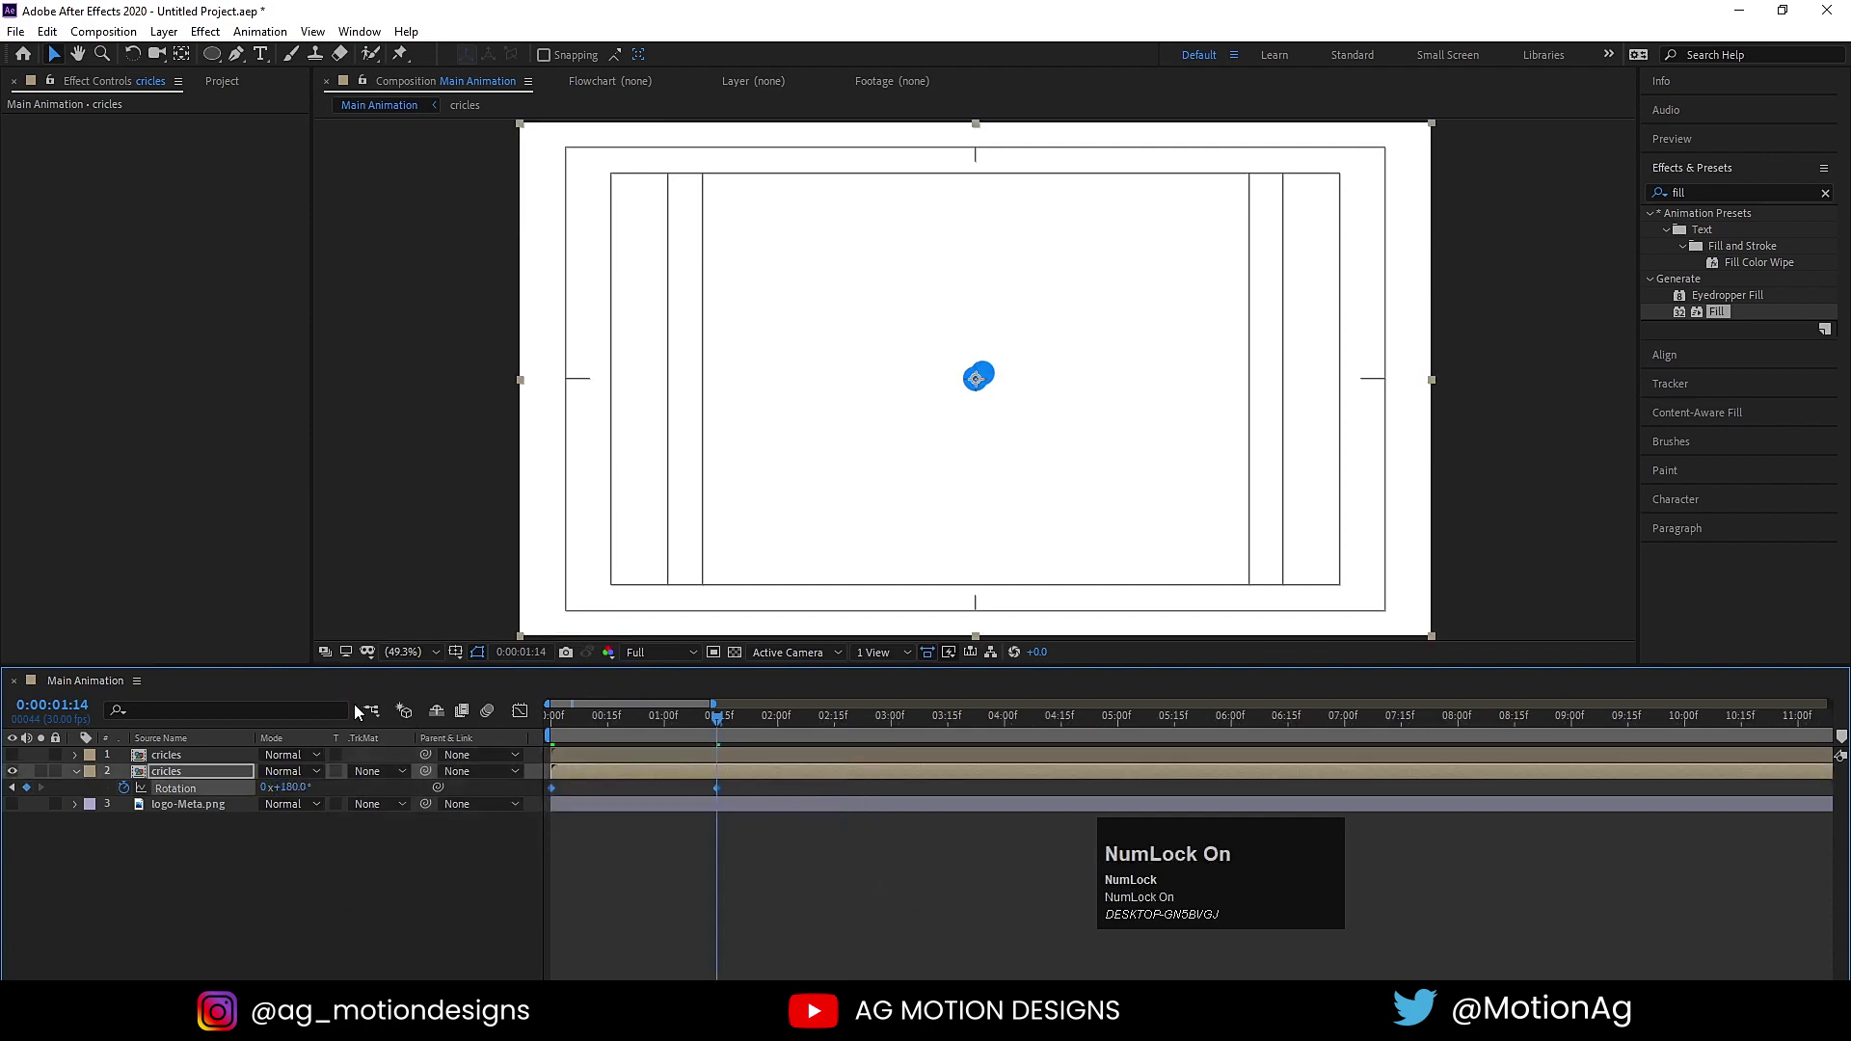
{"action": "key", "text": "F9"}
{"action": "left_click_drag", "start_coordinate": [524, 717], "coordinate": [531, 718]}
{"action": "key", "text": "space"}
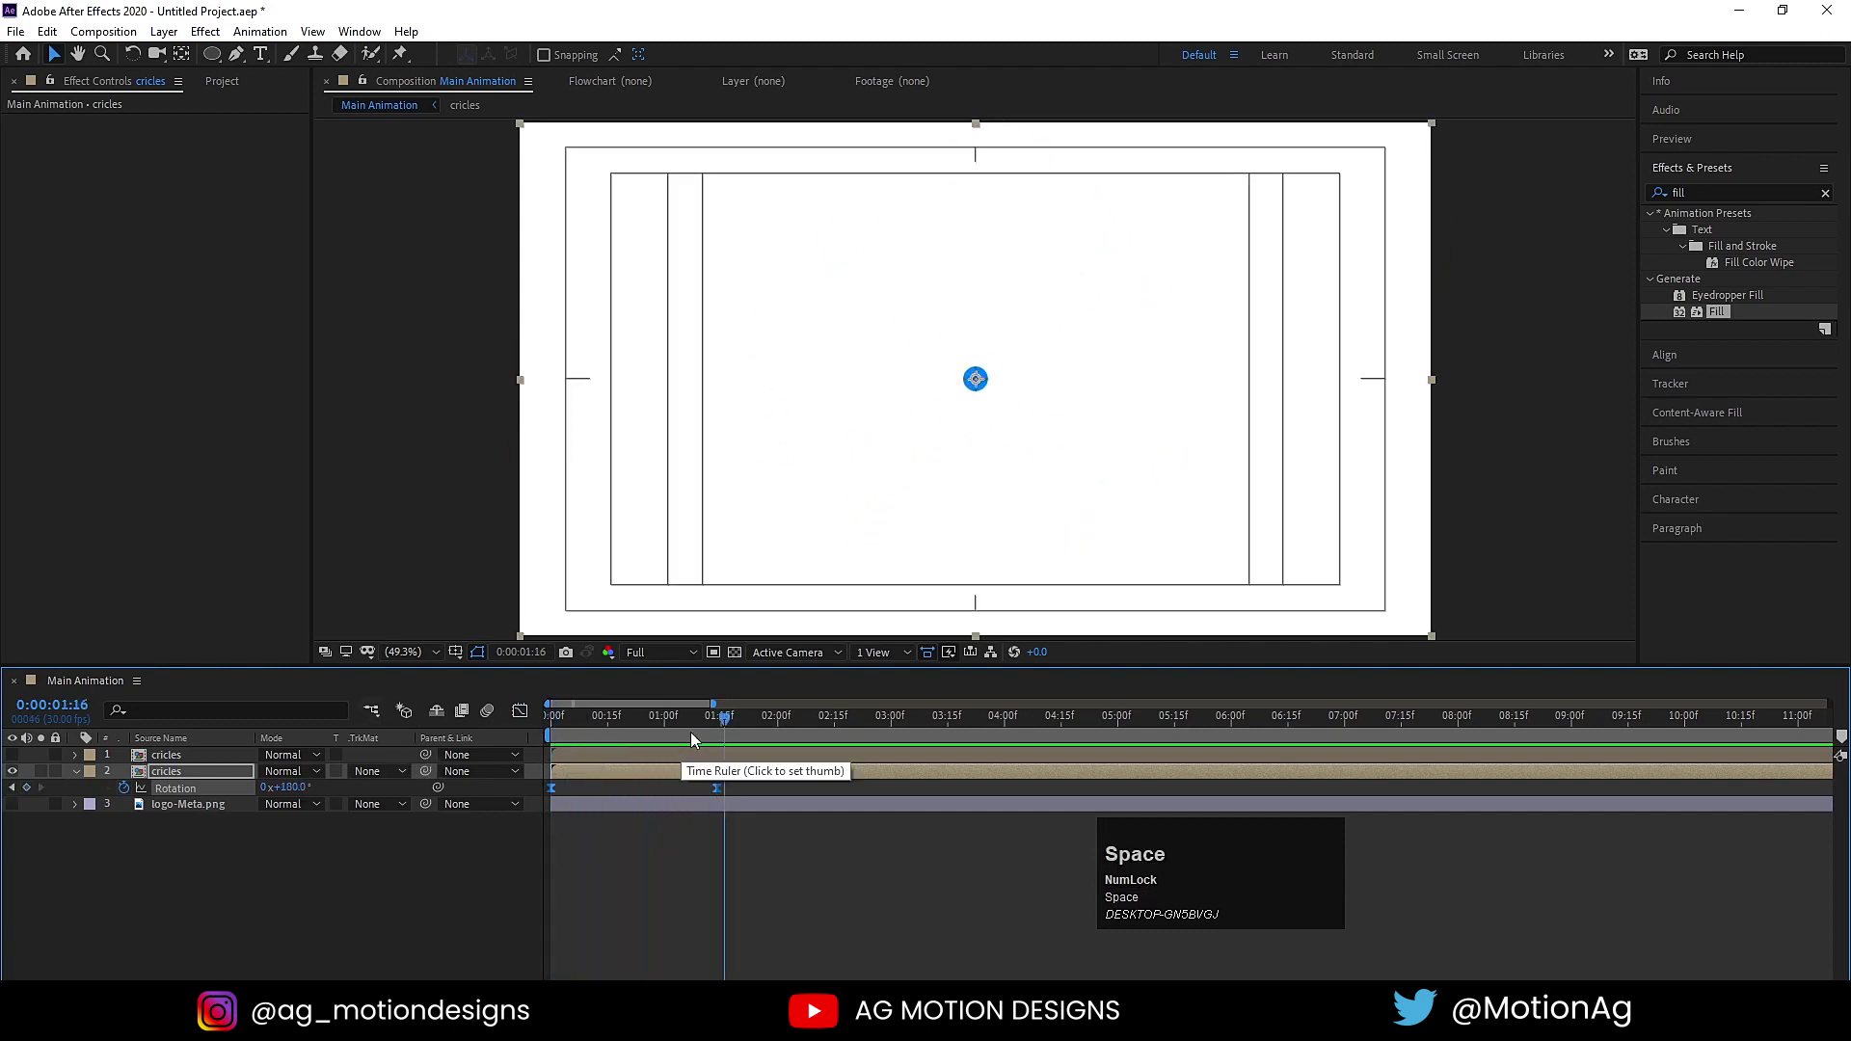
{"action": "left_click_drag", "start_coordinate": [733, 729], "coordinate": [17, 760]}
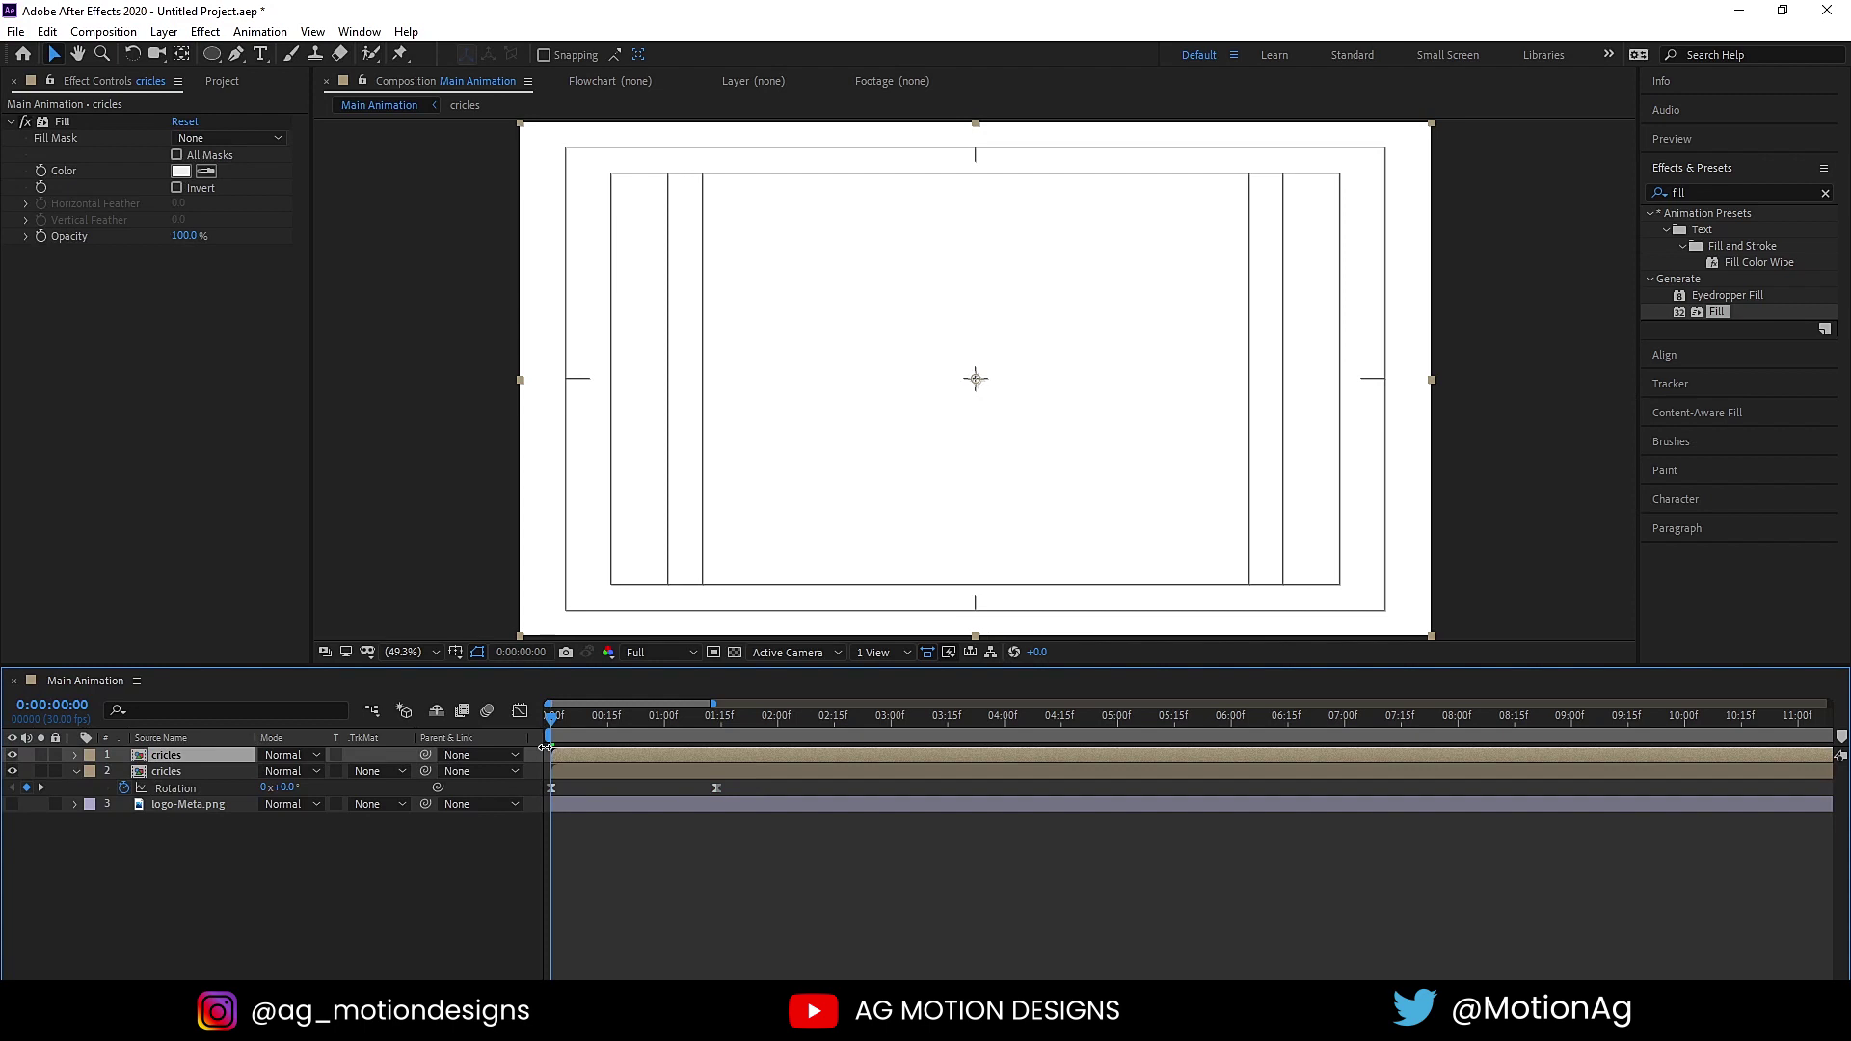
Parent the pale cricles copy to 1. cricles and reorder the two cricles layers.
{"action": "left_click_drag", "start_coordinate": [428, 756], "coordinate": [580, 771]}
{"action": "key", "text": "space"}
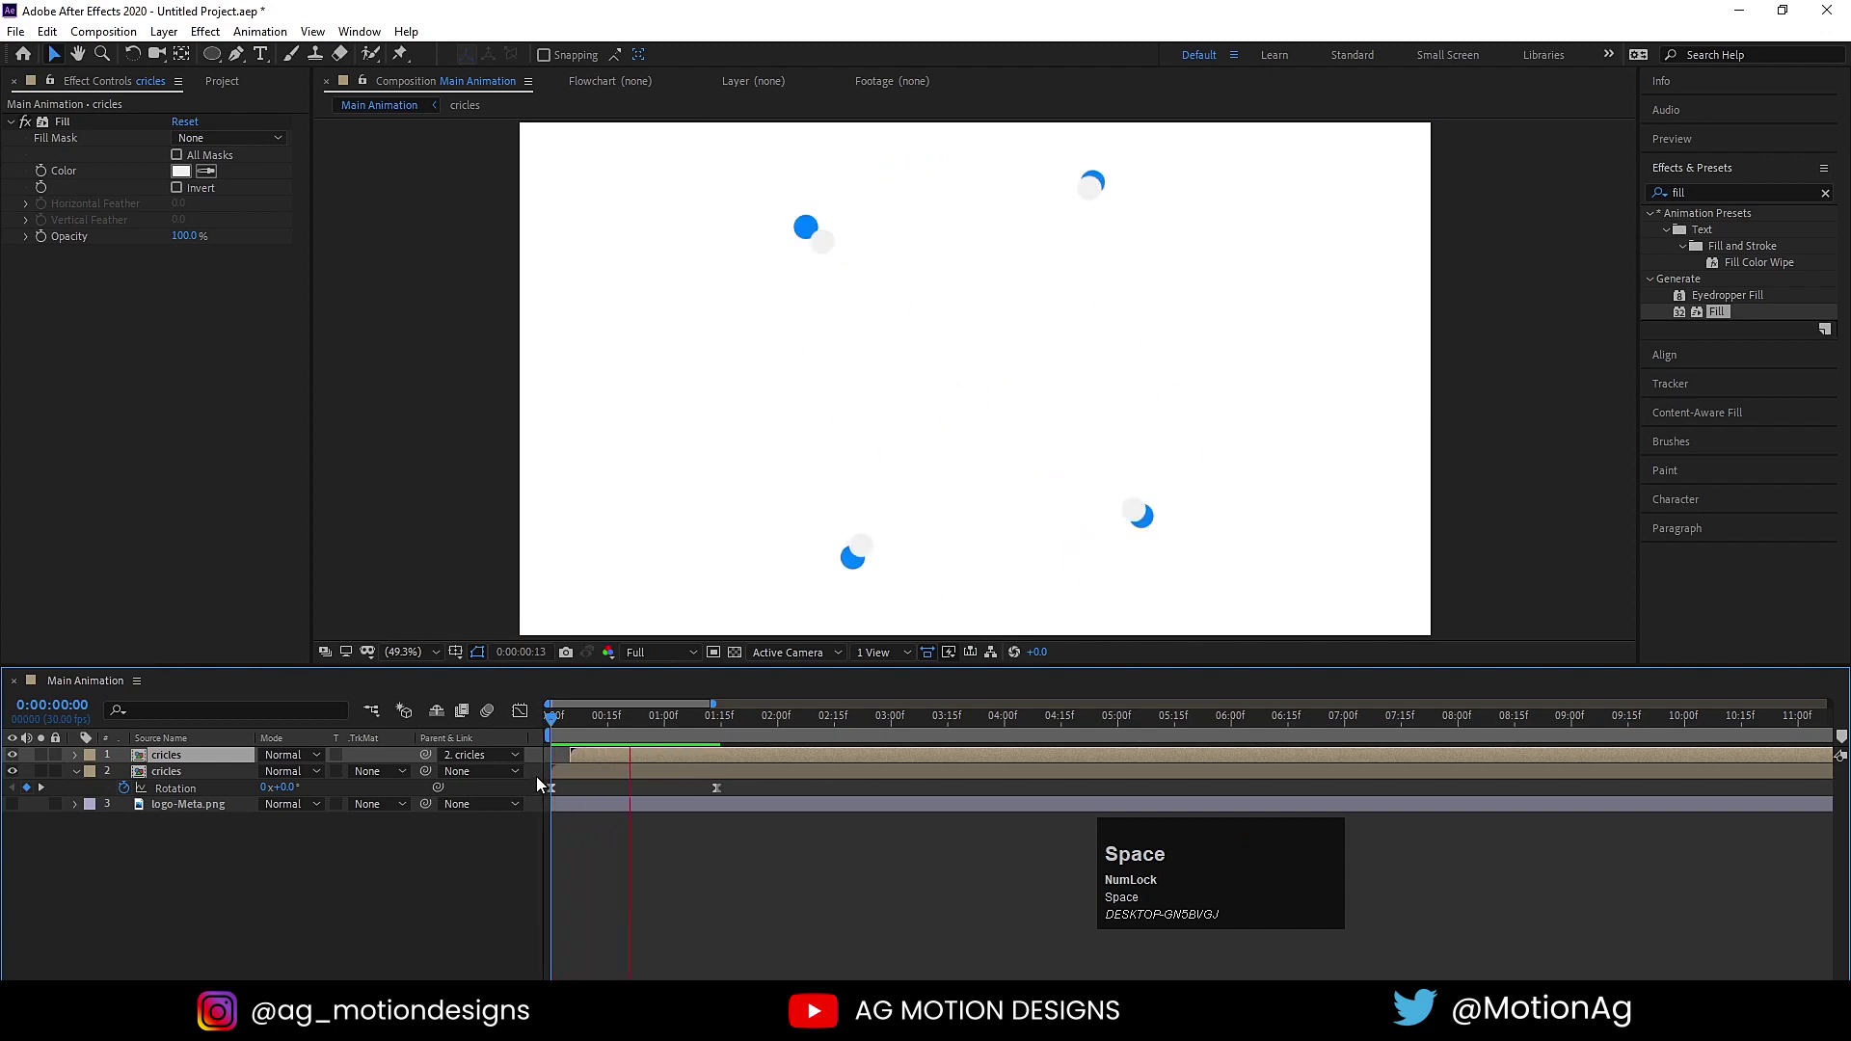
{"action": "left_click_drag", "start_coordinate": [184, 764], "coordinate": [609, 738]}
{"action": "key", "text": "space"}
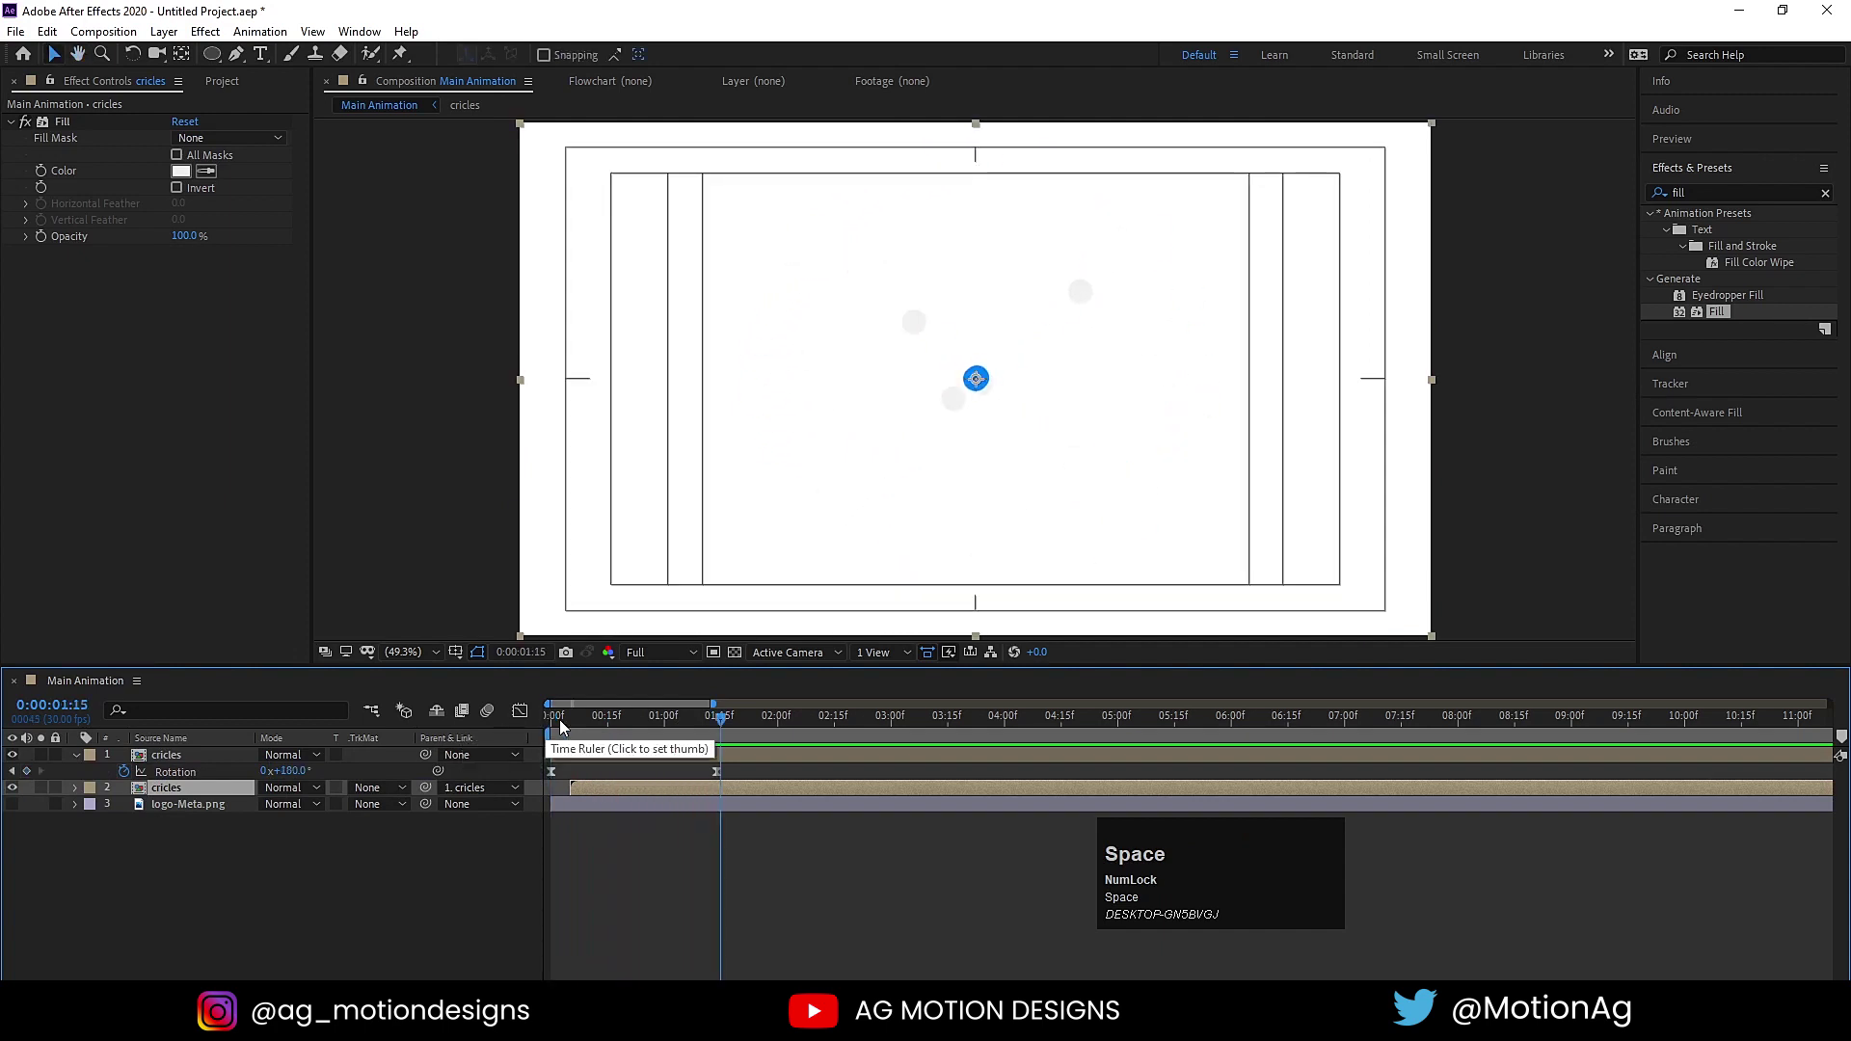
{"action": "left_click", "coordinate": [576, 732]}
{"action": "key", "text": "space"}
Shift the pale copy's in-point a few frames later so it trails the rotating circles.
{"action": "left_click", "coordinate": [669, 727]}
{"action": "key", "text": "space"}
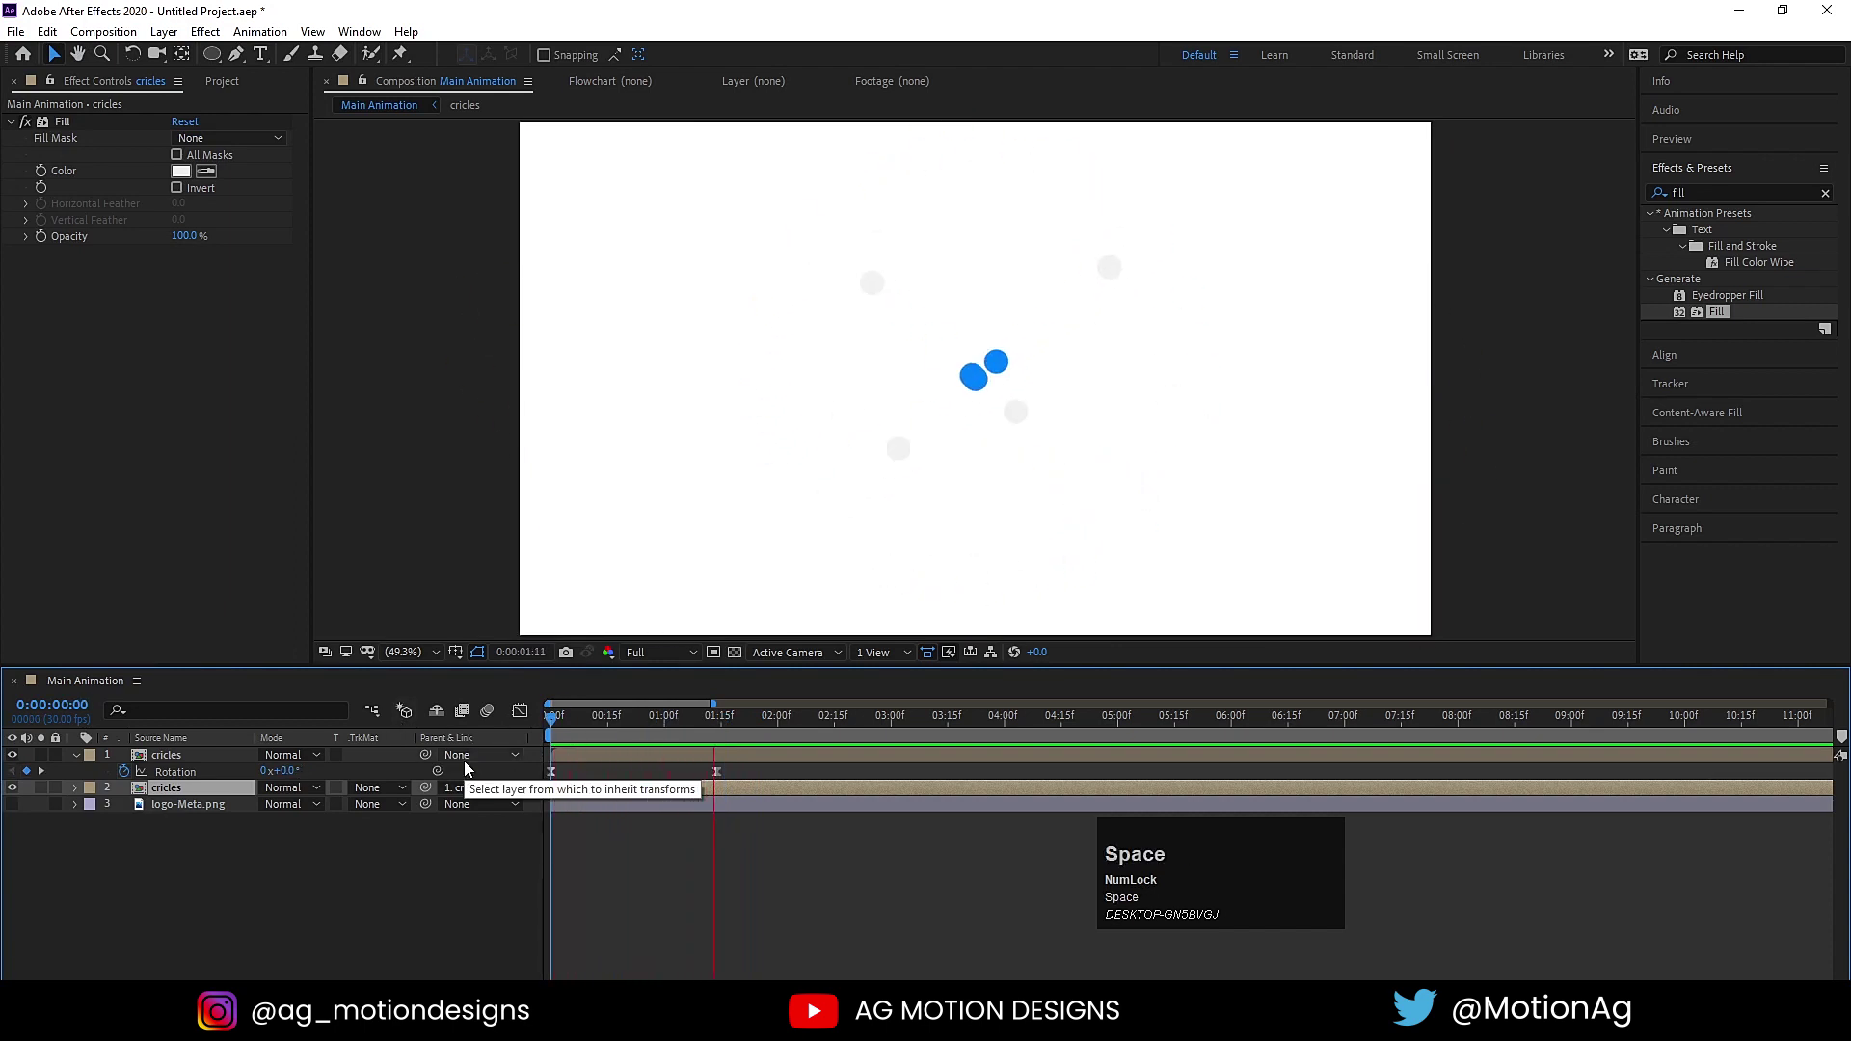
{"action": "left_click_drag", "start_coordinate": [666, 833], "coordinate": [636, 725]}
{"action": "key", "text": "space"}
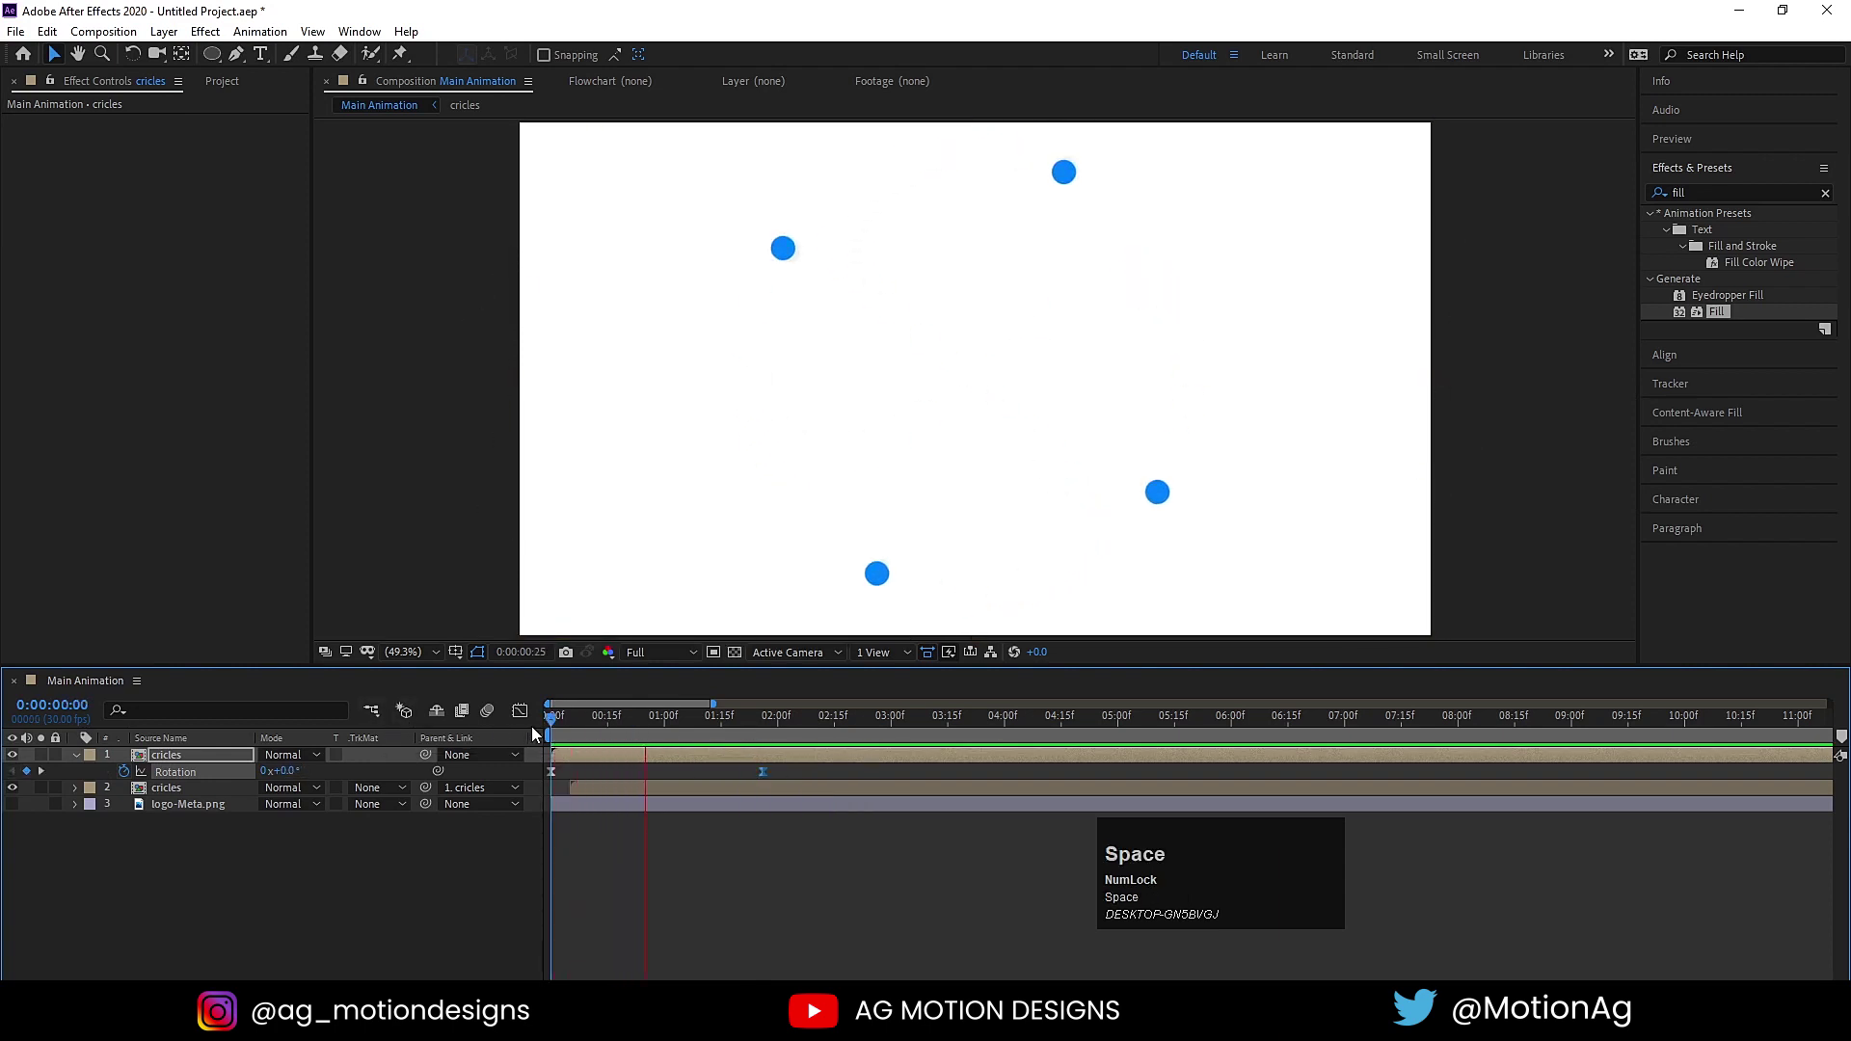
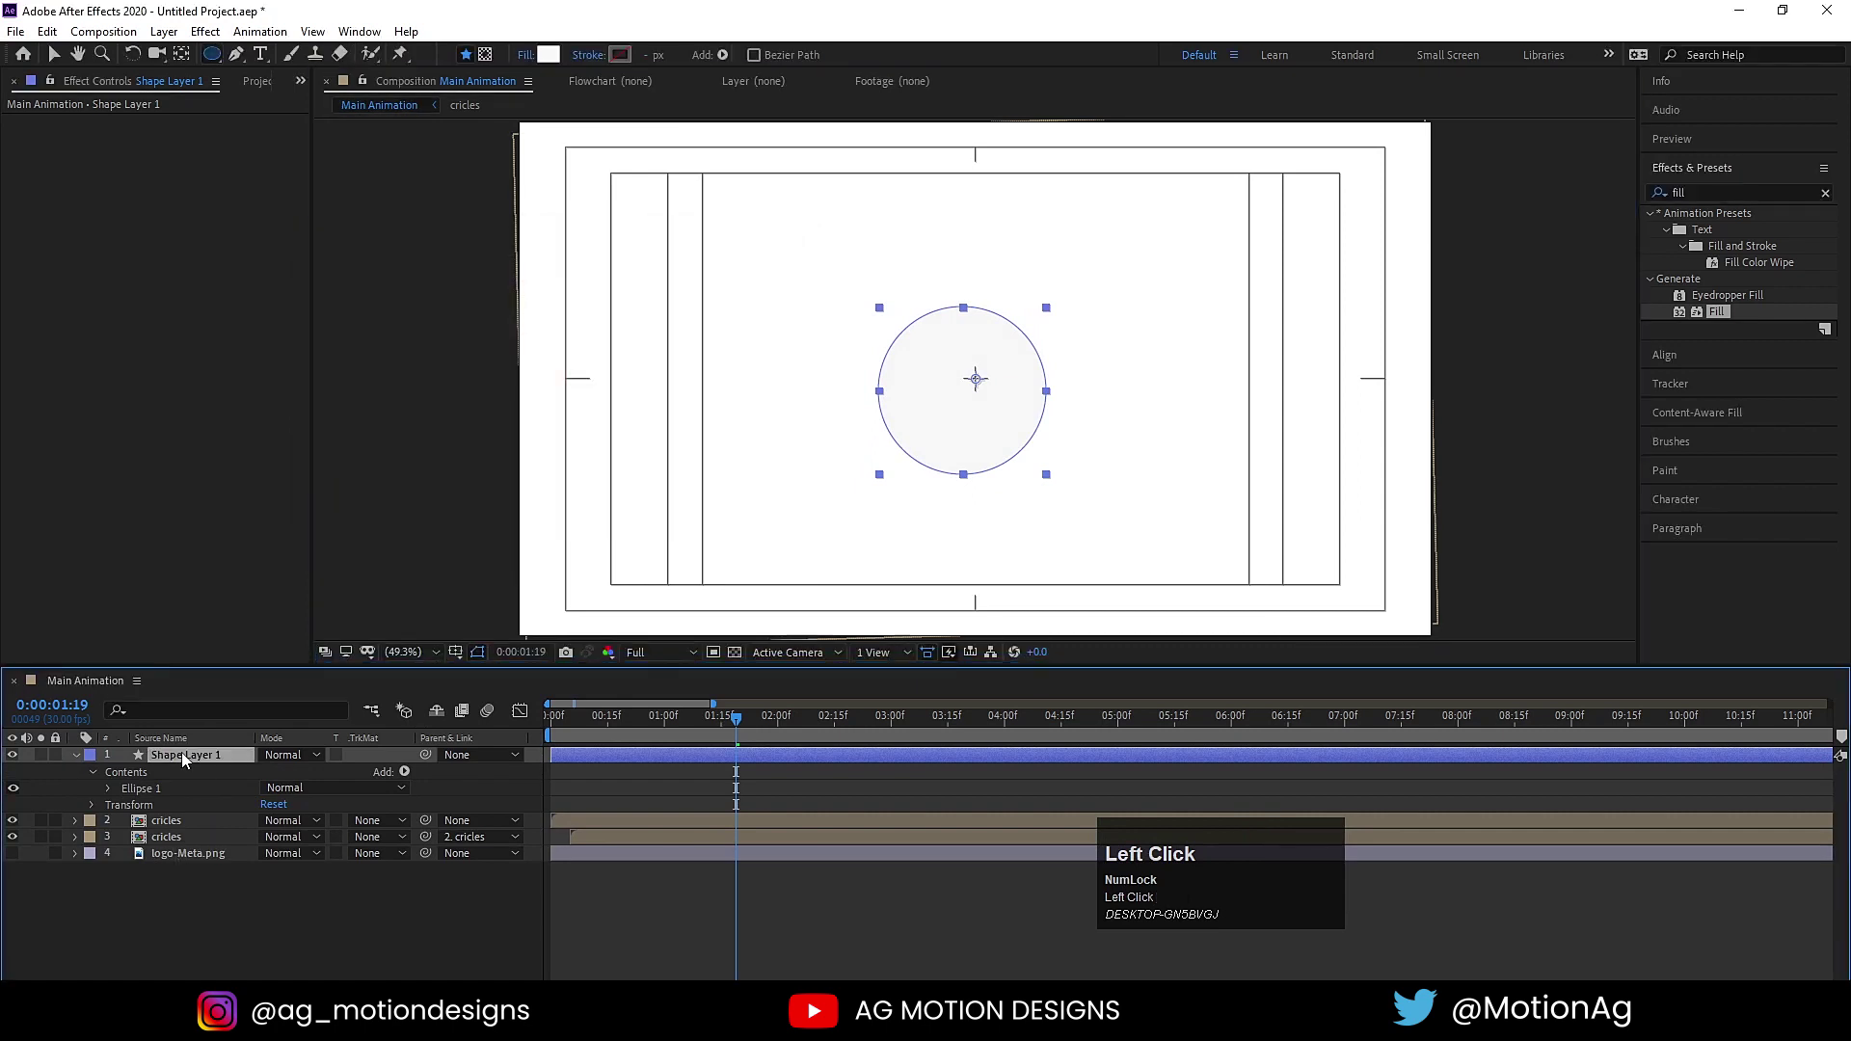
Centre the white ellipse and move logo-Meta.png above Shape Layer 1, then preview.
{"action": "key", "text": "ctrl+alt+Home"}
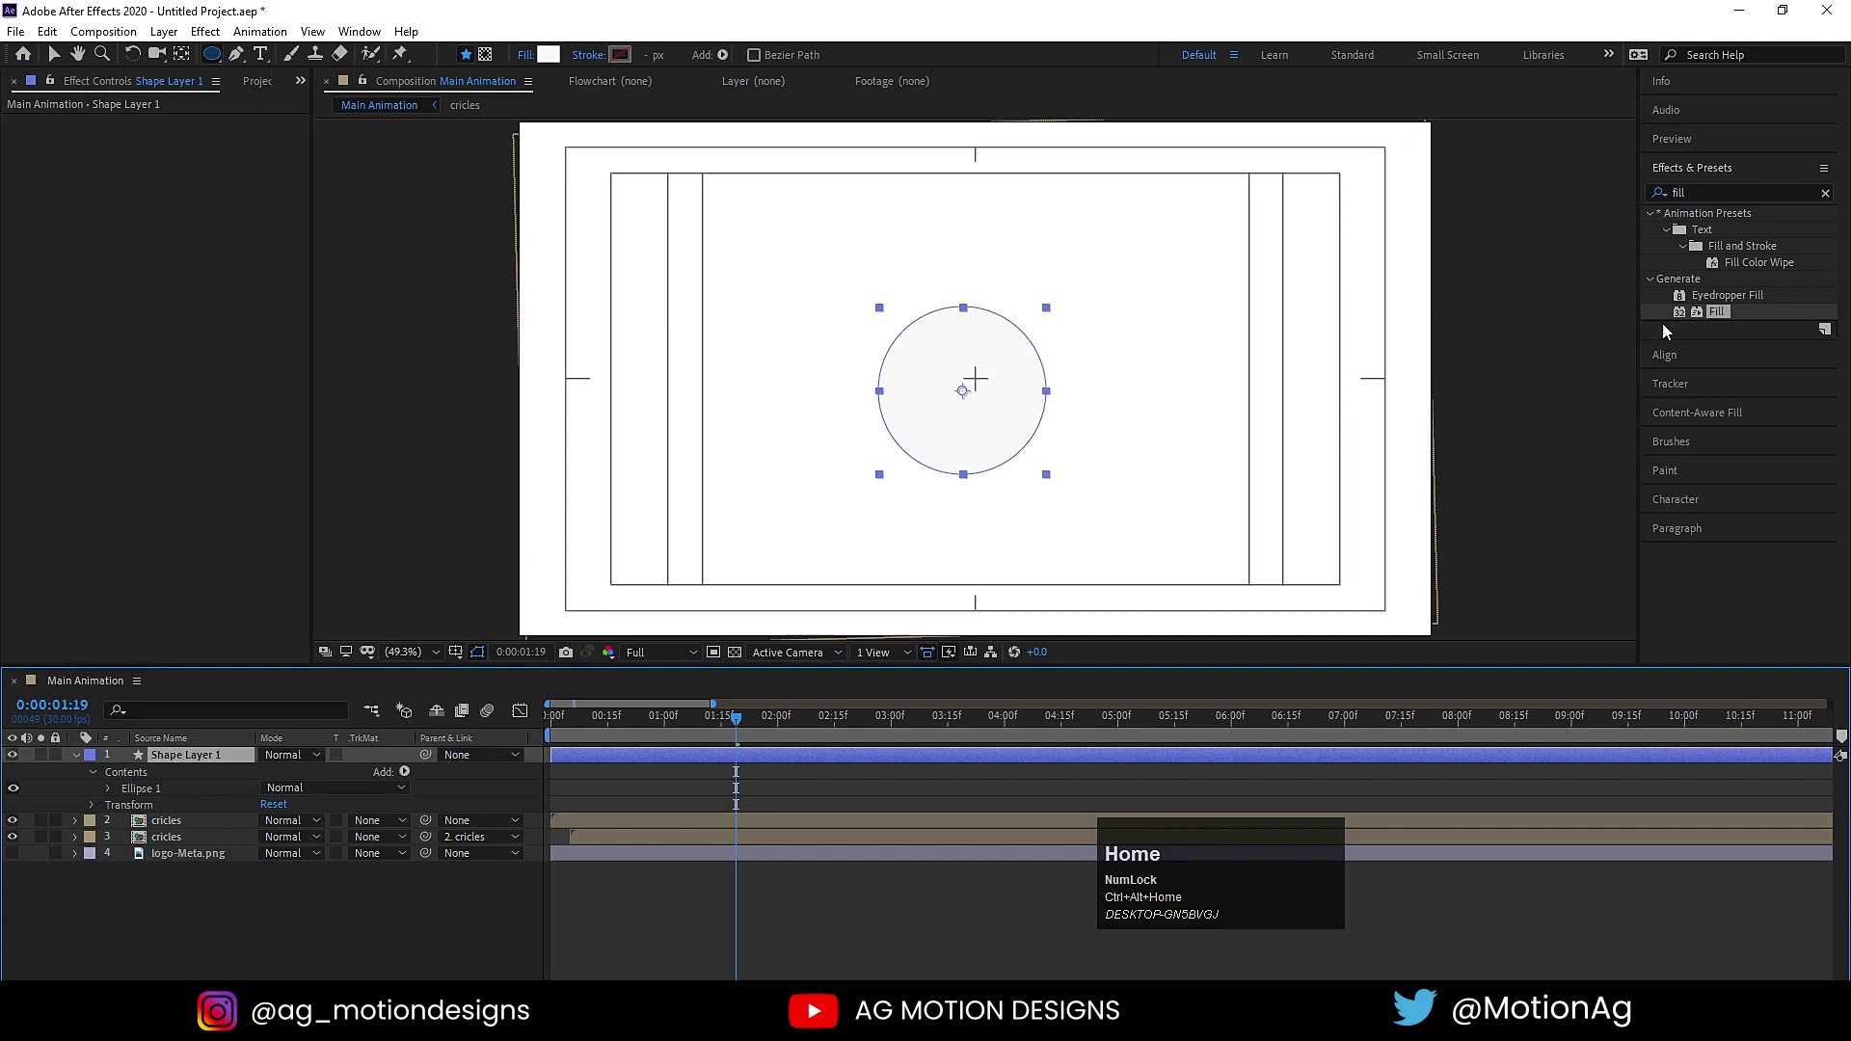
{"action": "left_click_drag", "start_coordinate": [1698, 357], "coordinate": [393, 725]}
{"action": "key", "text": "space"}
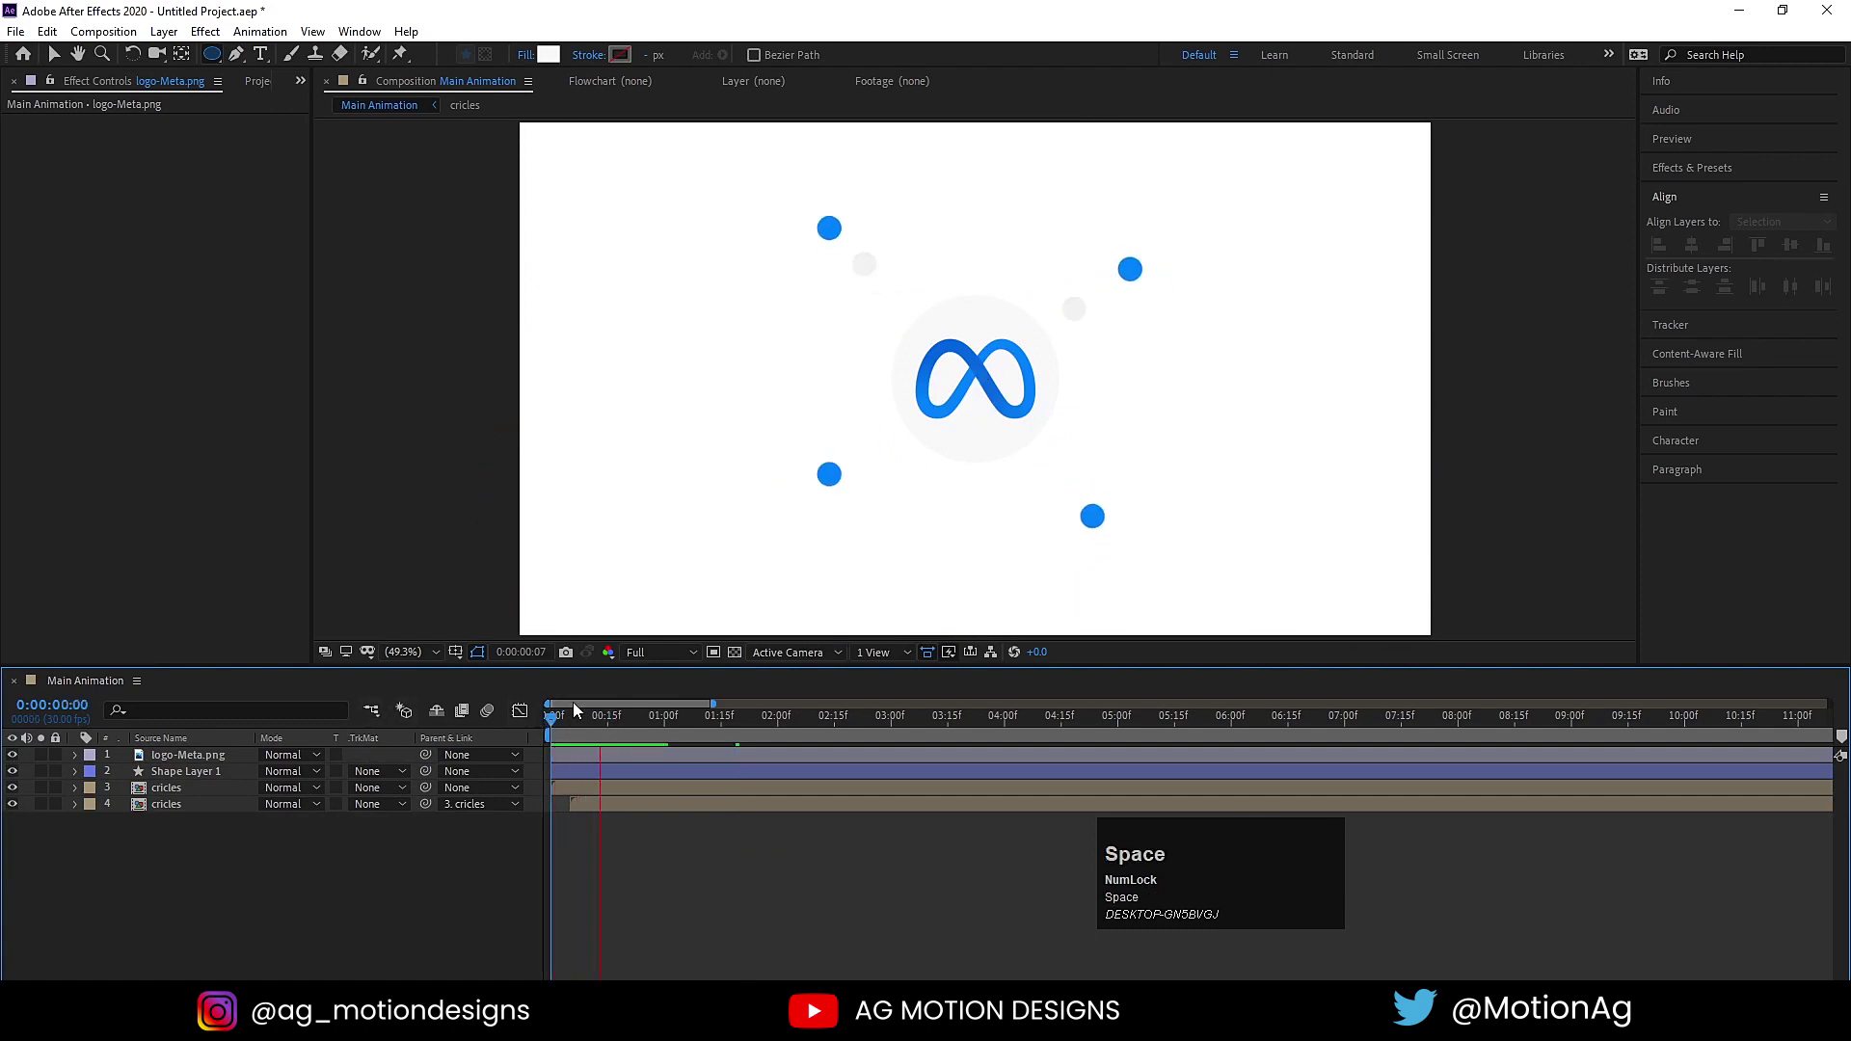
Parent the Meta logo to the disc layer and add a Scale keyframe on Shape Layer 1.
{"action": "left_click", "coordinate": [190, 757]}
{"action": "left_click_drag", "start_coordinate": [434, 755], "coordinate": [165, 780]}
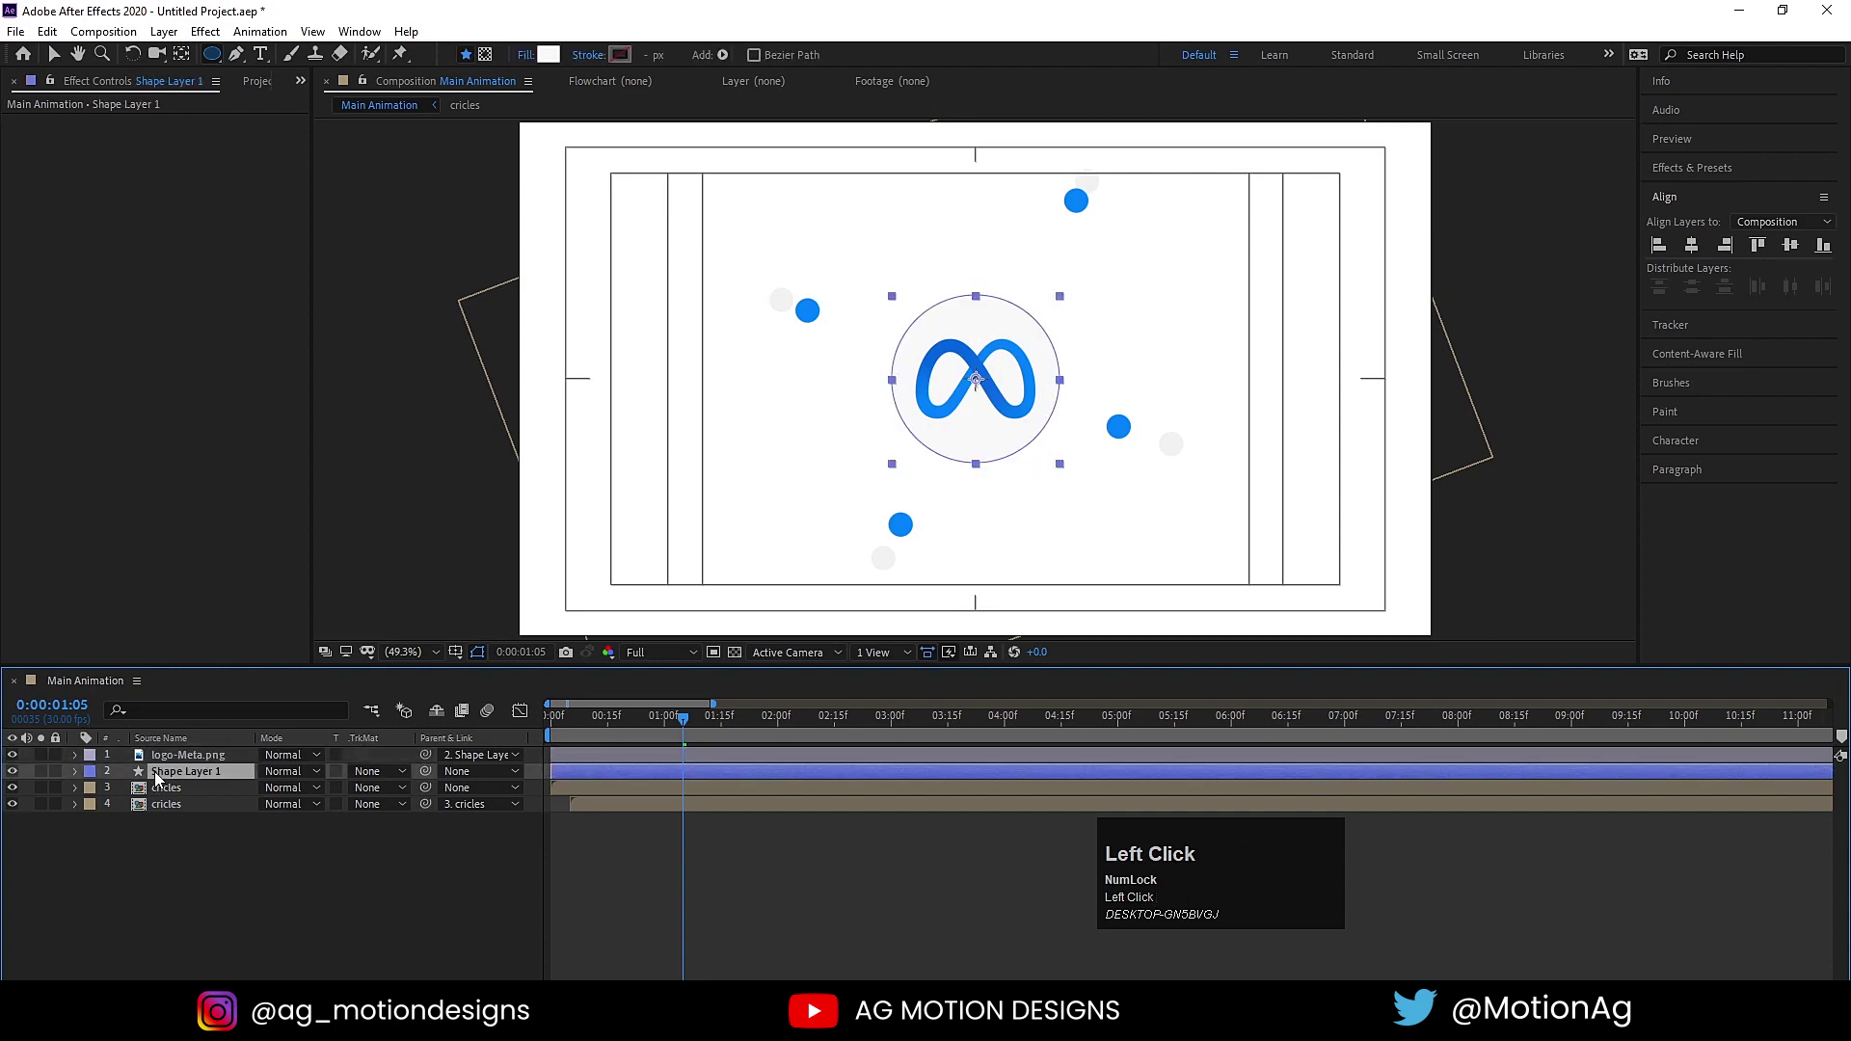
{"action": "left_click", "coordinate": [199, 762]}
{"action": "key", "text": "["}
{"action": "left_click", "coordinate": [142, 866]}
{"action": "key", "text": "s"}
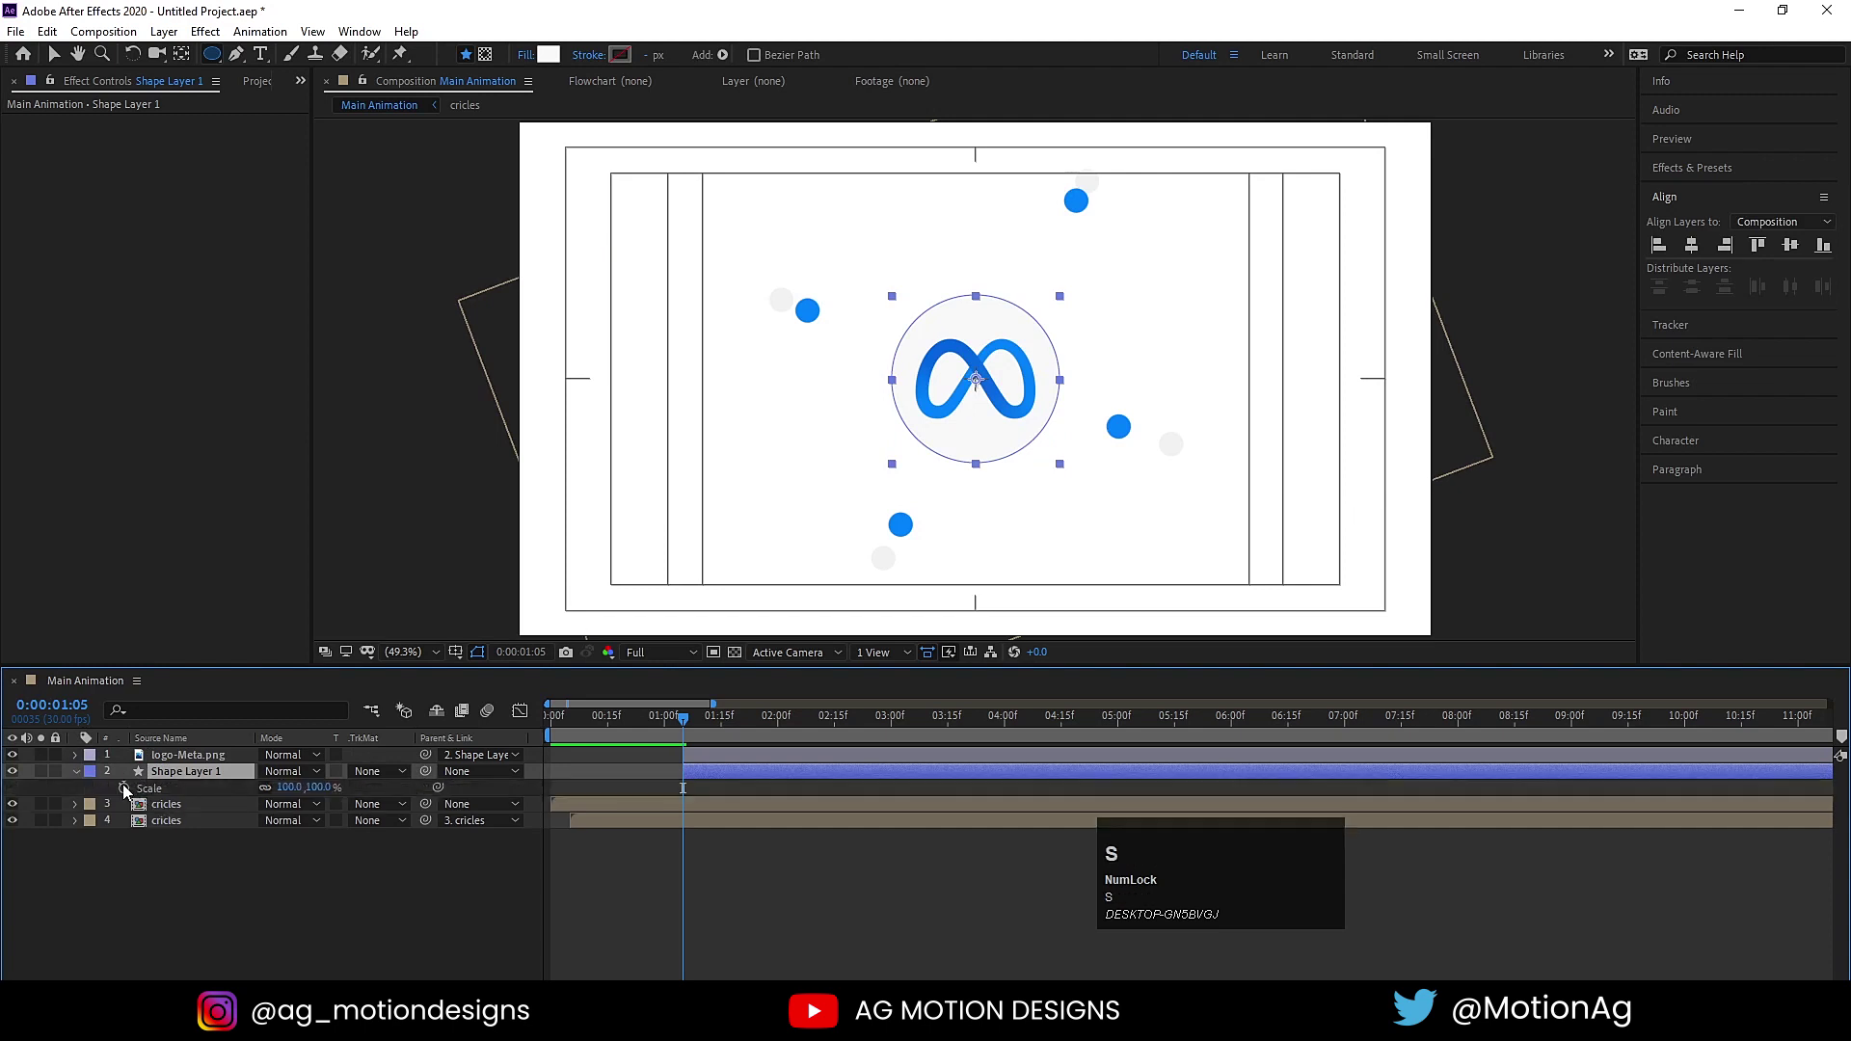
Keyframe the disc's Scale from 0% through a 120% overshoot to 100%, with Easy Ease.
{"action": "left_click_drag", "start_coordinate": [133, 792], "coordinate": [295, 784]}
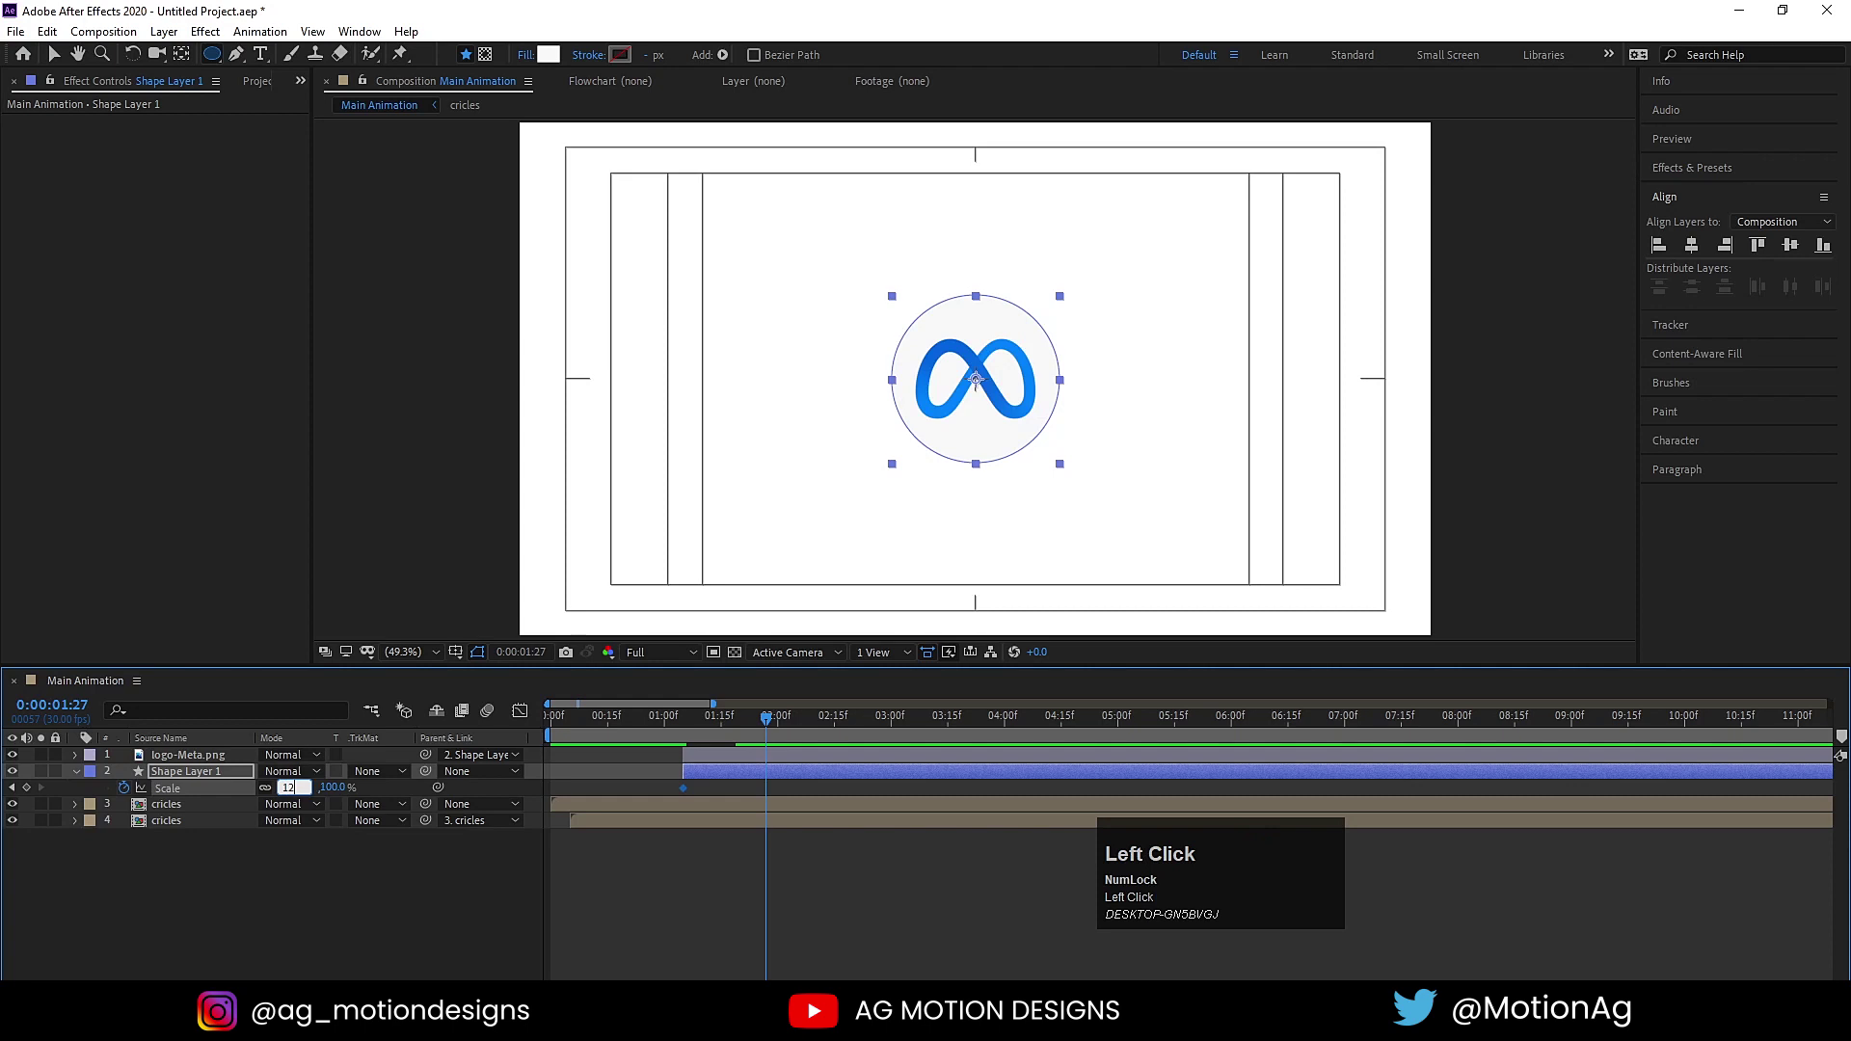
{"action": "key", "text": "Return"}
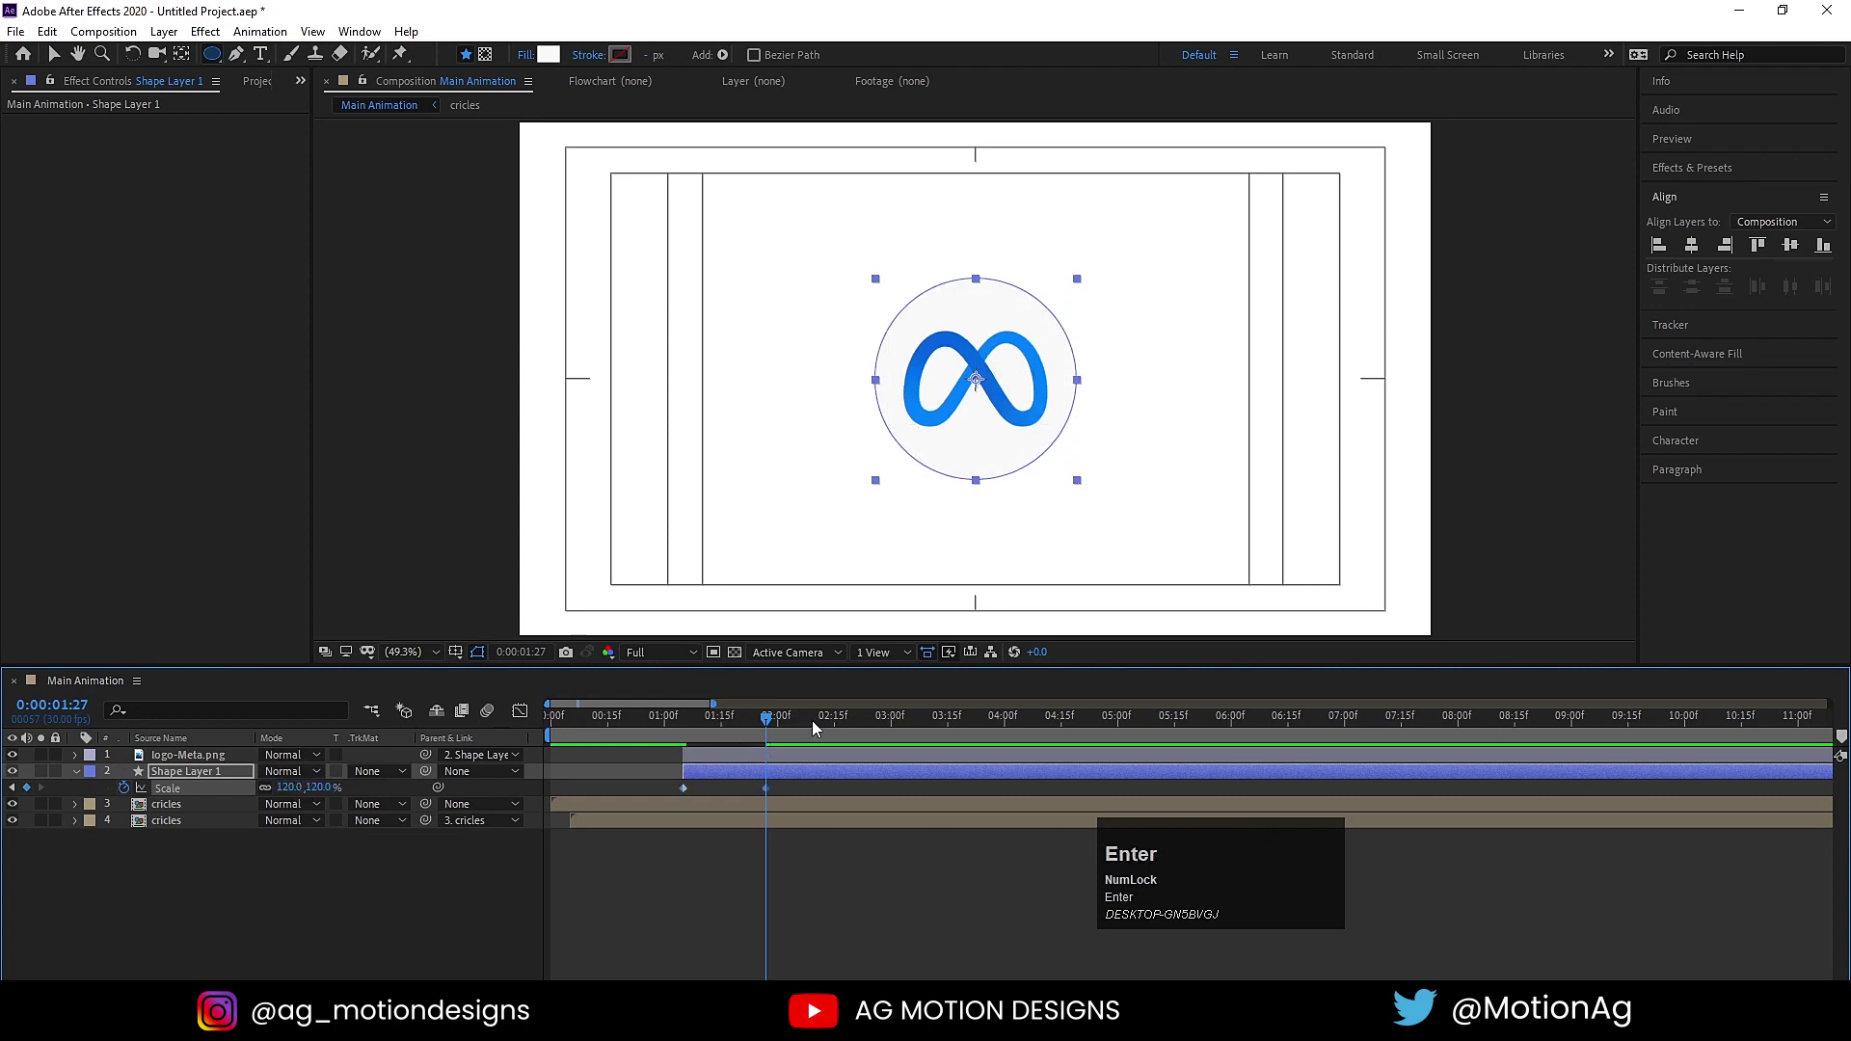
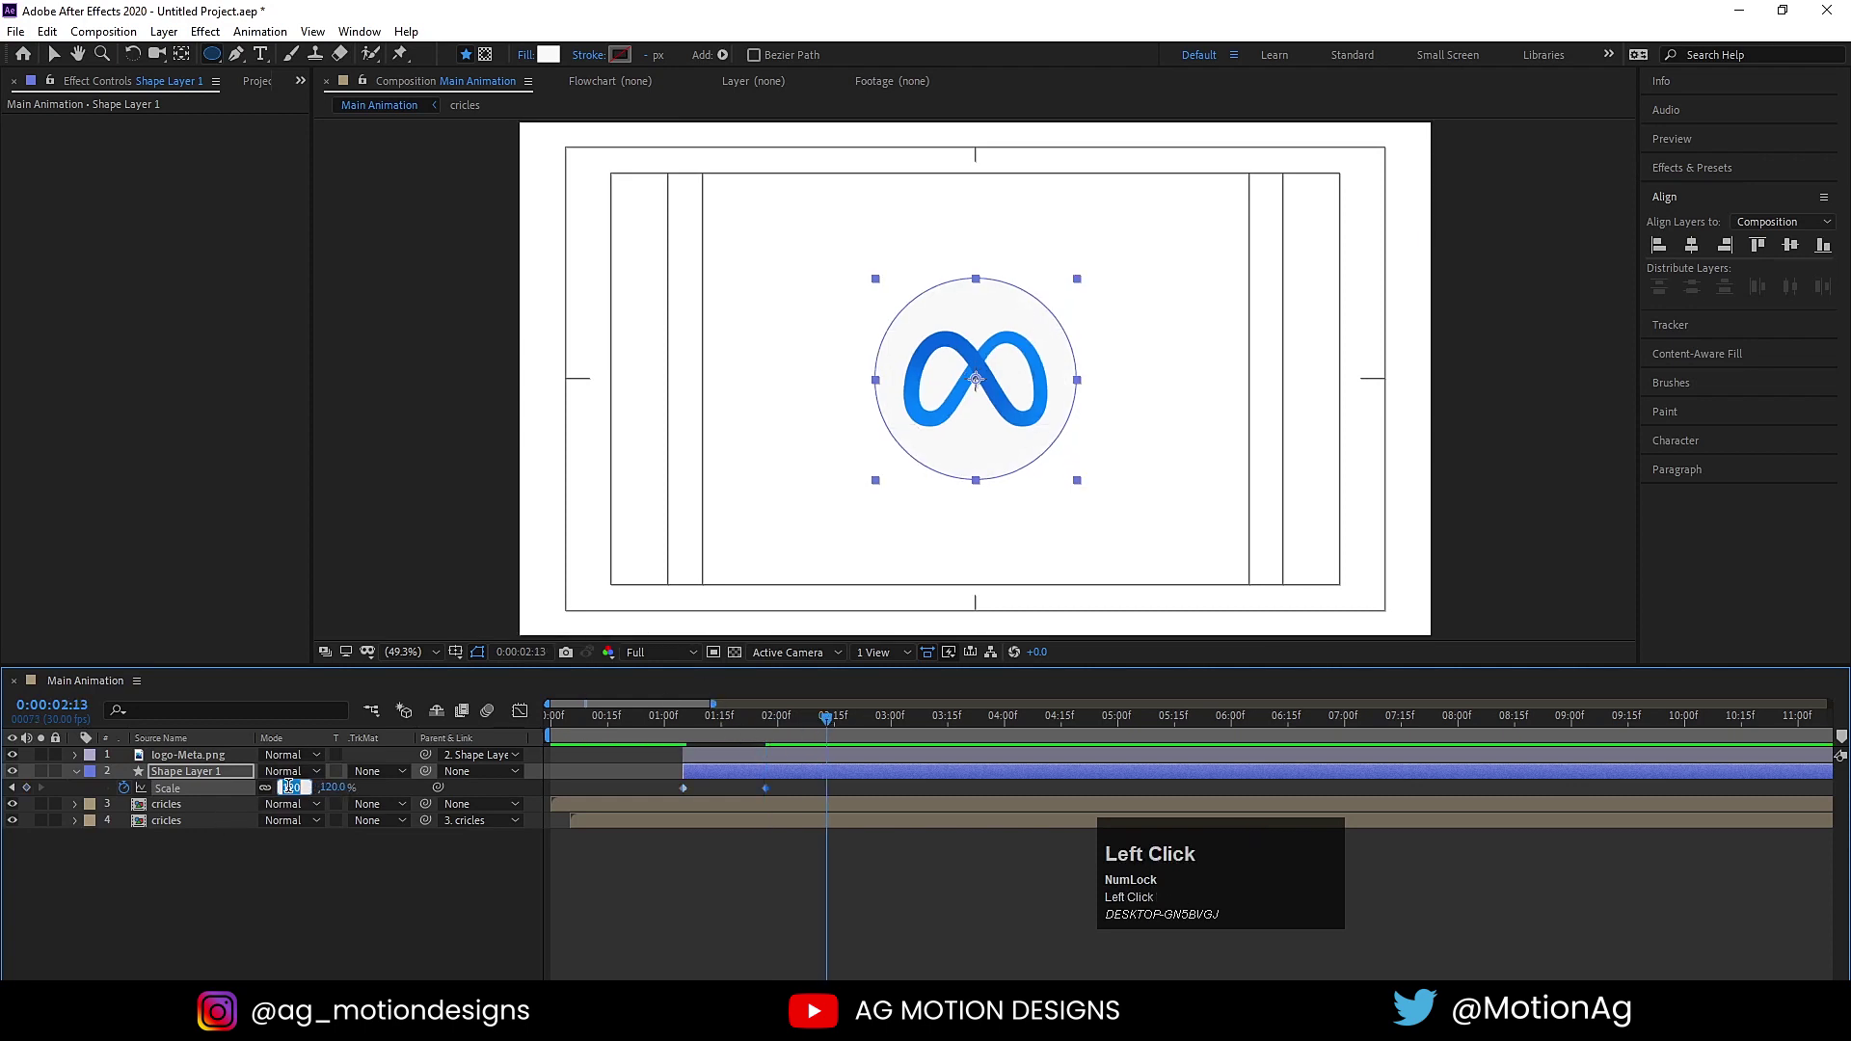
{"action": "key", "text": "Return"}
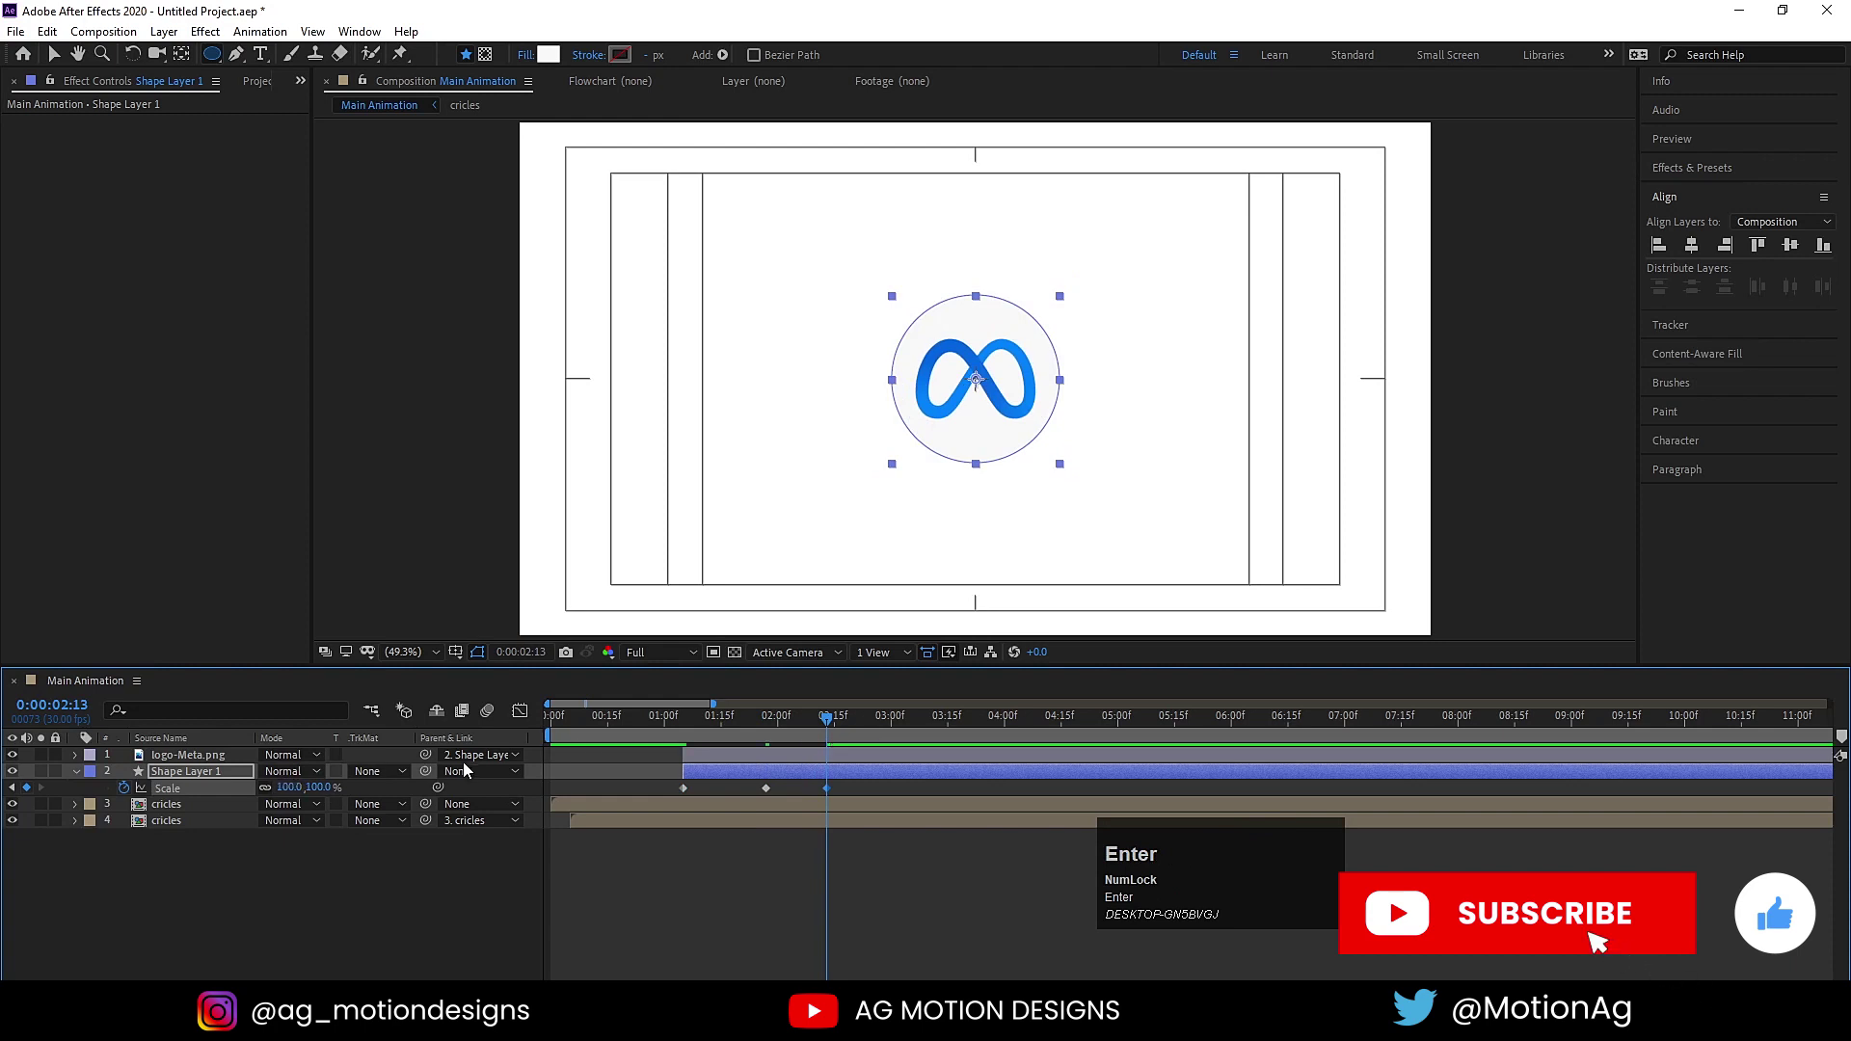
{"action": "key", "text": "j"}
{"action": "key", "text": "j"}
{"action": "left_click", "coordinate": [300, 794]}
{"action": "key", "text": "Return"}
{"action": "left_click", "coordinate": [676, 788]}
{"action": "key", "text": "F9"}
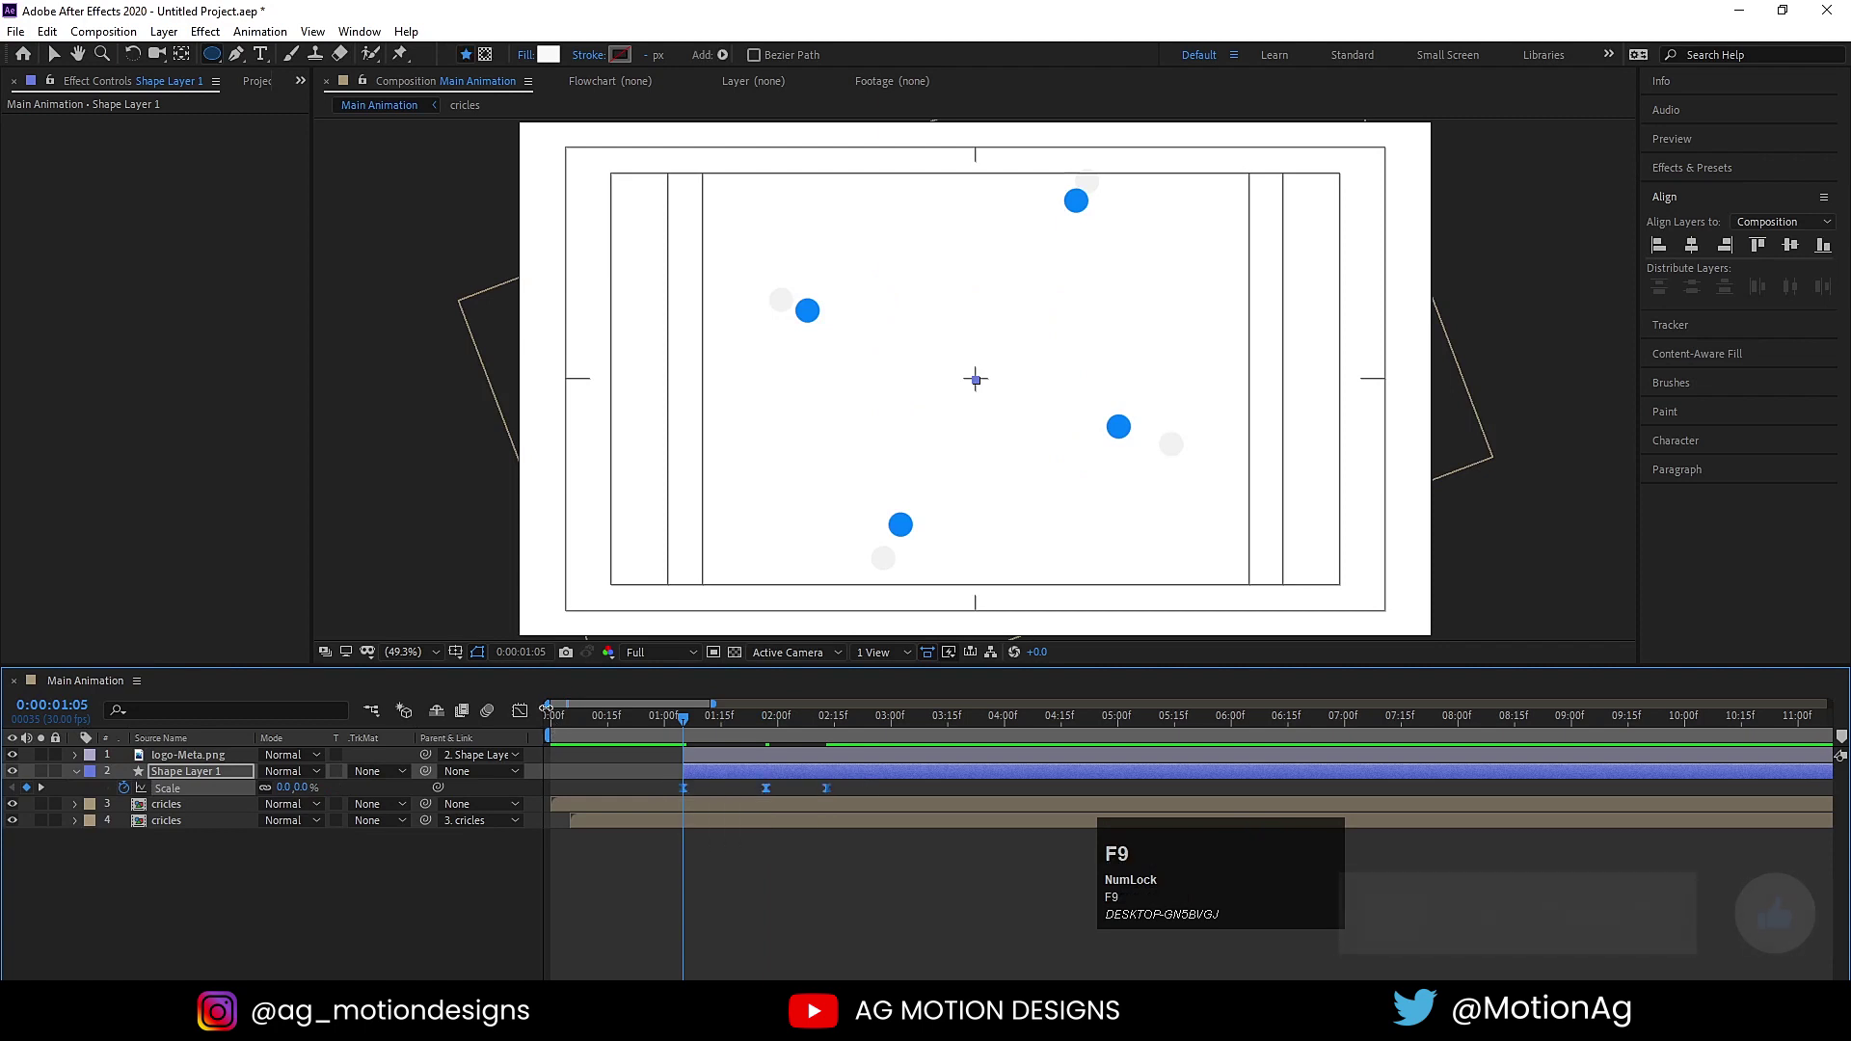
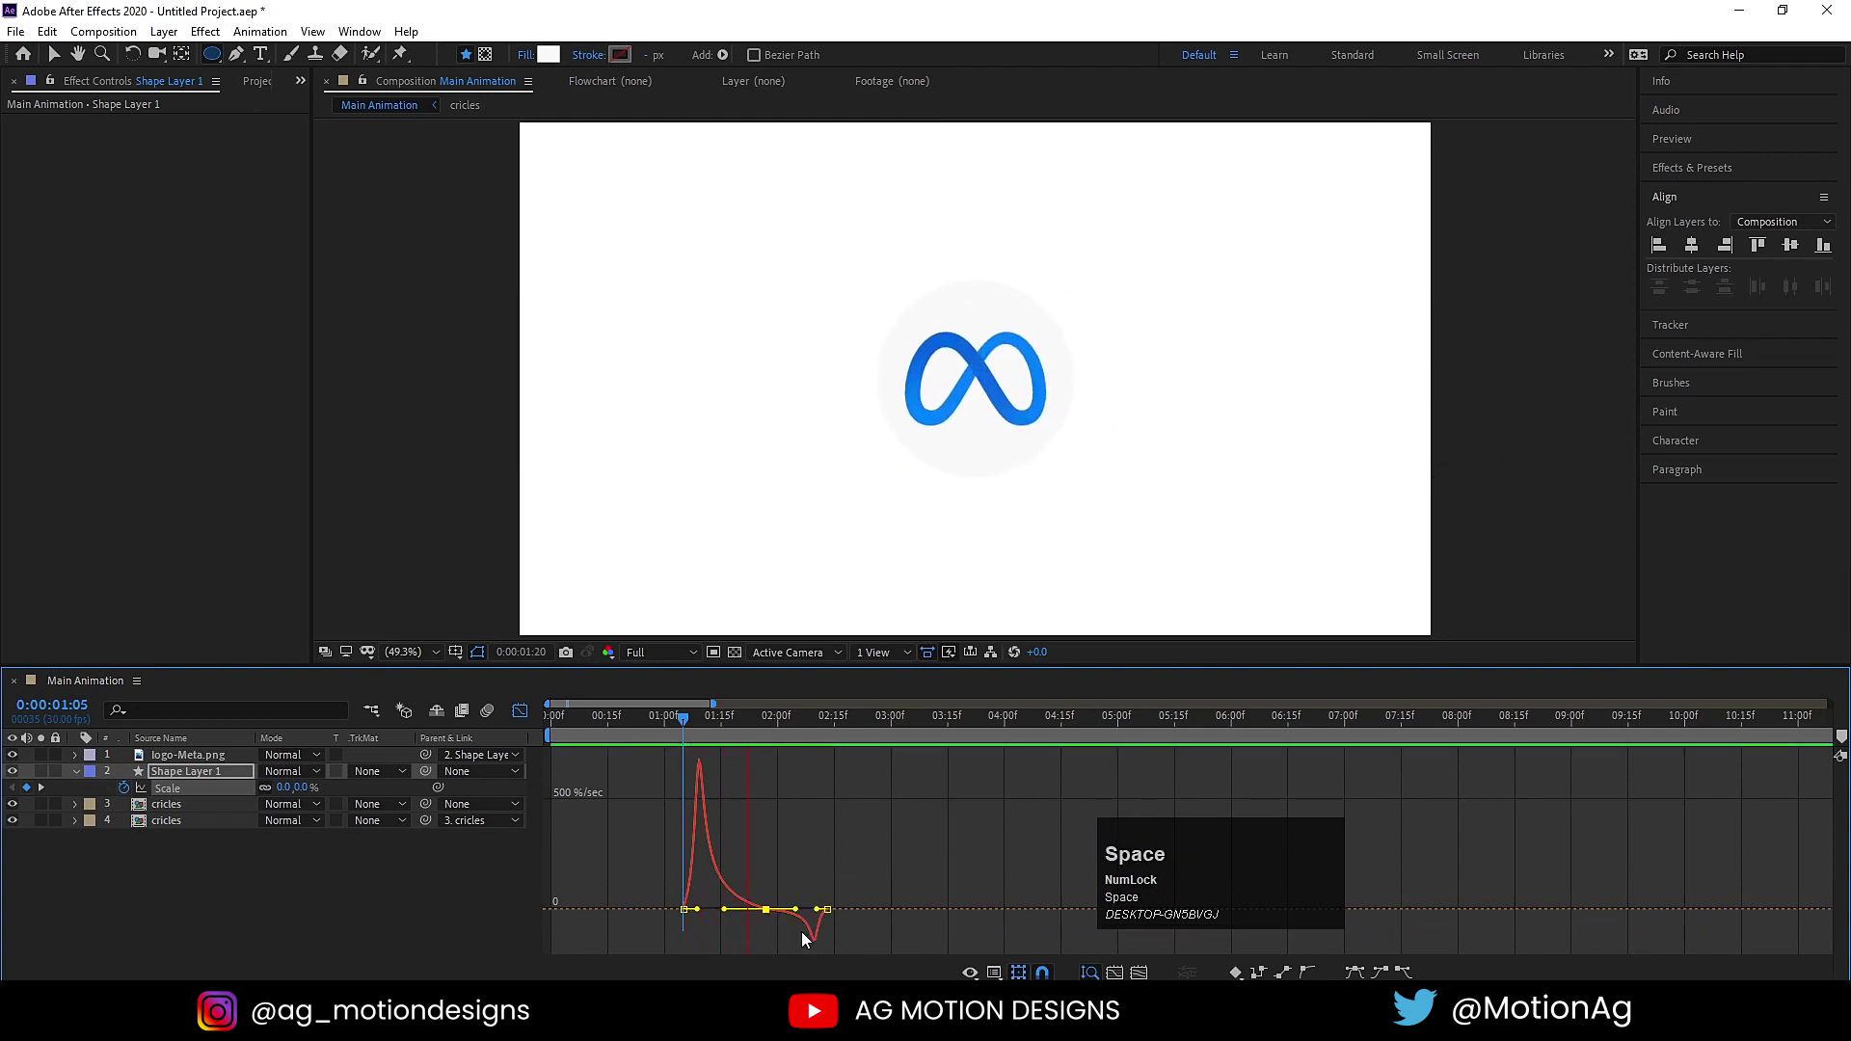
Reshape the scale speed curve in the Graph Editor for a snappier pop and preview it.
{"action": "left_click_drag", "start_coordinate": [525, 716], "coordinate": [837, 801]}
{"action": "left_click_drag", "start_coordinate": [837, 801], "coordinate": [684, 721]}
{"action": "key", "text": "space"}
{"action": "left_click", "coordinate": [674, 728]}
{"action": "key", "text": "space"}
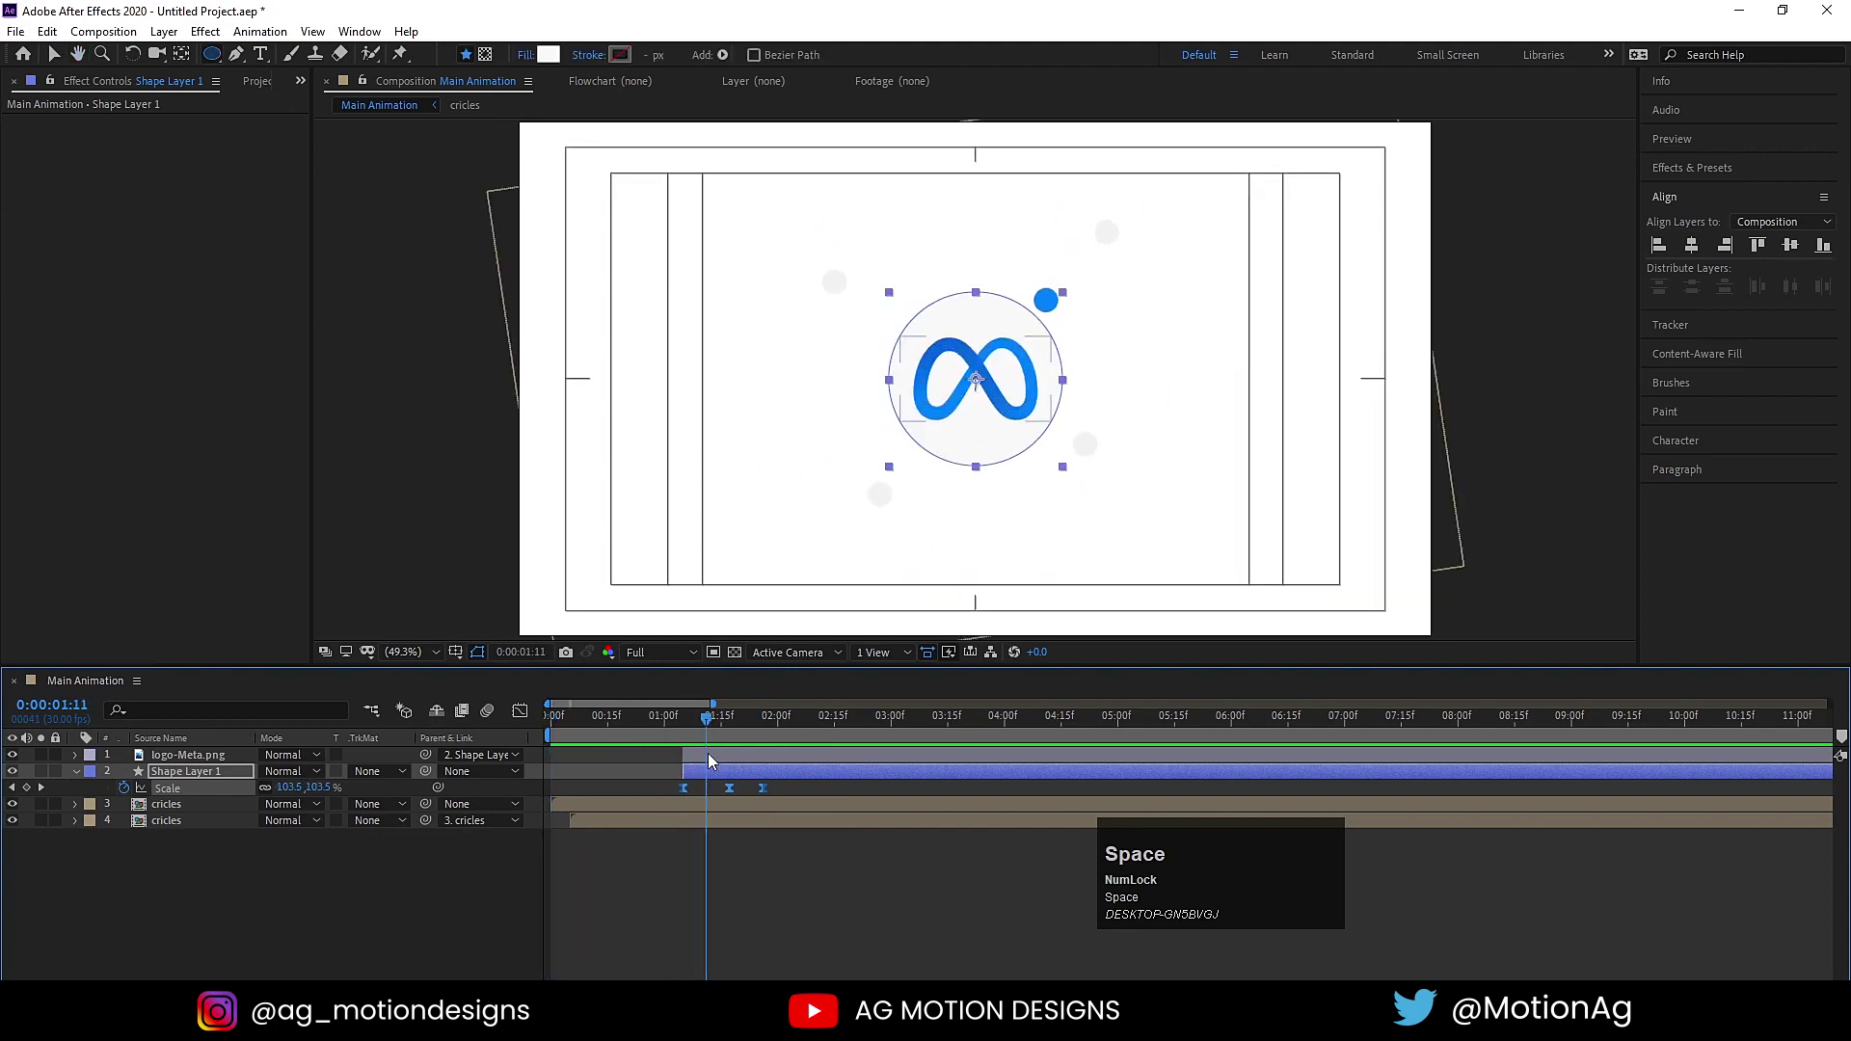
{"action": "left_click_drag", "start_coordinate": [718, 761], "coordinate": [764, 790]}
{"action": "key", "text": "space"}
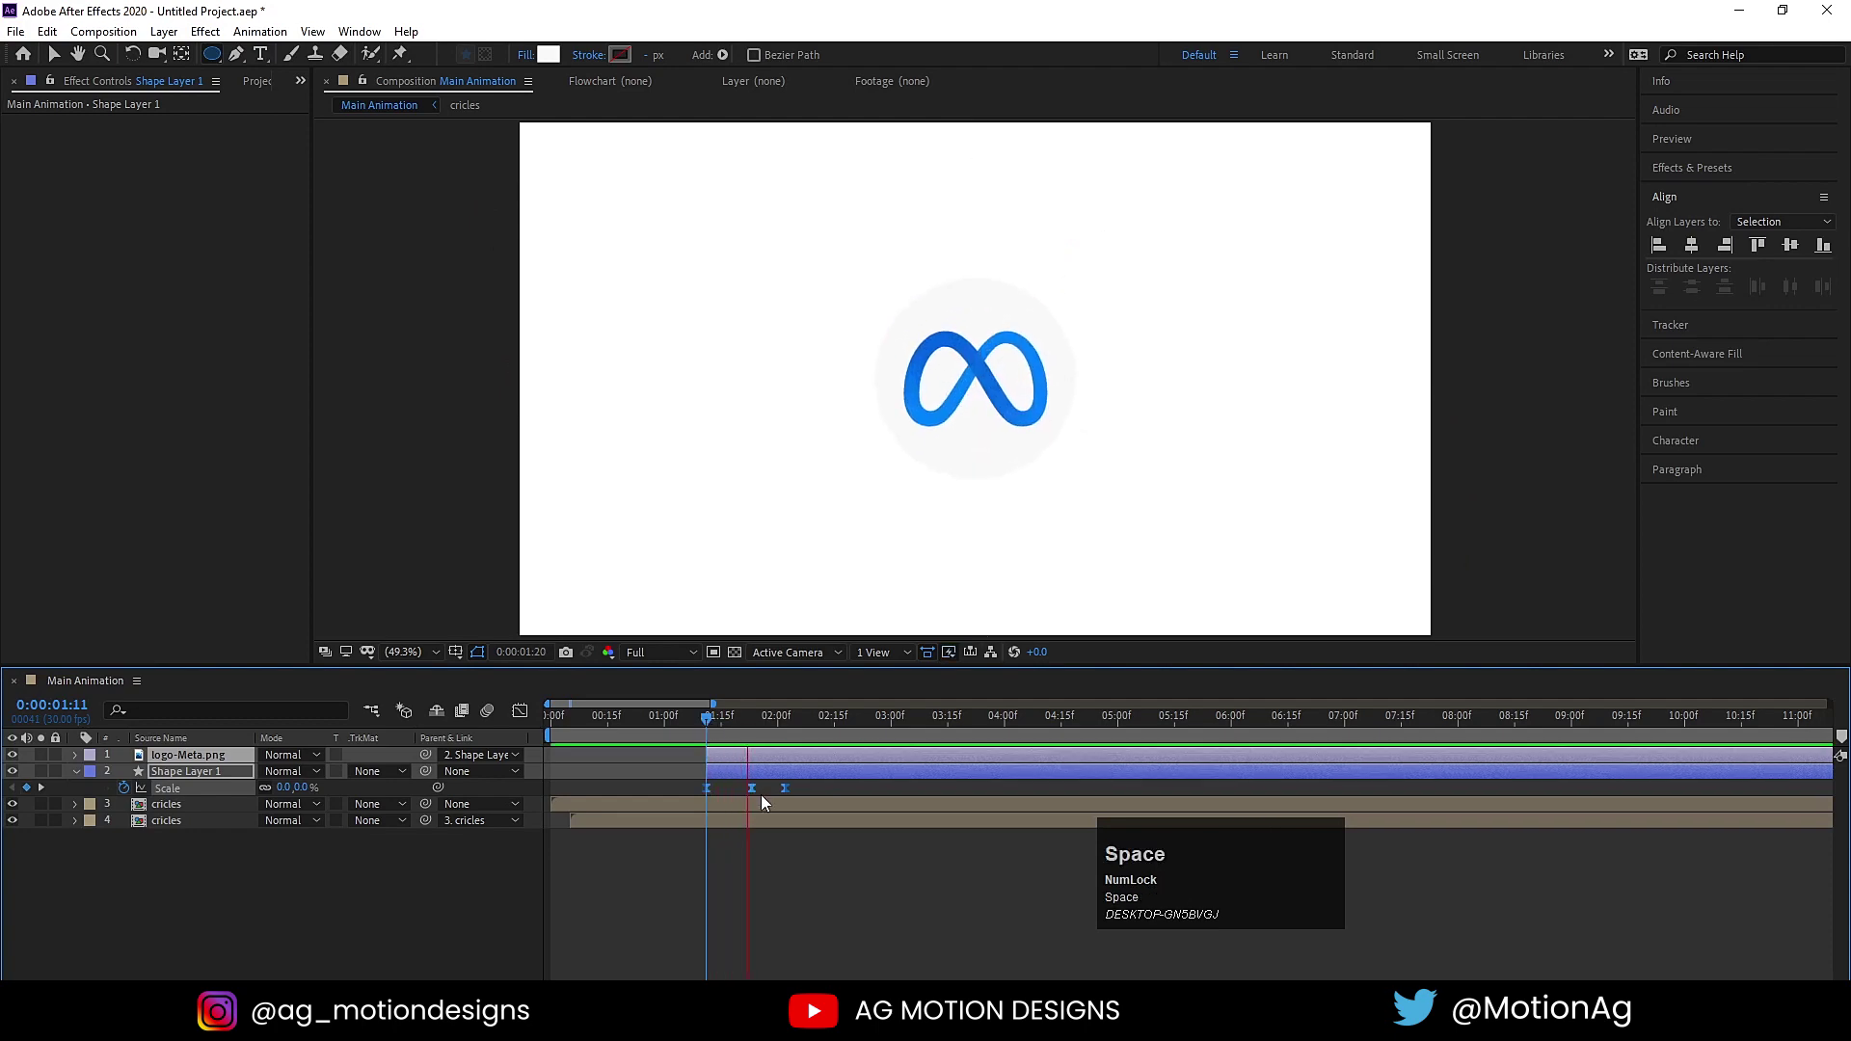
{"action": "left_click", "coordinate": [781, 896]}
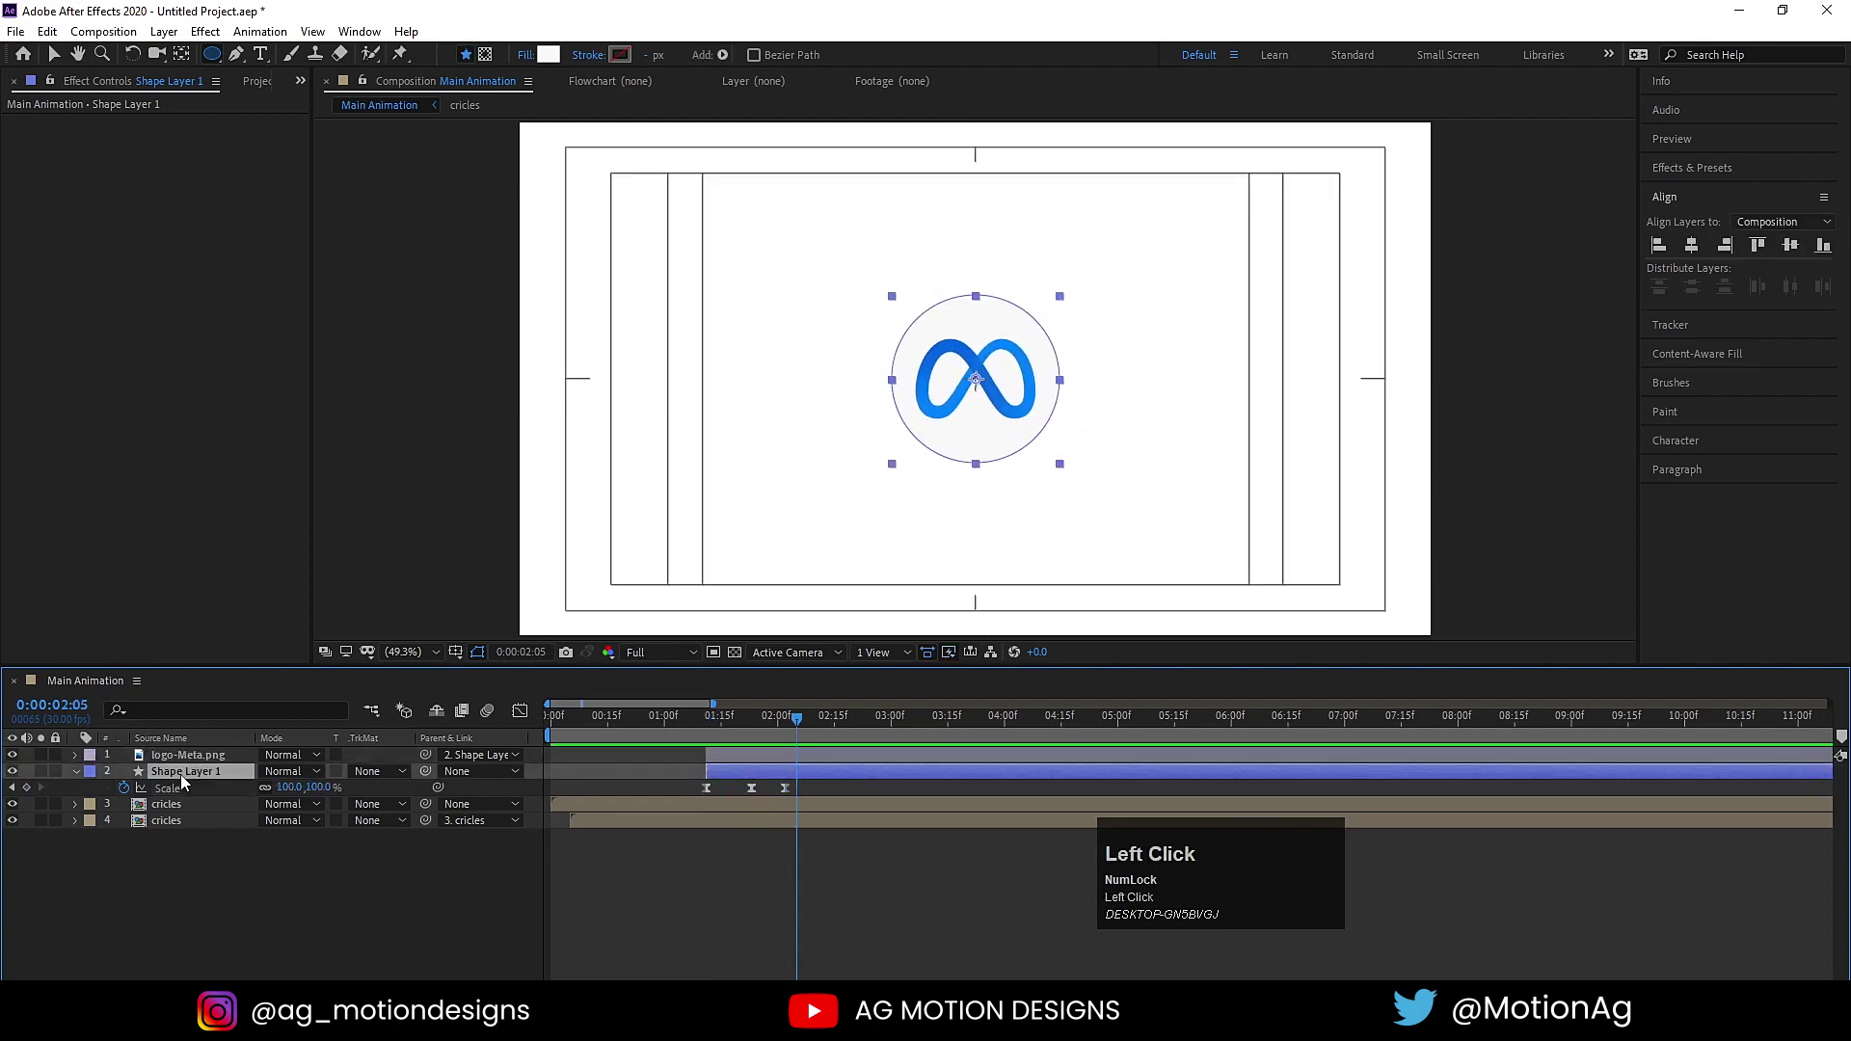
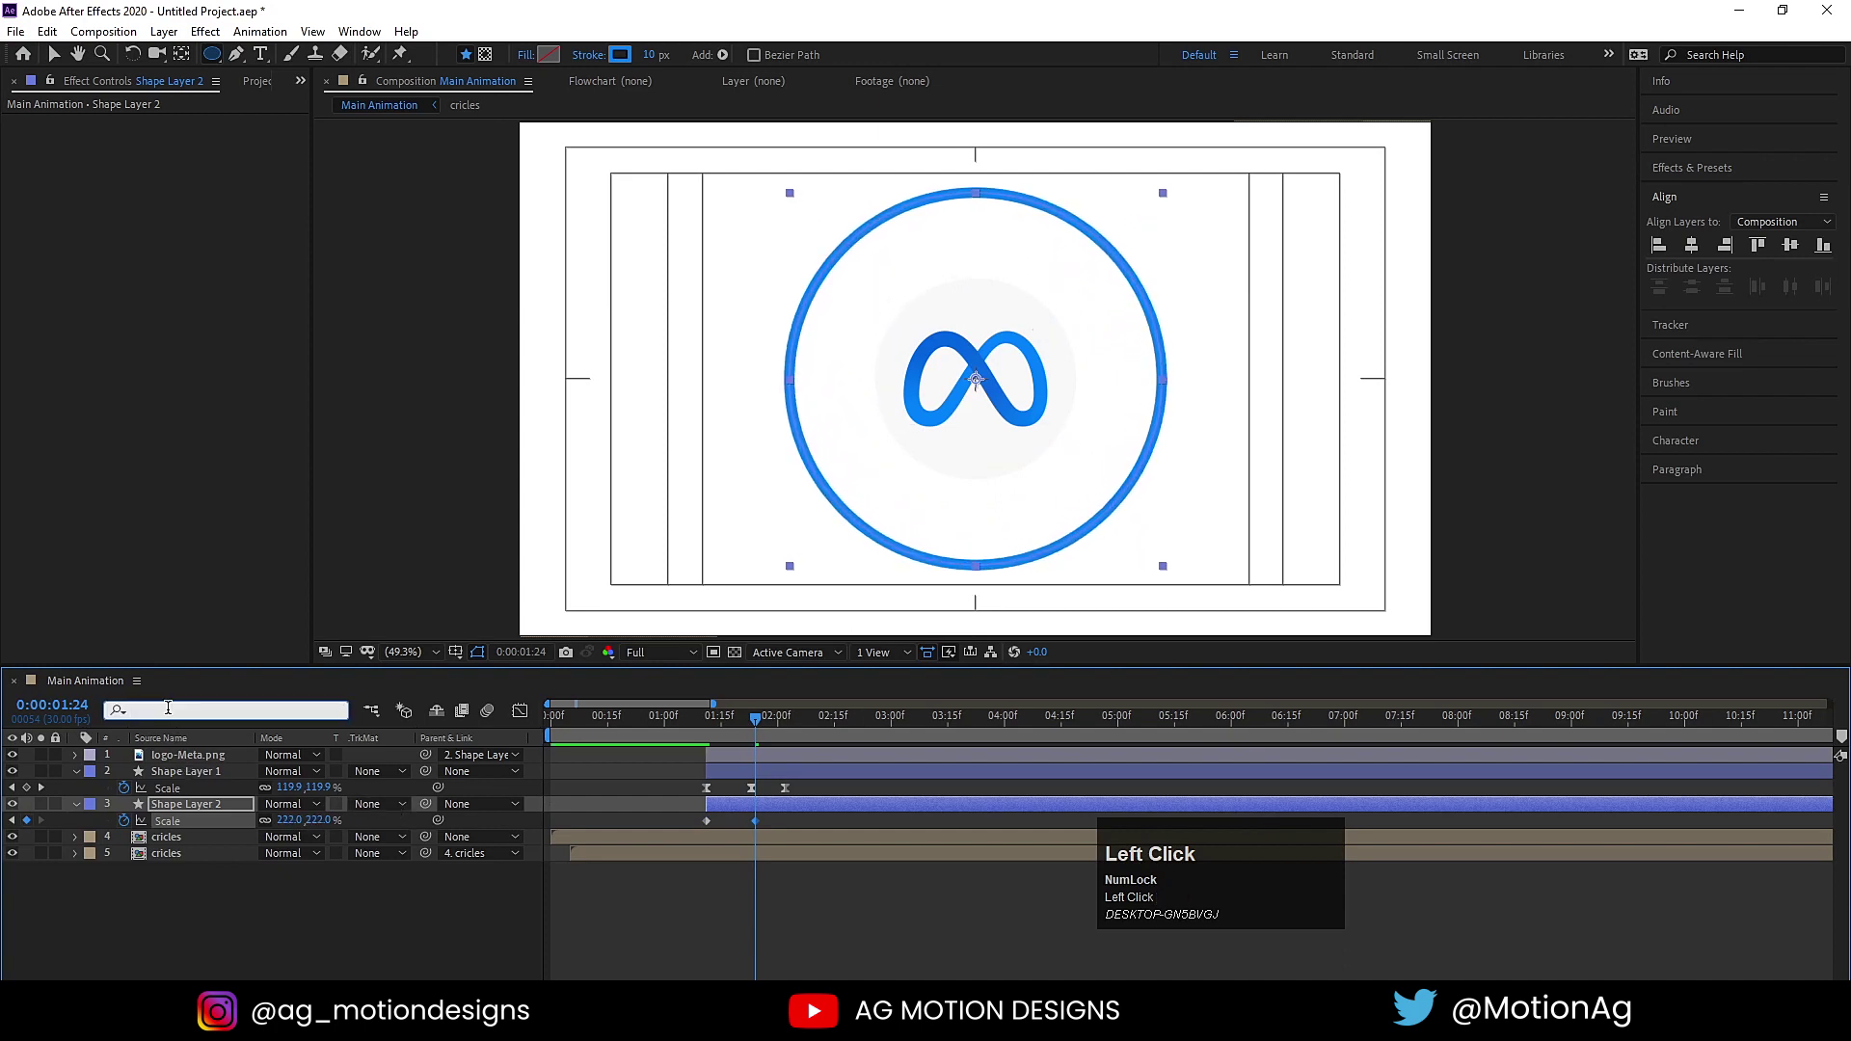
Start keyframing the ring's Stroke Width and set its starting Scale to 0%.
{"action": "type", "text": "st"}
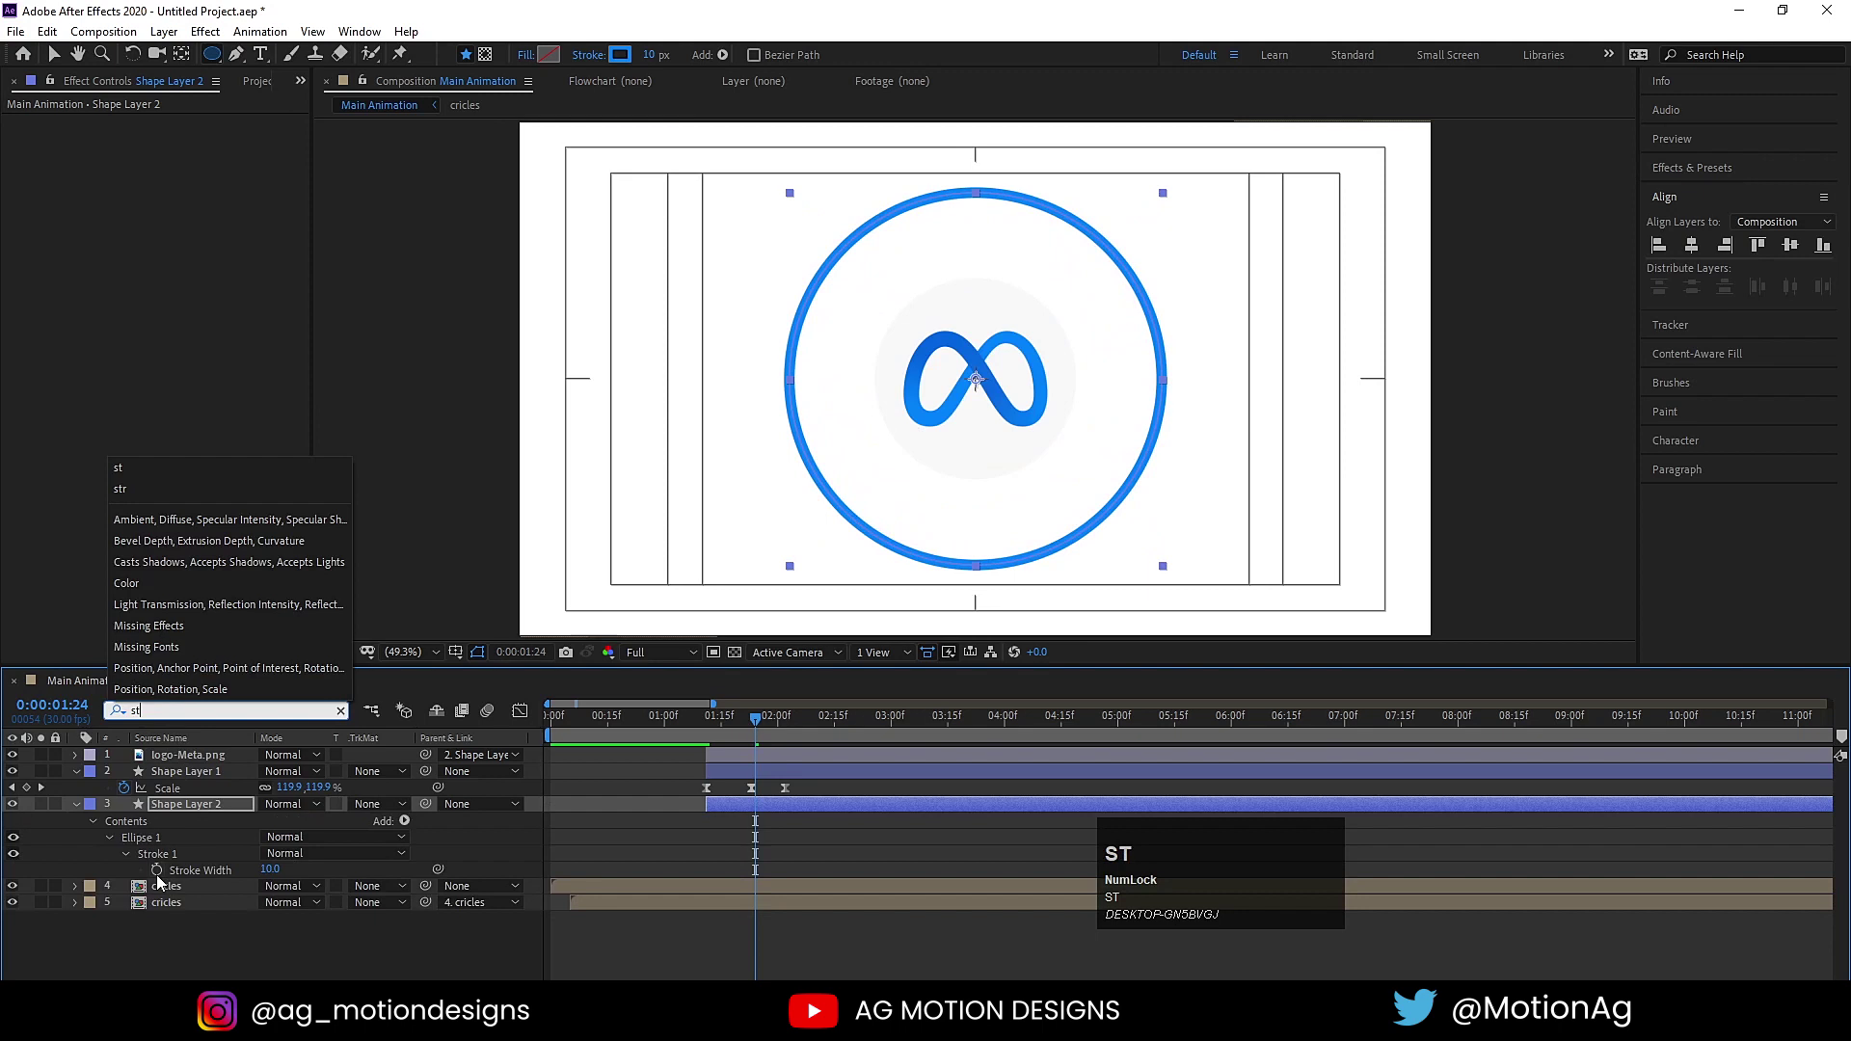
{"action": "left_click", "coordinate": [214, 876]}
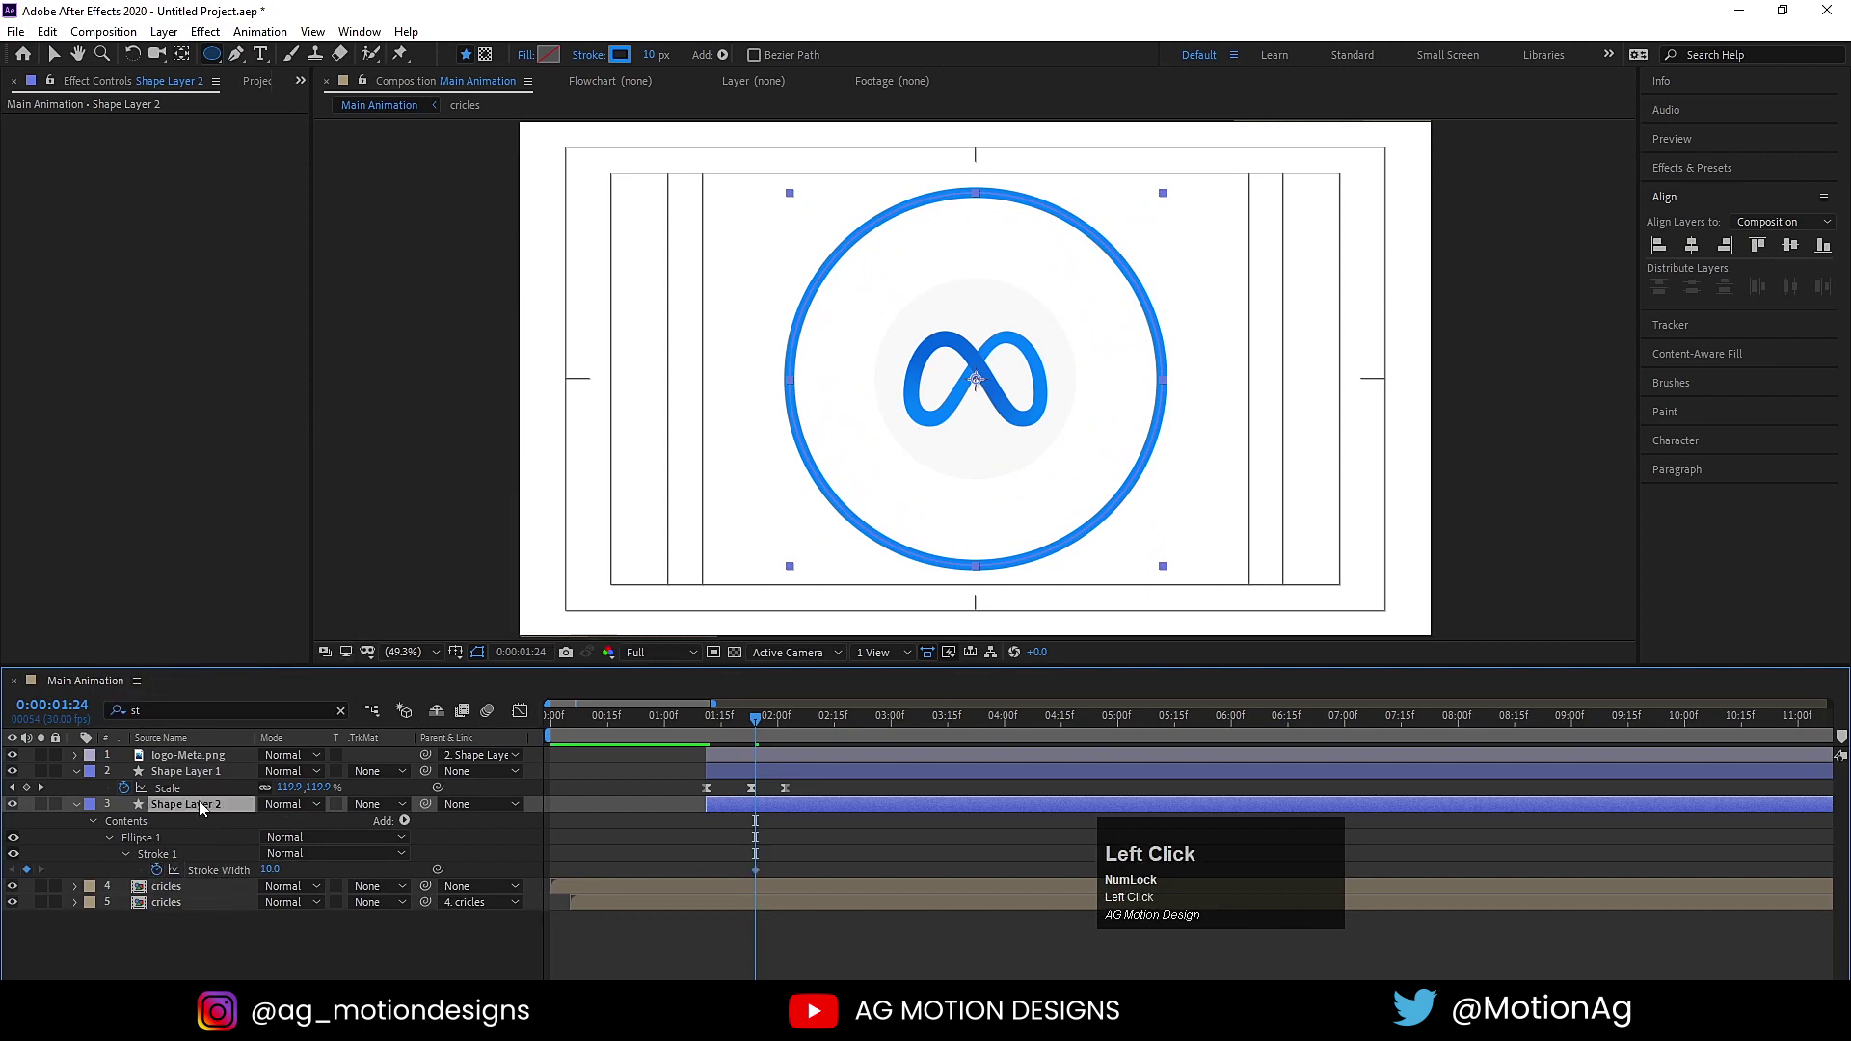
{"action": "key", "text": "u"}
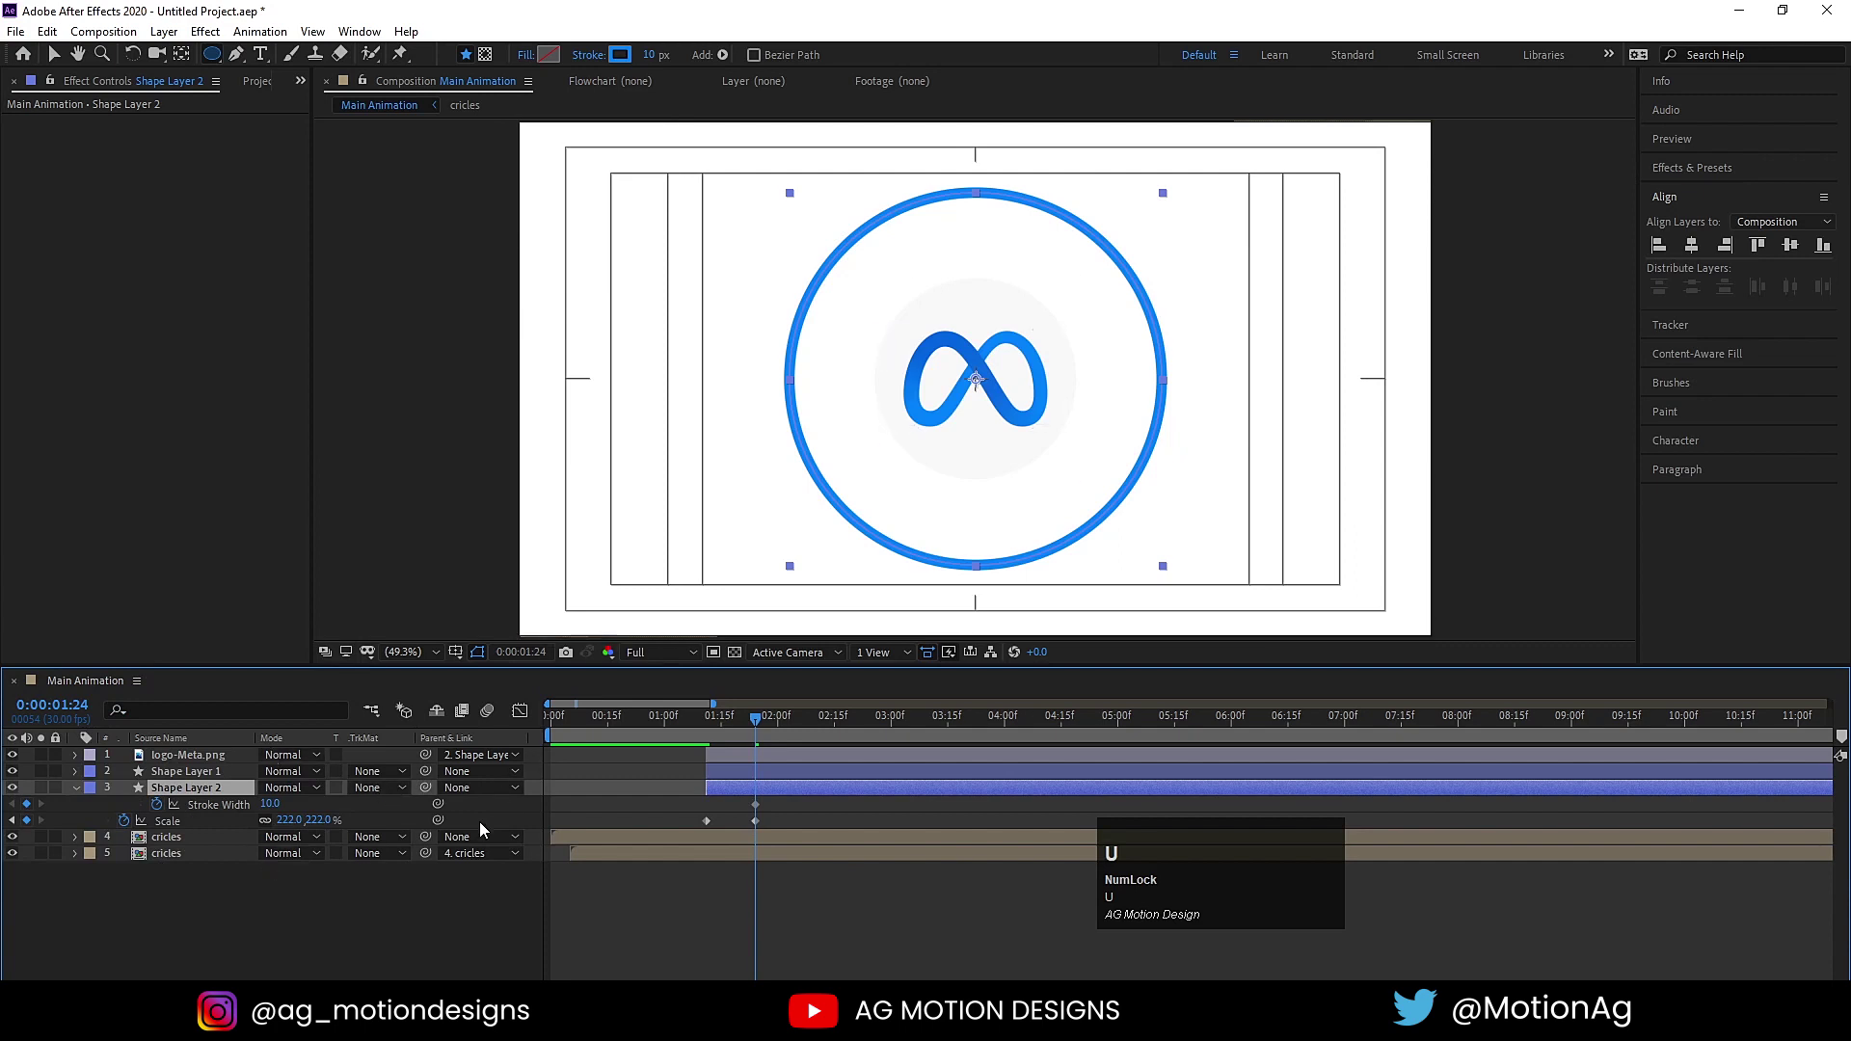
{"action": "left_click", "coordinate": [447, 947]}
{"action": "key", "text": "j"}
{"action": "left_click", "coordinate": [298, 822]}
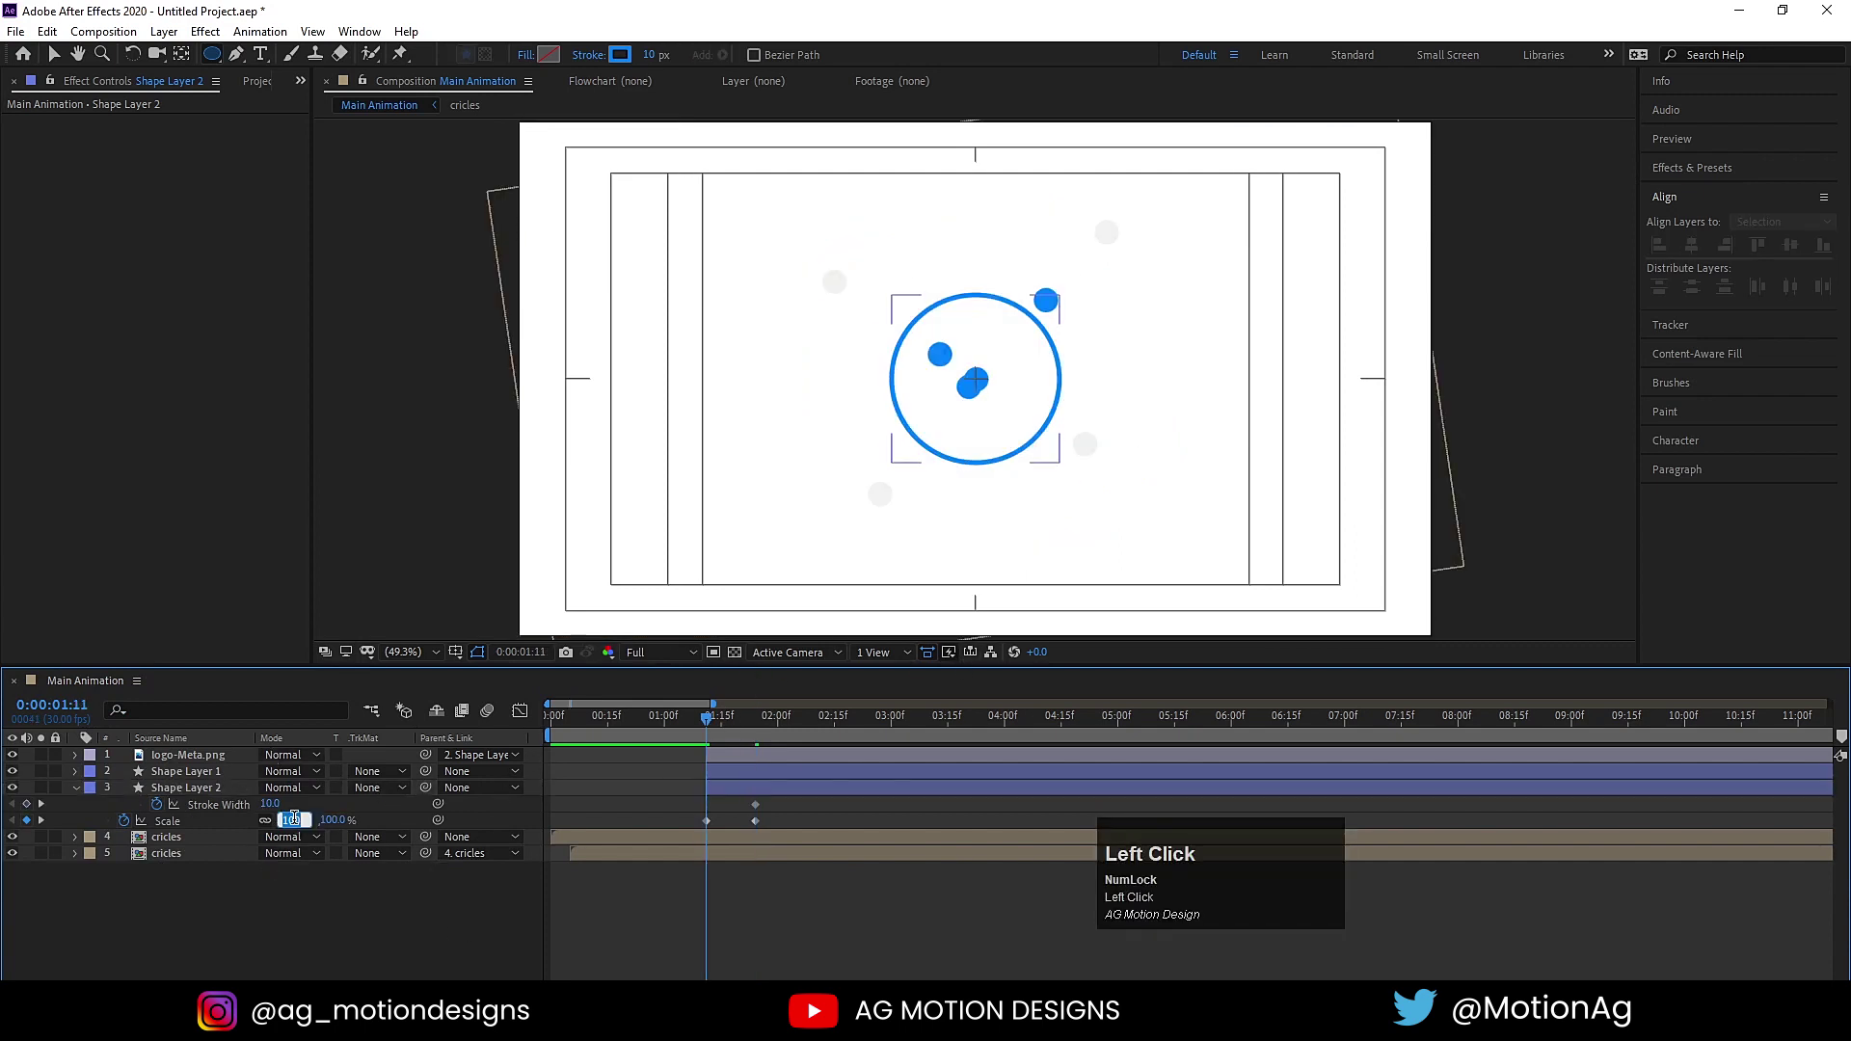
{"action": "key", "text": "Return"}
Set the ring's Stroke Width to 200 px at the start and 0 at the end.
{"action": "left_click", "coordinate": [299, 904]}
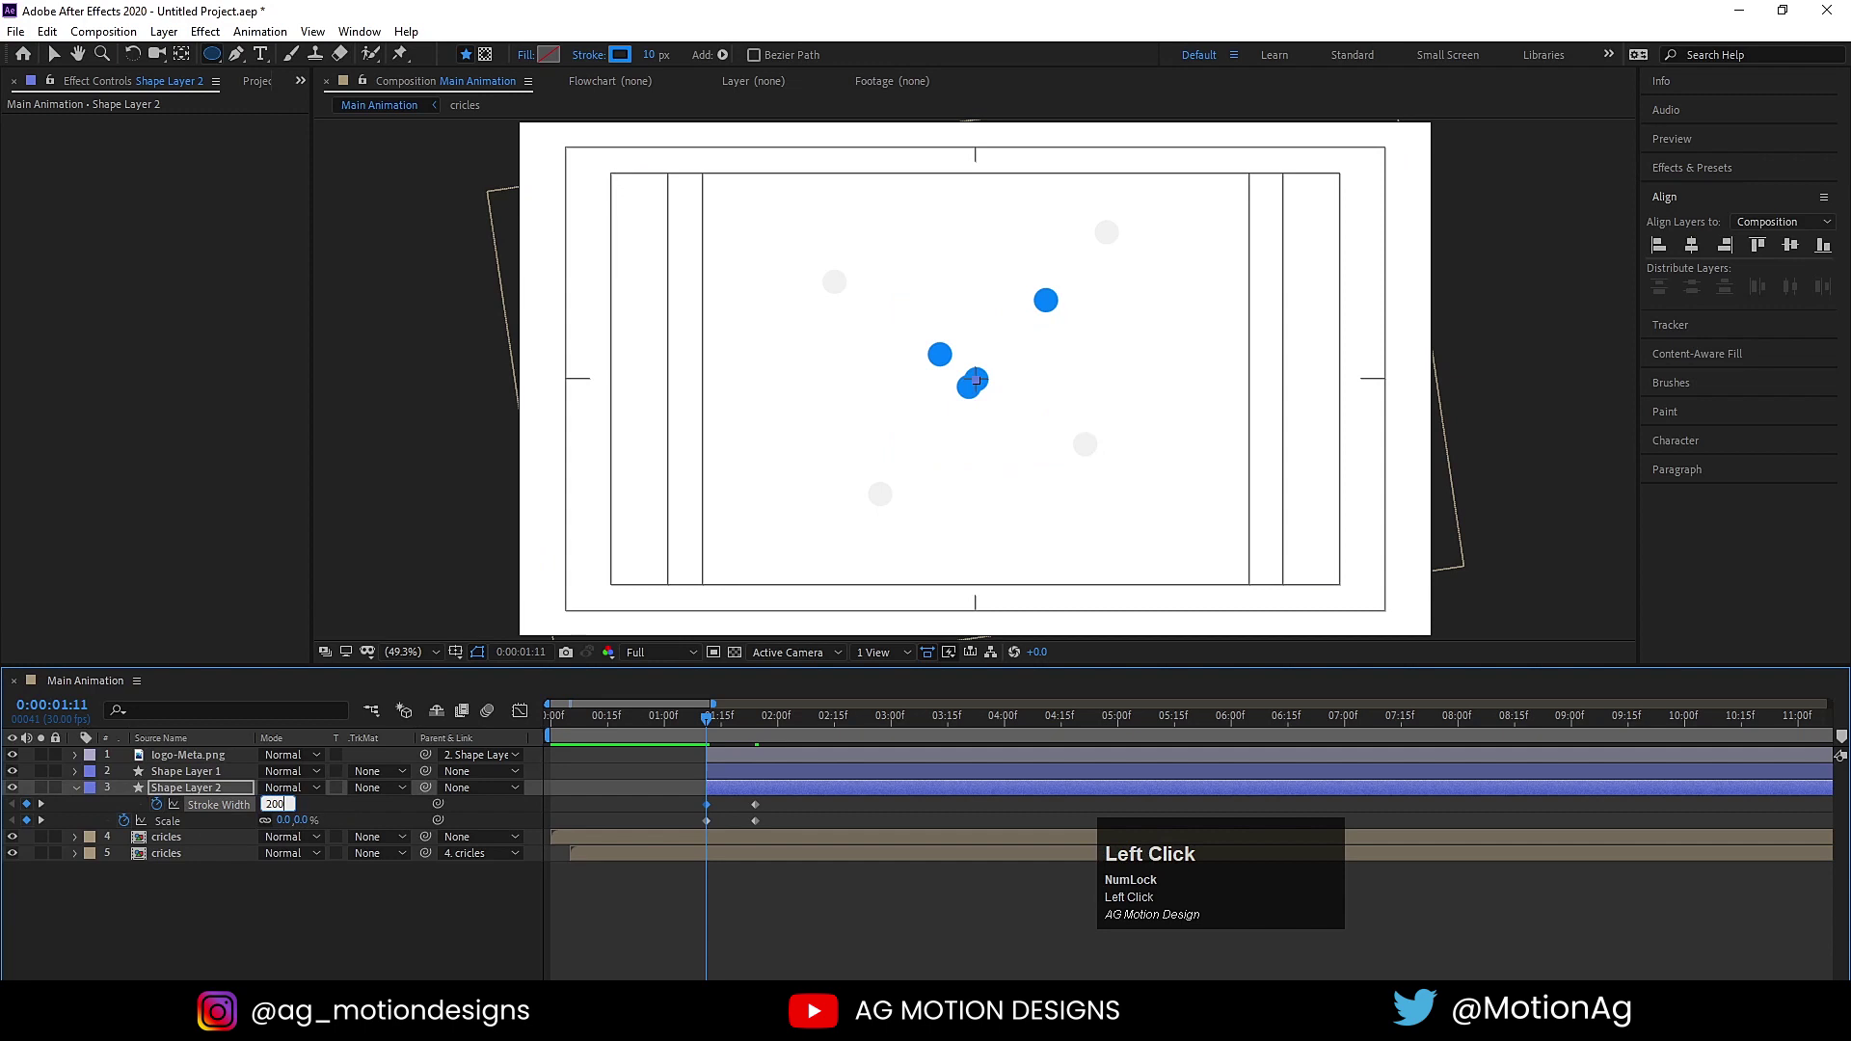
{"action": "key", "text": "Return"}
{"action": "key", "text": "k"}
{"action": "left_click", "coordinate": [274, 804]}
{"action": "key", "text": "Return"}
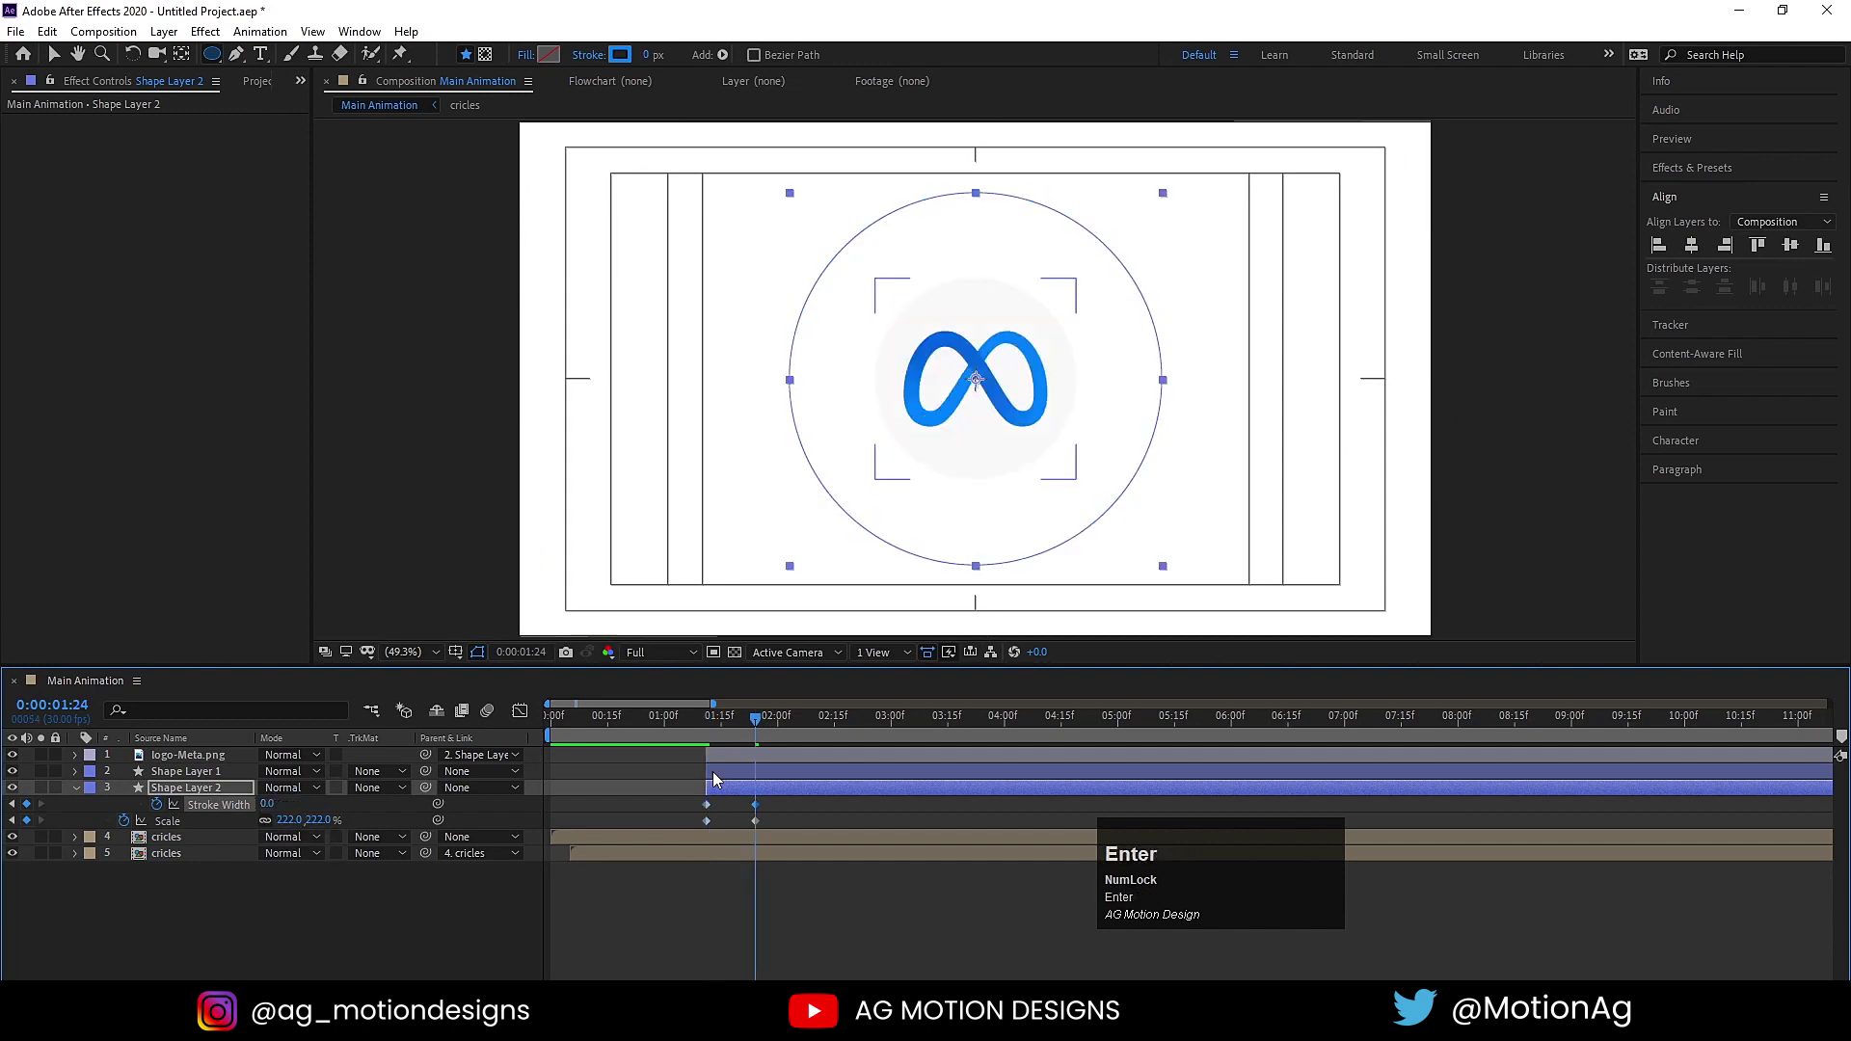
Easy Ease the ring's keyframes and pull the Graph Editor curves for a fast, snappy burst.
{"action": "key", "text": "j"}
{"action": "key", "text": "space"}
{"action": "left_click_drag", "start_coordinate": [767, 819], "coordinate": [836, 837]}
{"action": "key", "text": "ctrl+z"}
{"action": "left_click_drag", "start_coordinate": [842, 831], "coordinate": [610, 766]}
{"action": "key", "text": "F9"}
{"action": "left_click_drag", "start_coordinate": [524, 721], "coordinate": [702, 732]}
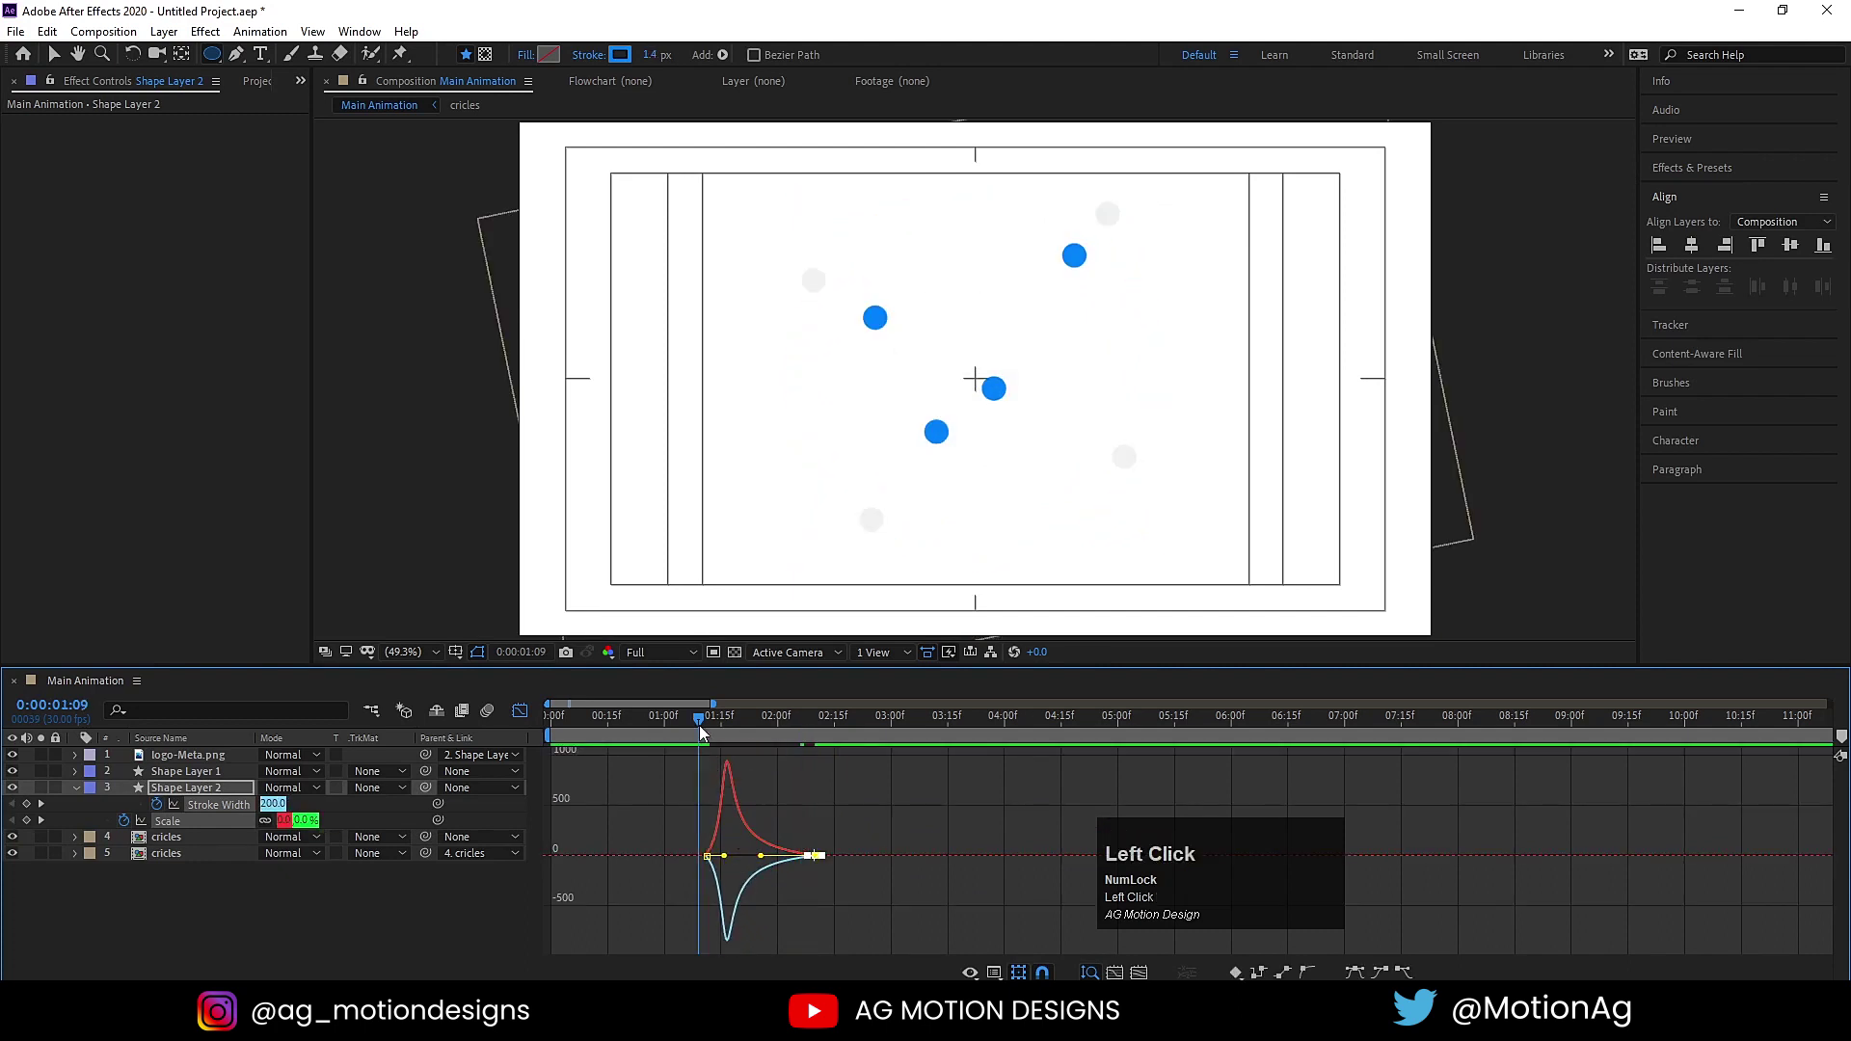
Return to the keyframe view and preview the ring burst.
{"action": "key", "text": "space"}
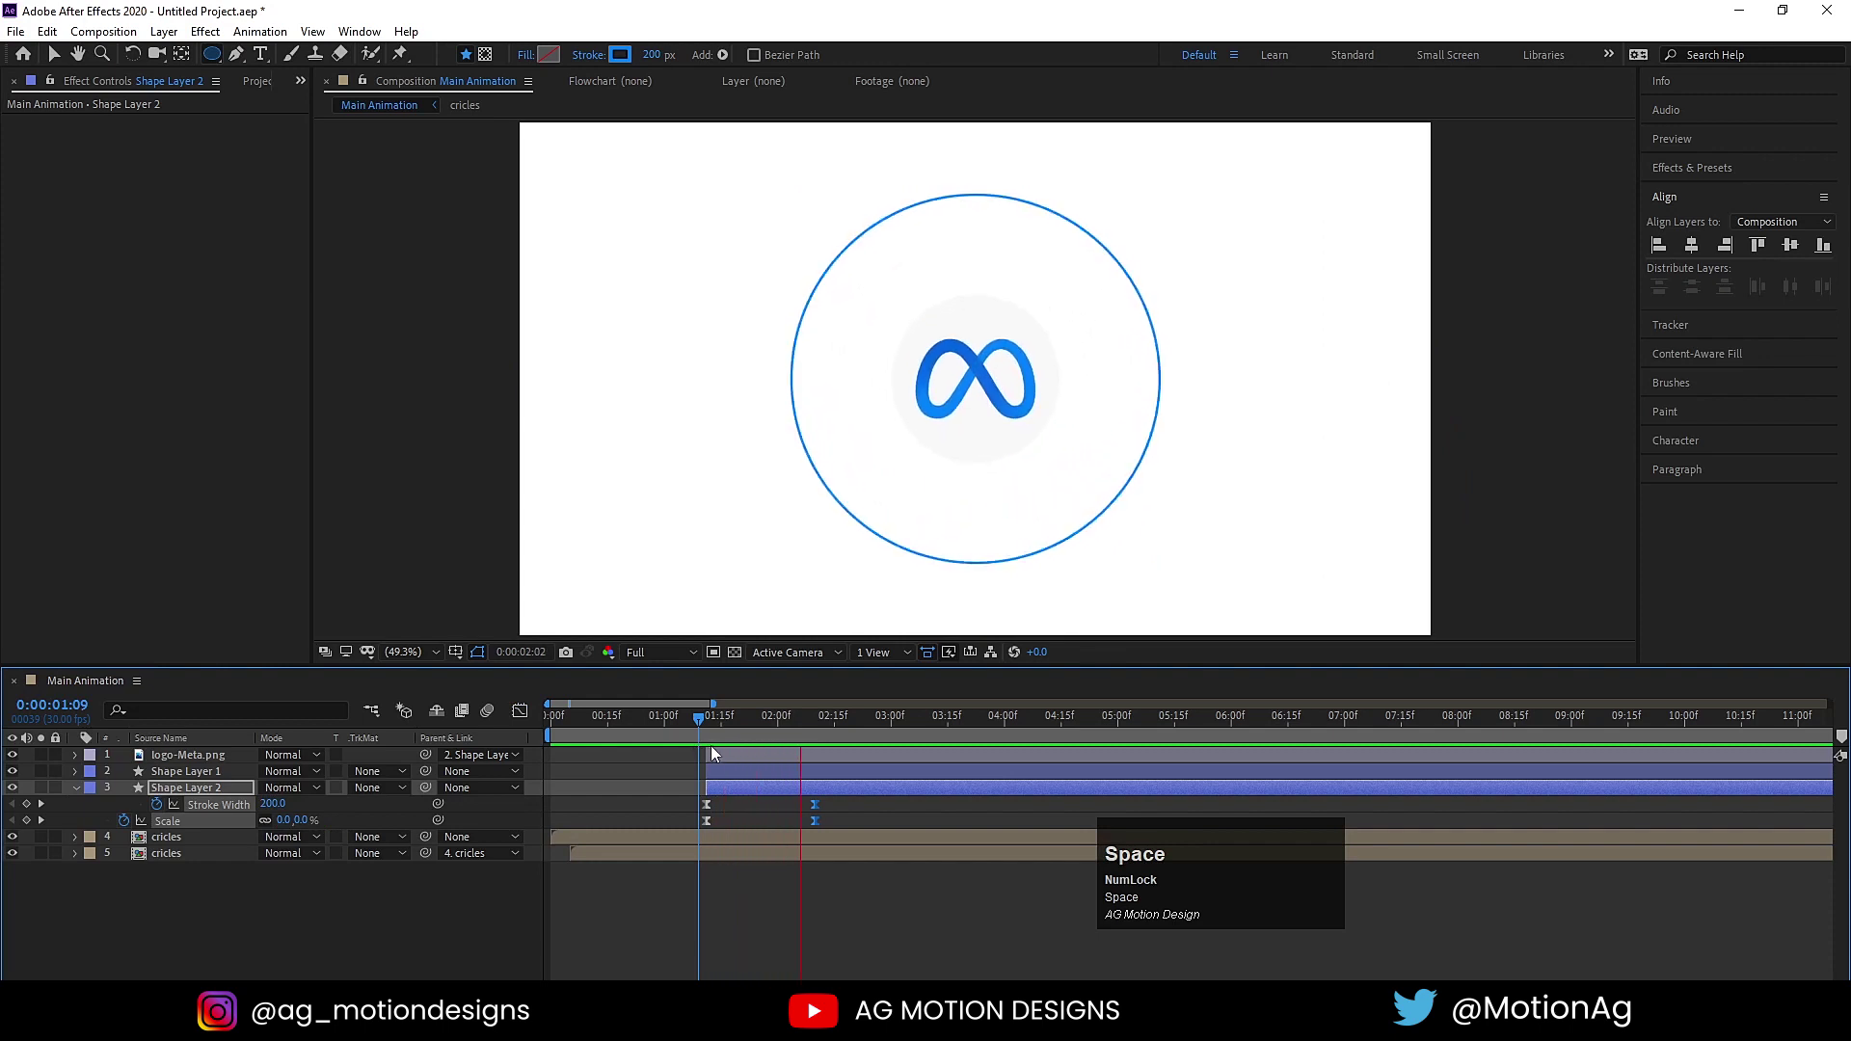
{"action": "left_click", "coordinate": [680, 722]}
{"action": "key", "text": "space"}
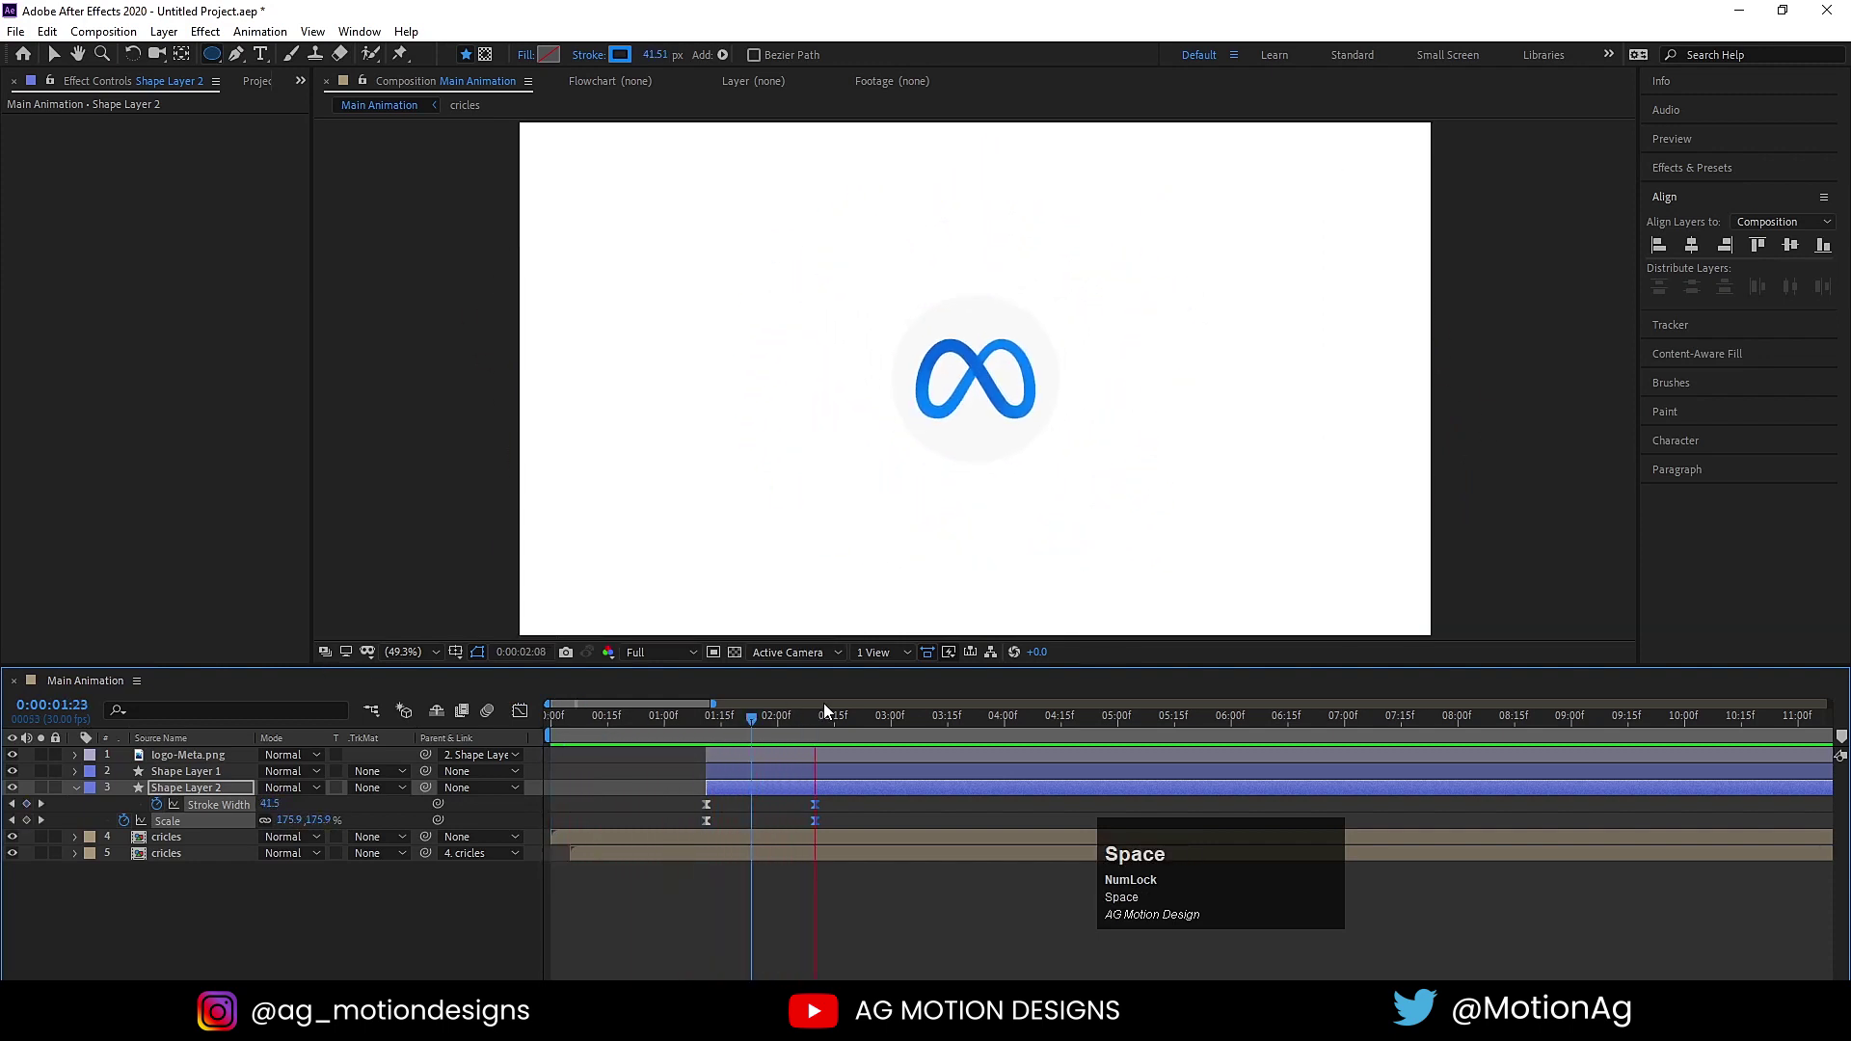
{"action": "left_click", "coordinate": [723, 723]}
{"action": "key", "text": "space"}
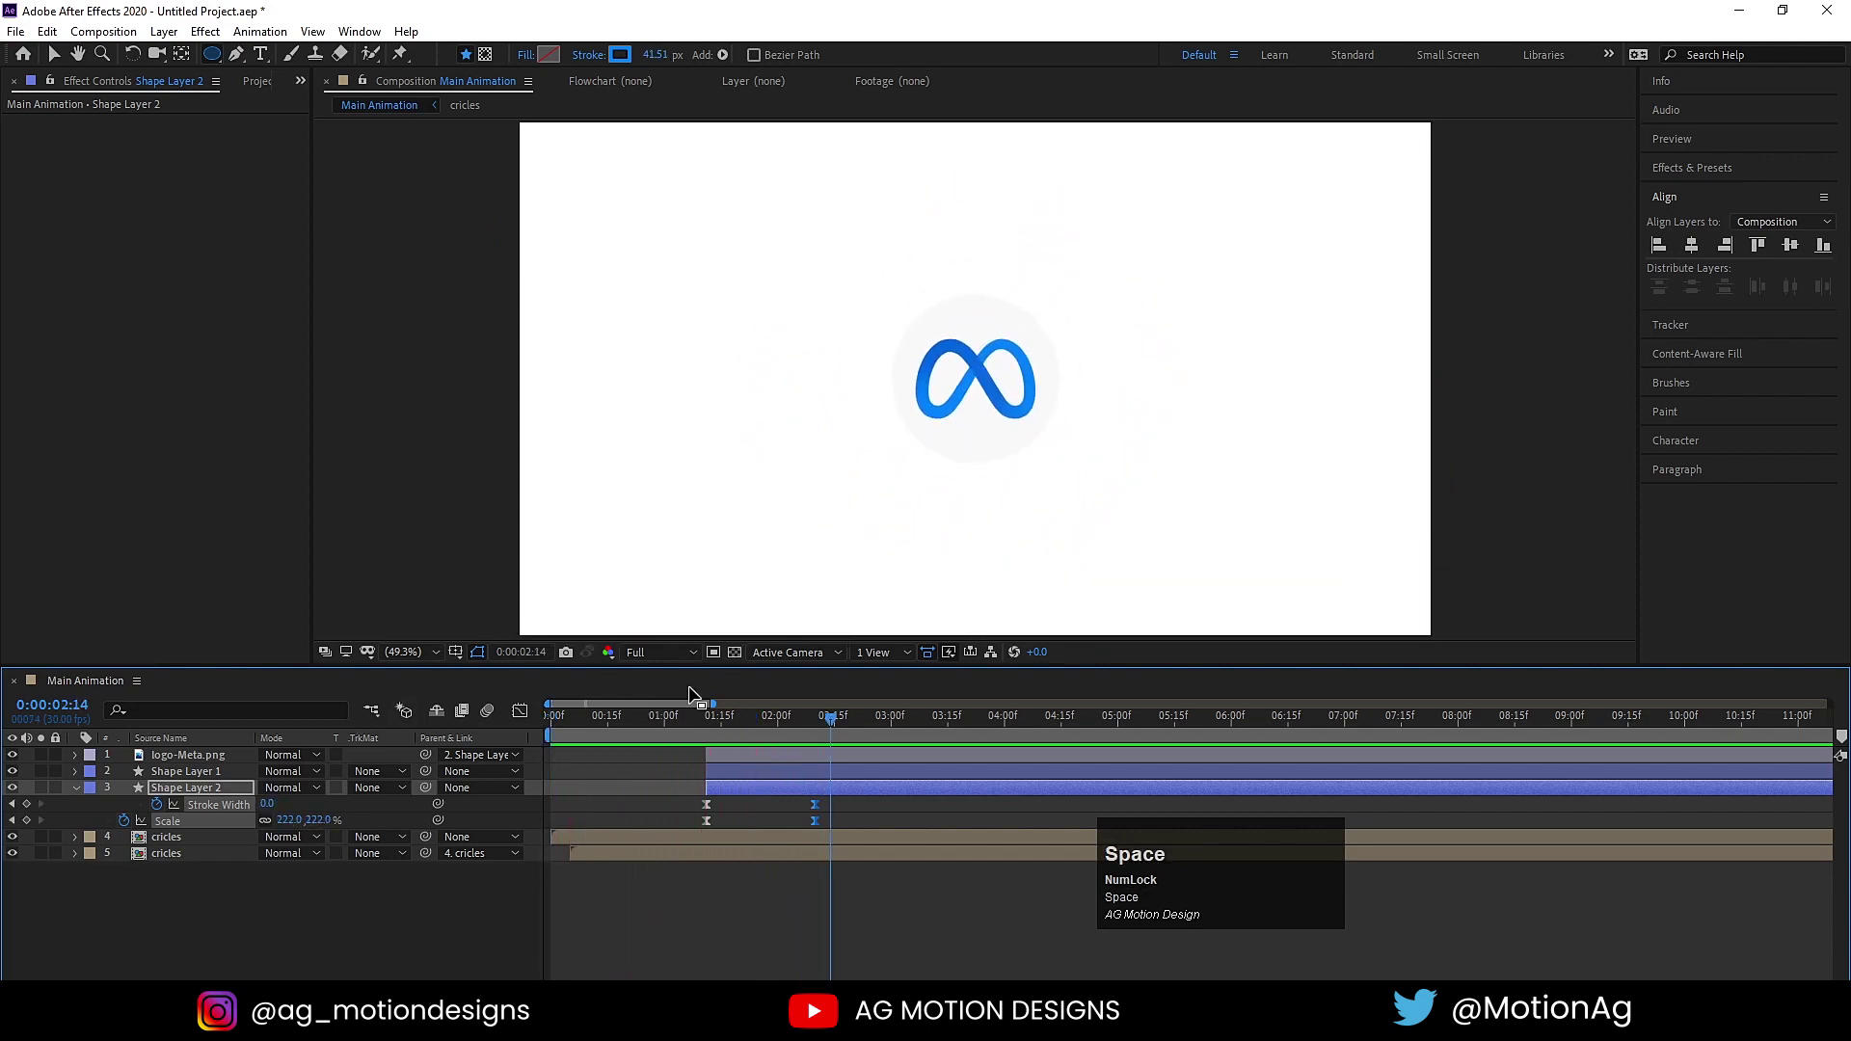
Duplicate the blue ring layer and offset the copy a few frames later.
{"action": "left_click", "coordinate": [386, 951]}
{"action": "key", "text": "ctrl+d"}
{"action": "left_click_drag", "start_coordinate": [753, 795], "coordinate": [777, 802]}
{"action": "key", "text": "u"}
{"action": "left_click_drag", "start_coordinate": [816, 815], "coordinate": [711, 726]}
{"action": "key", "text": "space"}
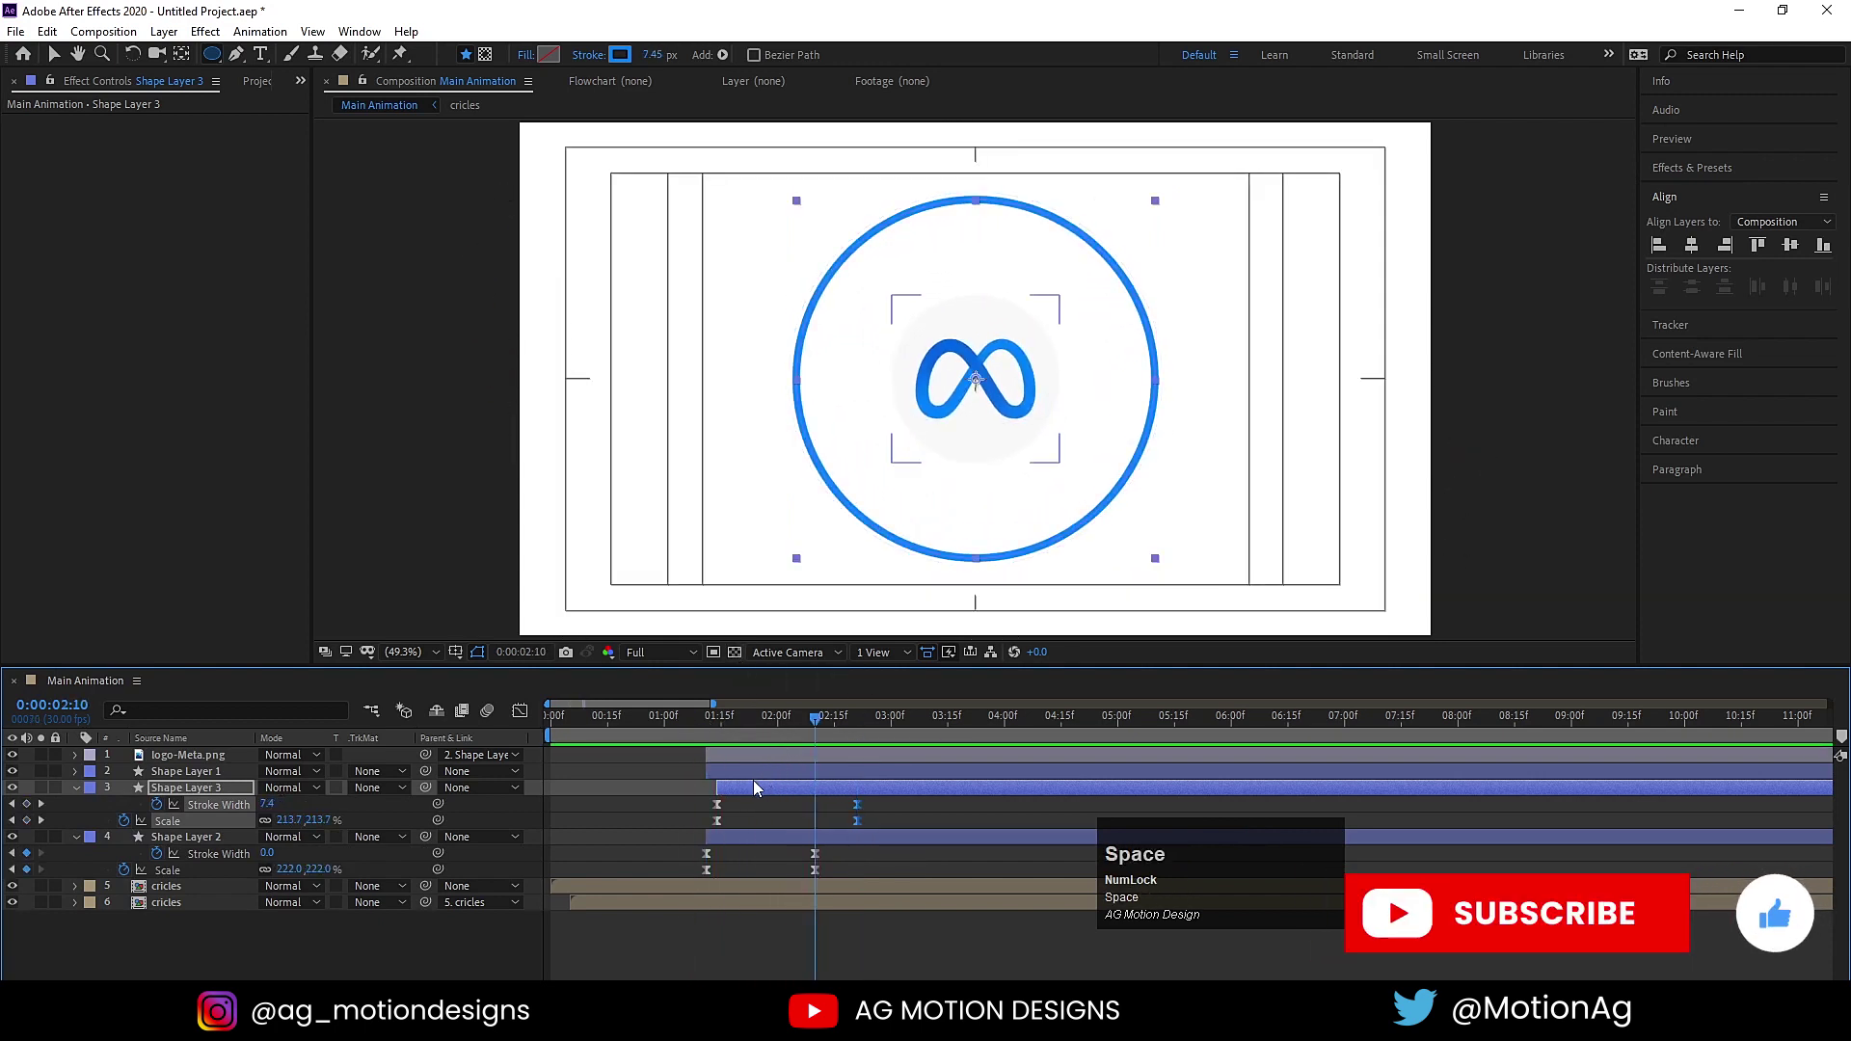
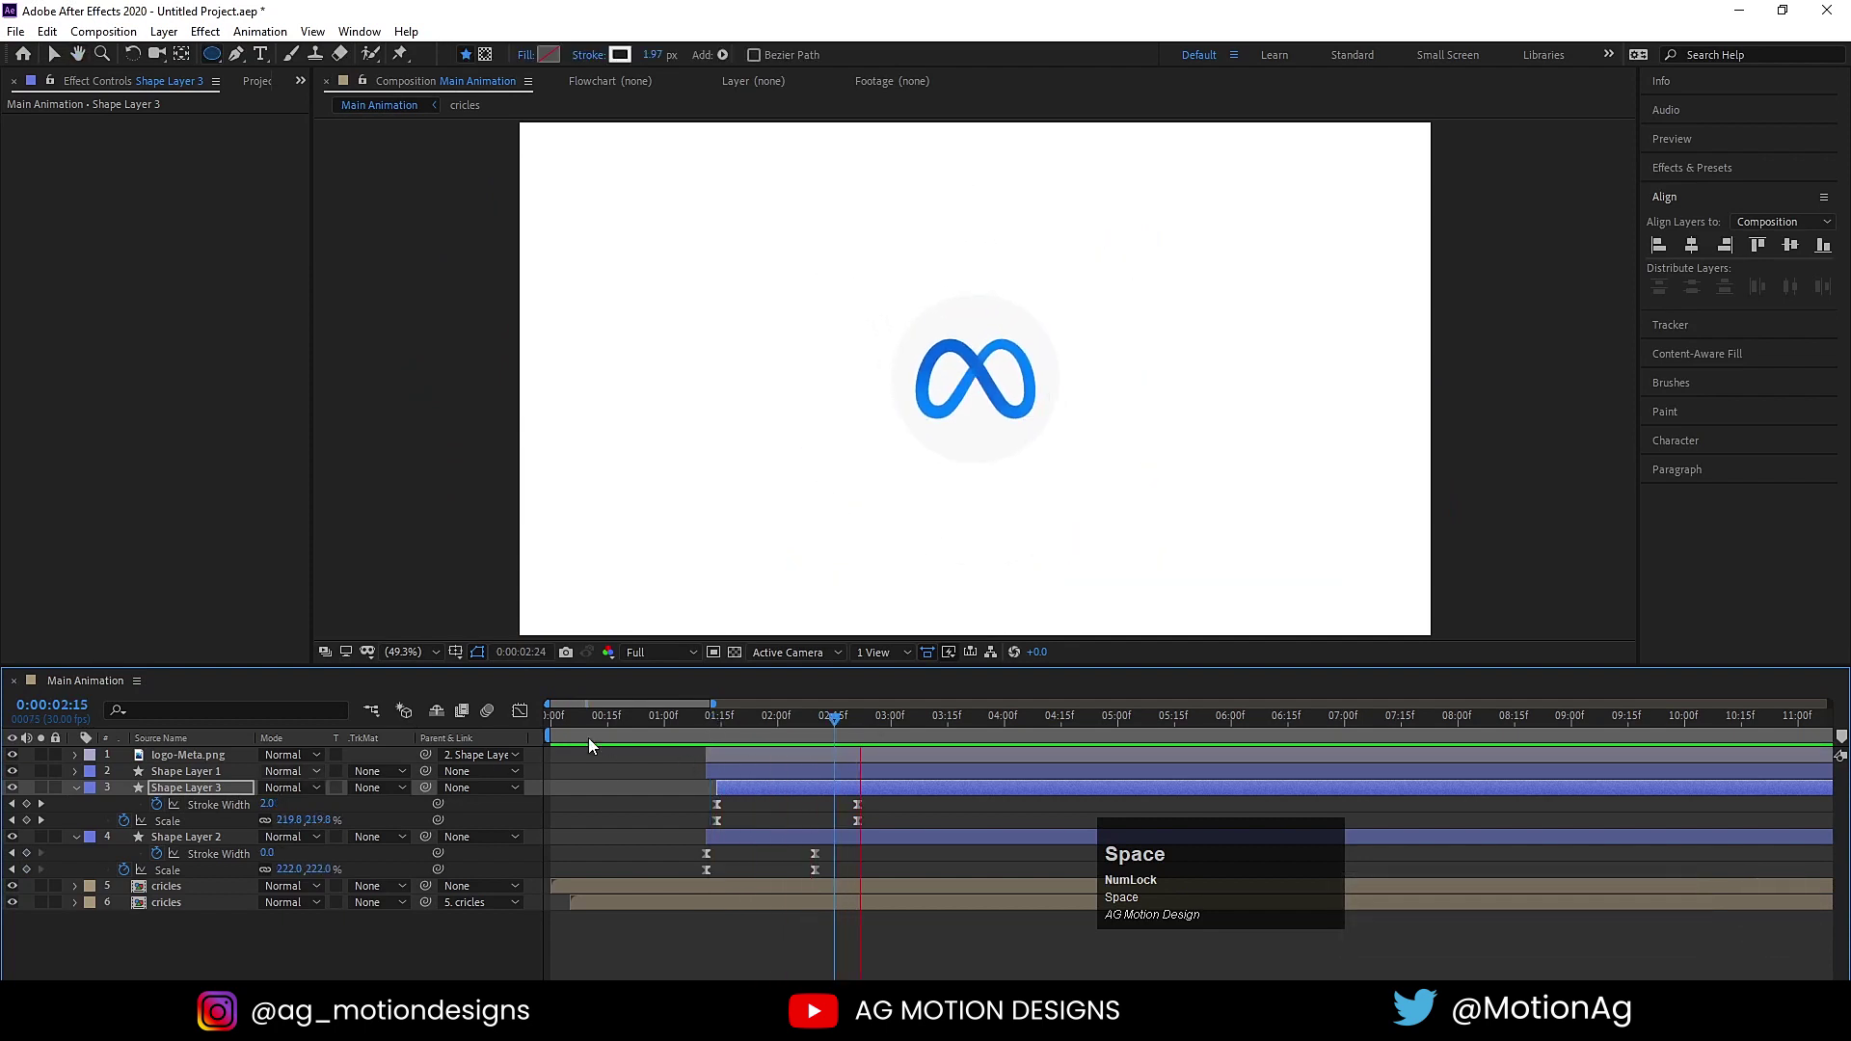
Set the second ring's final Stroke Width to 2 px and return to frame 0.
{"action": "left_click", "coordinate": [628, 727]}
{"action": "key", "text": "space"}
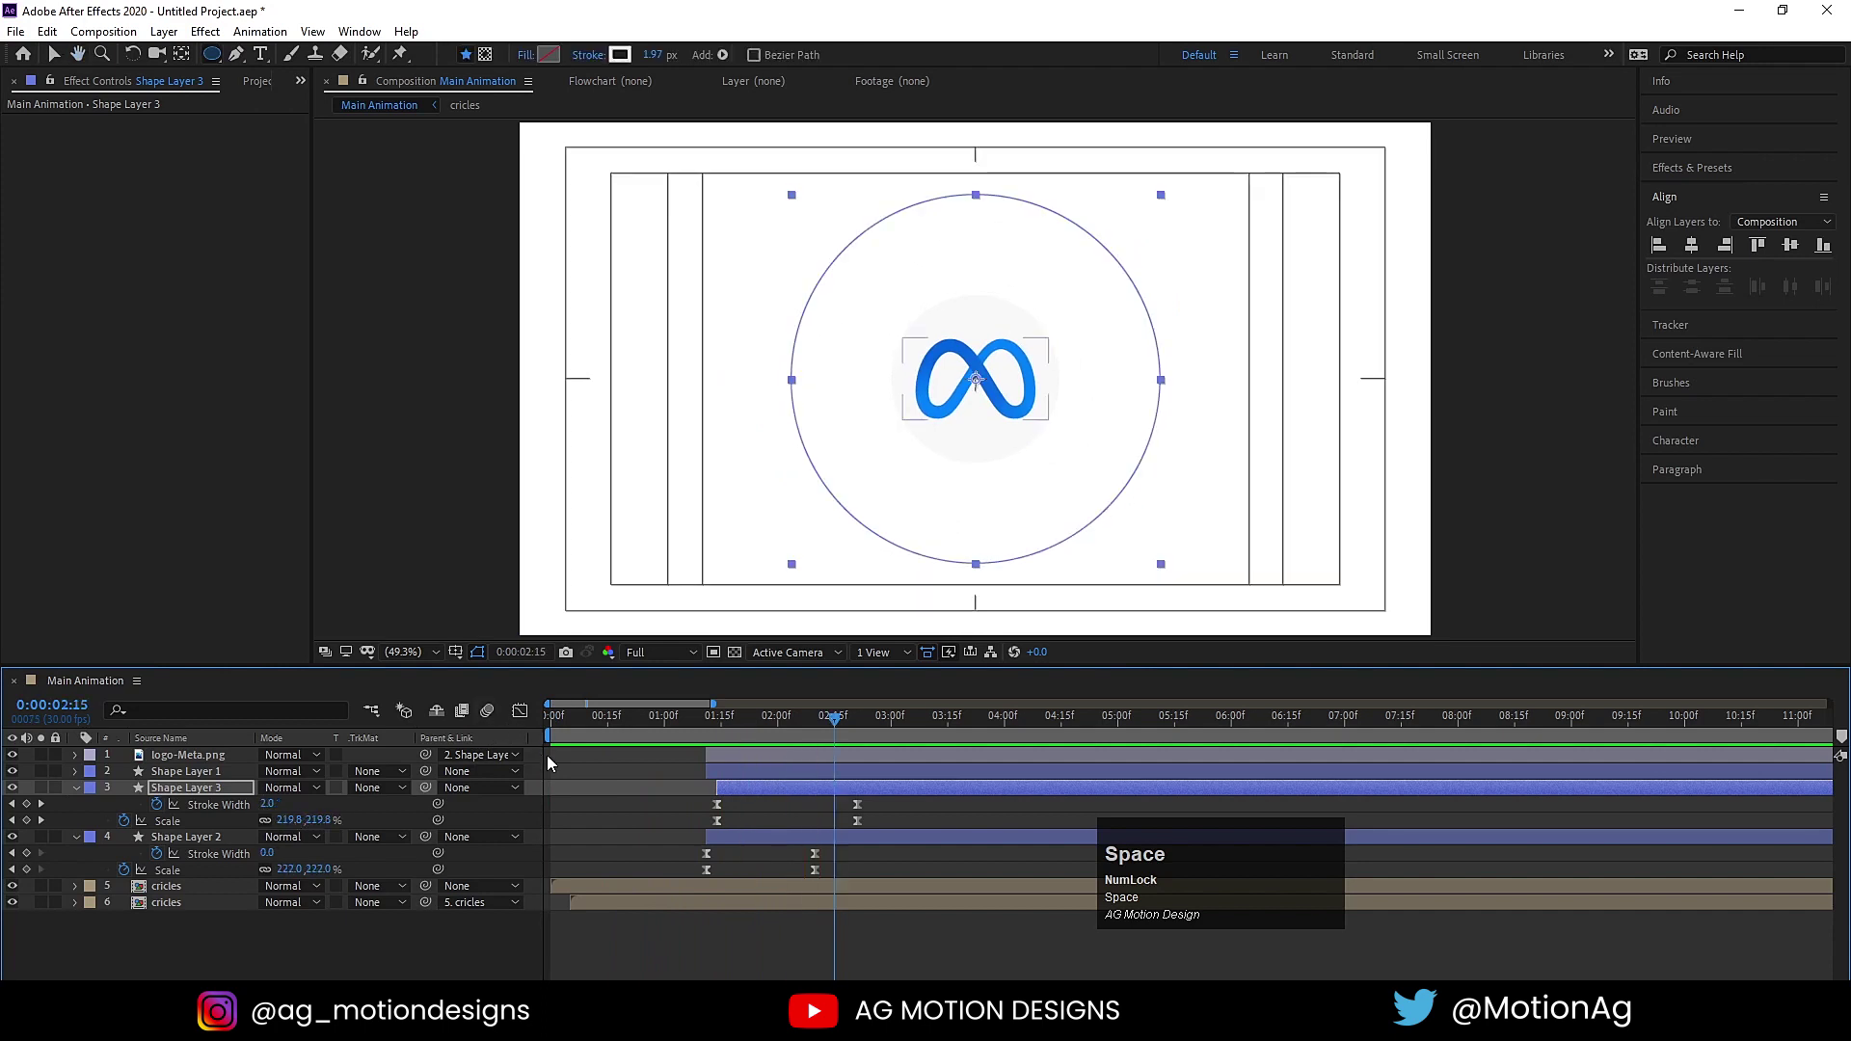
{"action": "left_click", "coordinate": [587, 766]}
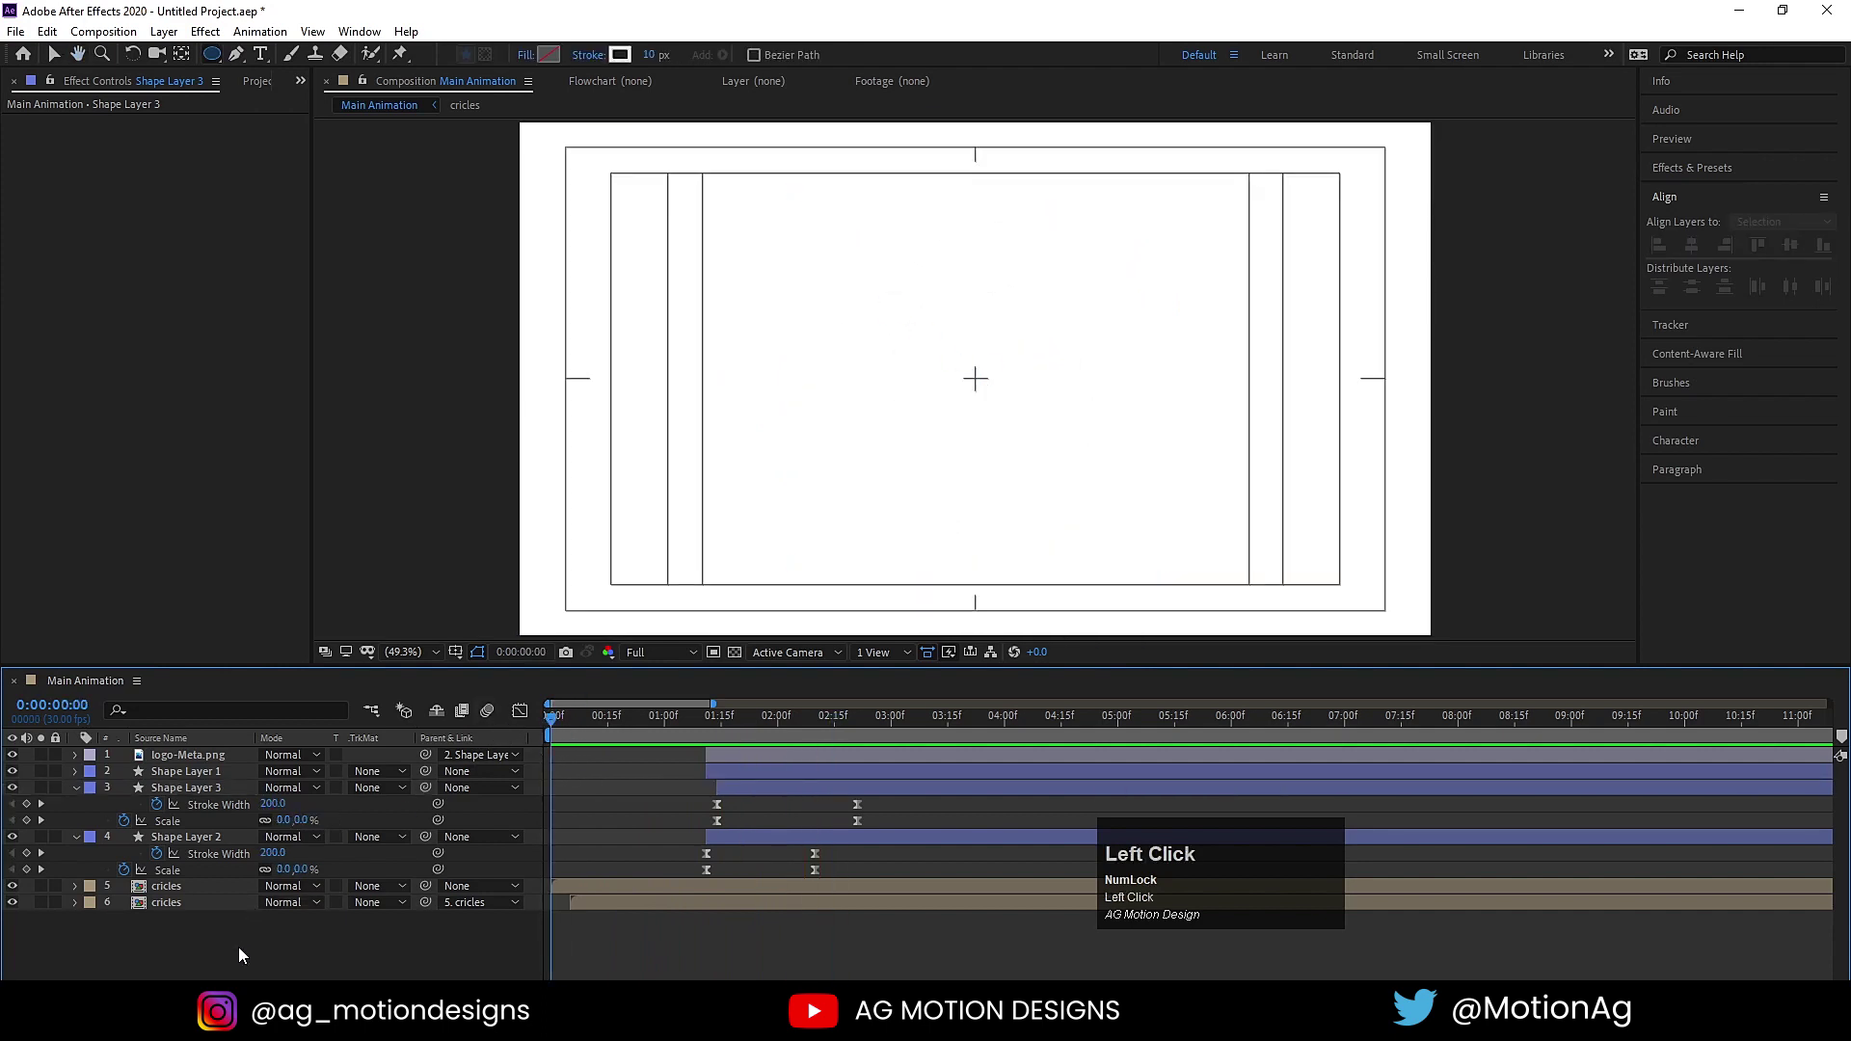
Collapse all layers, reveal the circles comp in the Project panel and duplicate it.
{"action": "key", "text": "u"}
{"action": "key", "text": "u"}
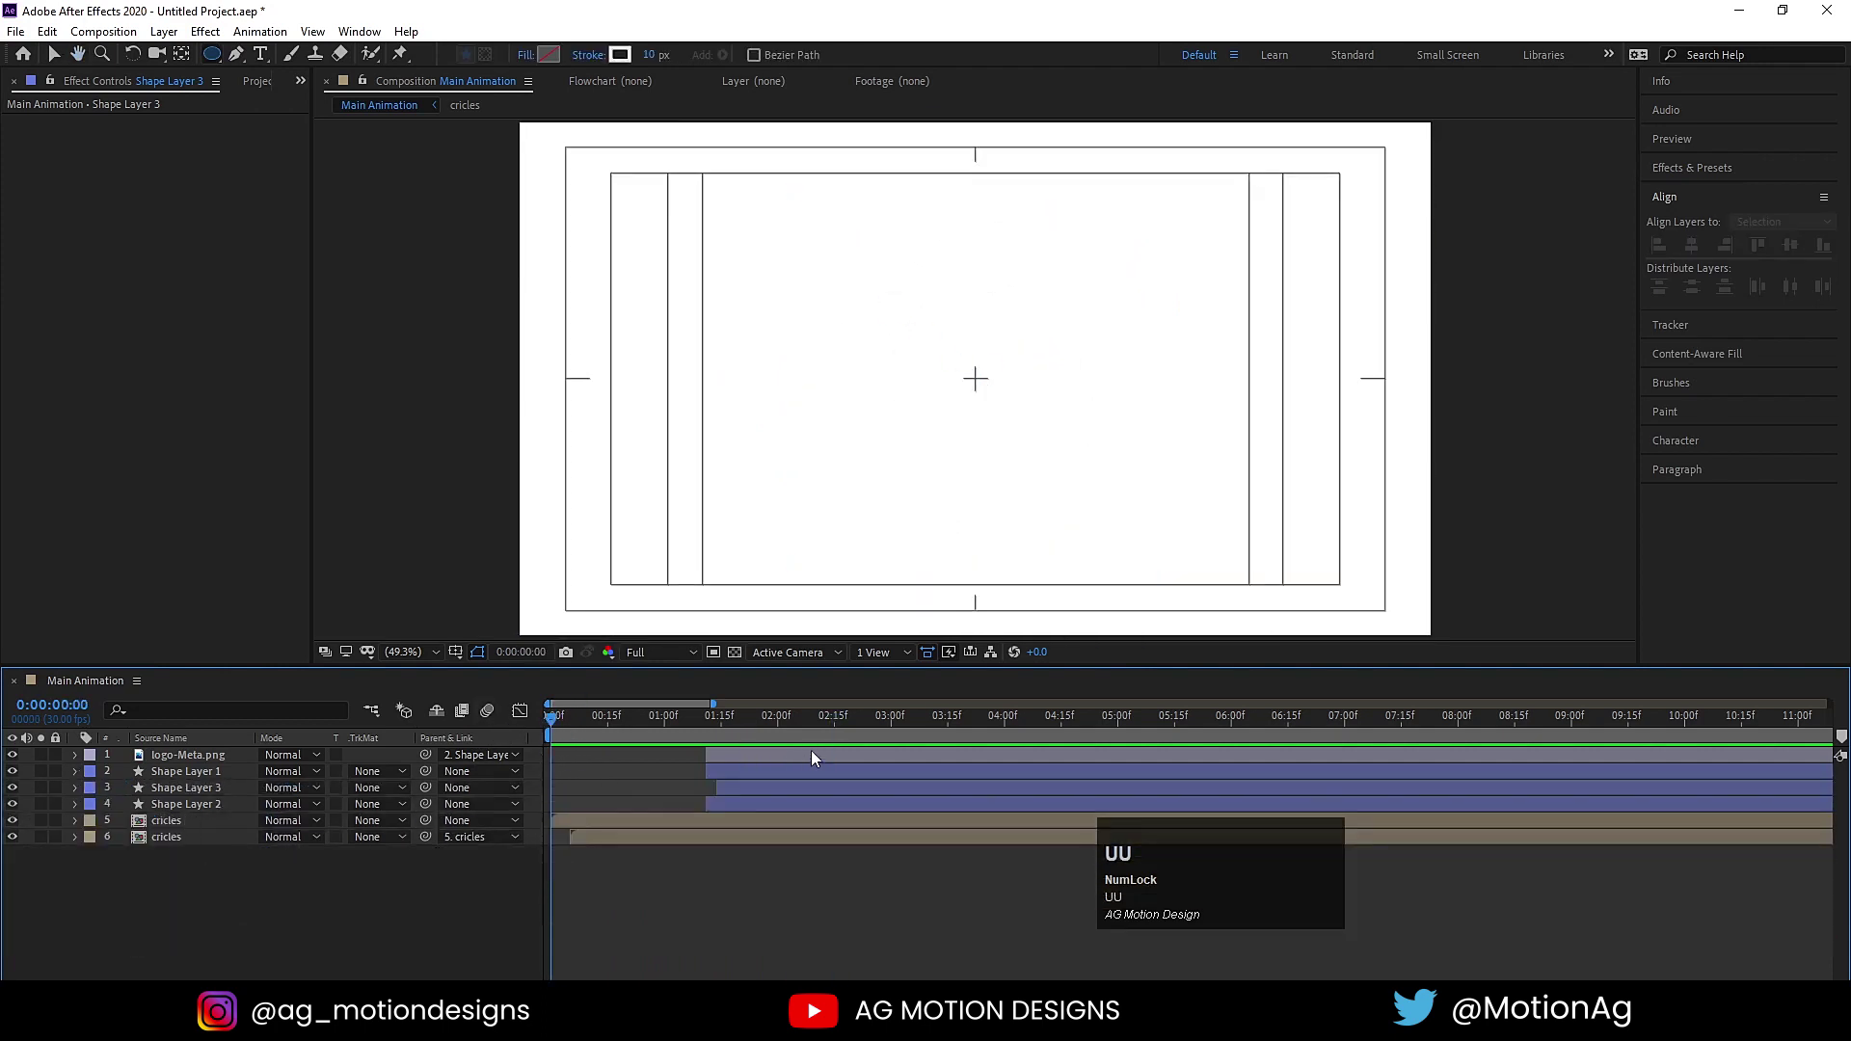
{"action": "left_click", "coordinate": [200, 829]}
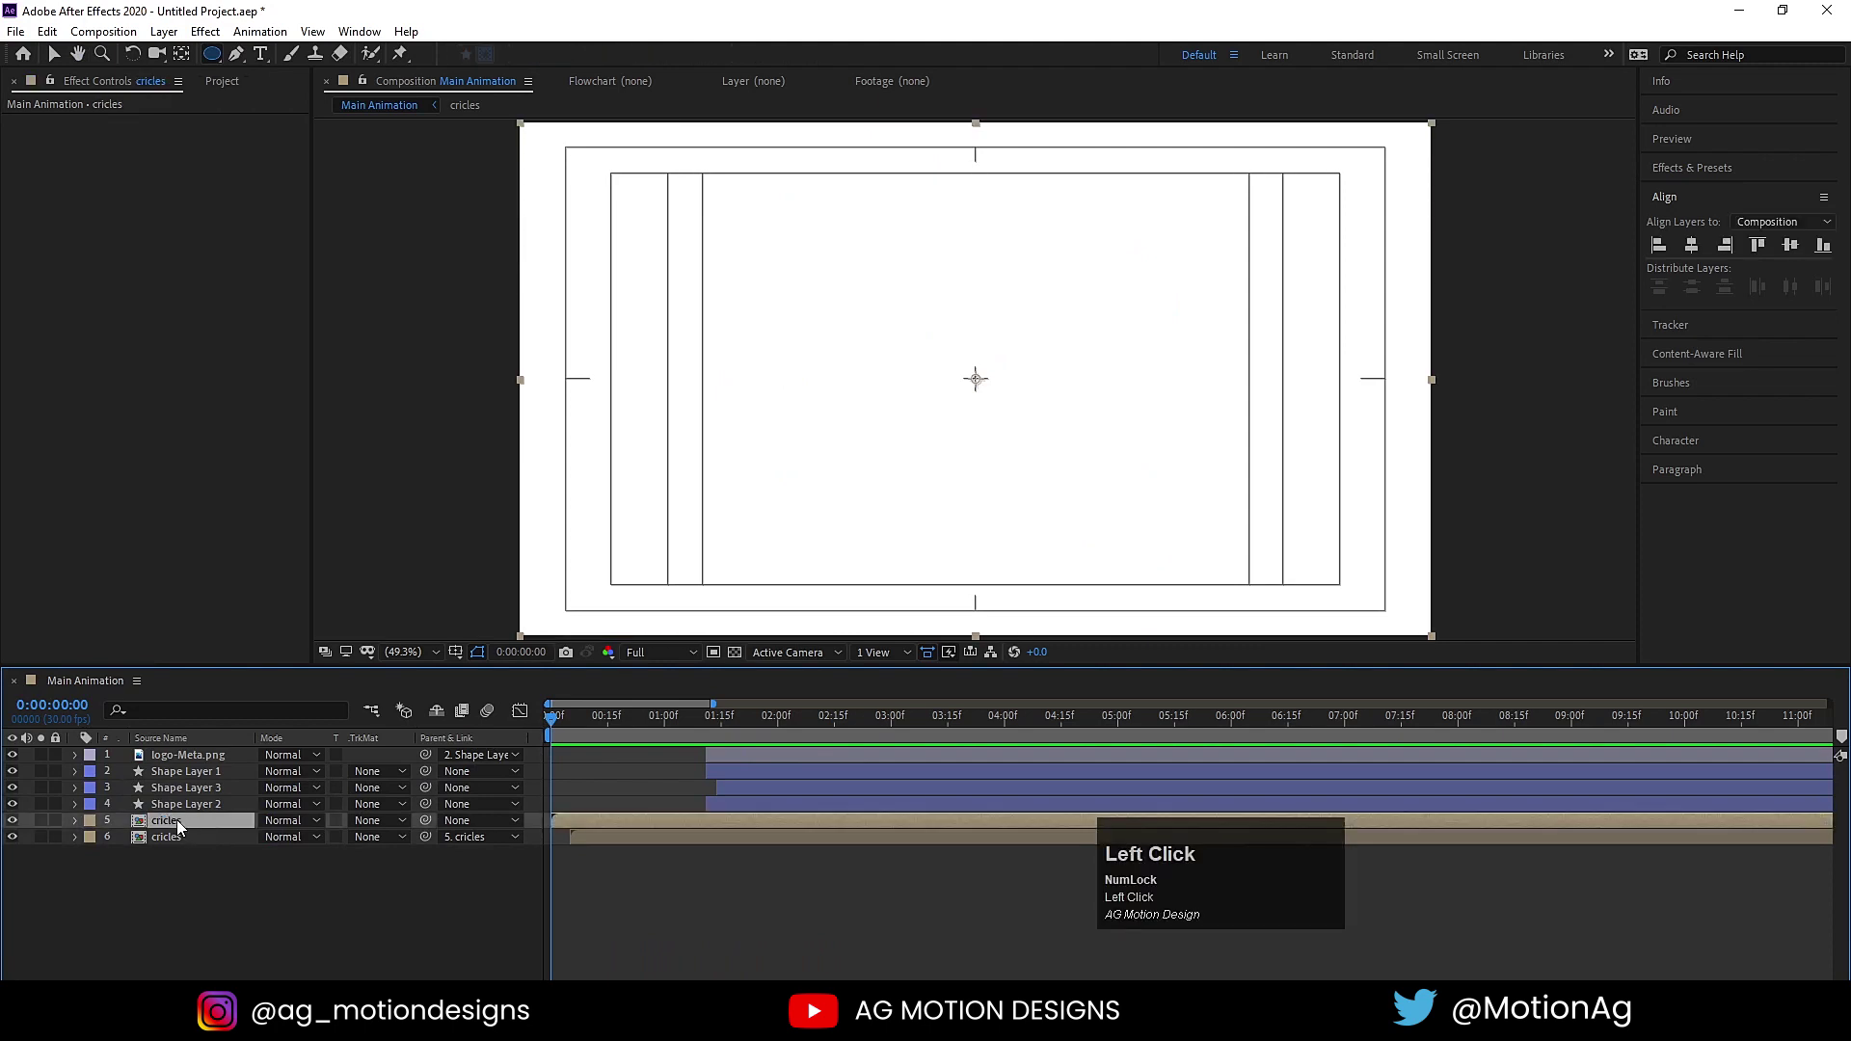
{"action": "key", "text": "space"}
{"action": "left_click", "coordinate": [120, 687]}
{"action": "right_click", "coordinate": [205, 829]}
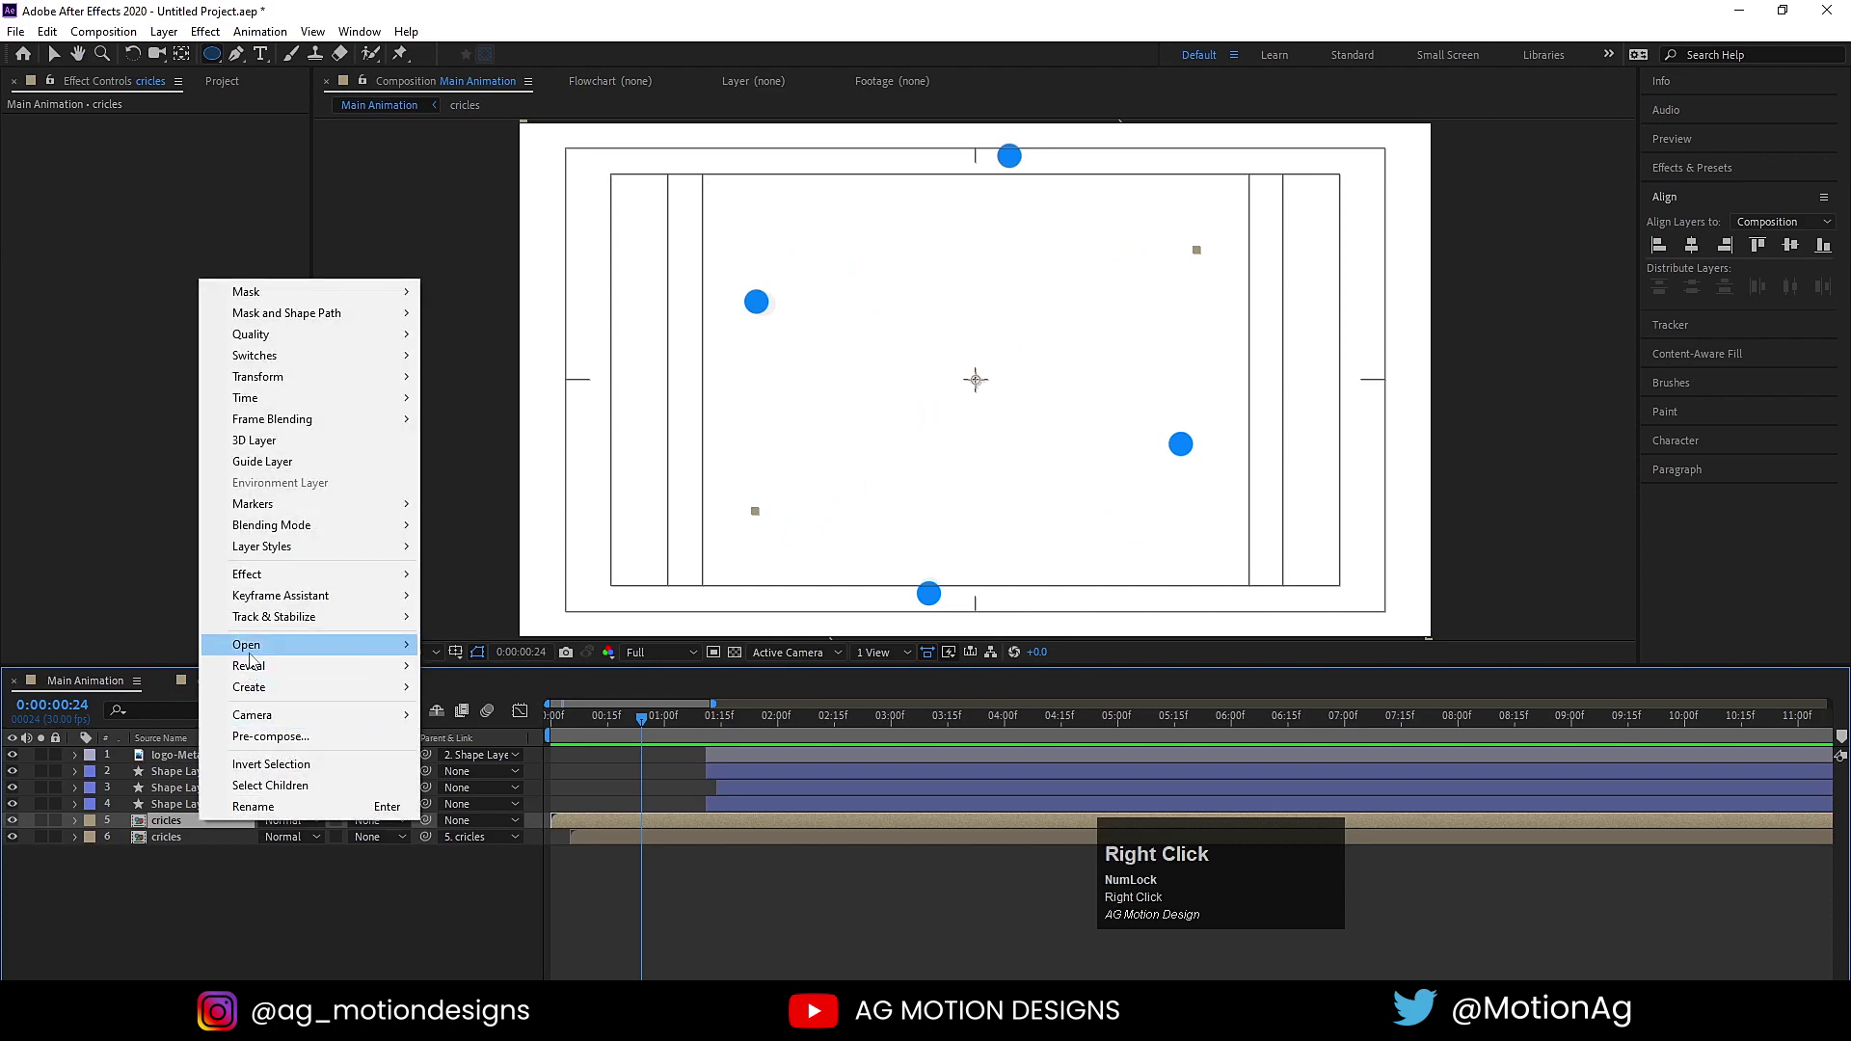
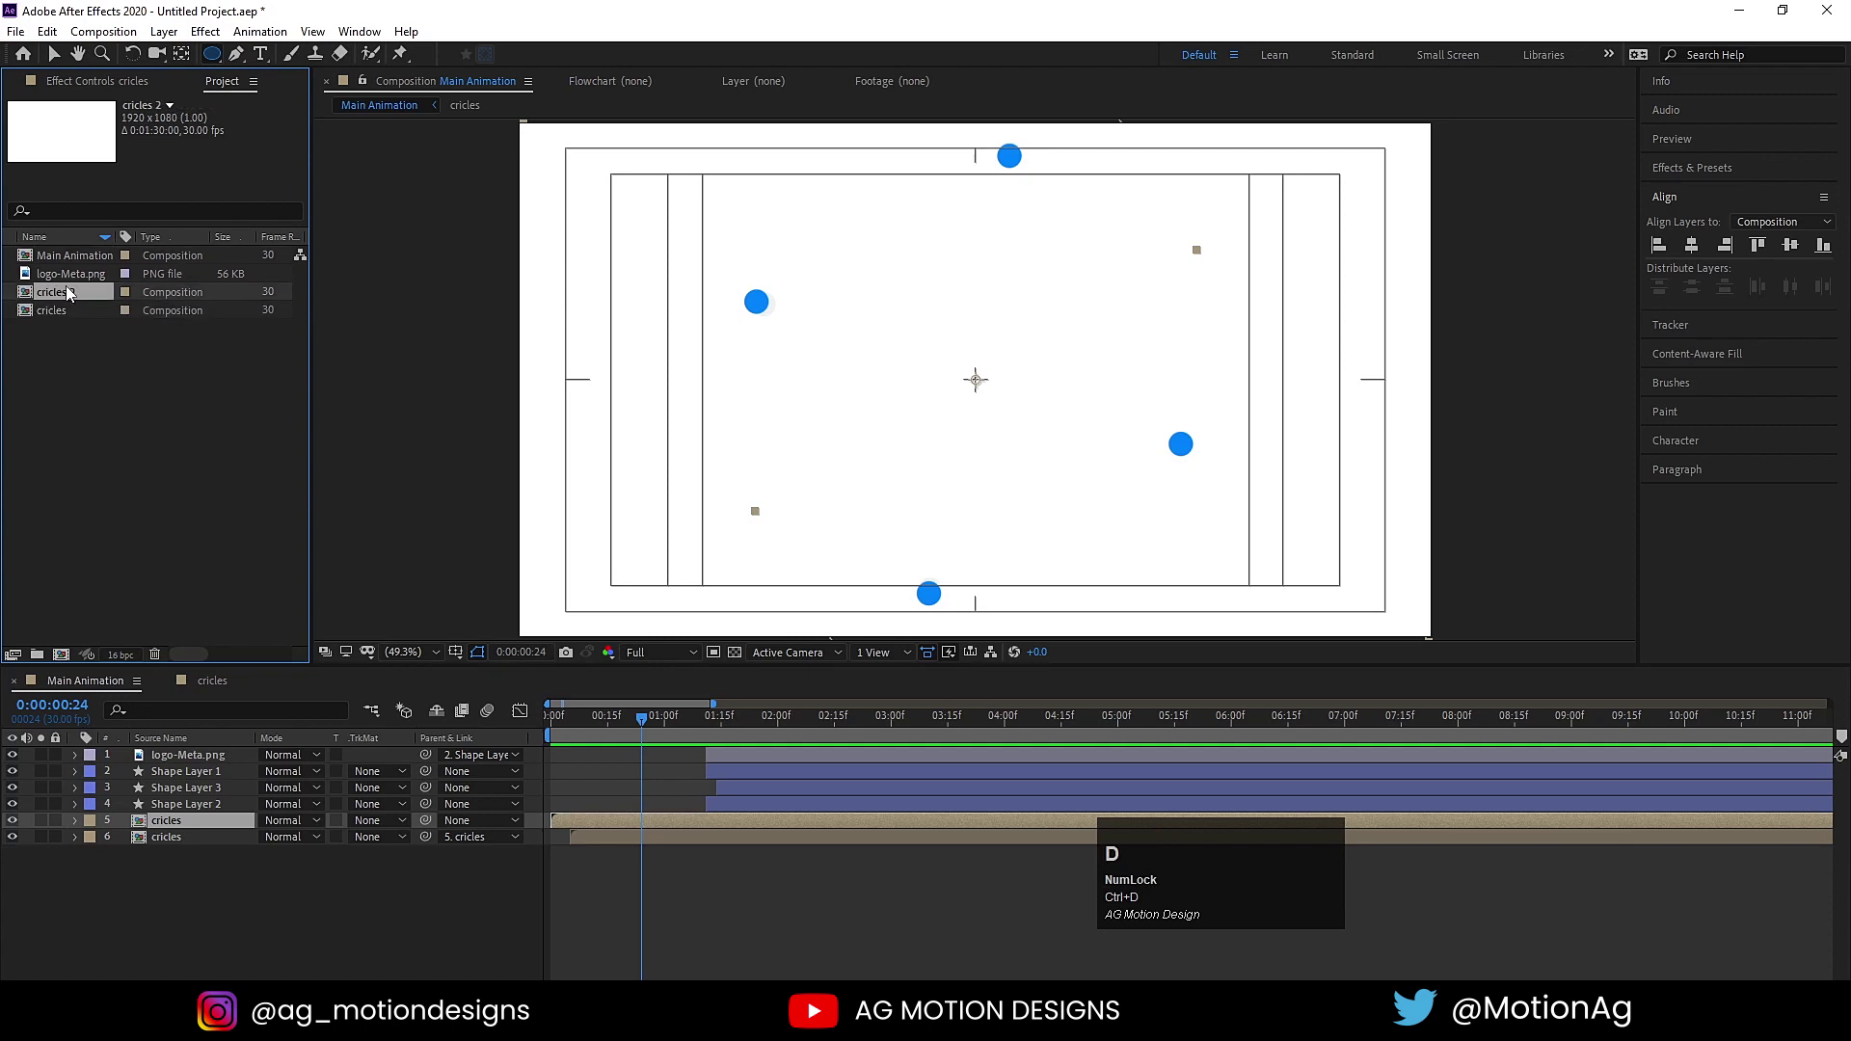
Drag cricles 2 into Main Animation and rotate it so its dots burst diagonally.
{"action": "left_click_drag", "start_coordinate": [77, 303], "coordinate": [537, 831]}
{"action": "key", "text": "u"}
{"action": "key", "text": "y"}
{"action": "left_click_drag", "start_coordinate": [598, 703], "coordinate": [530, 782]}
{"action": "left_click_drag", "start_coordinate": [429, 844], "coordinate": [236, 831]}
{"action": "key", "text": "space"}
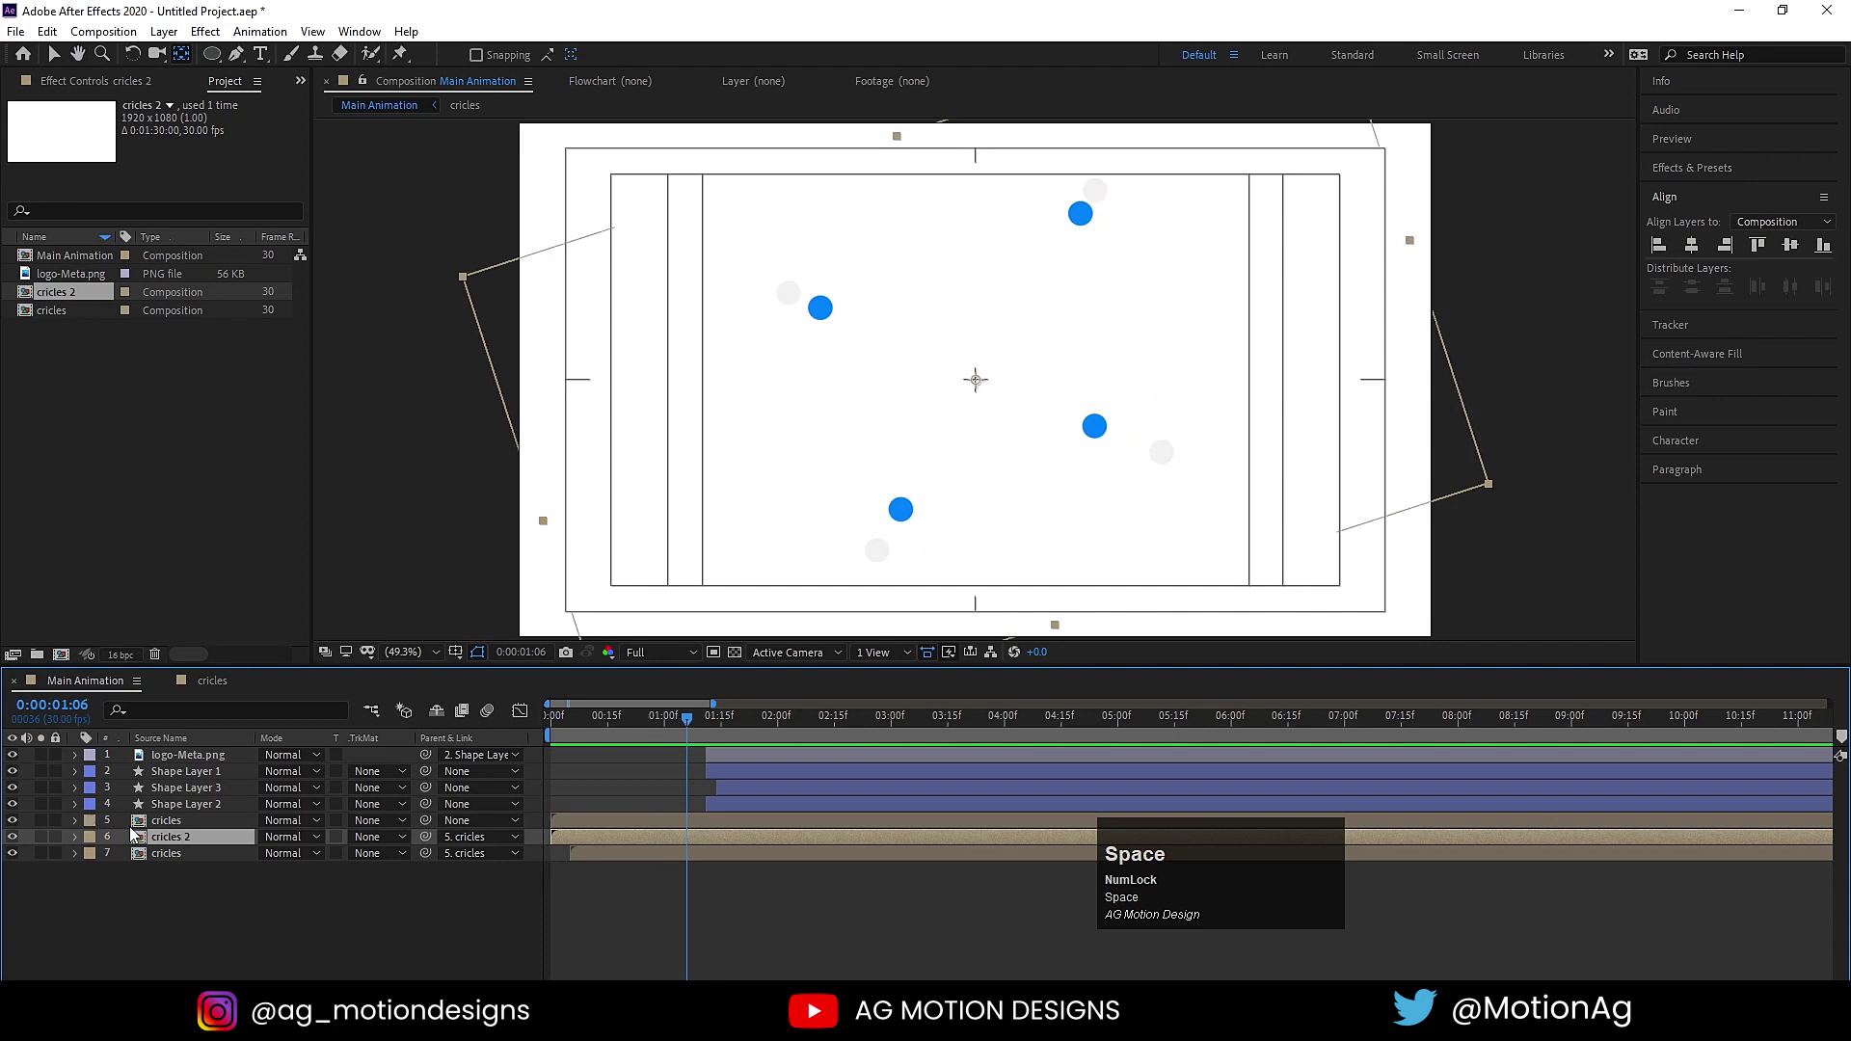
Inside cricles 2, add Scale keyframes on all four dots and stagger them in time.
{"action": "left_click", "coordinate": [203, 843]}
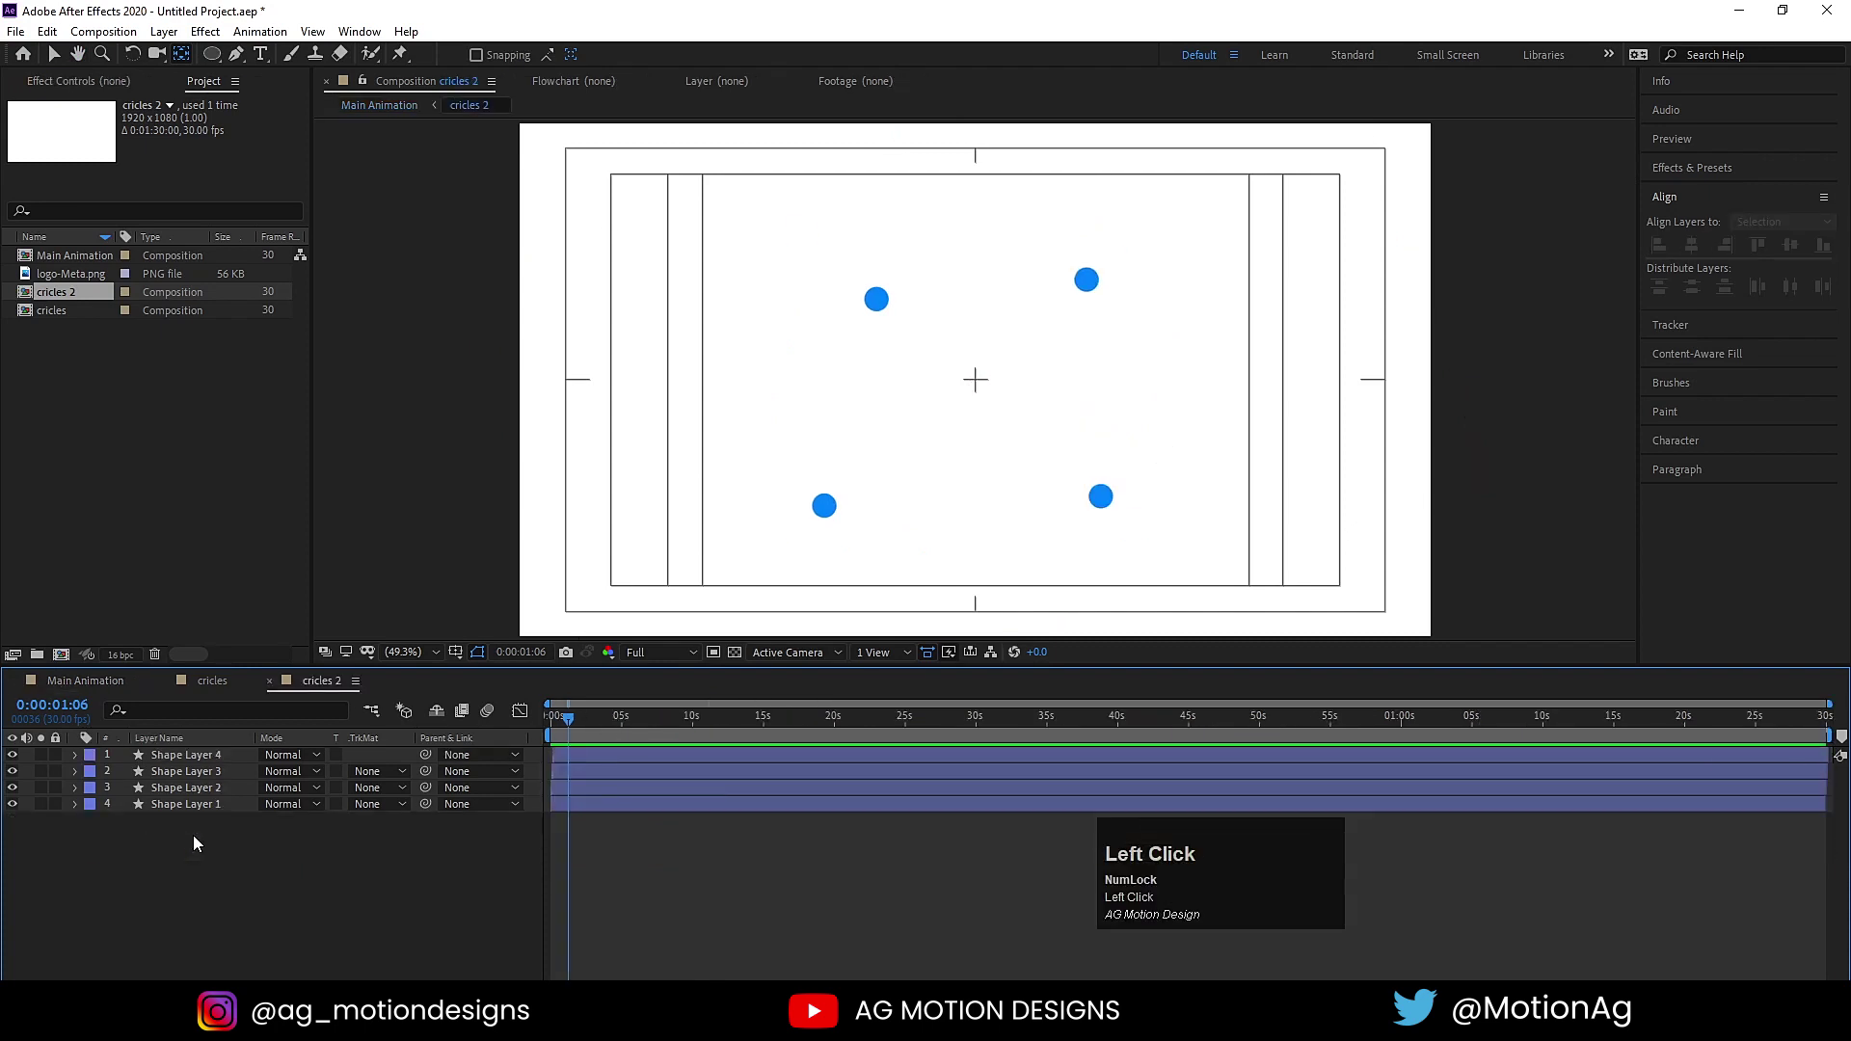
{"action": "key", "text": "ctrl+a"}
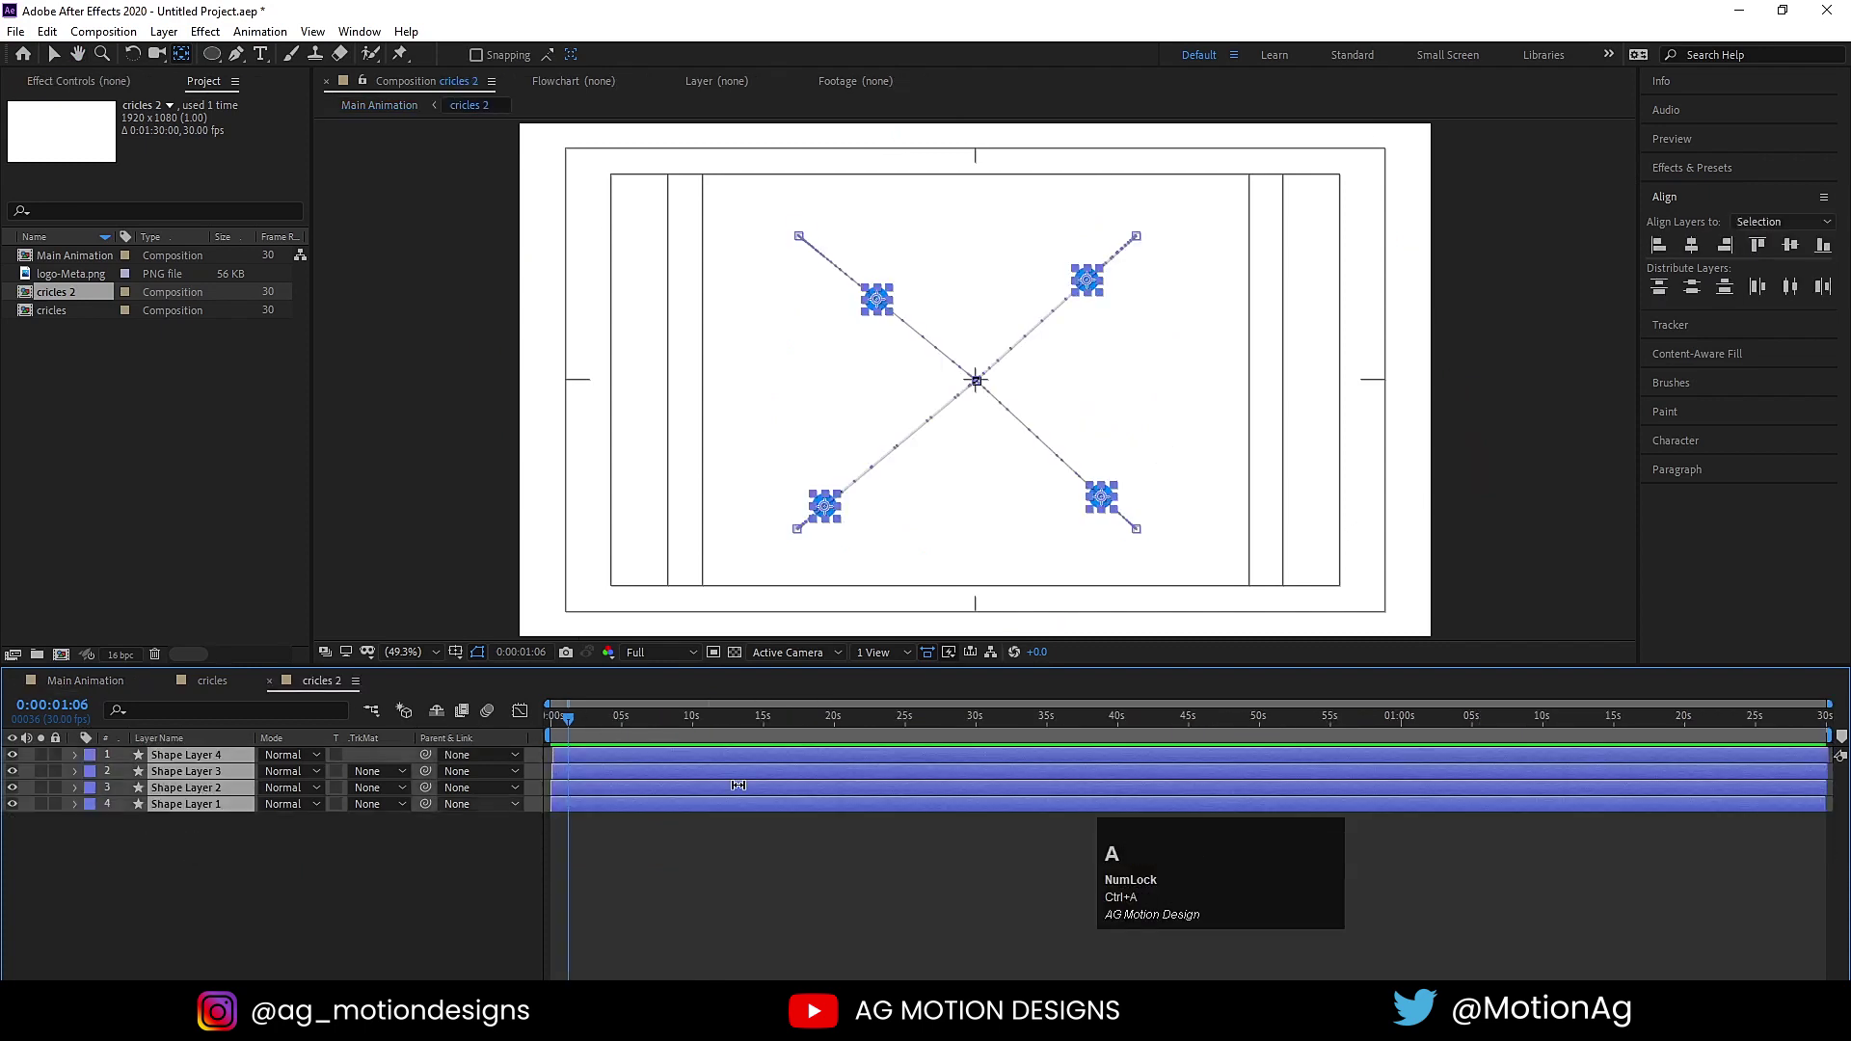
{"action": "key", "text": "s"}
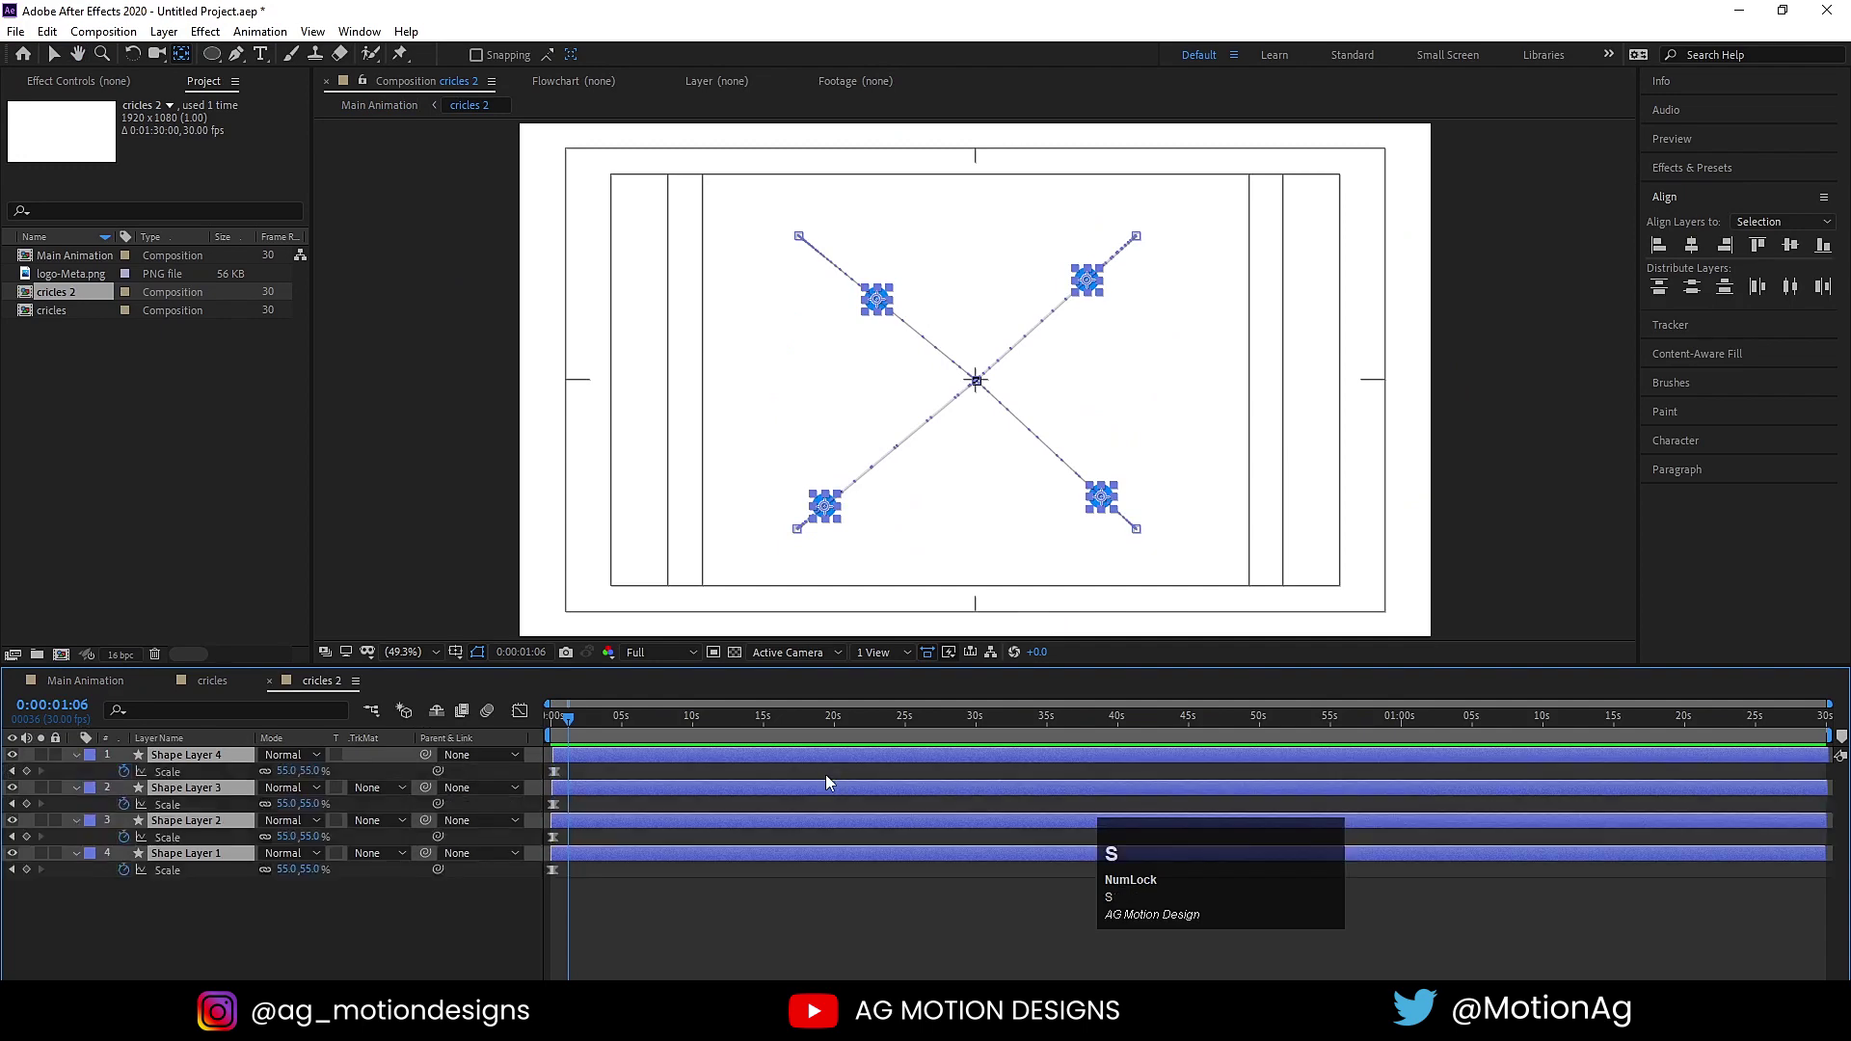
{"action": "key", "text": "="}
{"action": "key", "text": "="}
{"action": "key", "text": "="}
{"action": "left_click_drag", "start_coordinate": [551, 733], "coordinate": [590, 780]}
{"action": "key", "text": "="}
{"action": "key", "text": "="}
{"action": "left_click", "coordinate": [589, 932]}
{"action": "key", "text": "j"}
{"action": "key", "text": "j"}
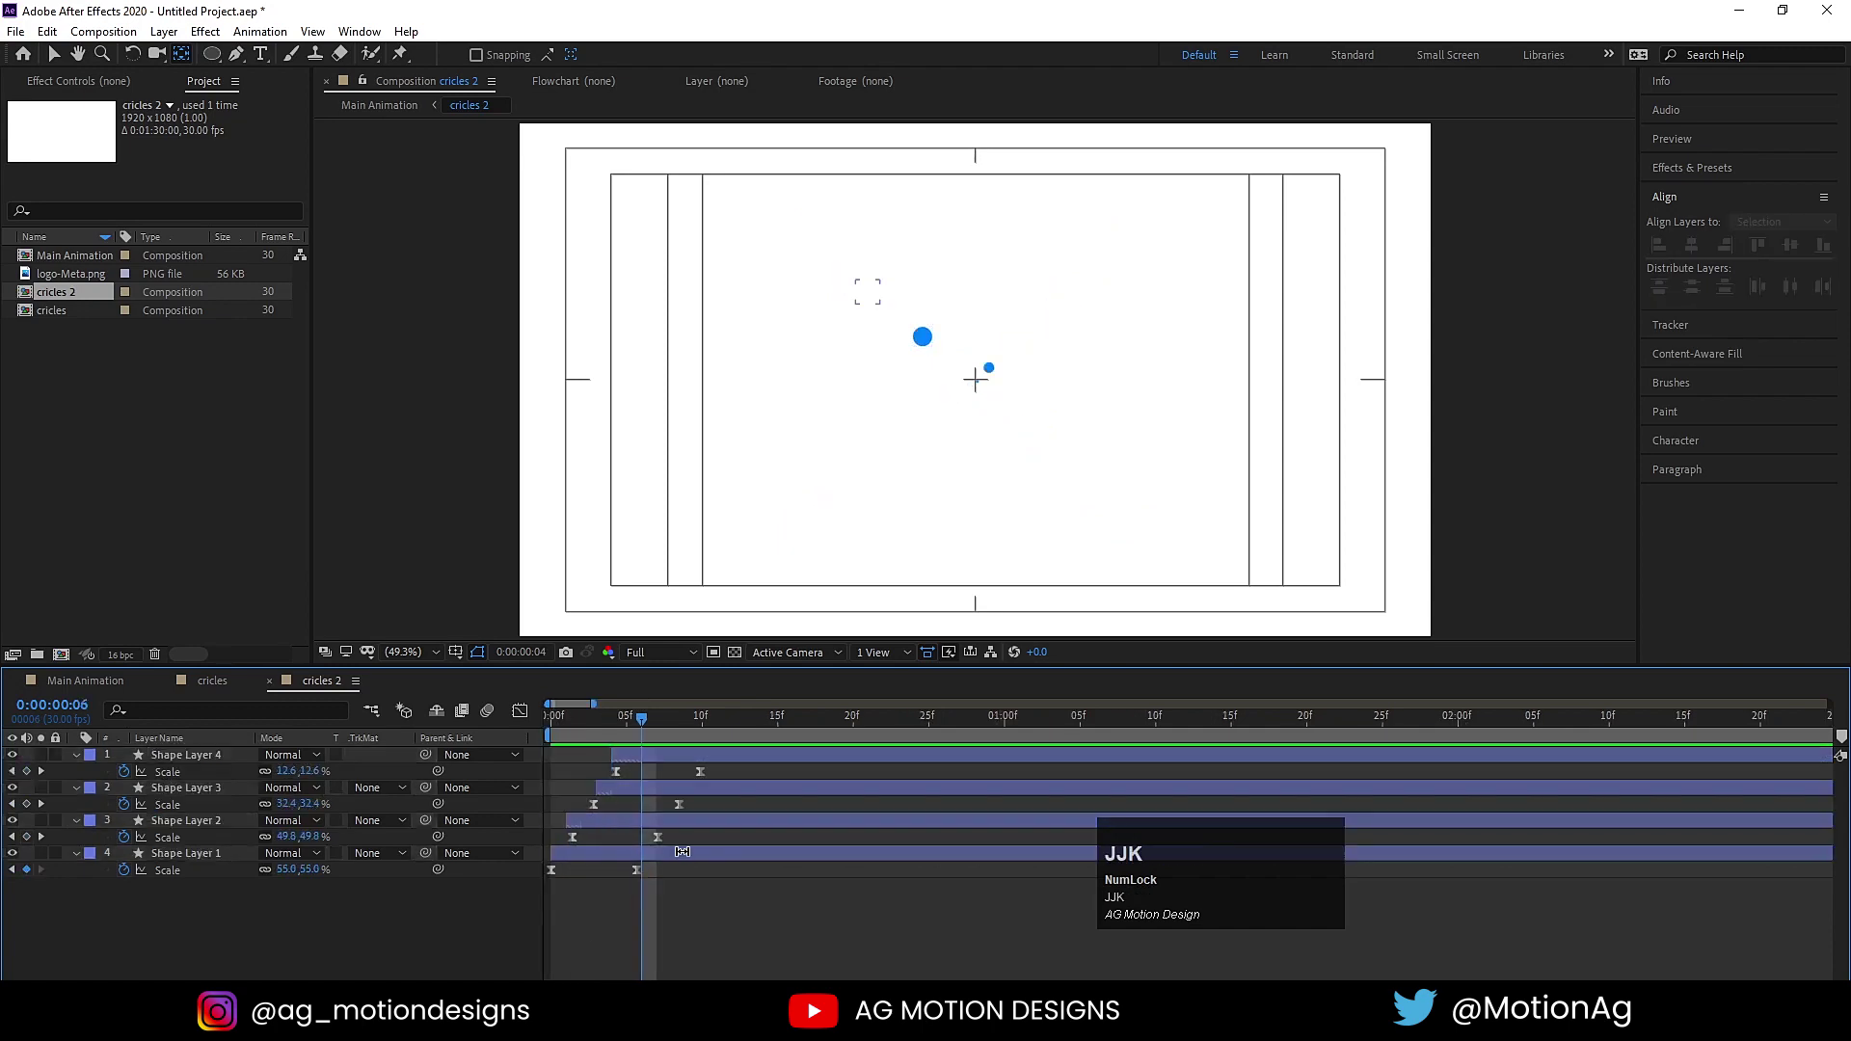
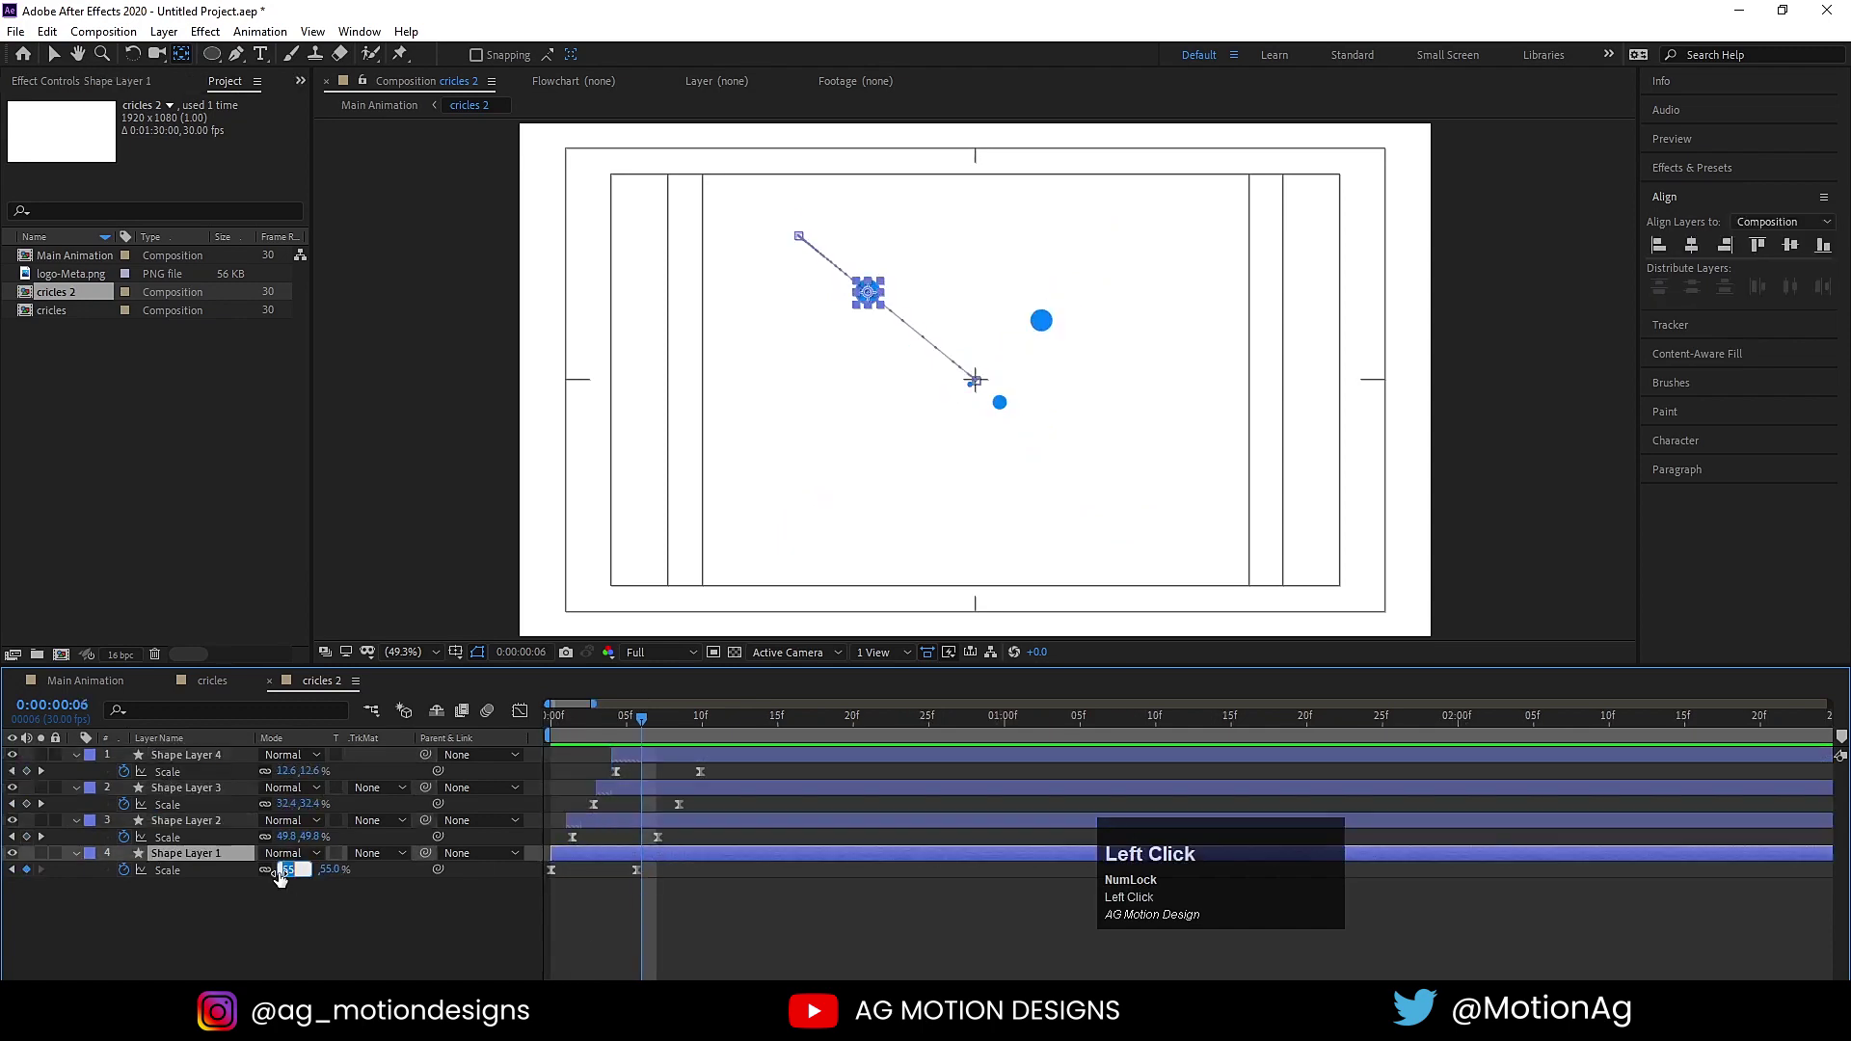
Set the first two dots' end Scale keyframes to 20%.
{"action": "key", "text": "Return"}
{"action": "key", "text": "k"}
{"action": "left_click", "coordinate": [297, 838]}
{"action": "key", "text": "Return"}
{"action": "key", "text": "k"}
{"action": "key", "text": "k"}
{"action": "left_click", "coordinate": [293, 805]}
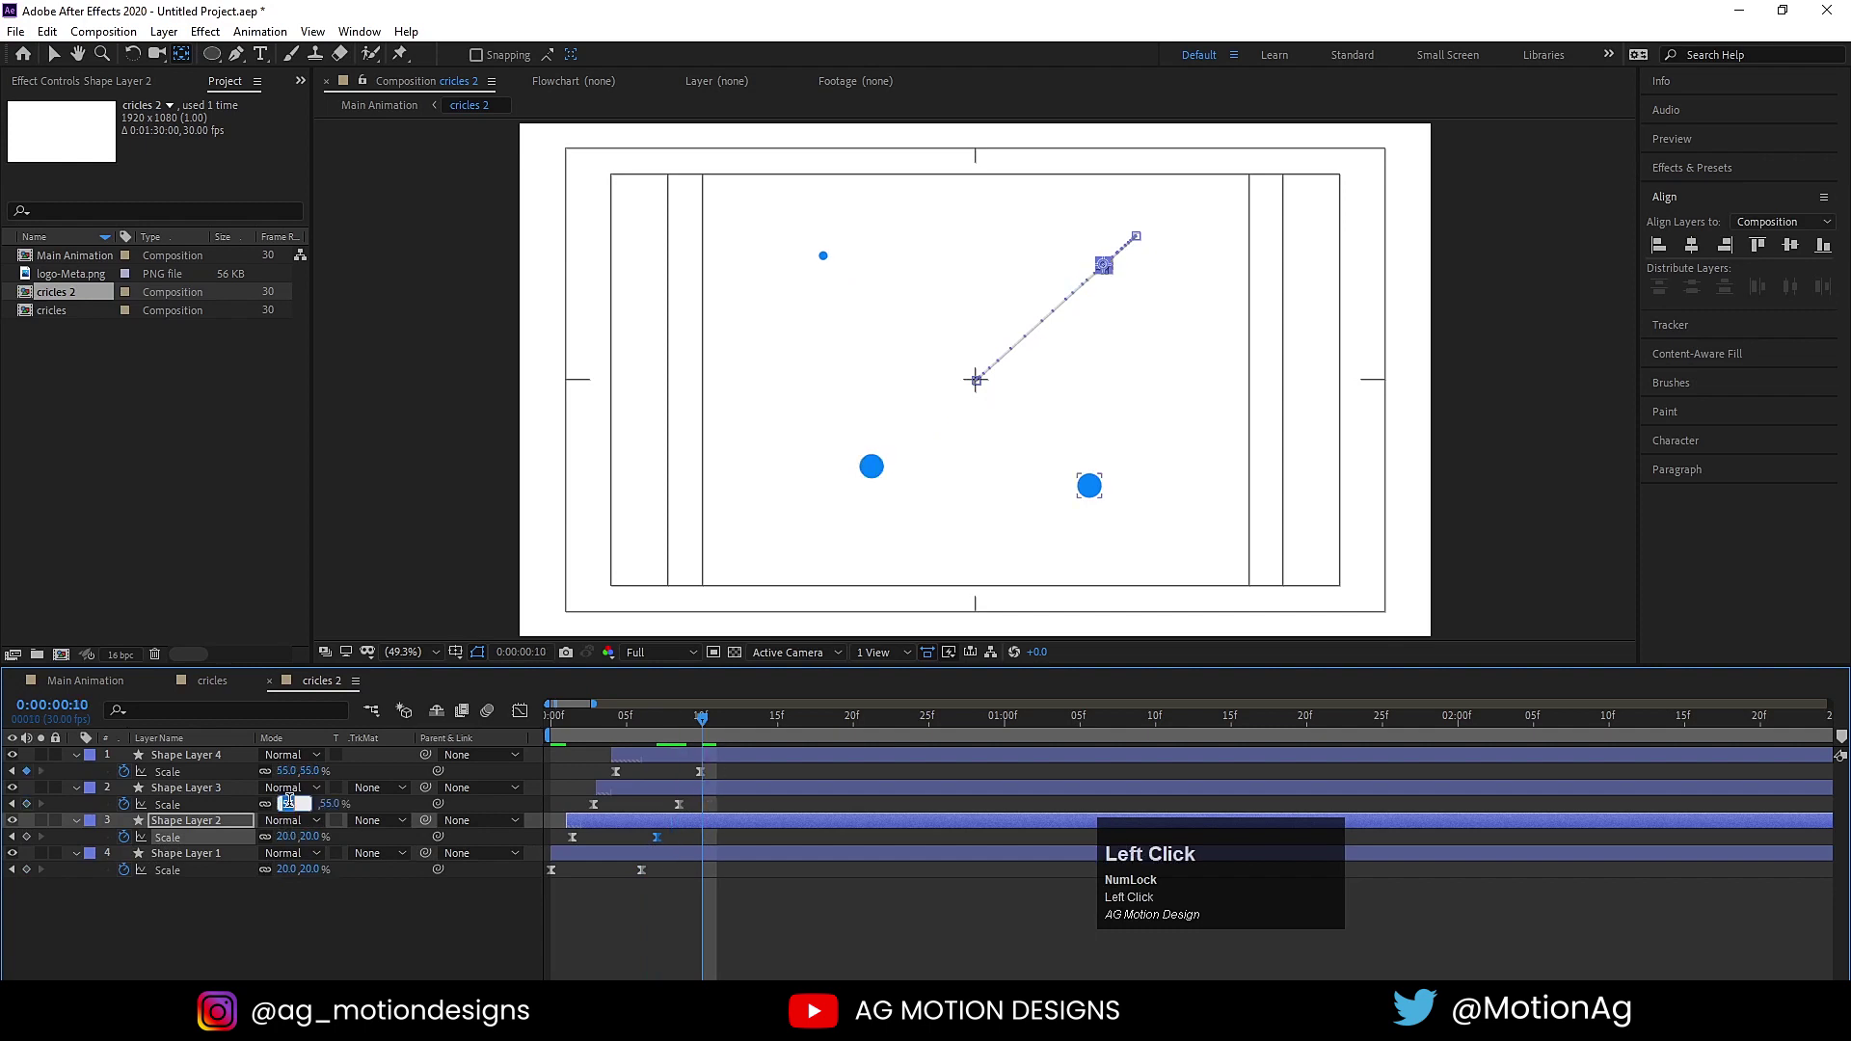
Set the third and top dots' end Scale to 20% so all four finish as small dots.
{"action": "left_click", "coordinate": [750, 812]}
{"action": "key", "text": "ctrl+z"}
{"action": "left_click_drag", "start_coordinate": [690, 732], "coordinate": [281, 807]}
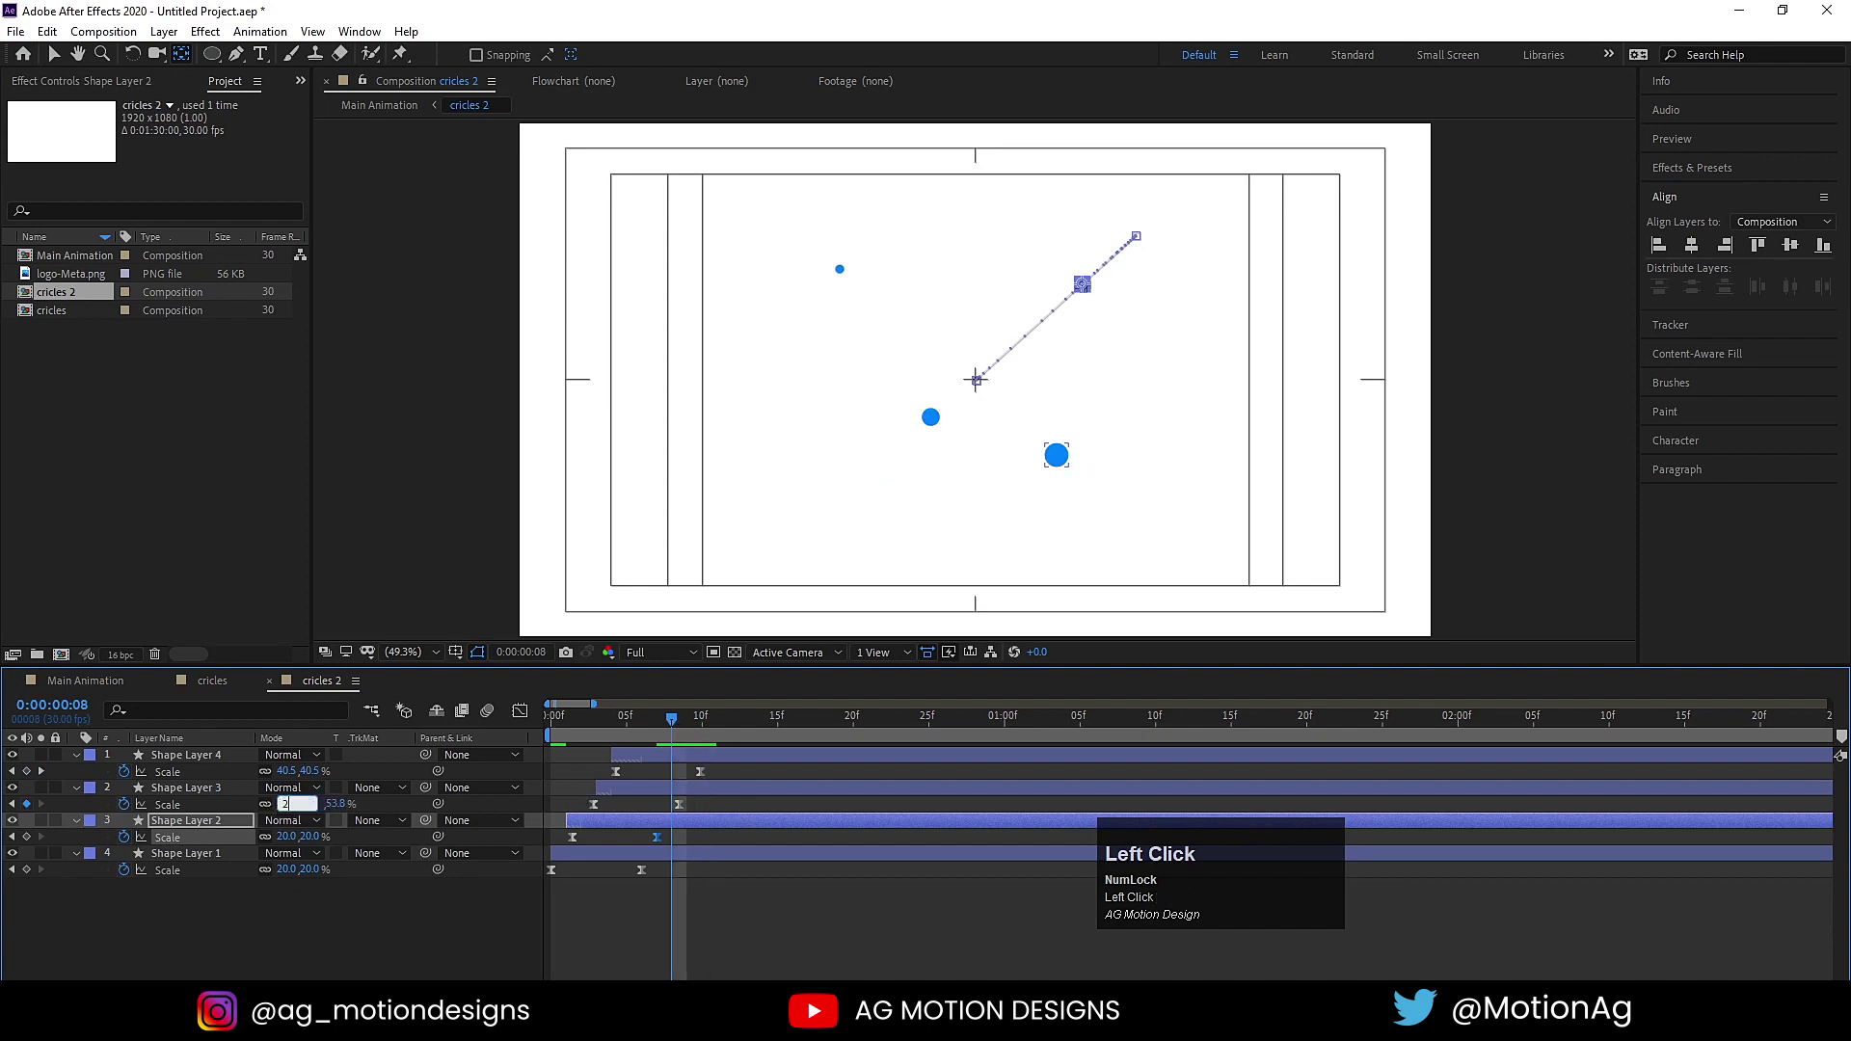
{"action": "key", "text": "Return"}
{"action": "key", "text": "k"}
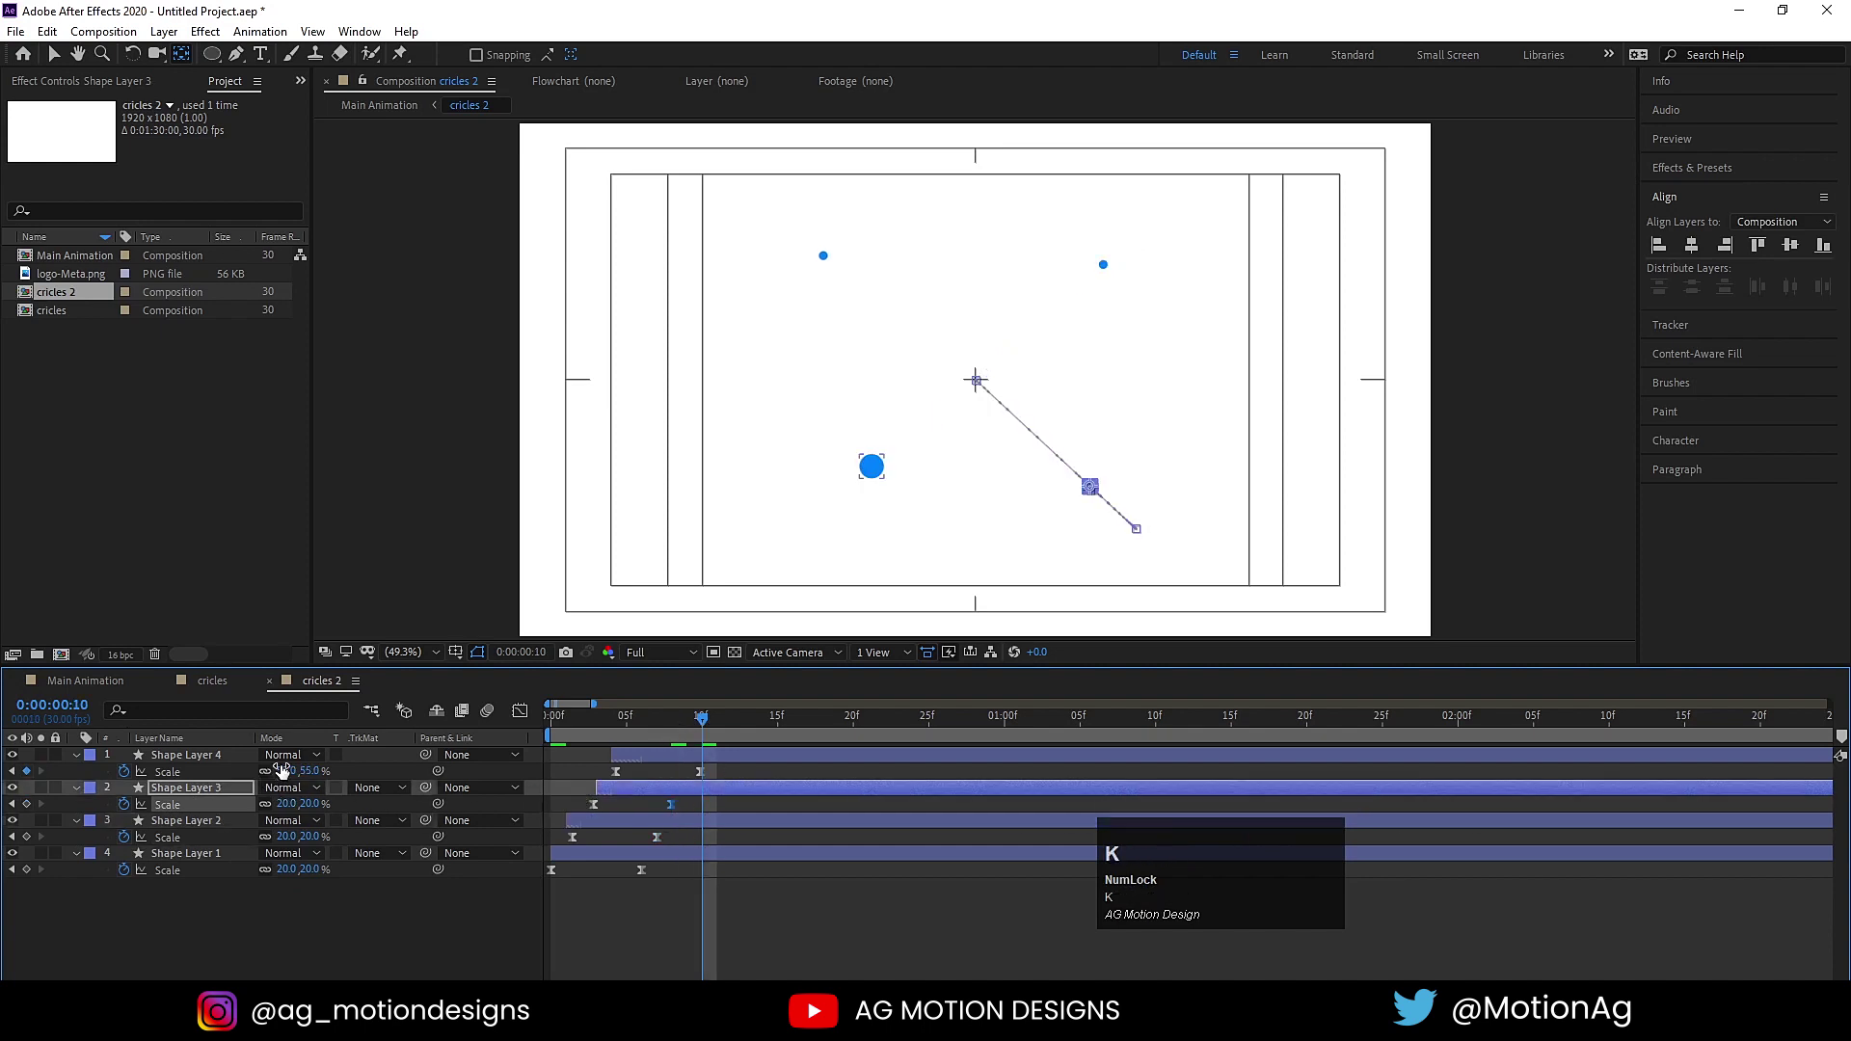
{"action": "left_click", "coordinate": [287, 768]}
{"action": "key", "text": "Return"}
{"action": "key", "text": "space"}
{"action": "left_click", "coordinate": [163, 864]}
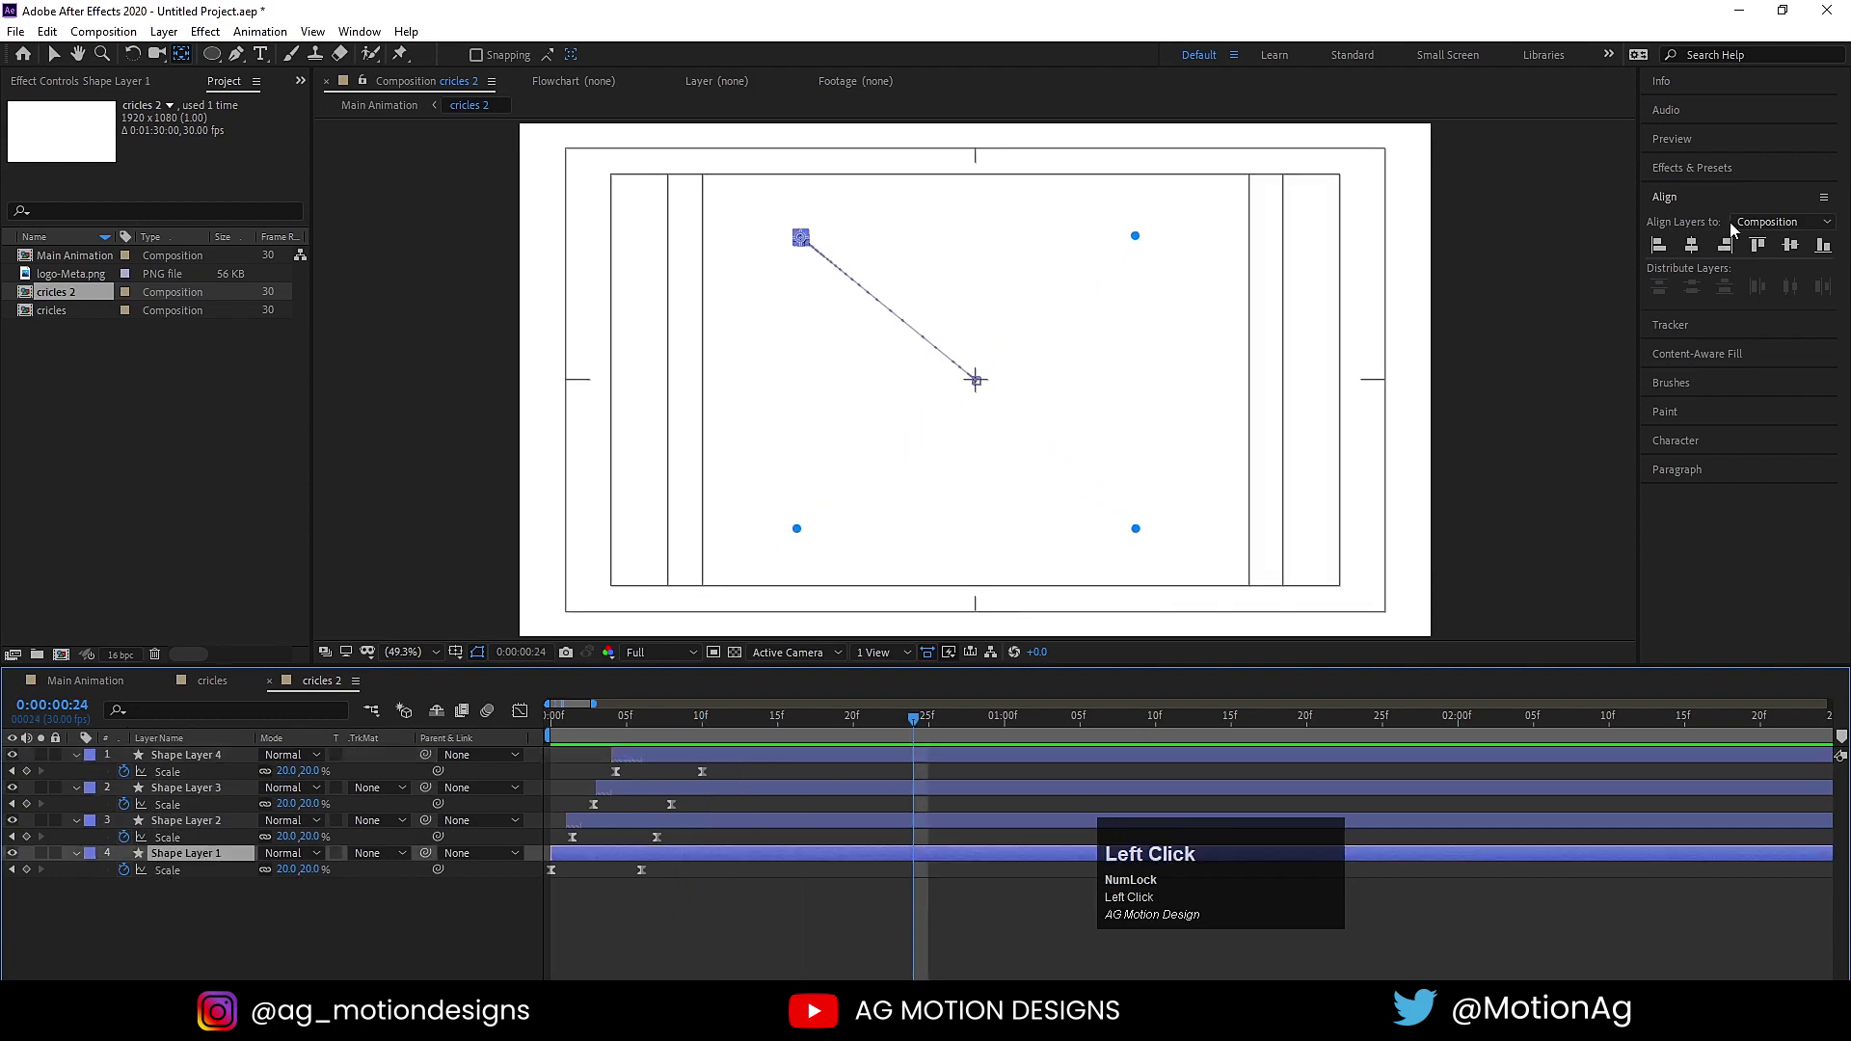
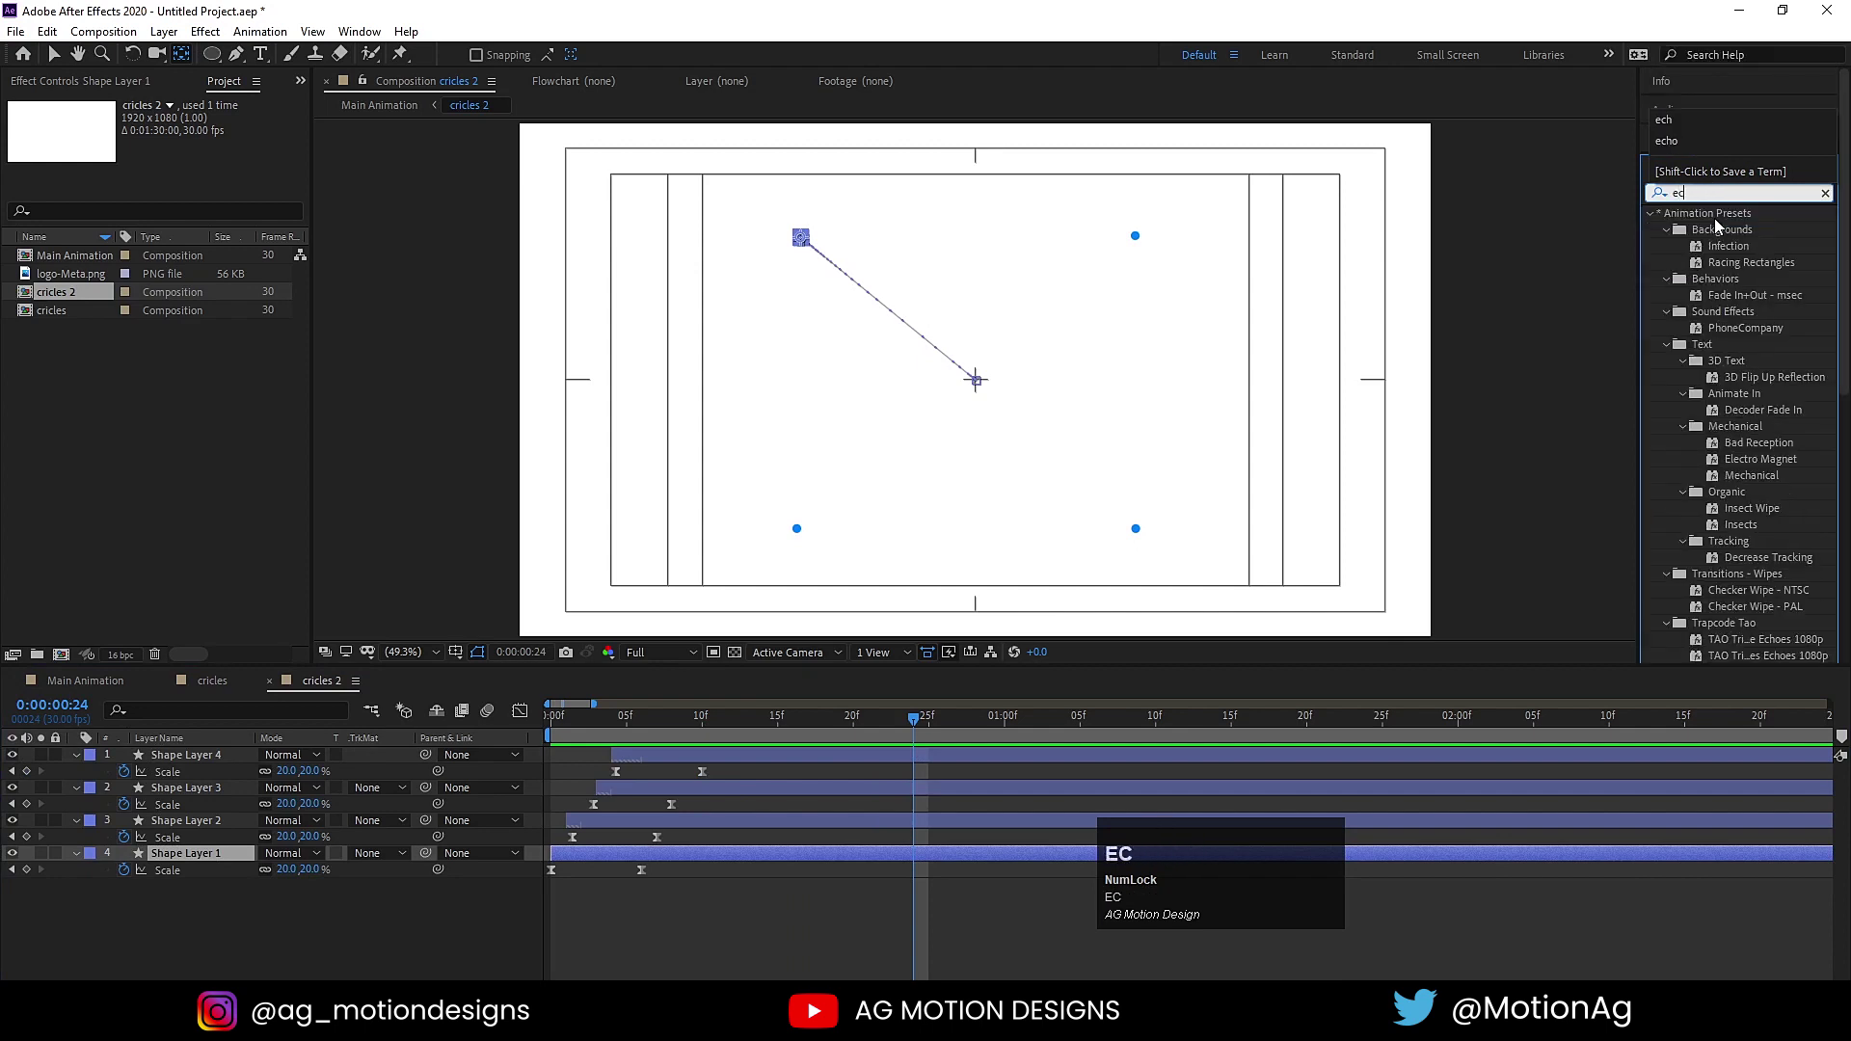
In Main Animation apply Echo to cricles 2 with Number of Echoes 30.
{"action": "key", "text": "ctrl+a"}
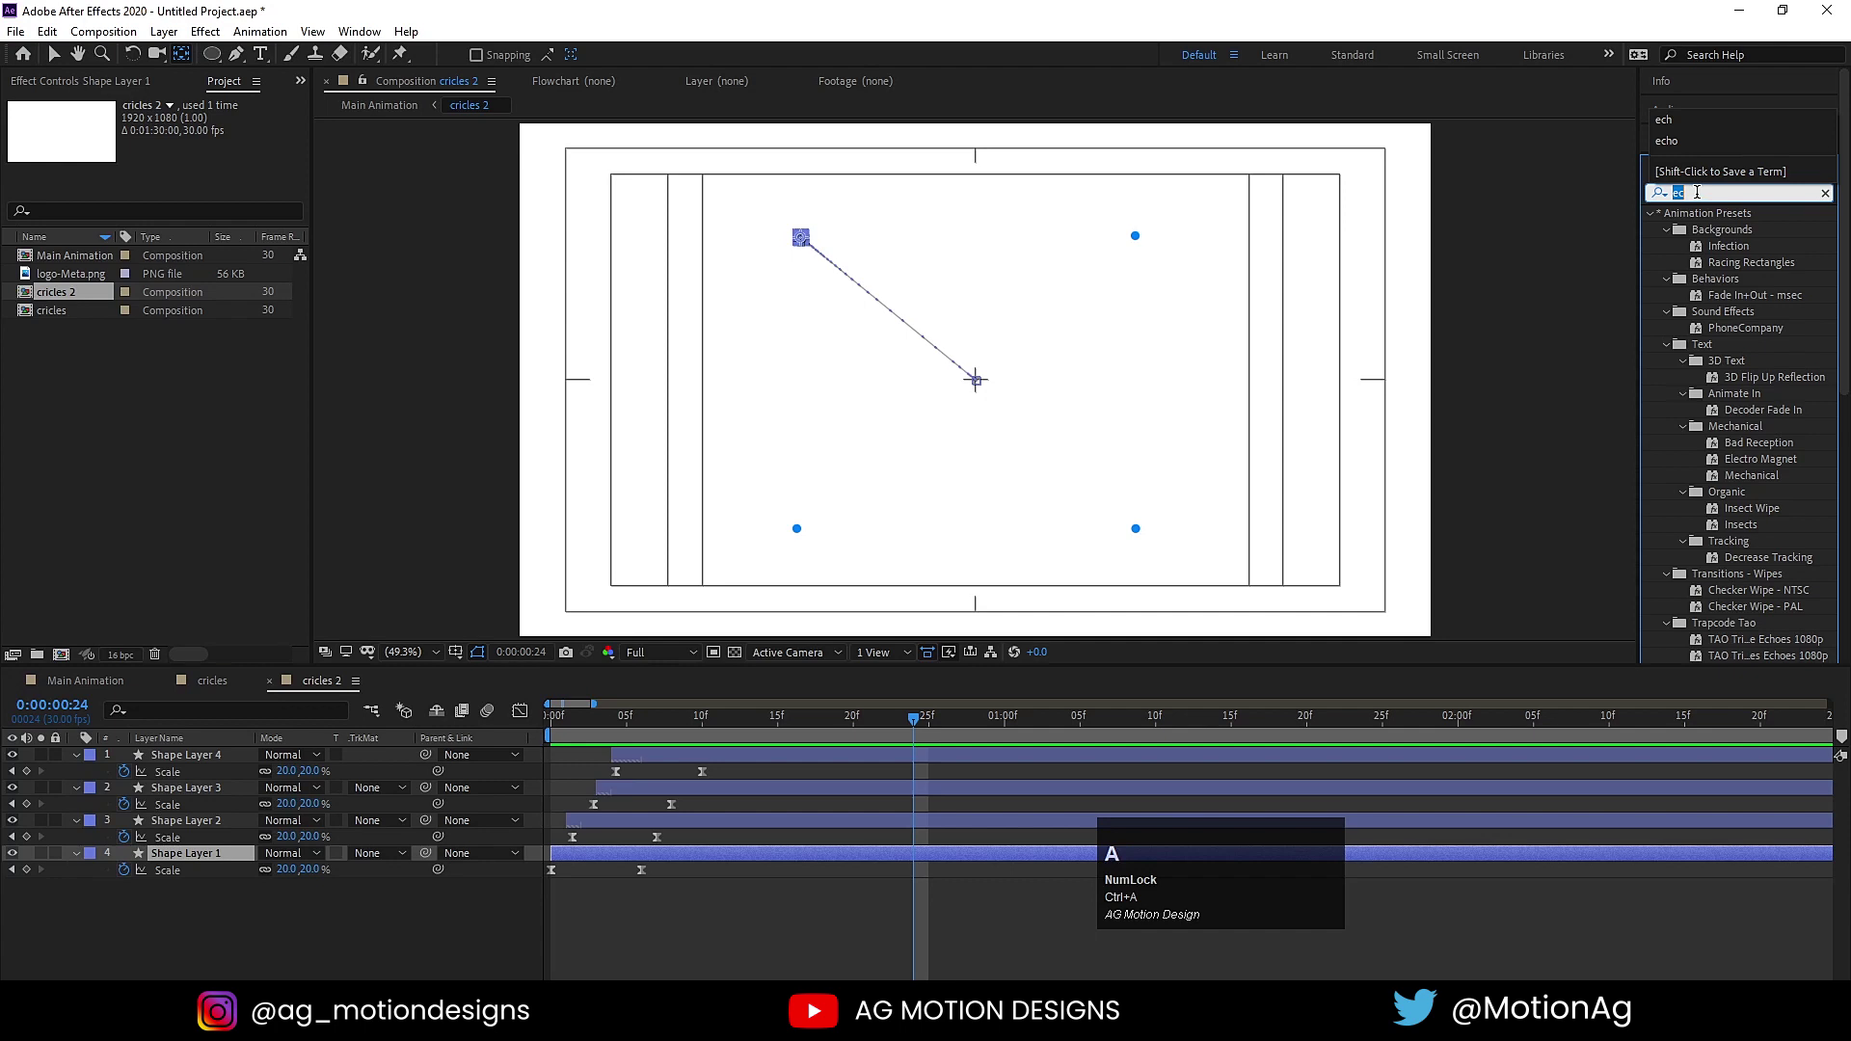
{"action": "left_click", "coordinate": [99, 684]}
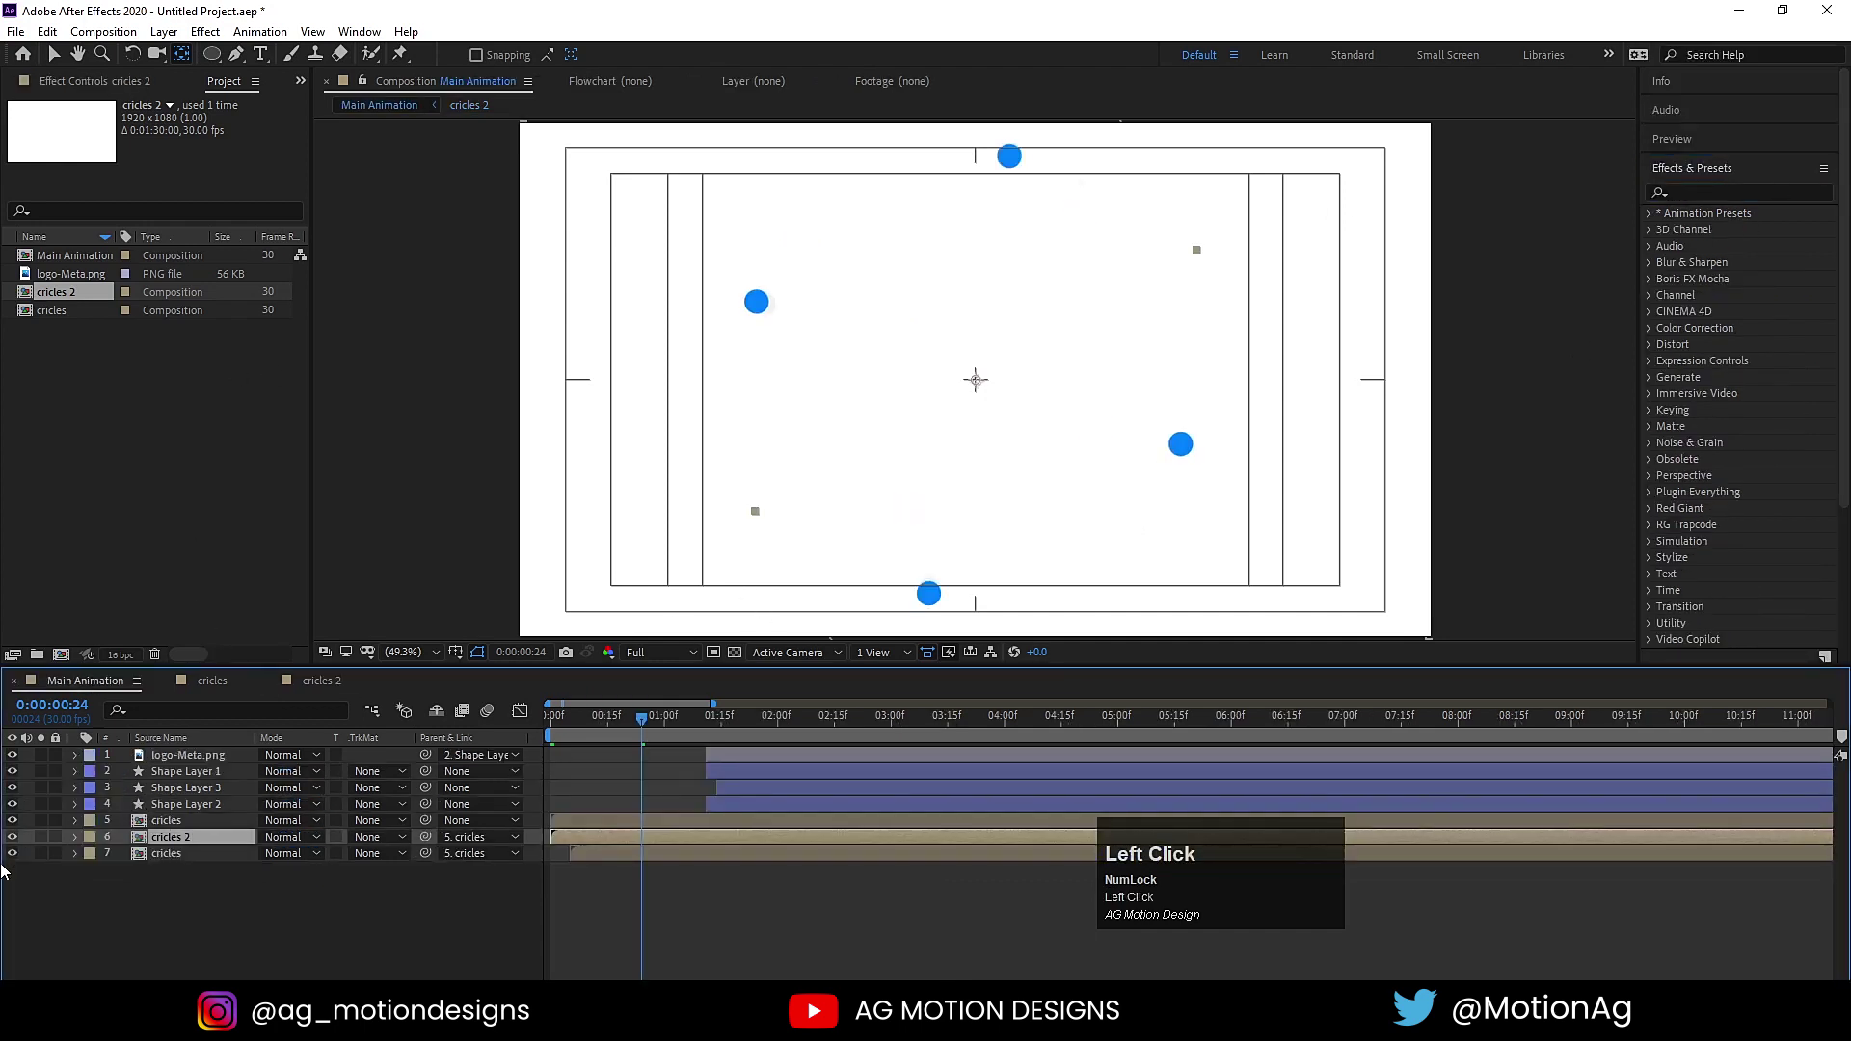
{"action": "left_click", "coordinate": [51, 847]}
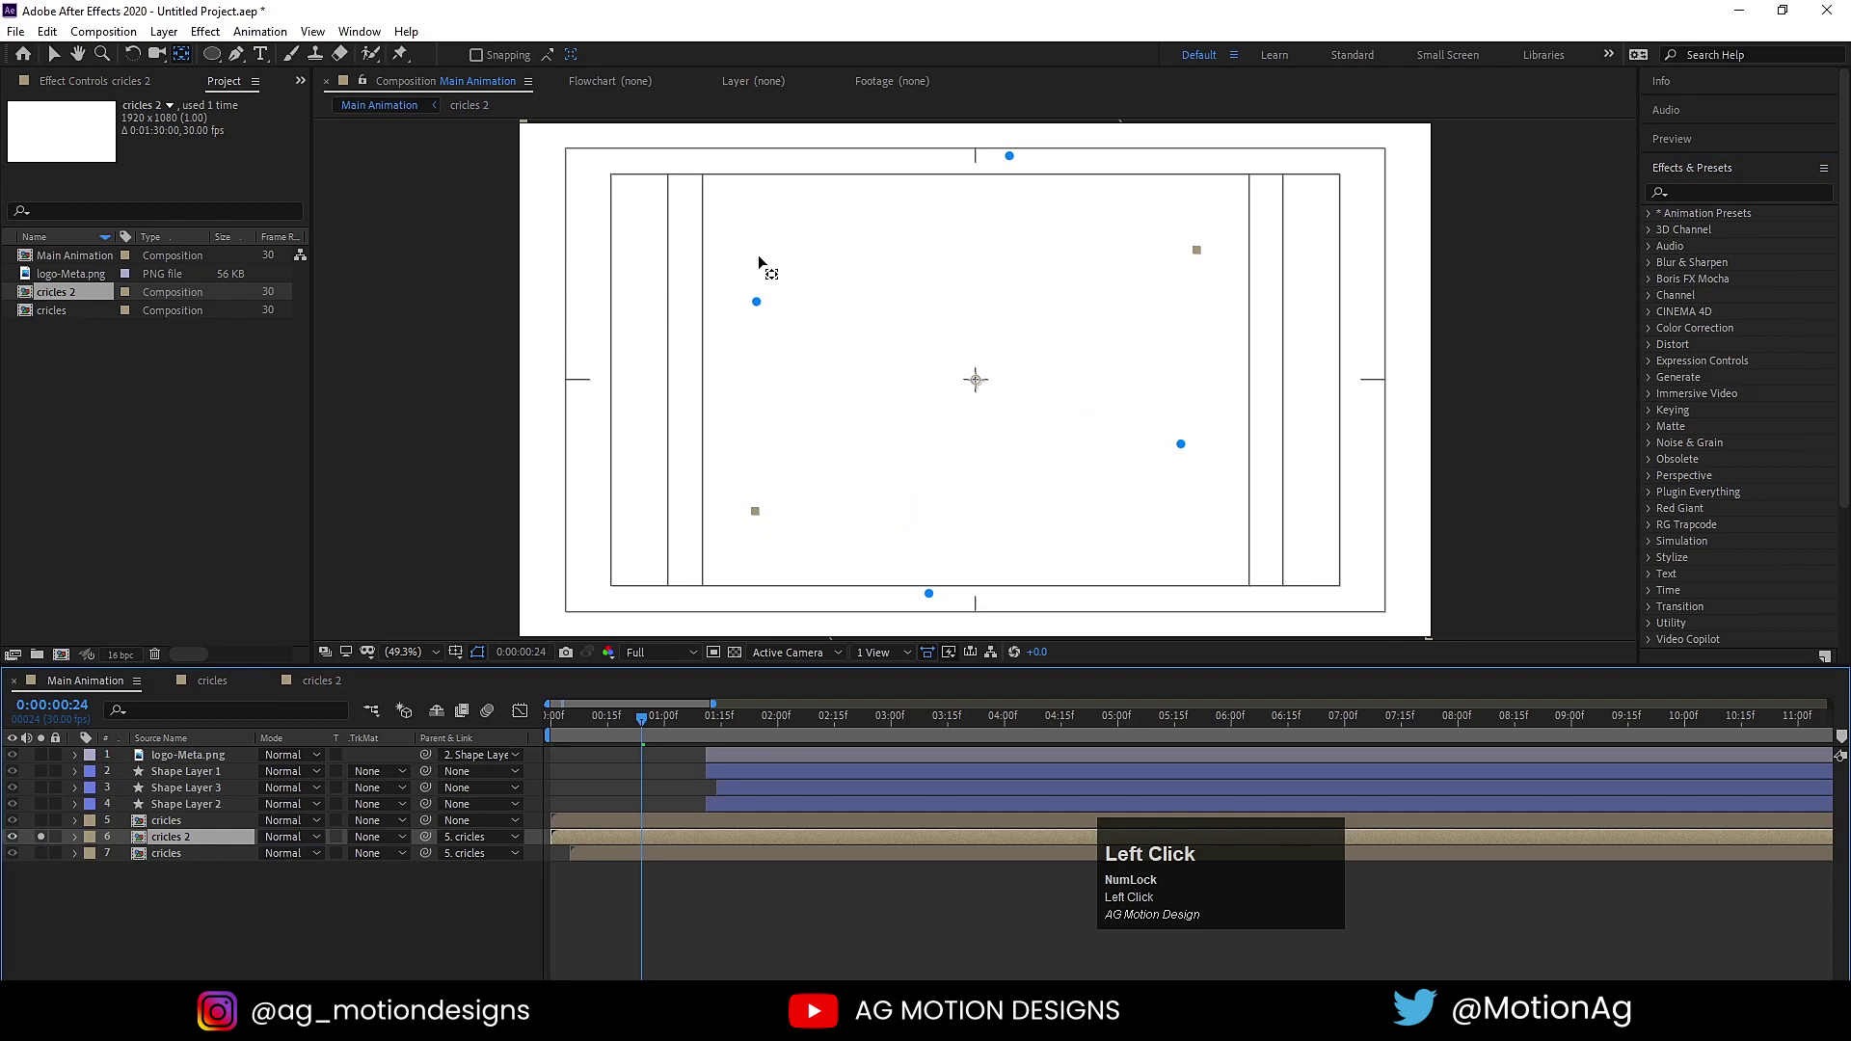
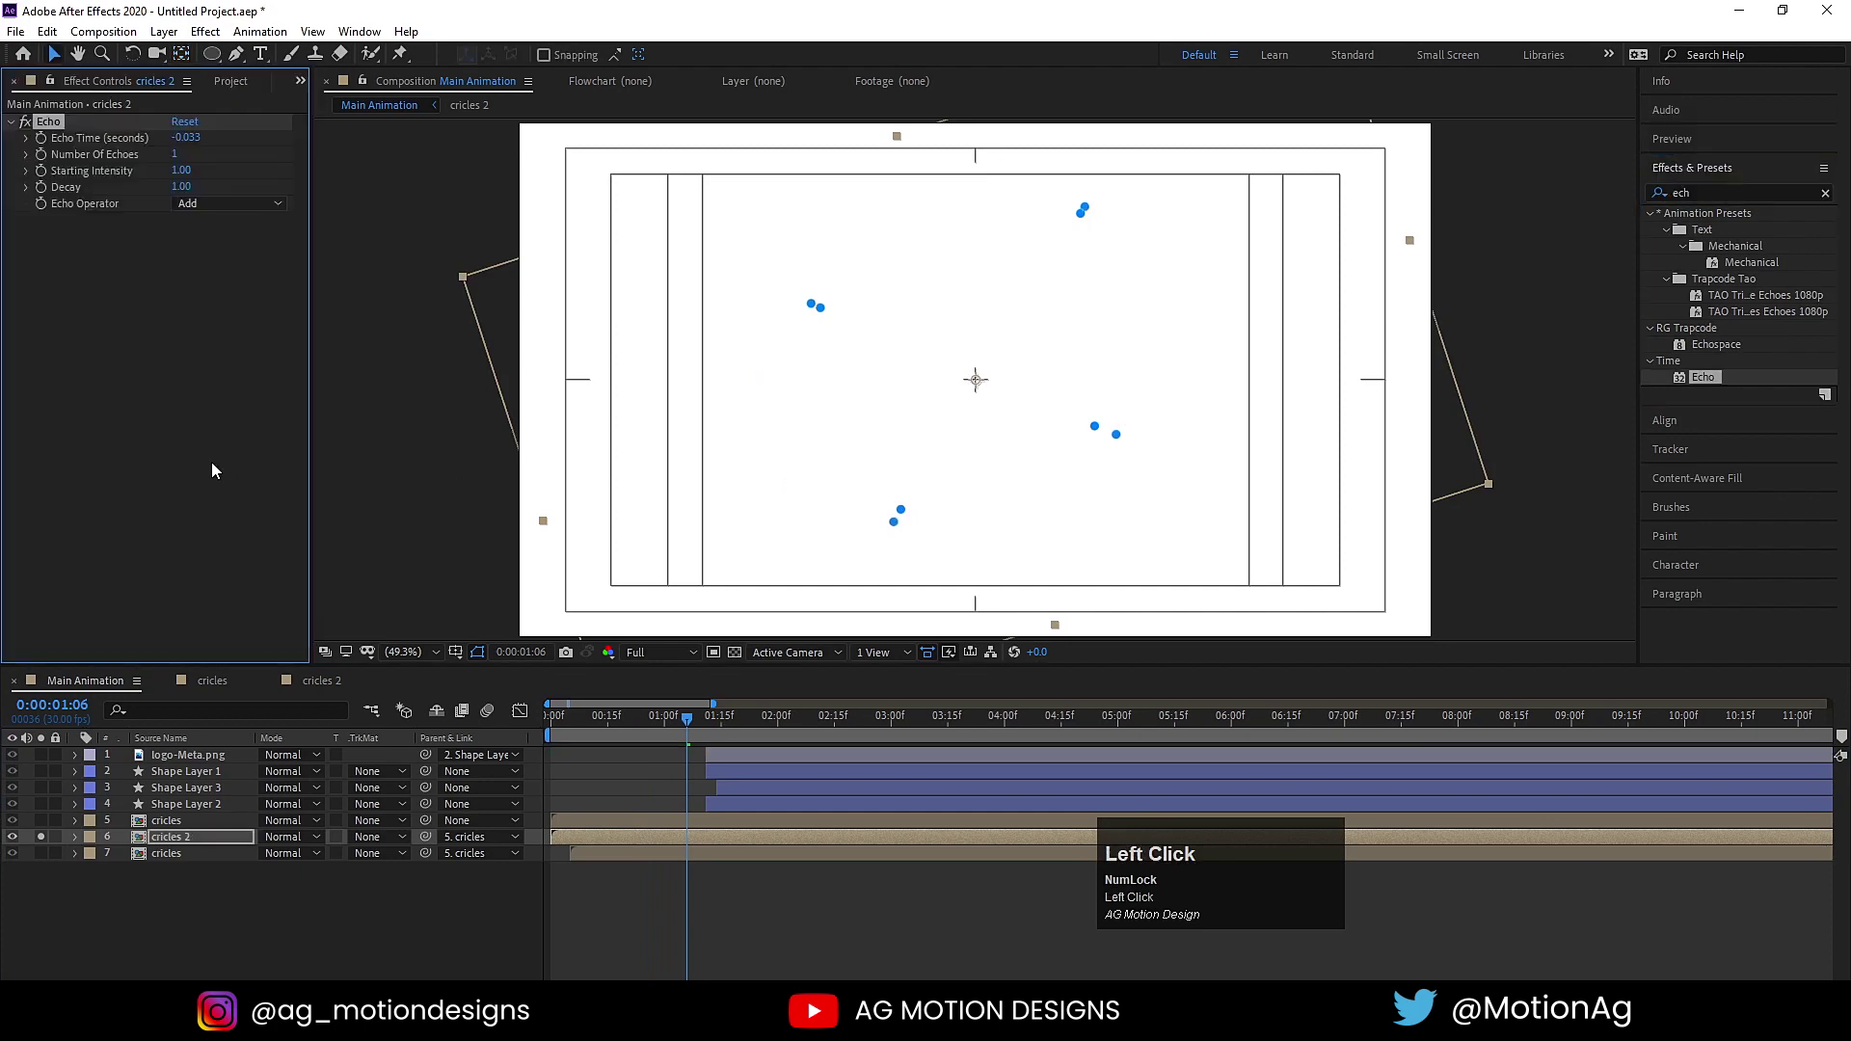
{"action": "left_click", "coordinate": [178, 152]}
{"action": "key", "text": "Return"}
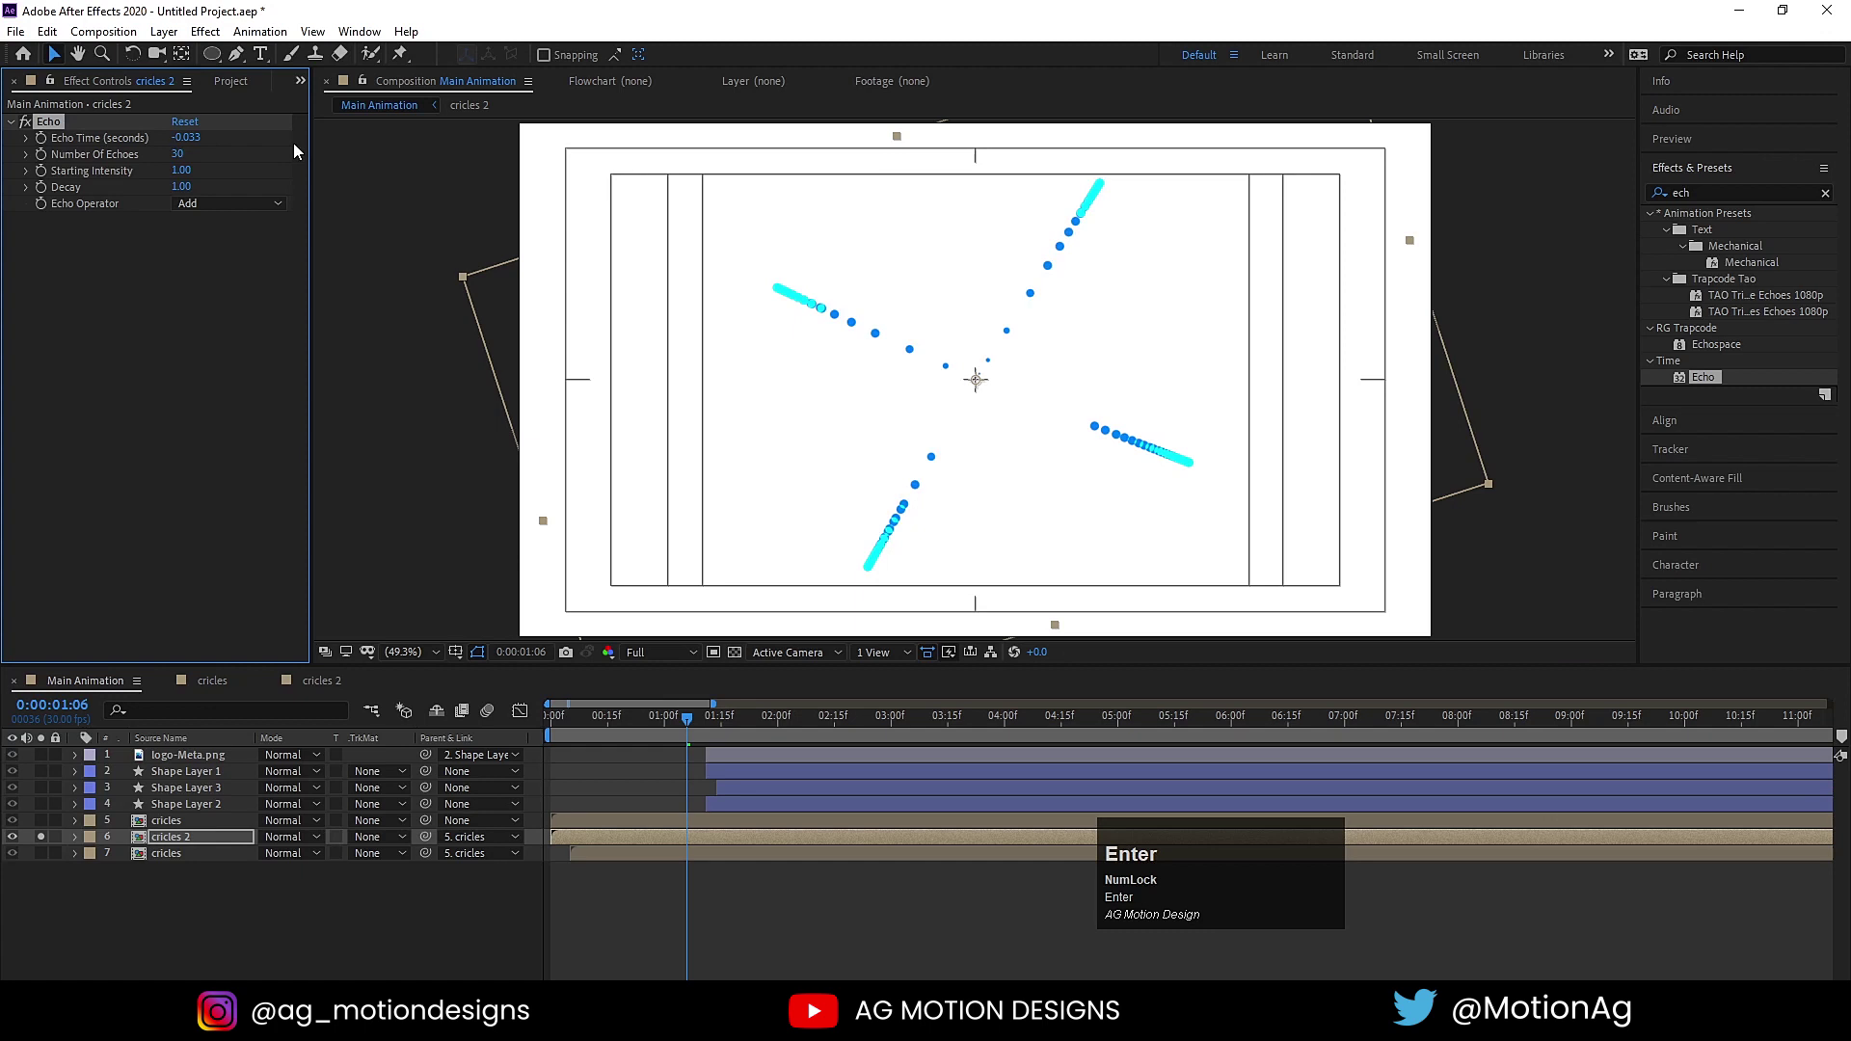
Set Echo Operator to Maximum and Echo Time to -0.003 s, then preview the streaks.
{"action": "left_click", "coordinate": [210, 212]}
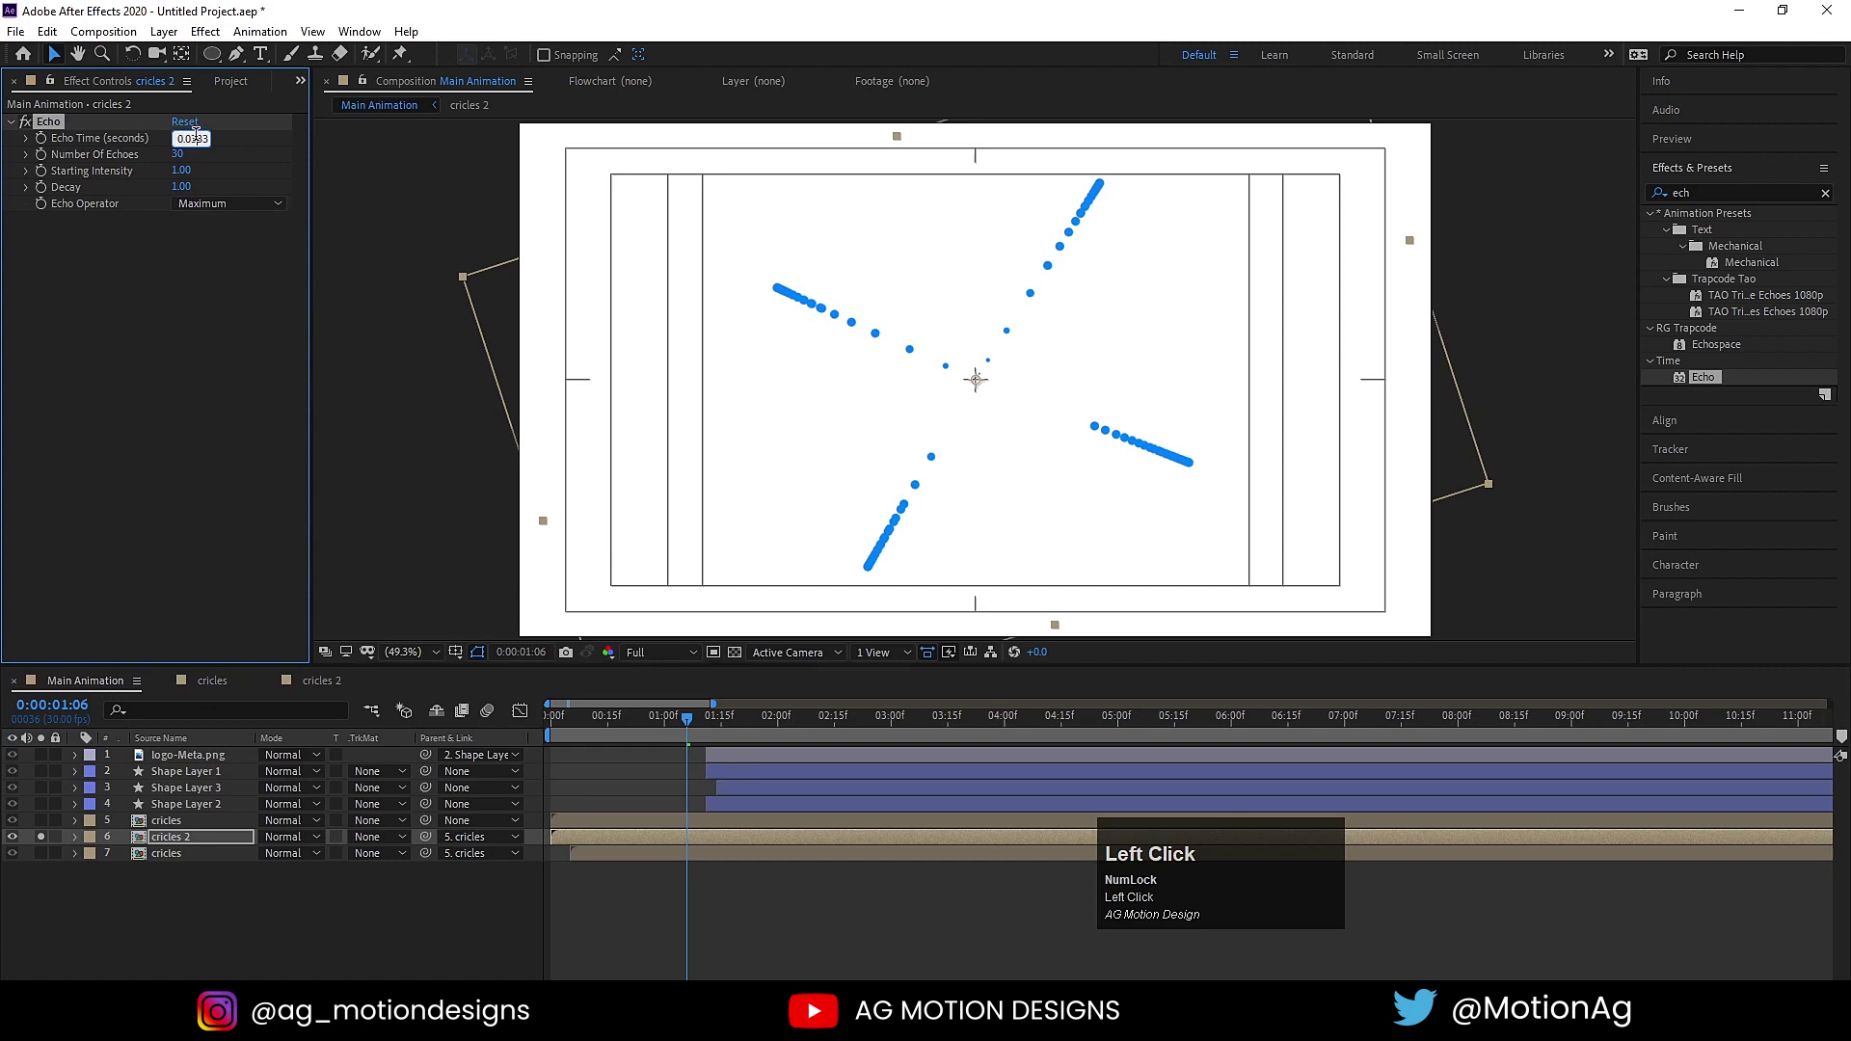
{"action": "key", "text": "Return"}
{"action": "left_click", "coordinate": [651, 728]}
{"action": "key", "text": "space"}
{"action": "left_click", "coordinate": [654, 657]}
{"action": "key", "text": "space"}
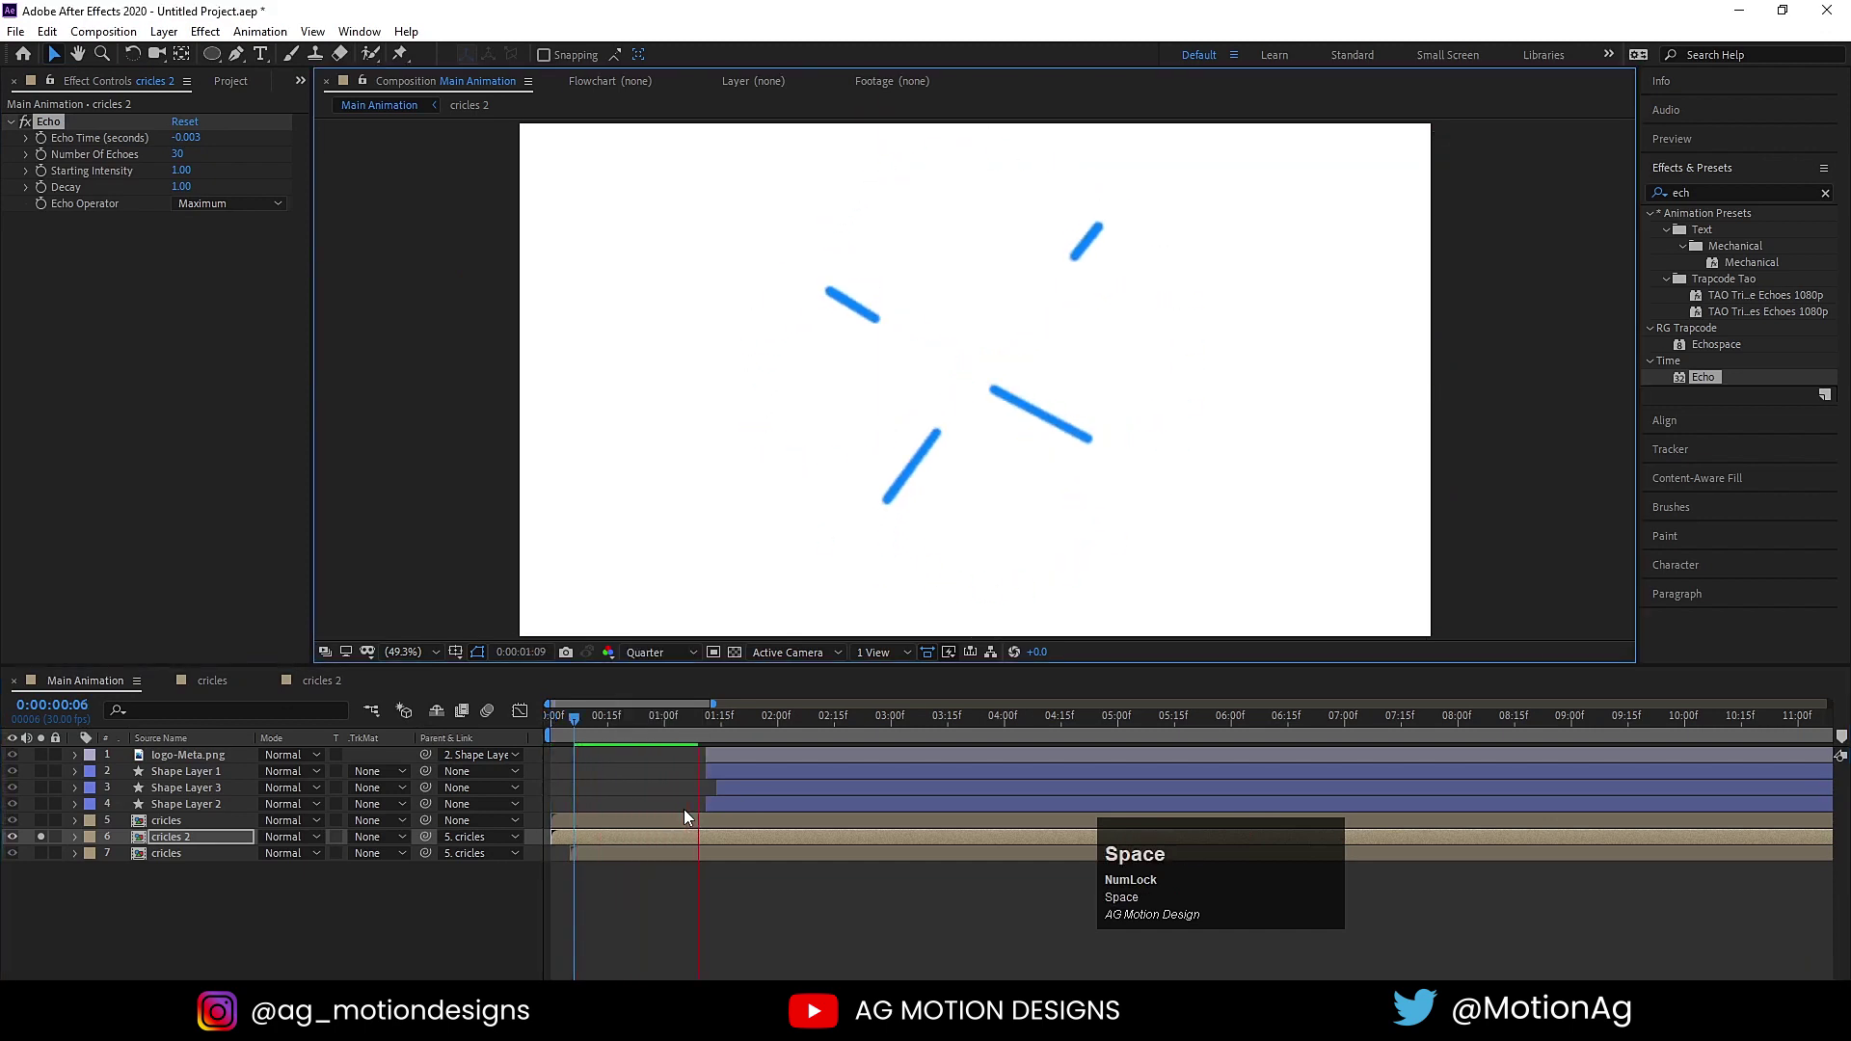
{"action": "key", "text": "space"}
{"action": "left_click", "coordinate": [622, 729]}
{"action": "key", "text": "space"}
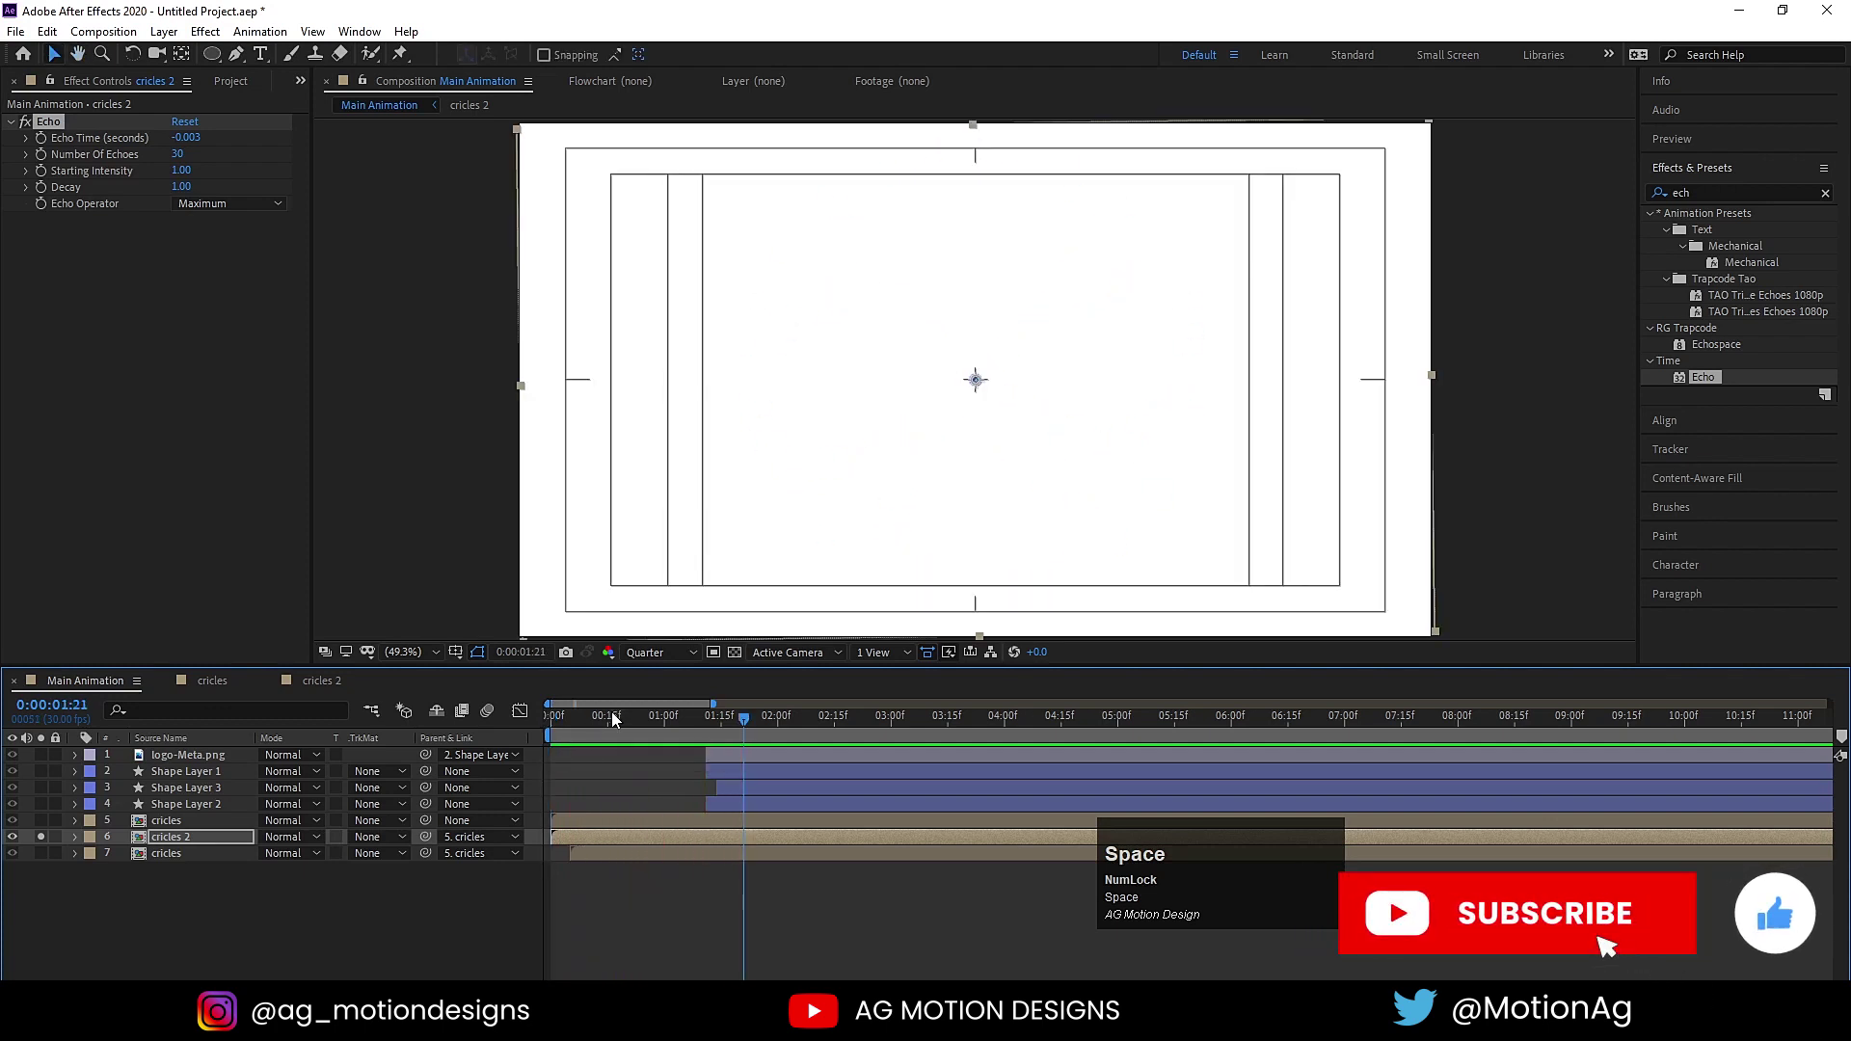
{"action": "left_click", "coordinate": [604, 728]}
{"action": "key", "text": "space"}
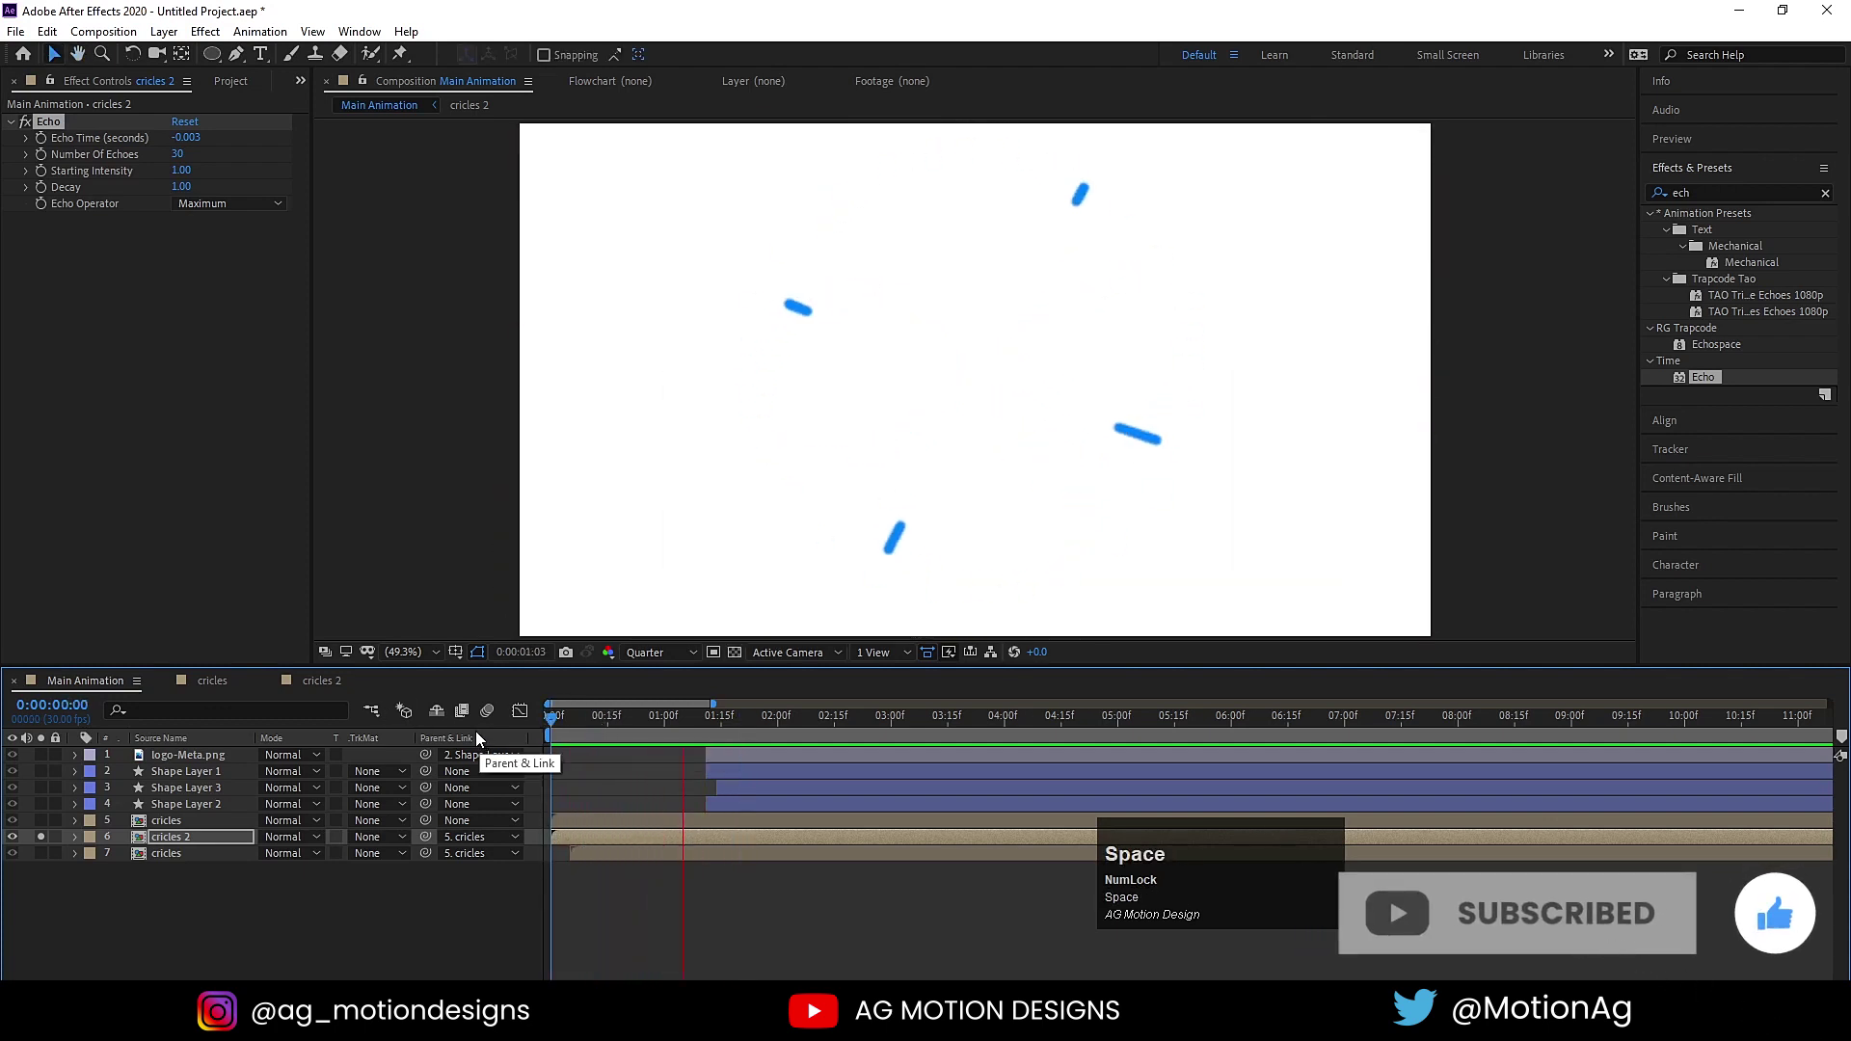
{"action": "left_click", "coordinate": [50, 845]}
{"action": "key", "text": "space"}
{"action": "left_click", "coordinate": [609, 719]}
{"action": "key", "text": "space"}
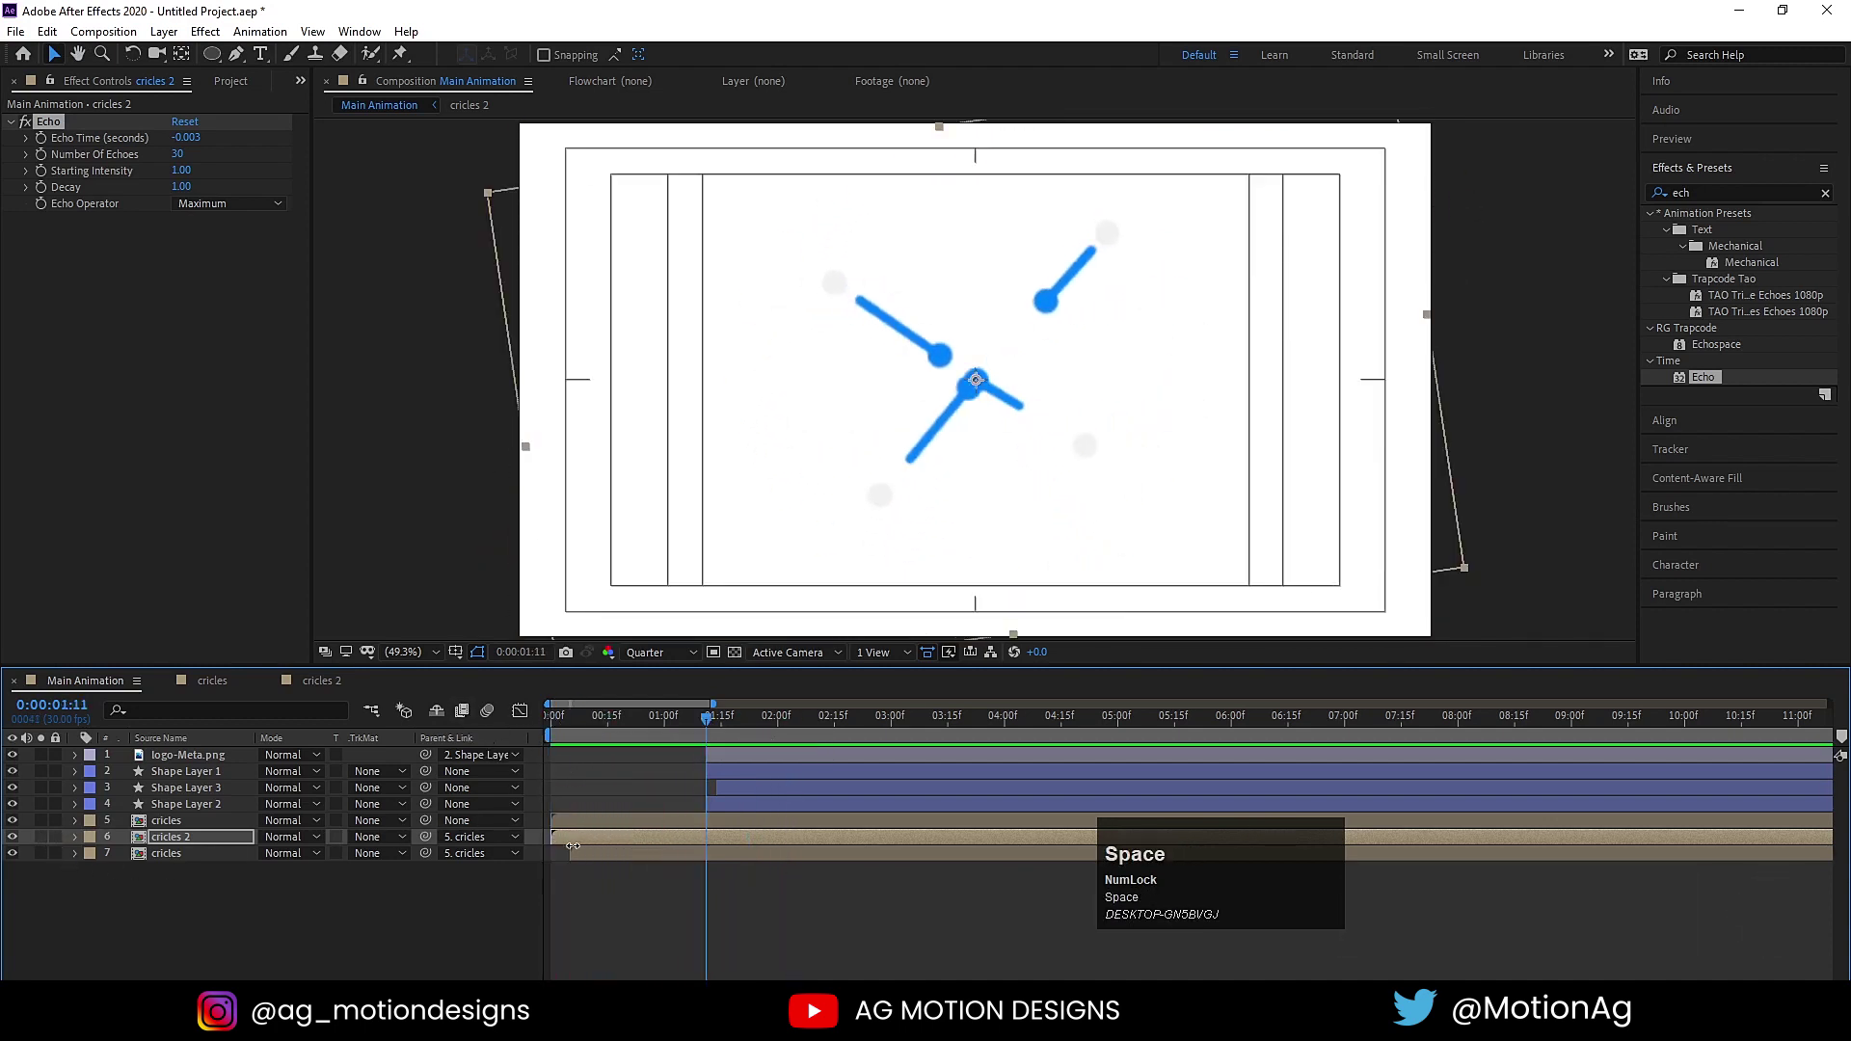
{"action": "left_click_drag", "start_coordinate": [582, 846], "coordinate": [568, 735]}
{"action": "key", "text": "space"}
{"action": "key", "text": "space"}
{"action": "left_click", "coordinate": [595, 730]}
{"action": "key", "text": "space"}
{"action": "key", "text": "space"}
{"action": "left_click", "coordinate": [580, 717]}
{"action": "key", "text": "space"}
{"action": "key", "text": "space"}
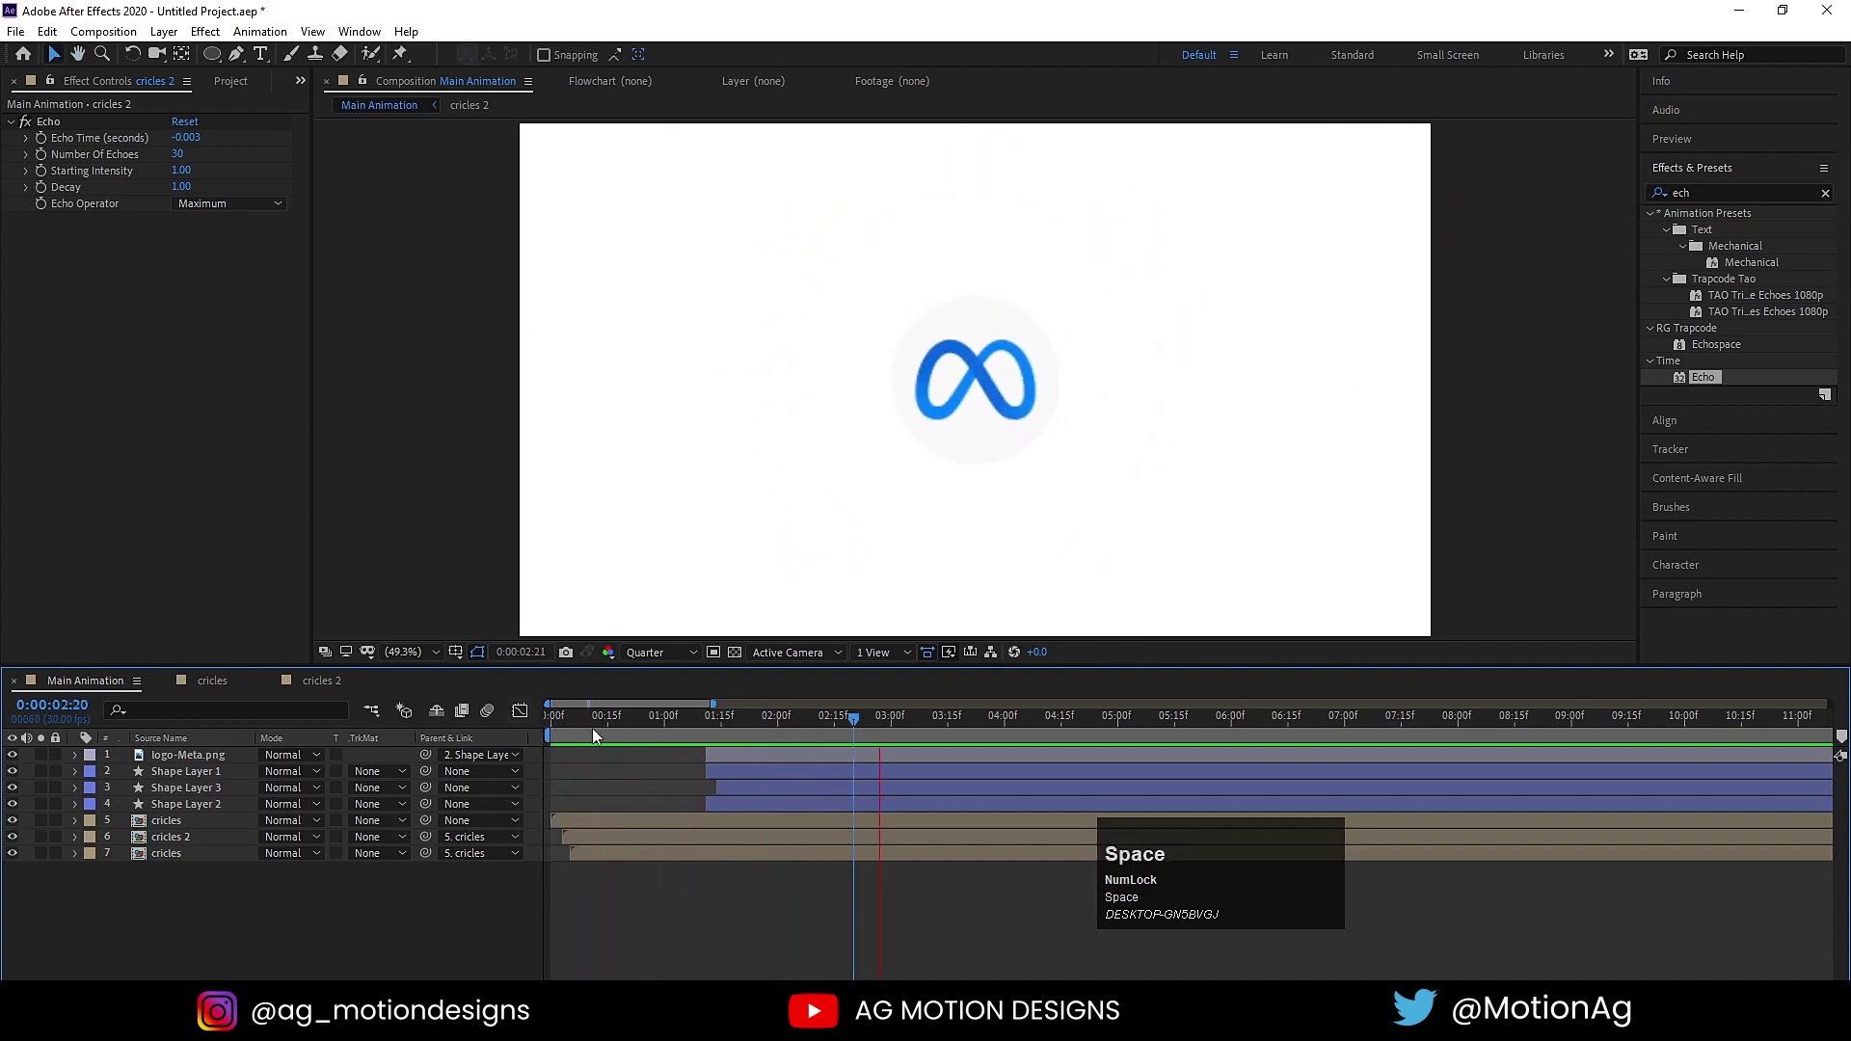
{"action": "left_click", "coordinate": [587, 734]}
{"action": "key", "text": "space"}
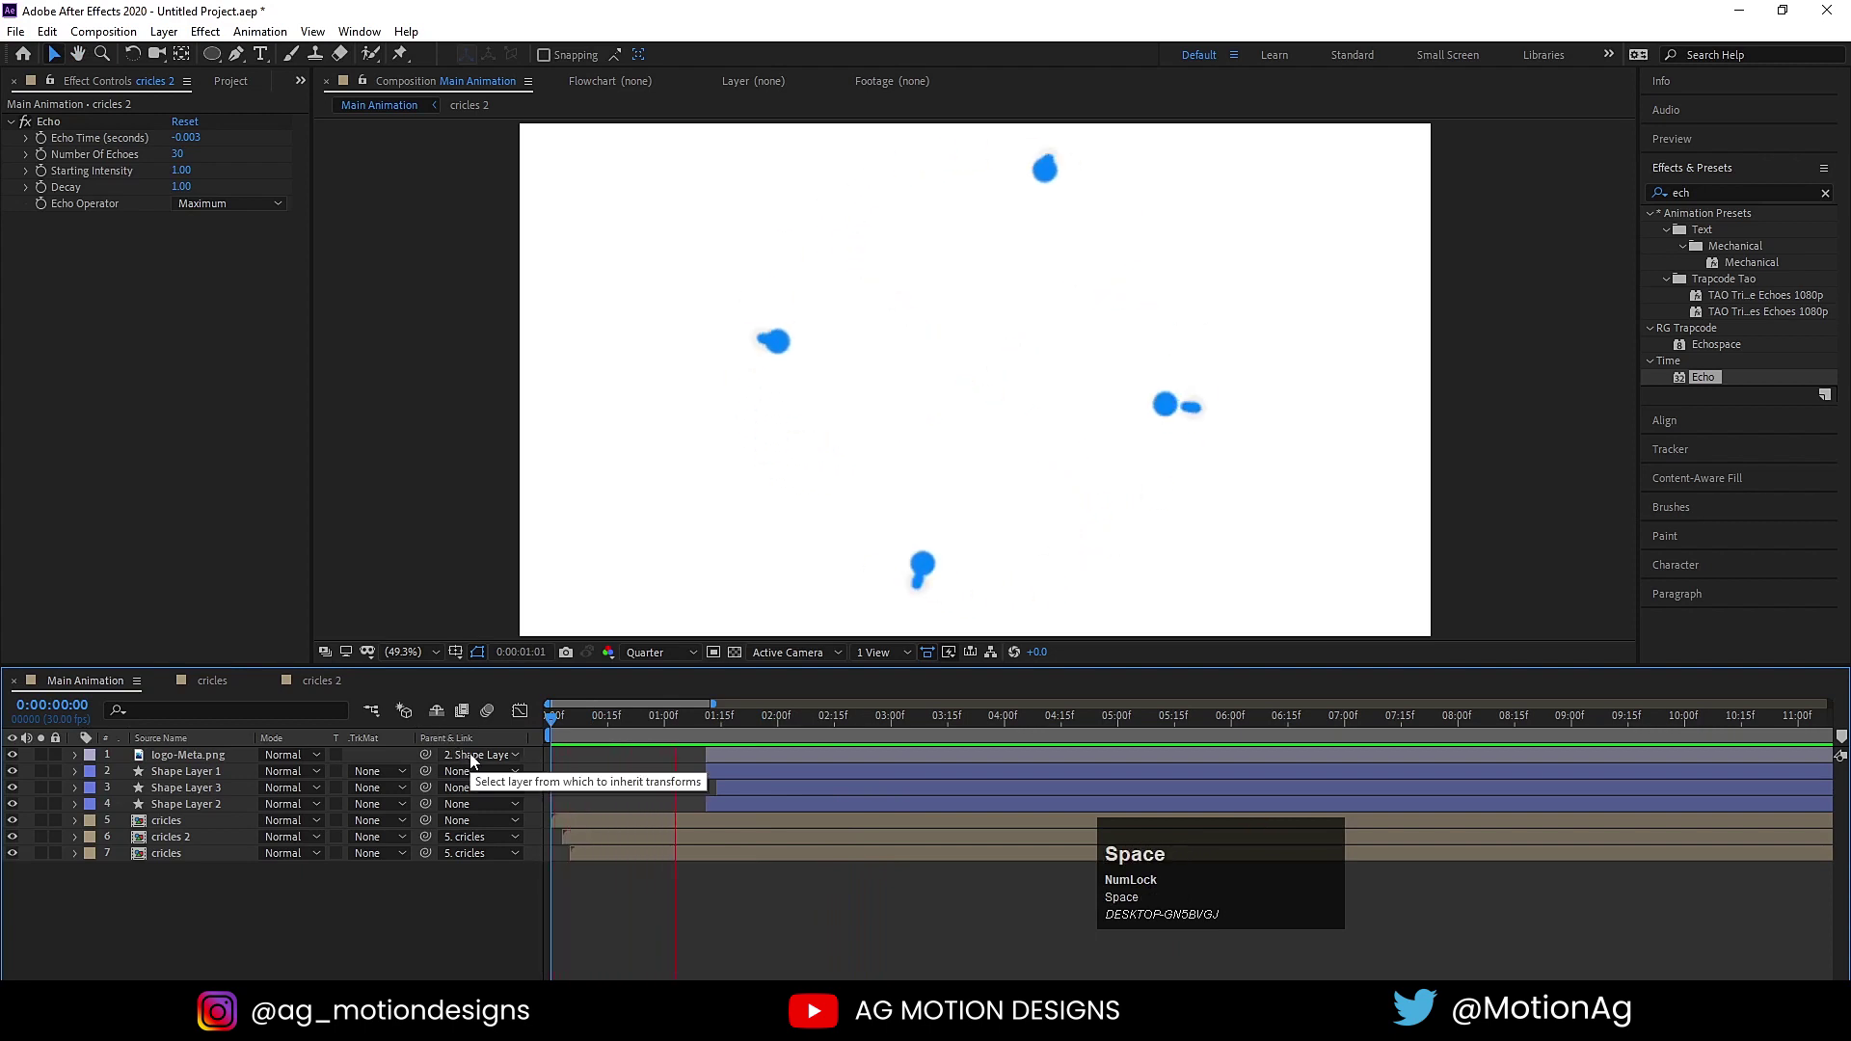
{"action": "key", "text": "space"}
{"action": "left_click", "coordinate": [609, 733]}
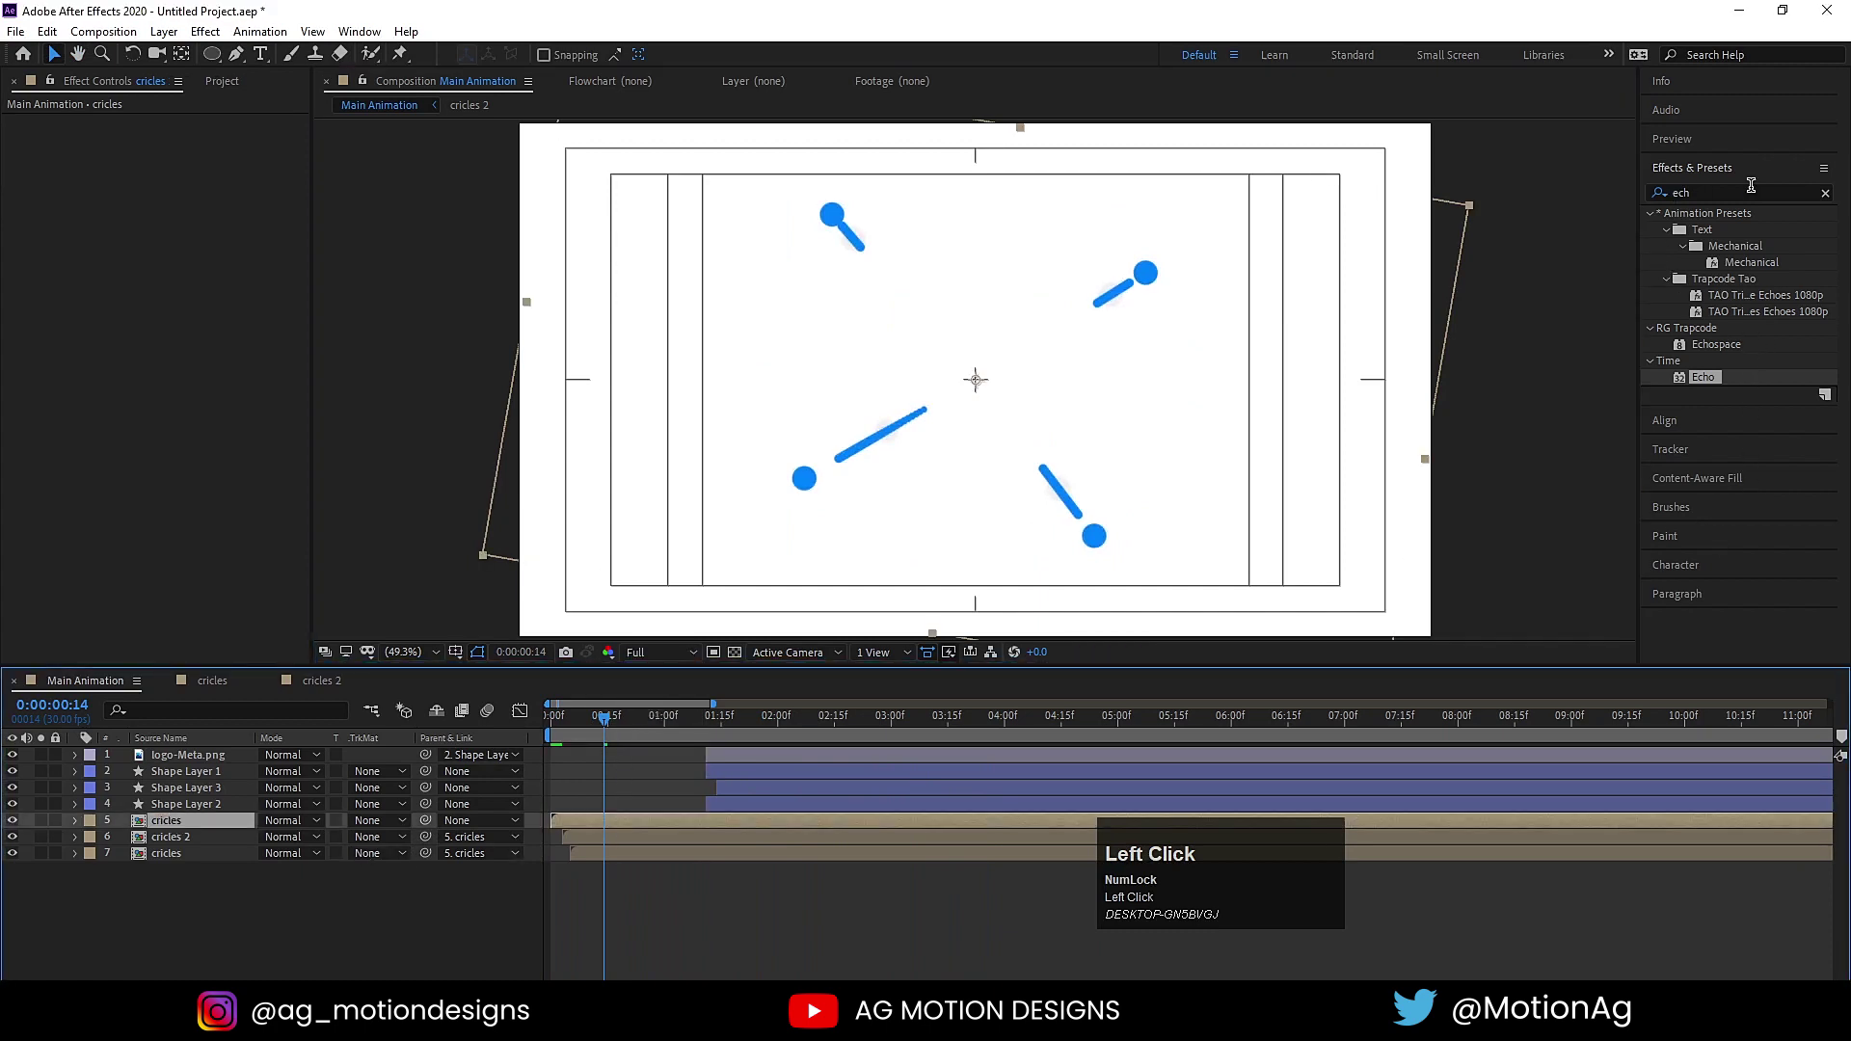
Apply Drop Shadow to the circles layer with Distance 10.
{"action": "key", "text": "ctrl+a"}
{"action": "type", "text": "dr"}
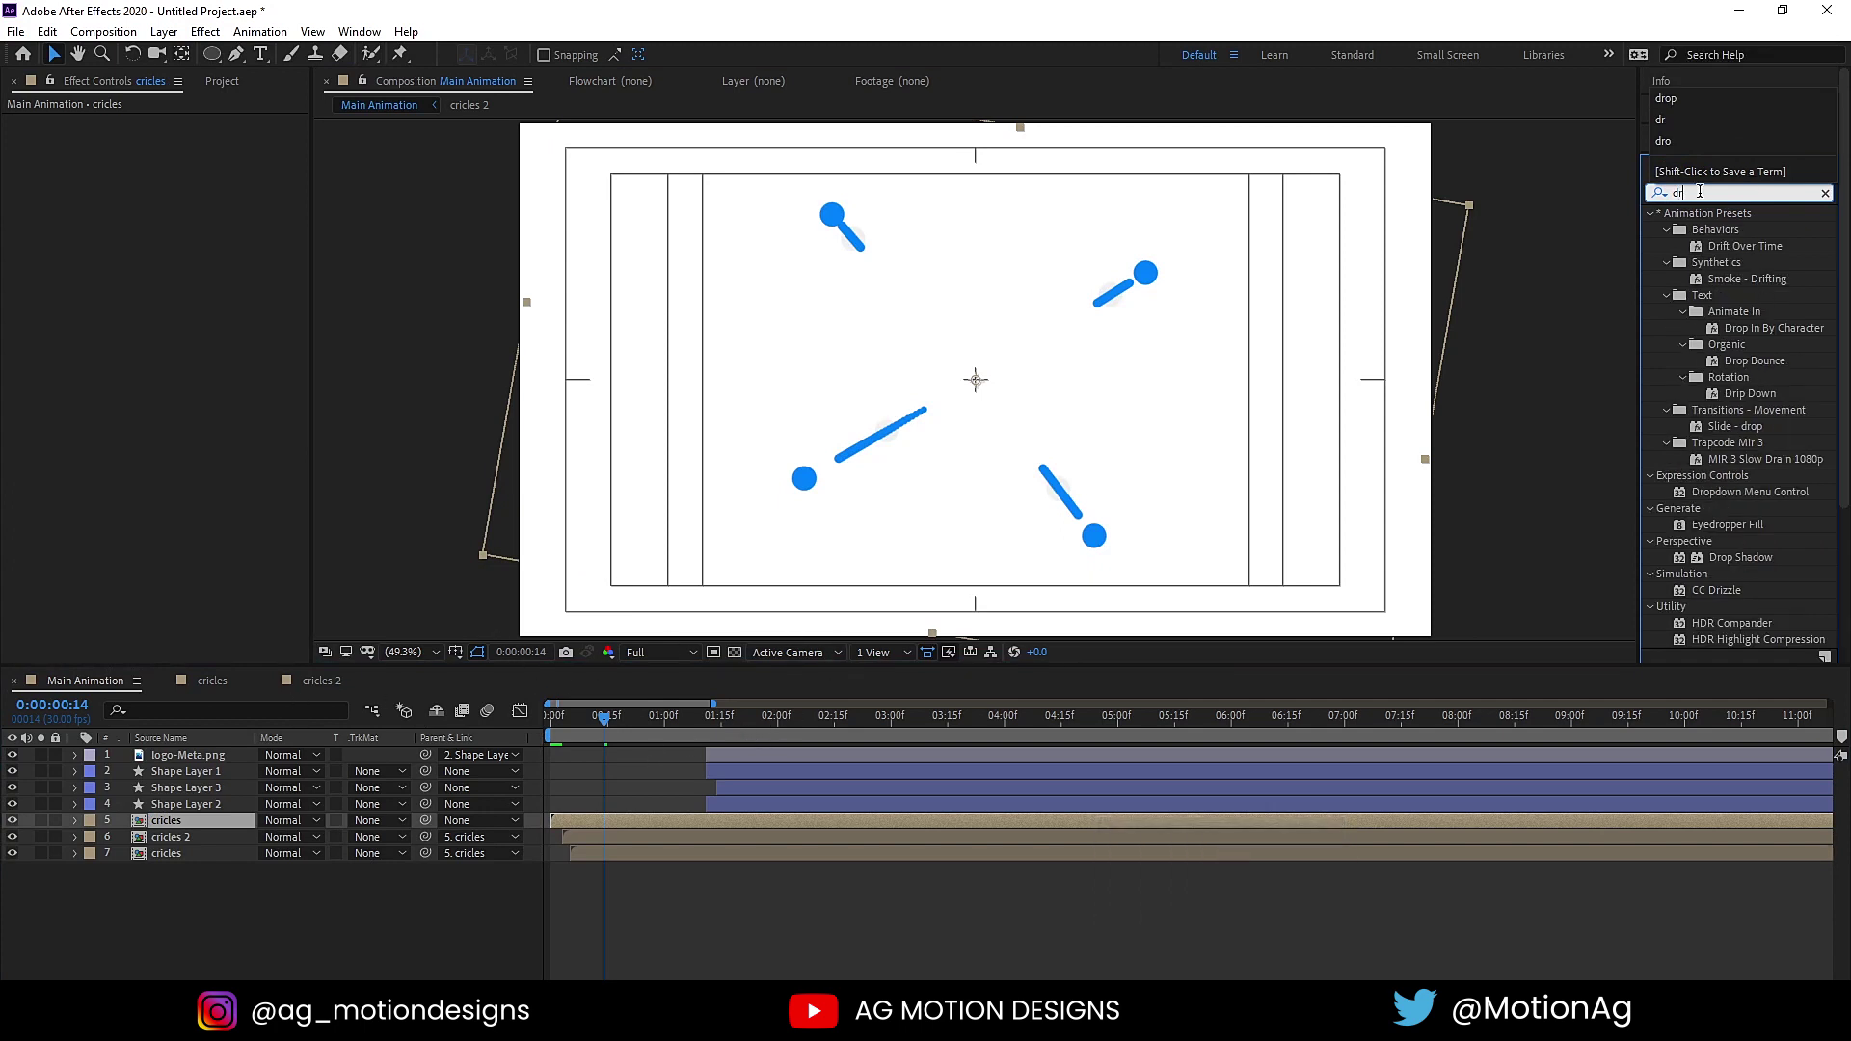
{"action": "type", "text": "dr"}
{"action": "left_click", "coordinate": [1759, 436]}
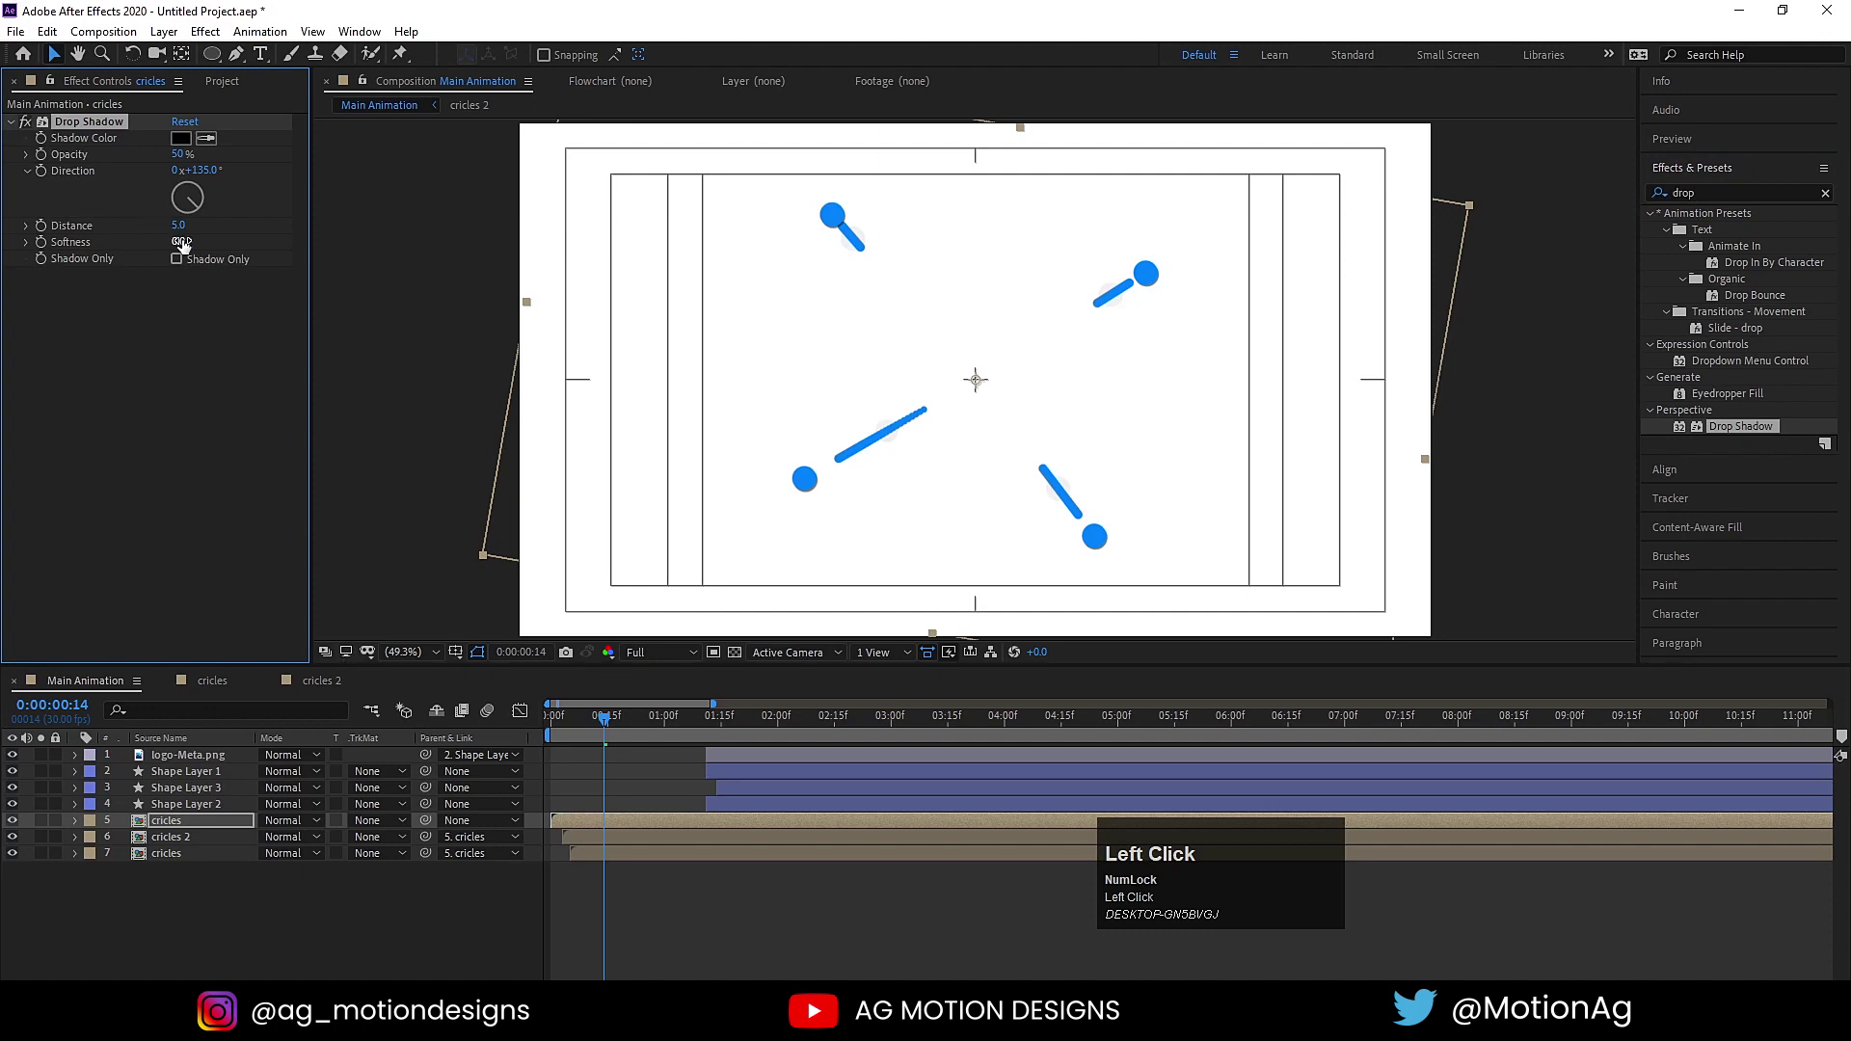
{"action": "left_click", "coordinate": [185, 235]}
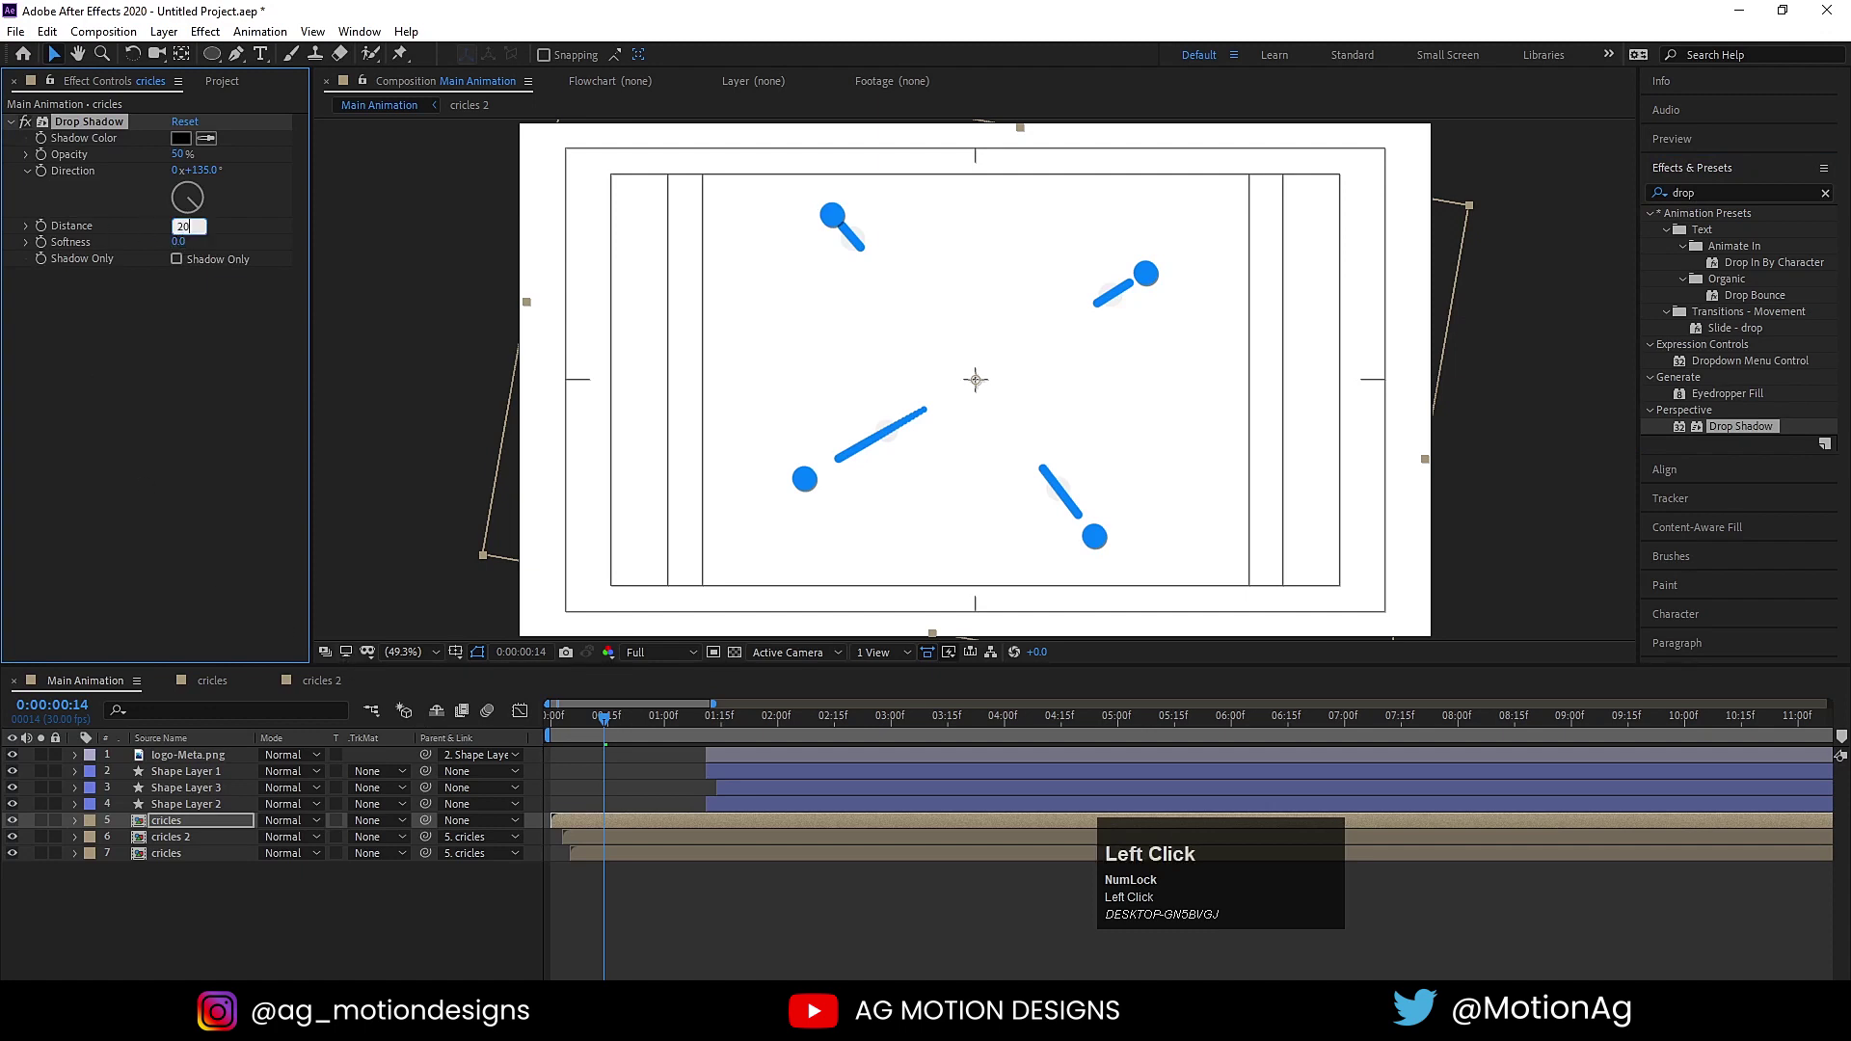
{"action": "key", "text": "Return"}
{"action": "left_click", "coordinate": [180, 232]}
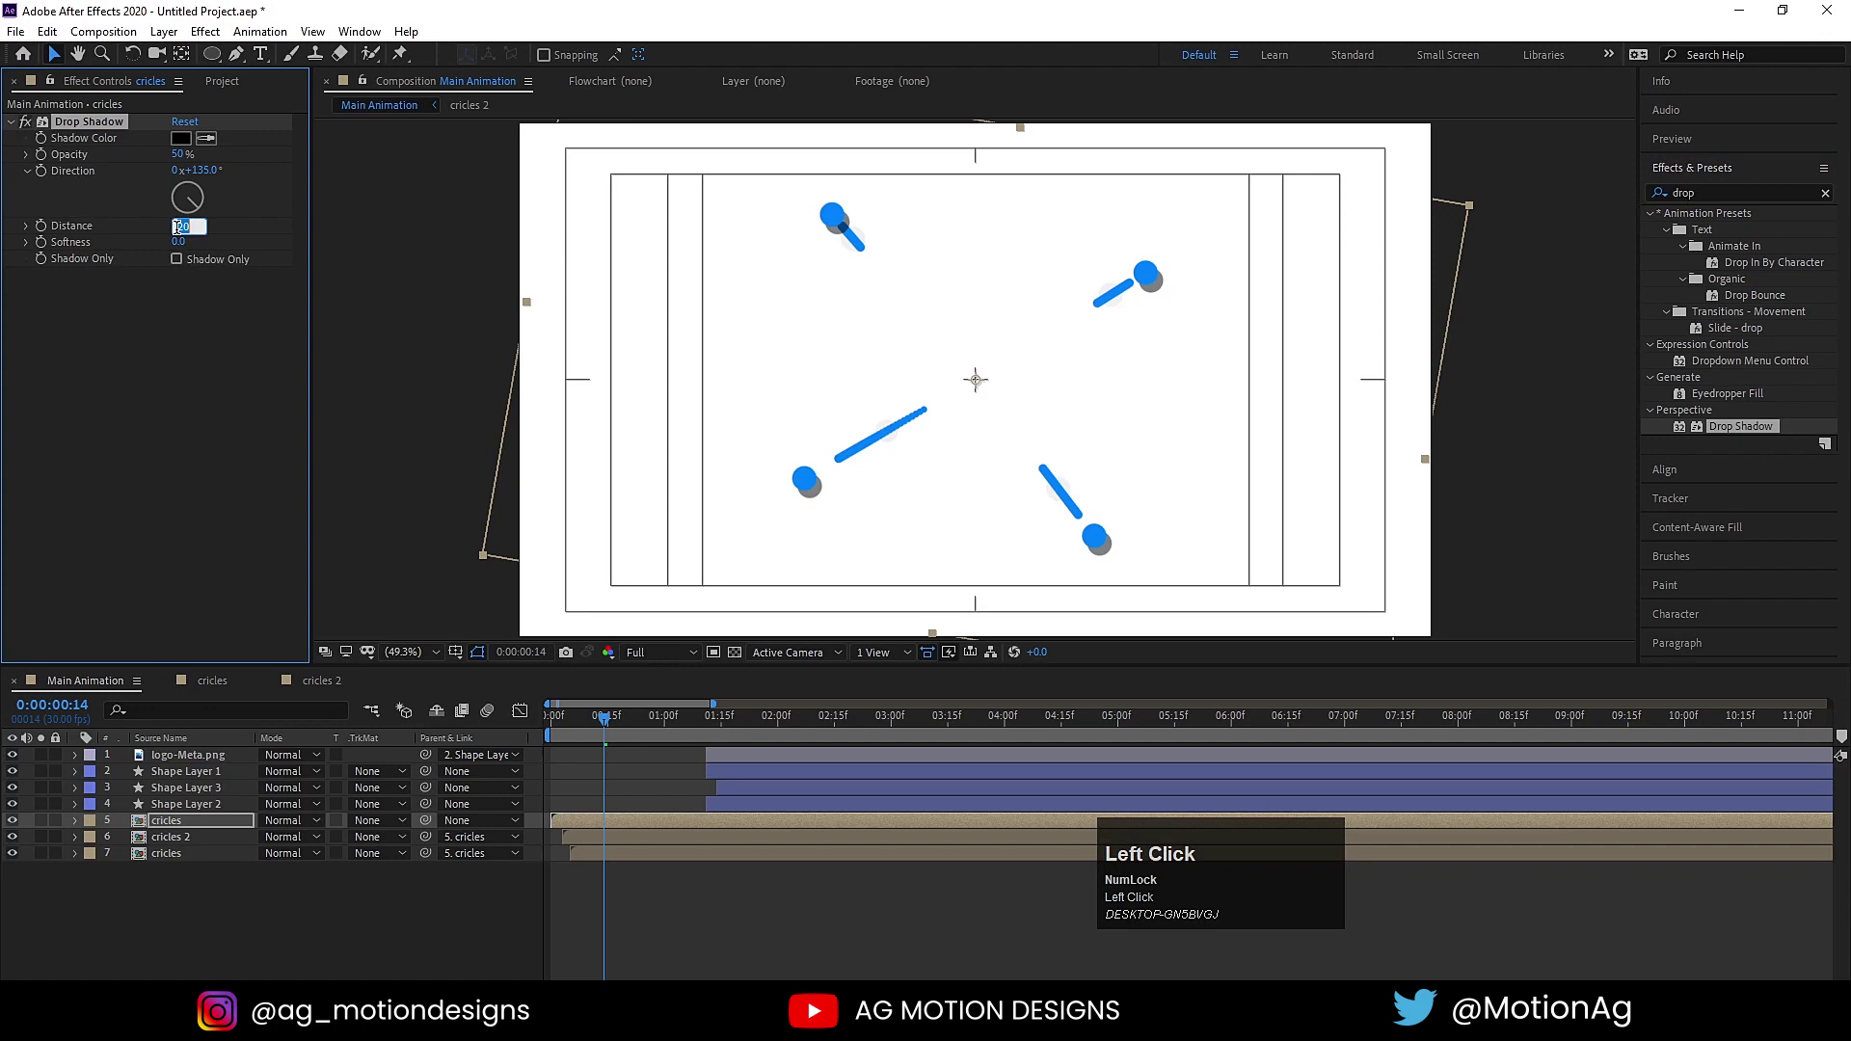
{"action": "key", "text": "Return"}
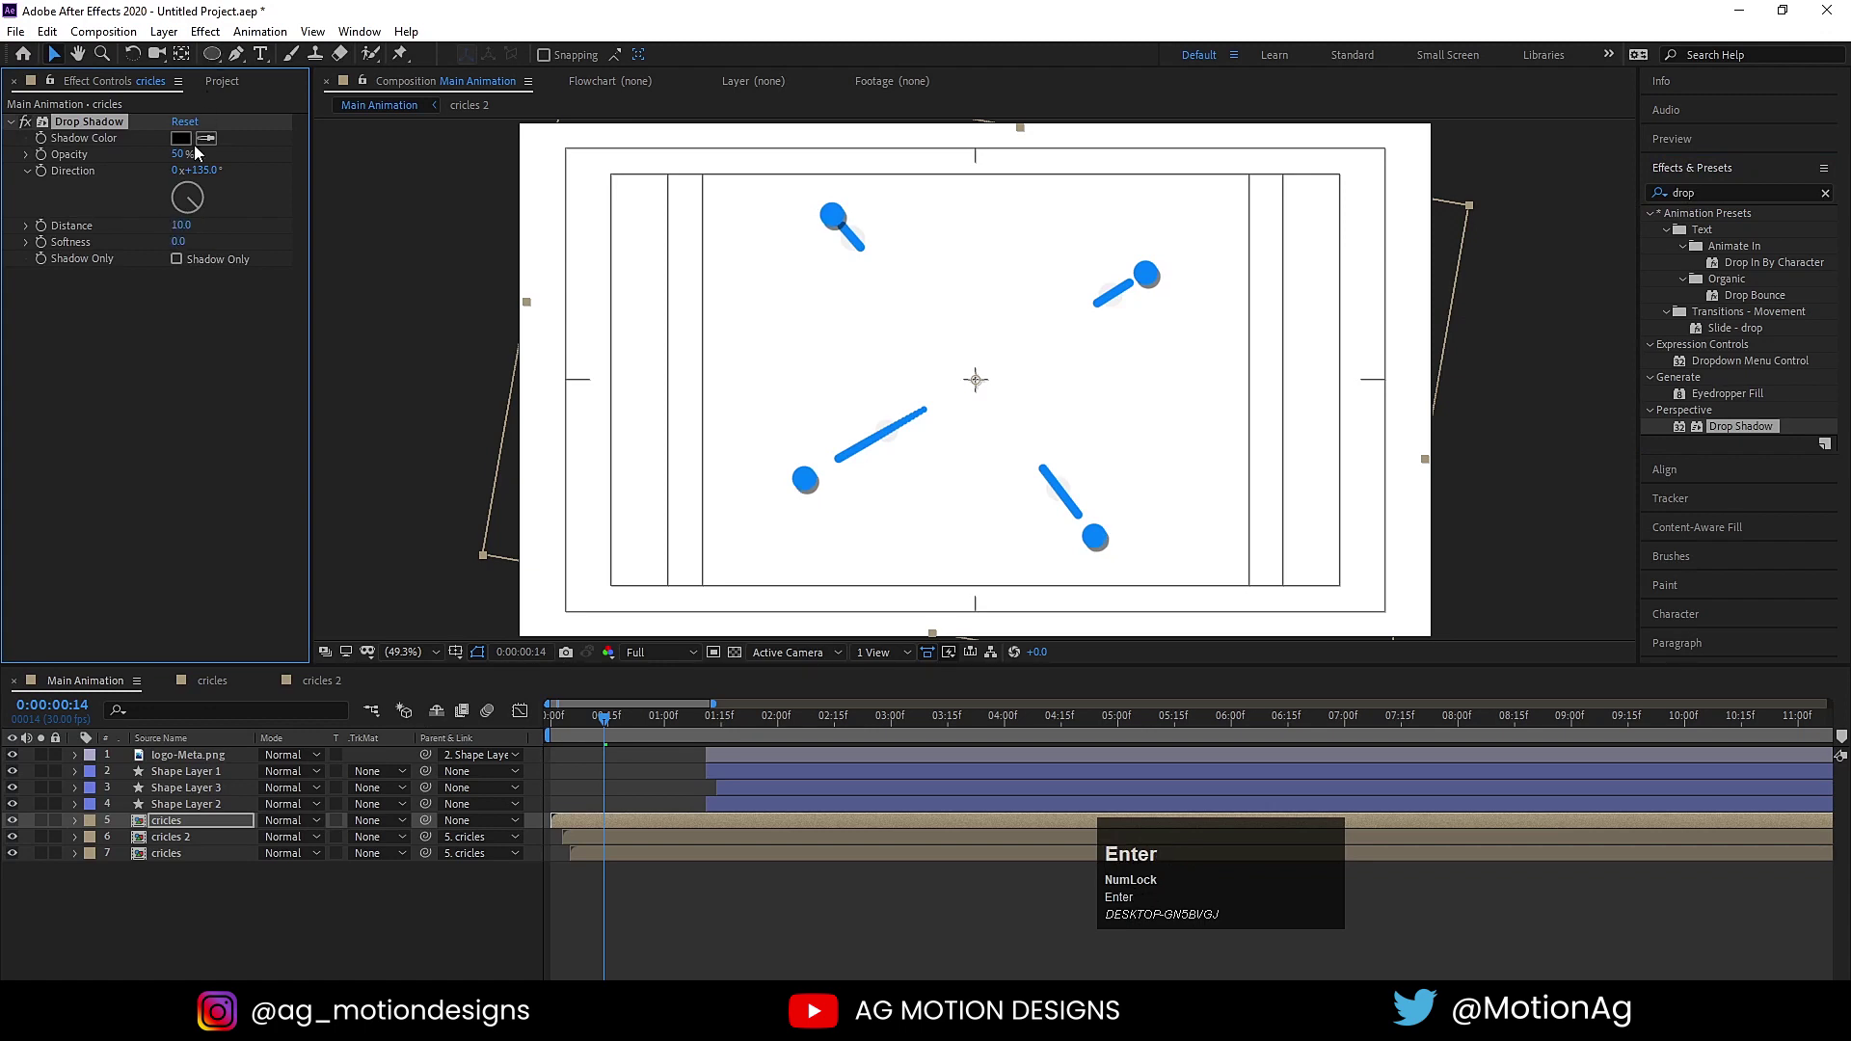
Set the shadow to 30% Opacity, Softness 50 and a lighter grey colour.
{"action": "left_click", "coordinate": [182, 153]}
{"action": "key", "text": "Return"}
{"action": "left_click_drag", "start_coordinate": [184, 242], "coordinate": [192, 244]}
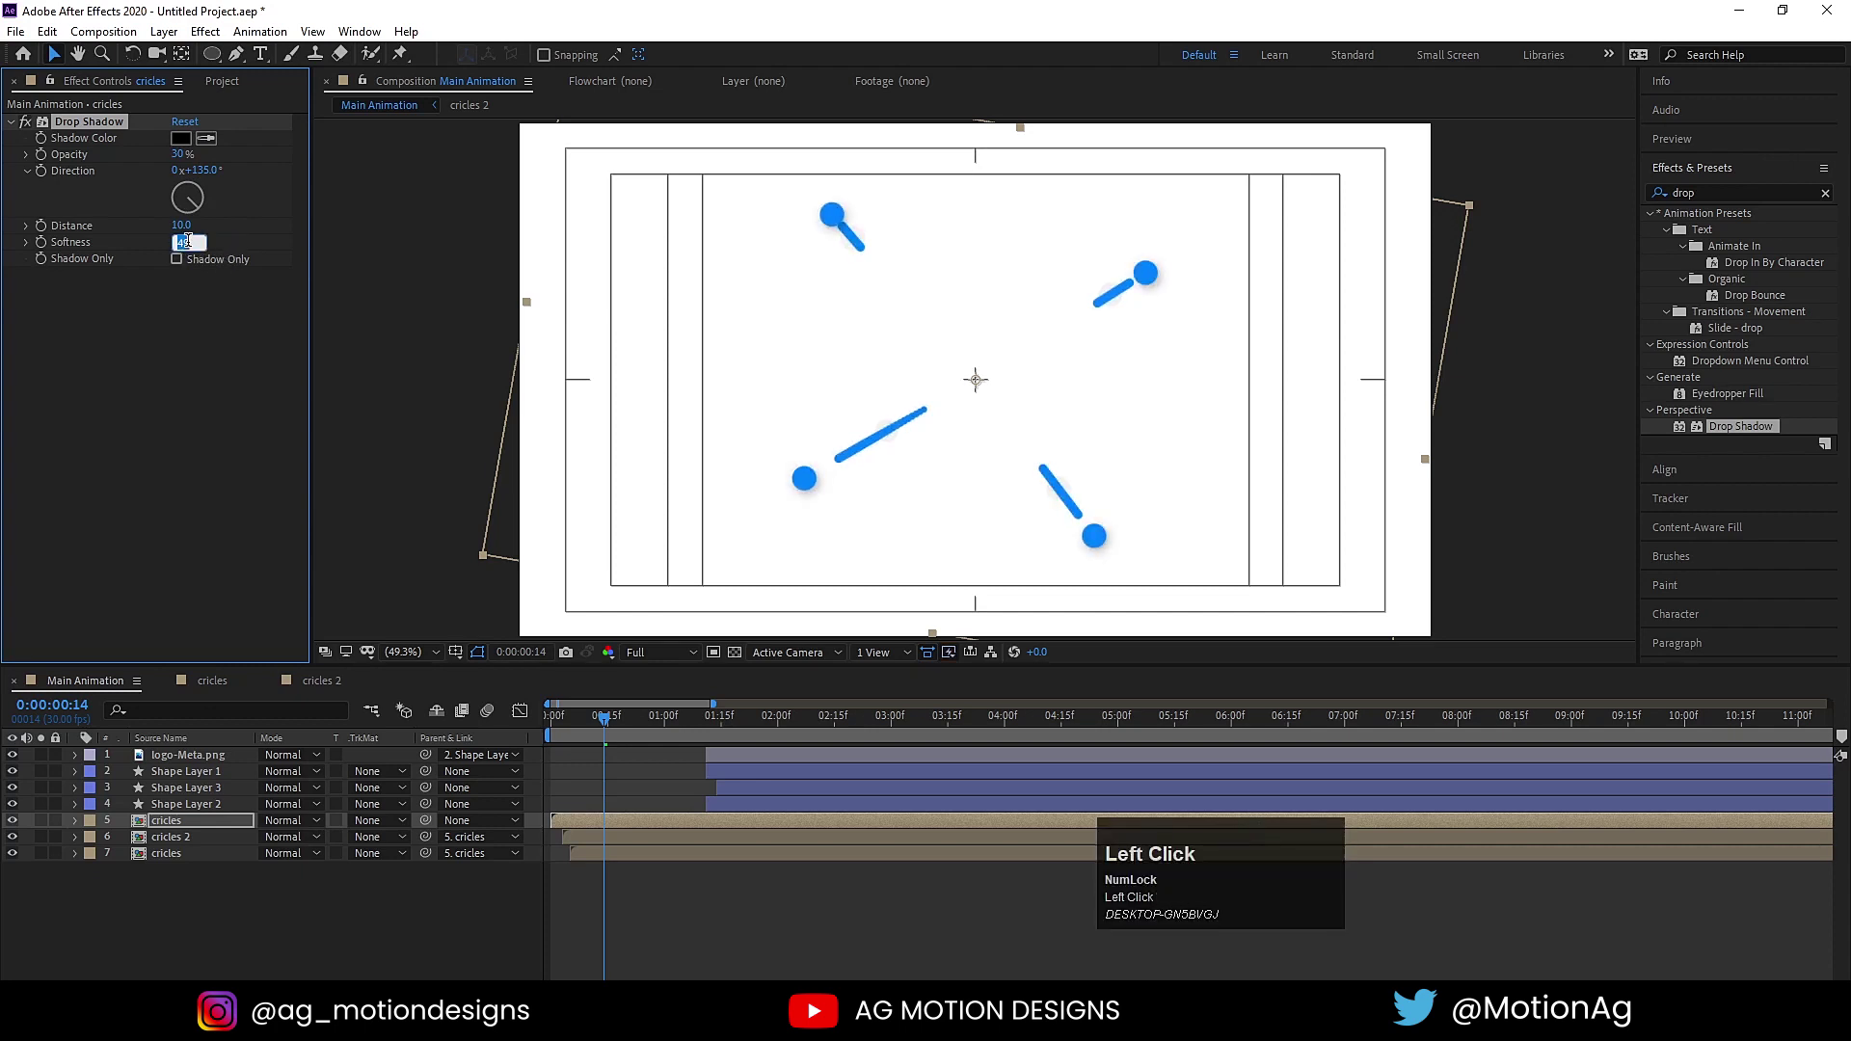
{"action": "key", "text": "Return"}
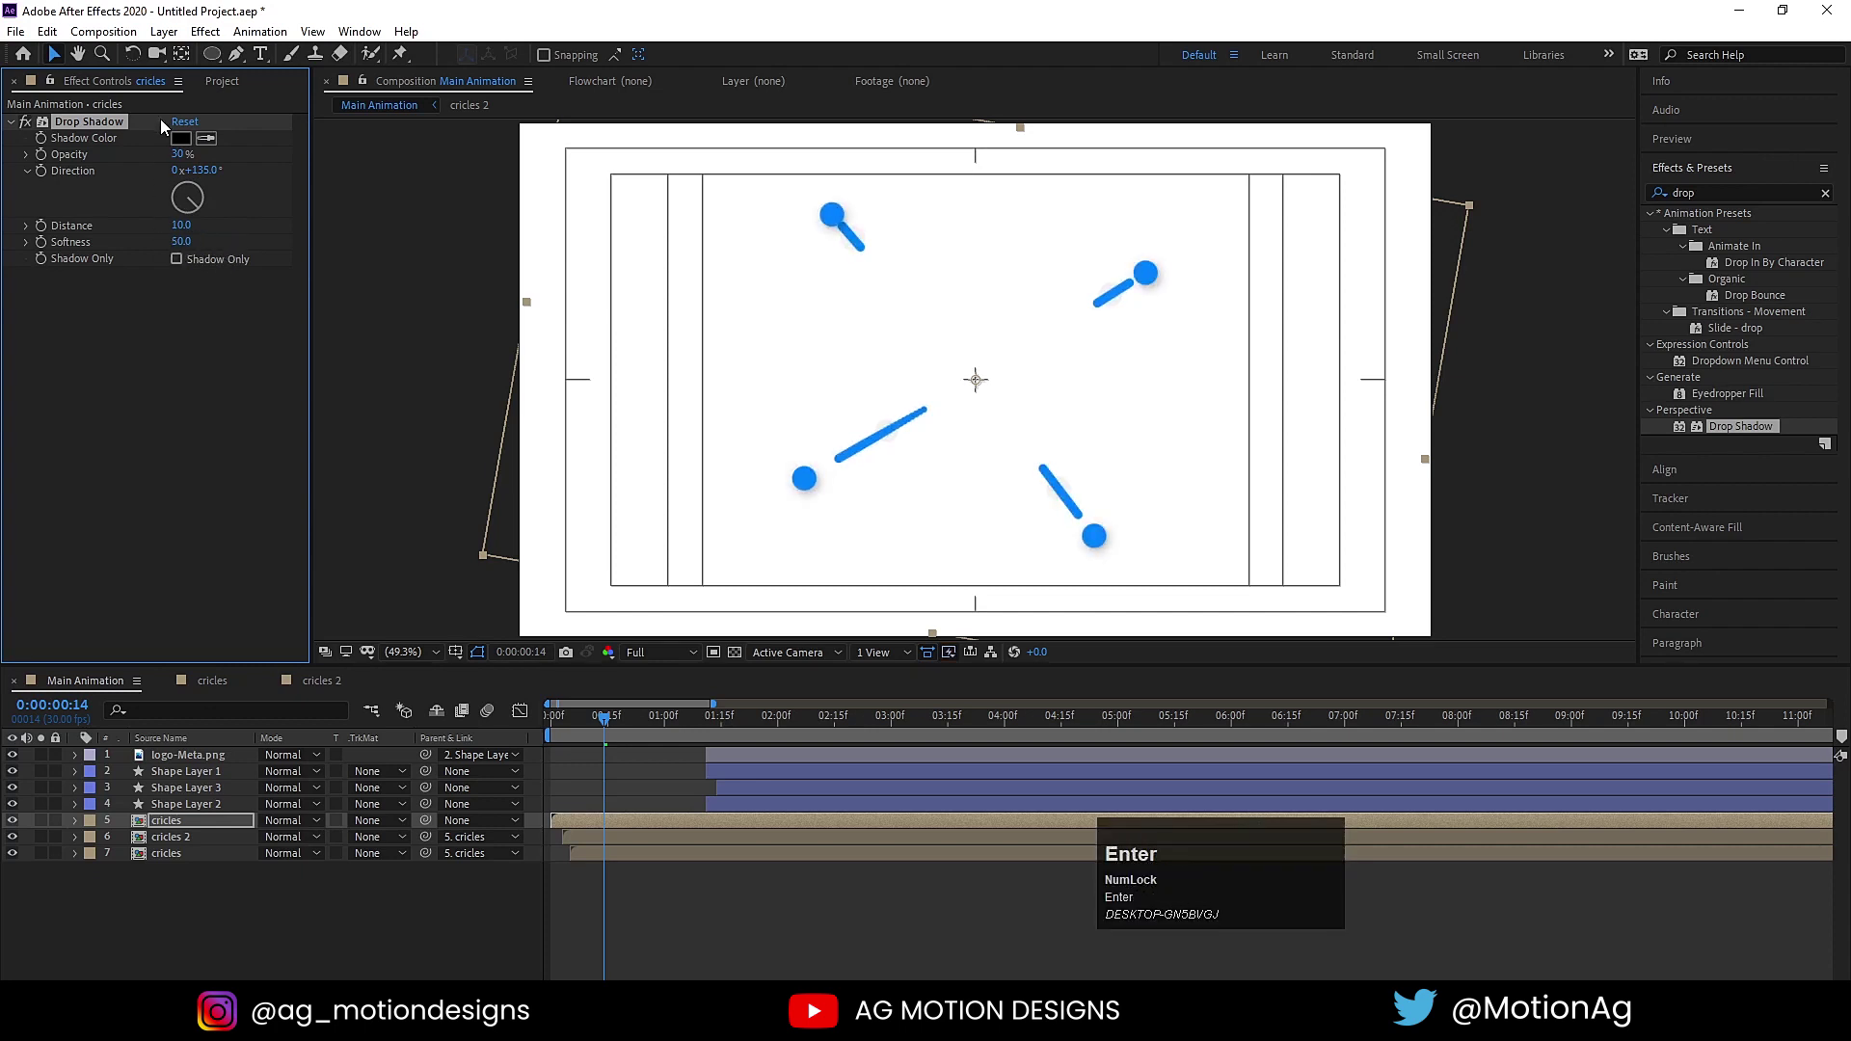
{"action": "left_click_drag", "start_coordinate": [187, 148], "coordinate": [728, 277]}
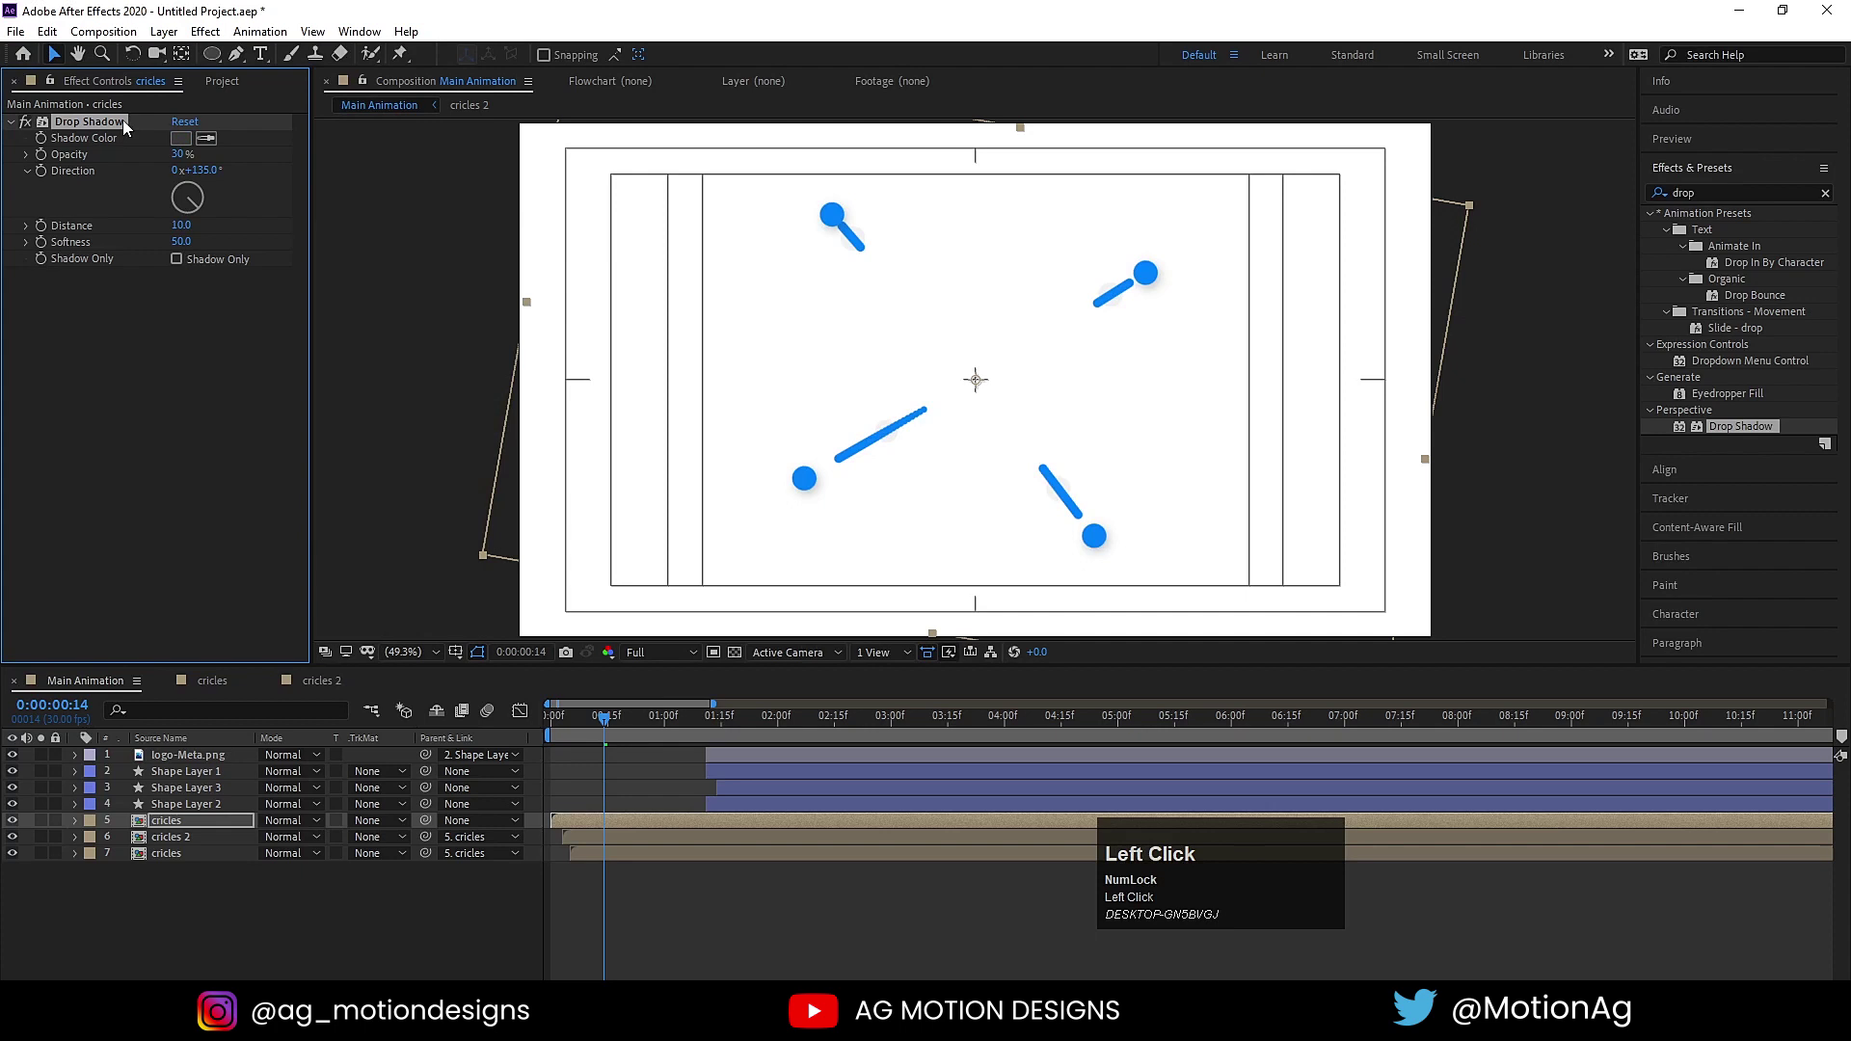
{"action": "key", "text": "ctrl+c"}
Copy the Drop Shadow effect and paste it onto Shape Layers 1–3.
{"action": "left_click", "coordinate": [180, 840]}
{"action": "key", "text": "ctrl+v"}
{"action": "left_click", "coordinate": [176, 861]}
{"action": "key", "text": "ctrl+v"}
{"action": "key", "text": "space"}
{"action": "left_click", "coordinate": [757, 729]}
{"action": "left_click", "coordinate": [177, 773]}
Paste the copied Drop Shadow onto the shape layers and preview the animation.
{"action": "key", "text": "ctrl+v"}
{"action": "left_click", "coordinate": [646, 766]}
{"action": "key", "text": "space"}
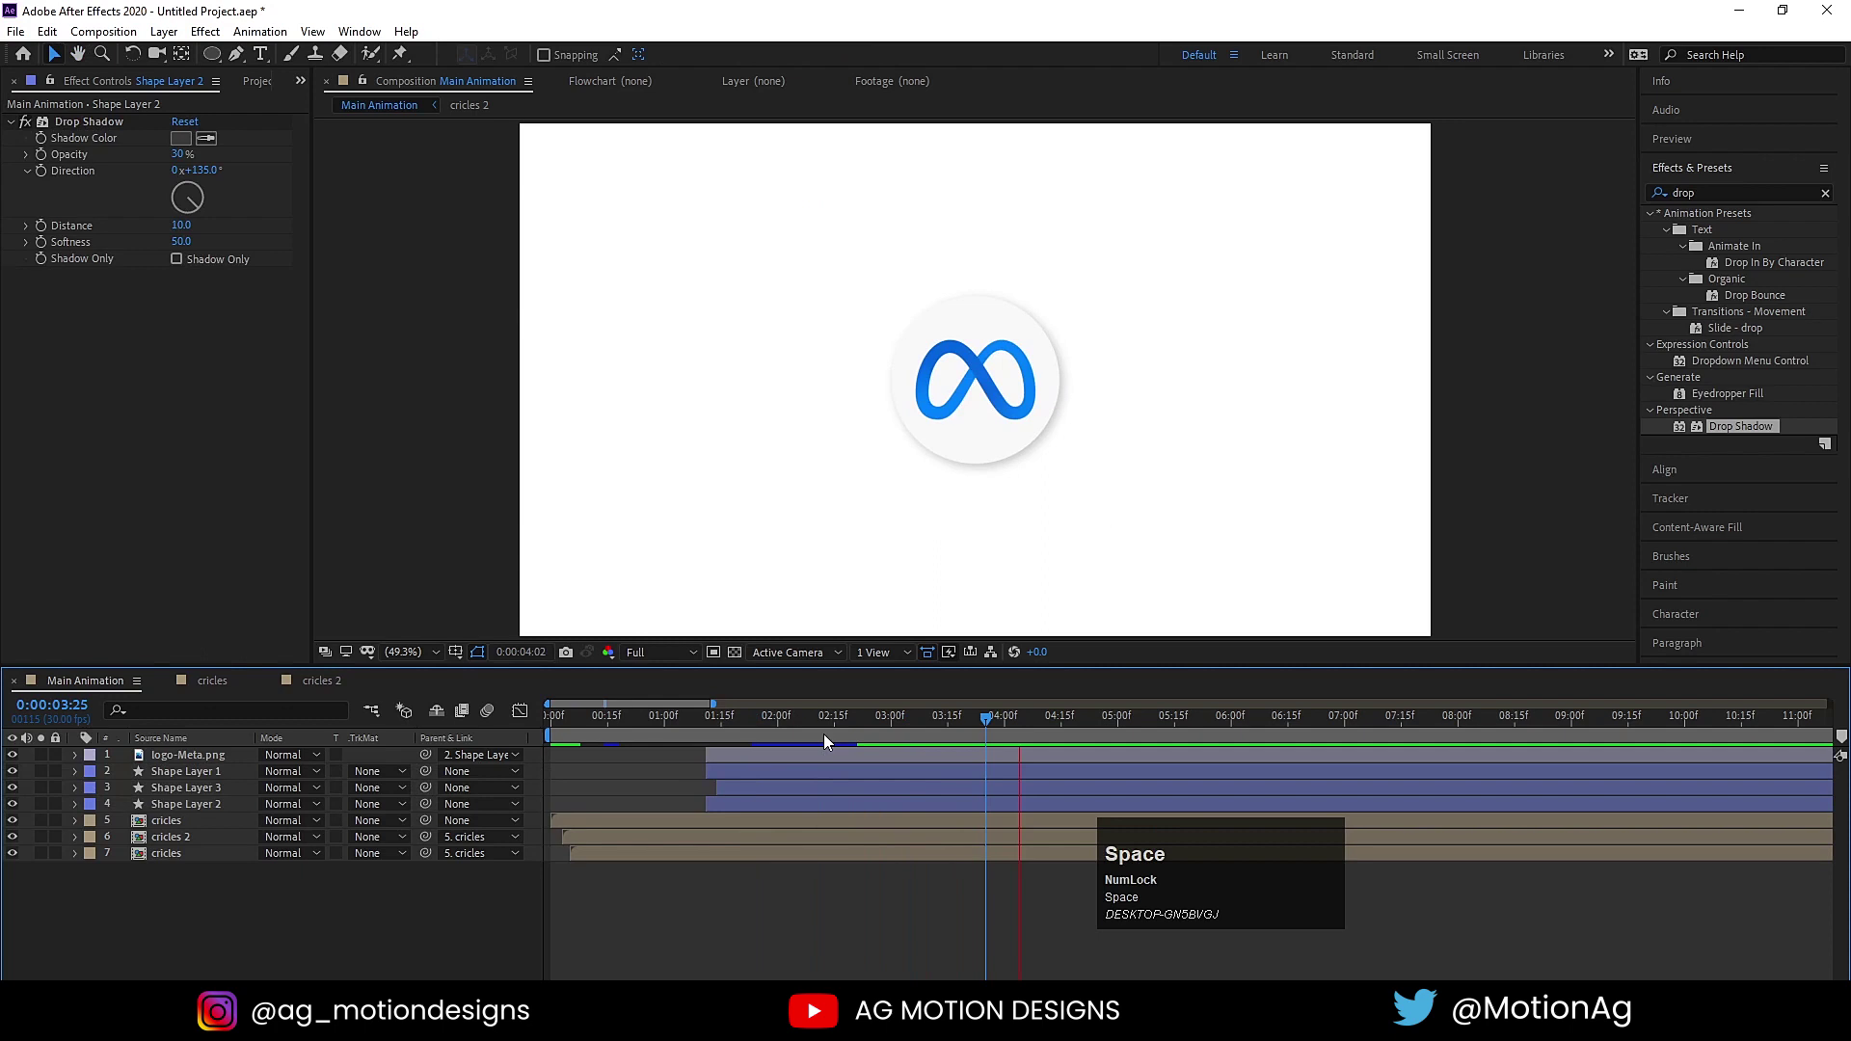
{"action": "key", "text": "n"}
{"action": "key", "text": "space"}
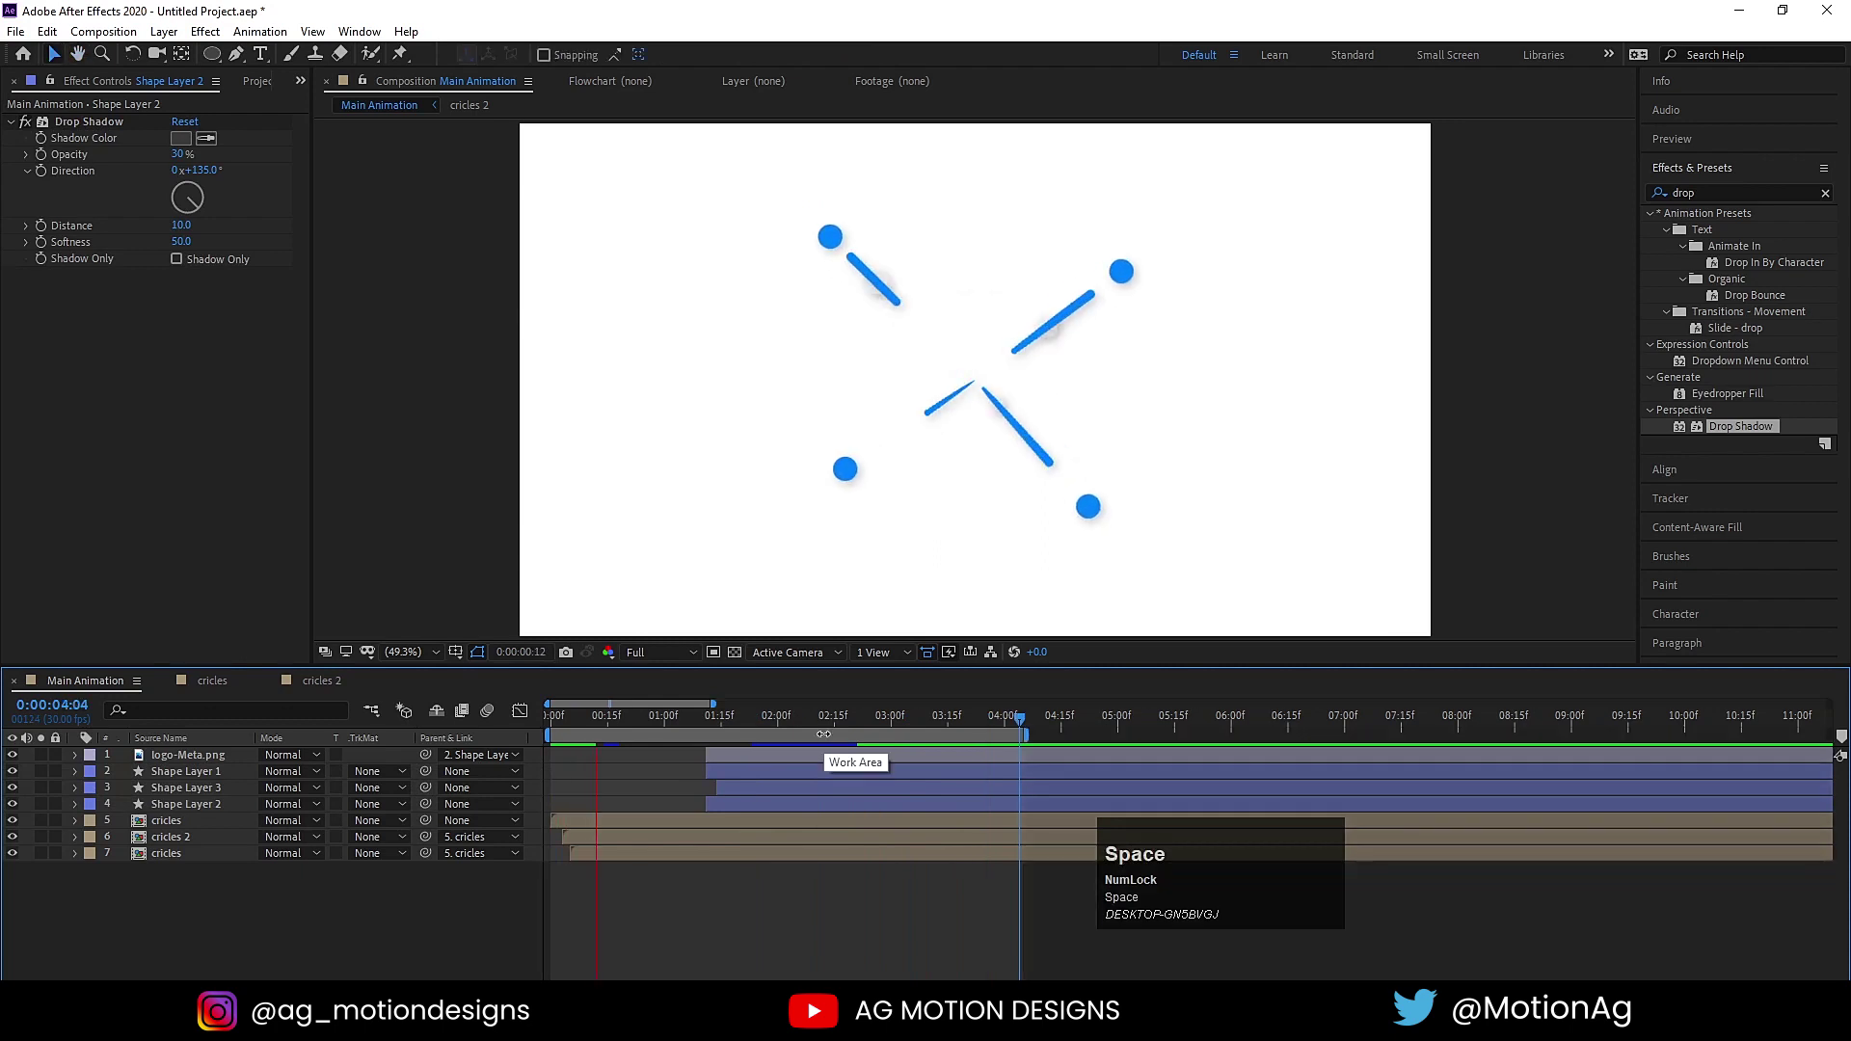
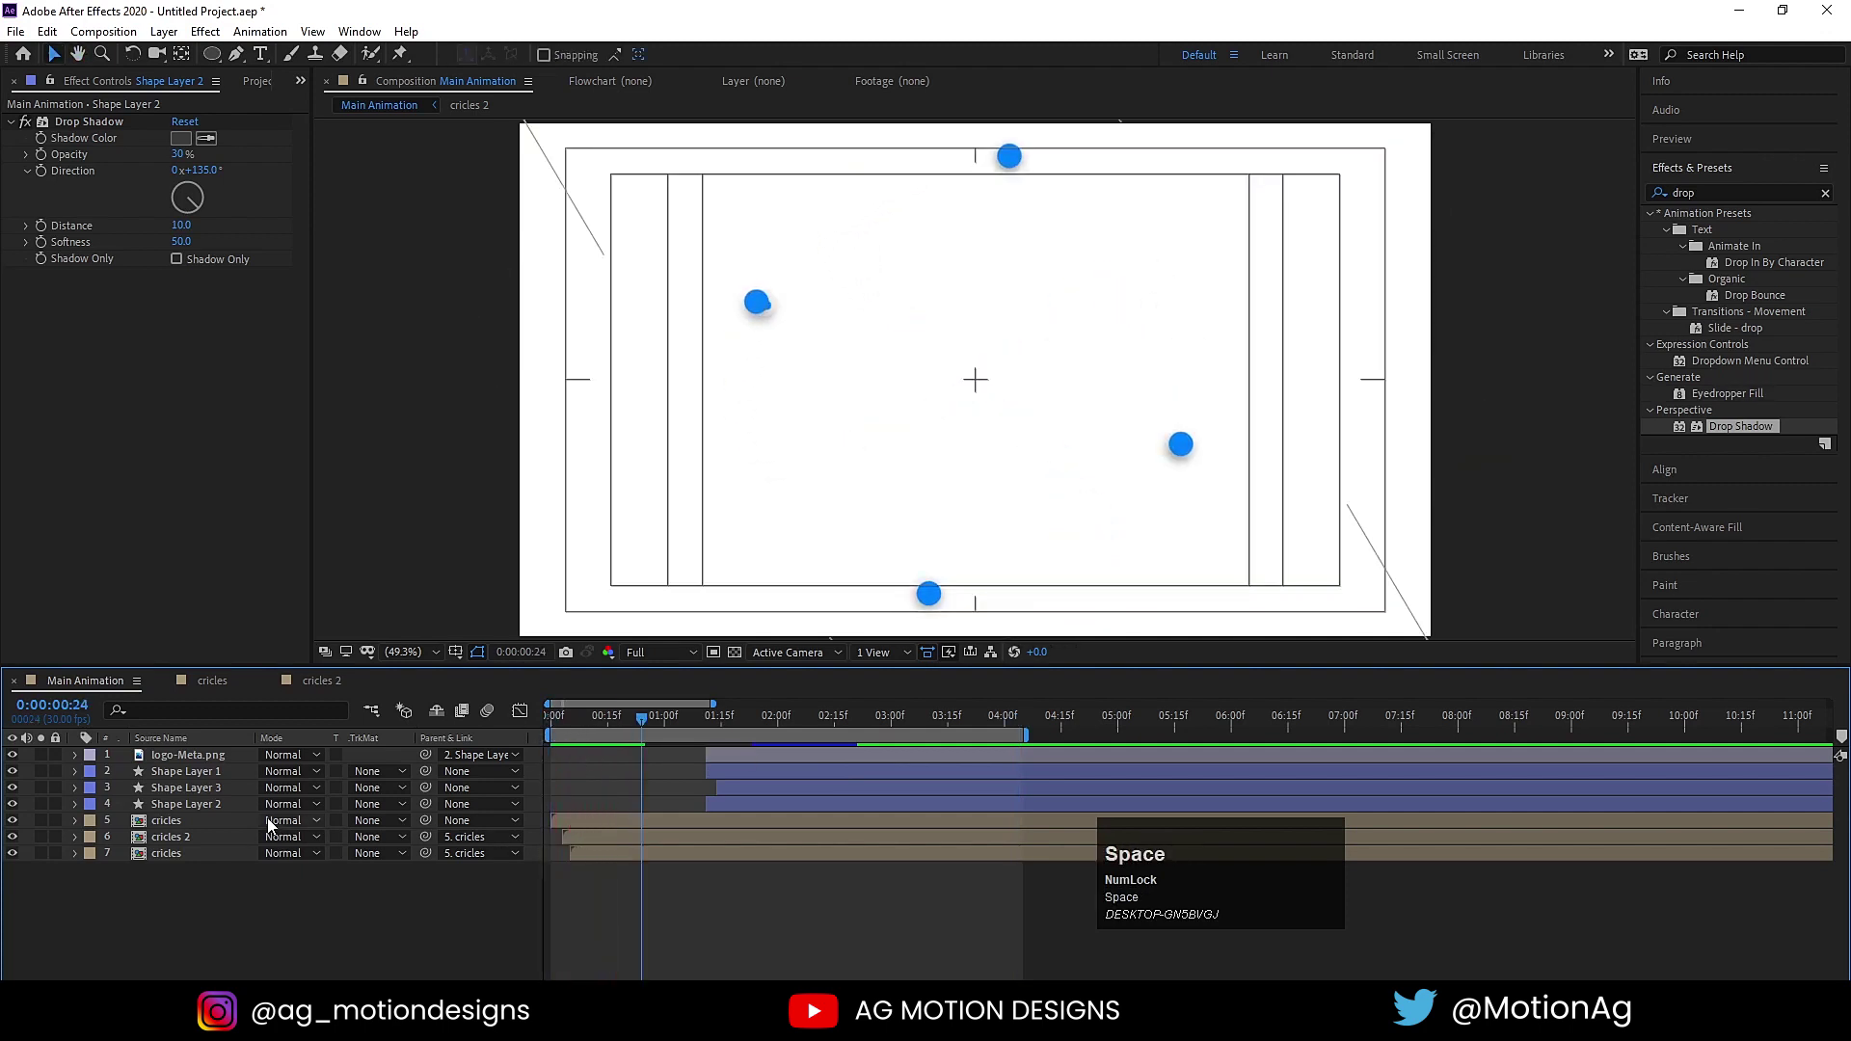
Select the cricles 2 layer with everything selected and scrub to check the circles.
{"action": "left_click", "coordinate": [189, 840]}
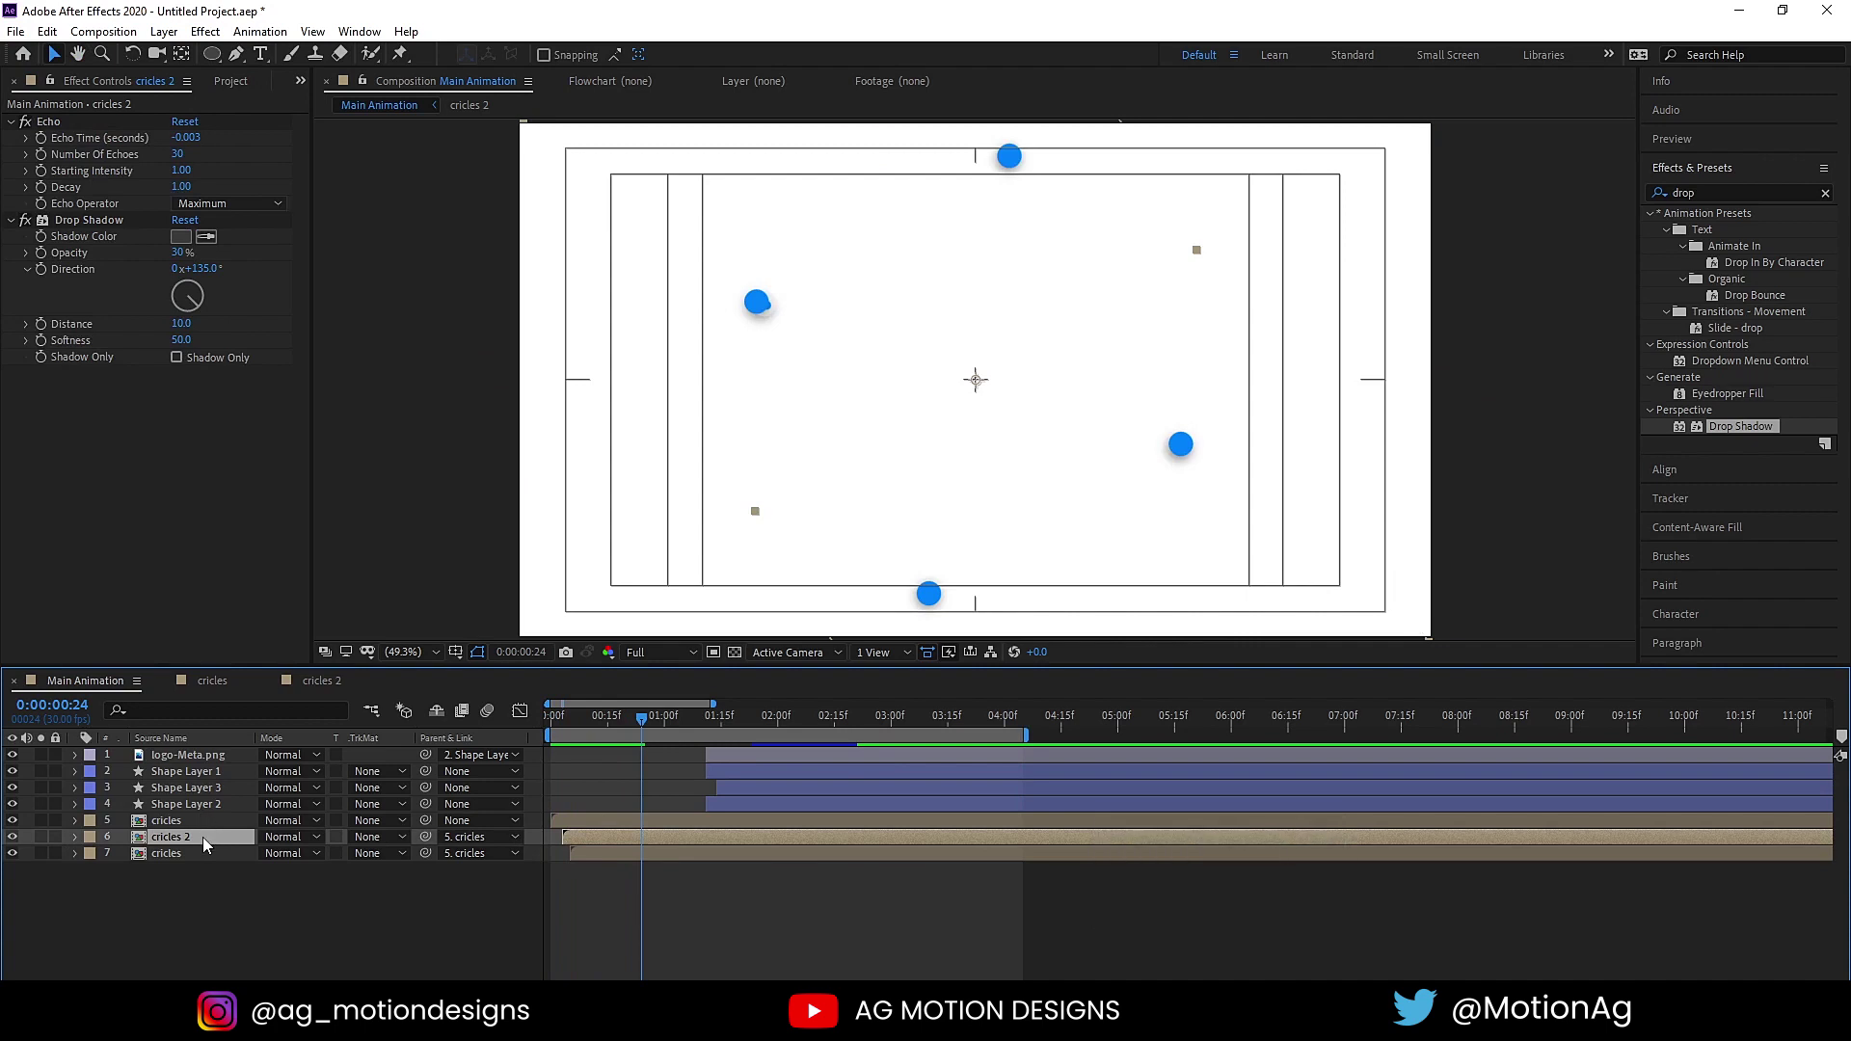
{"action": "left_click", "coordinate": [213, 845]}
{"action": "key", "text": "ctrl+a"}
{"action": "left_click_drag", "start_coordinate": [711, 63], "coordinate": [719, 280]}
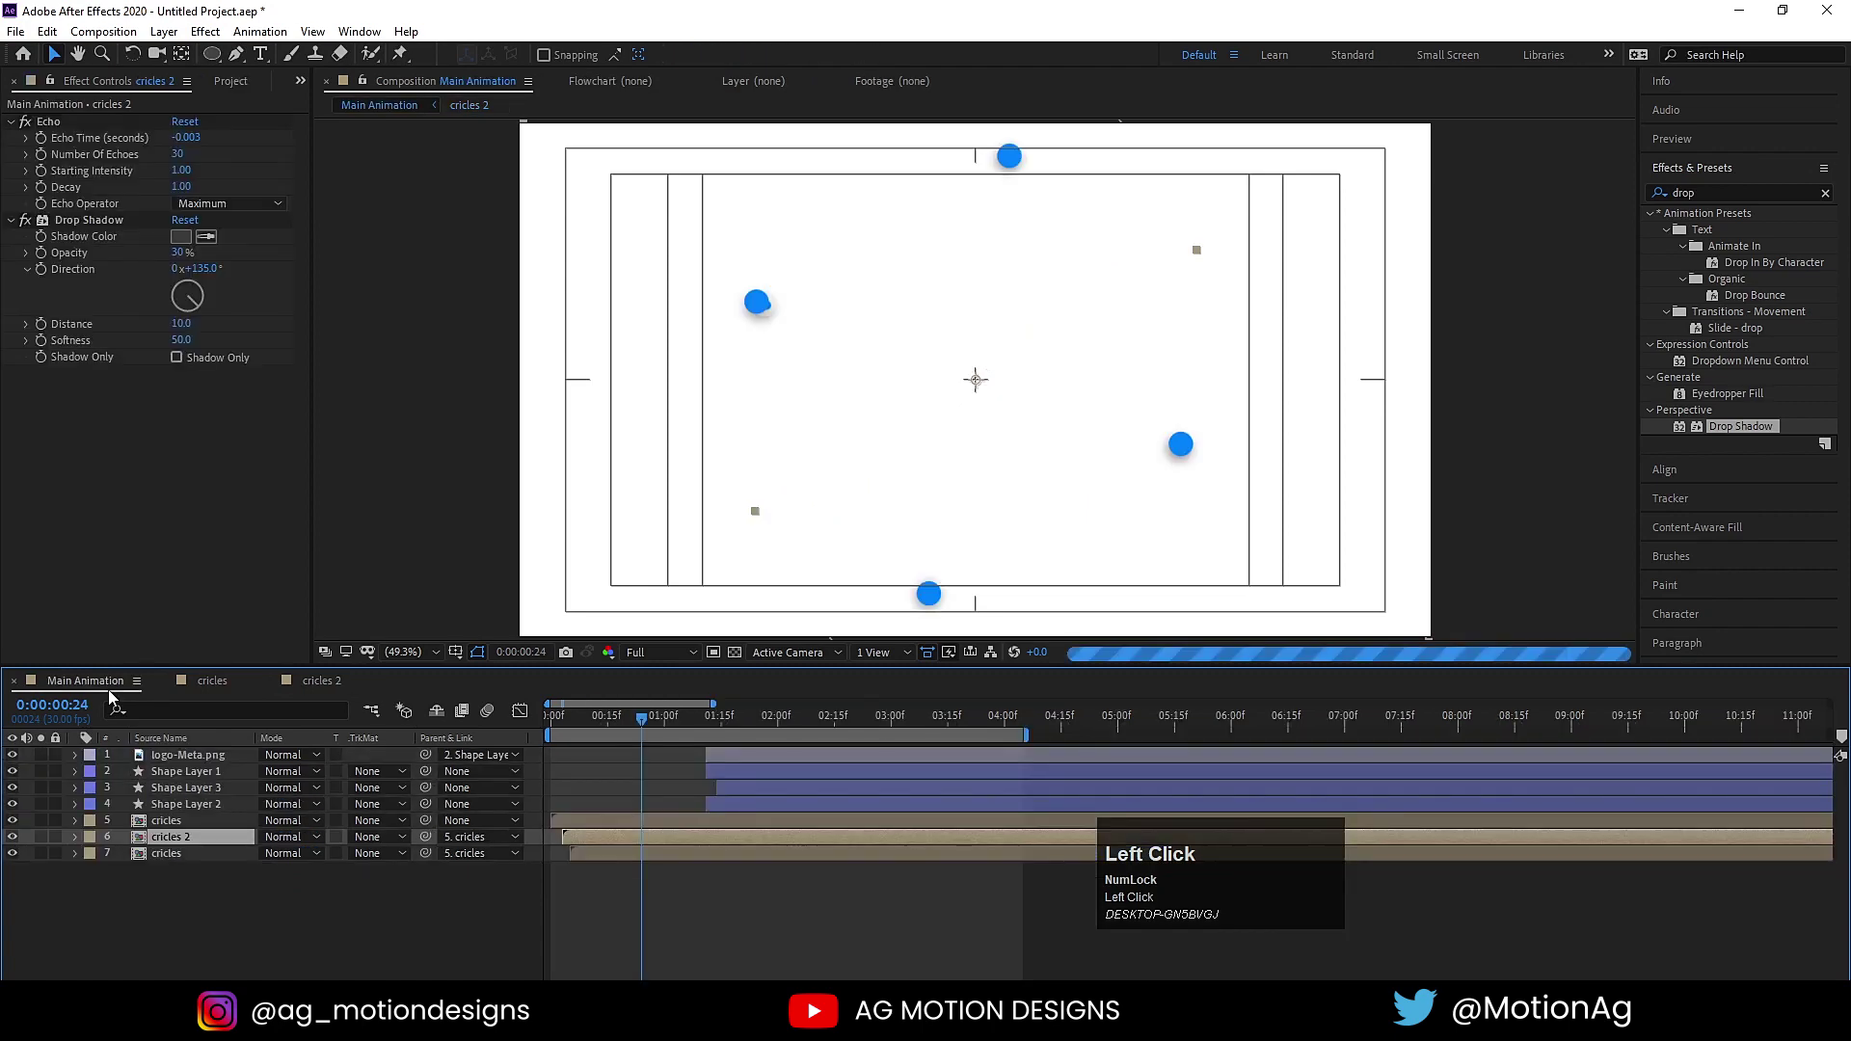
{"action": "key", "text": "space"}
{"action": "left_click_drag", "start_coordinate": [633, 726], "coordinate": [658, 724]}
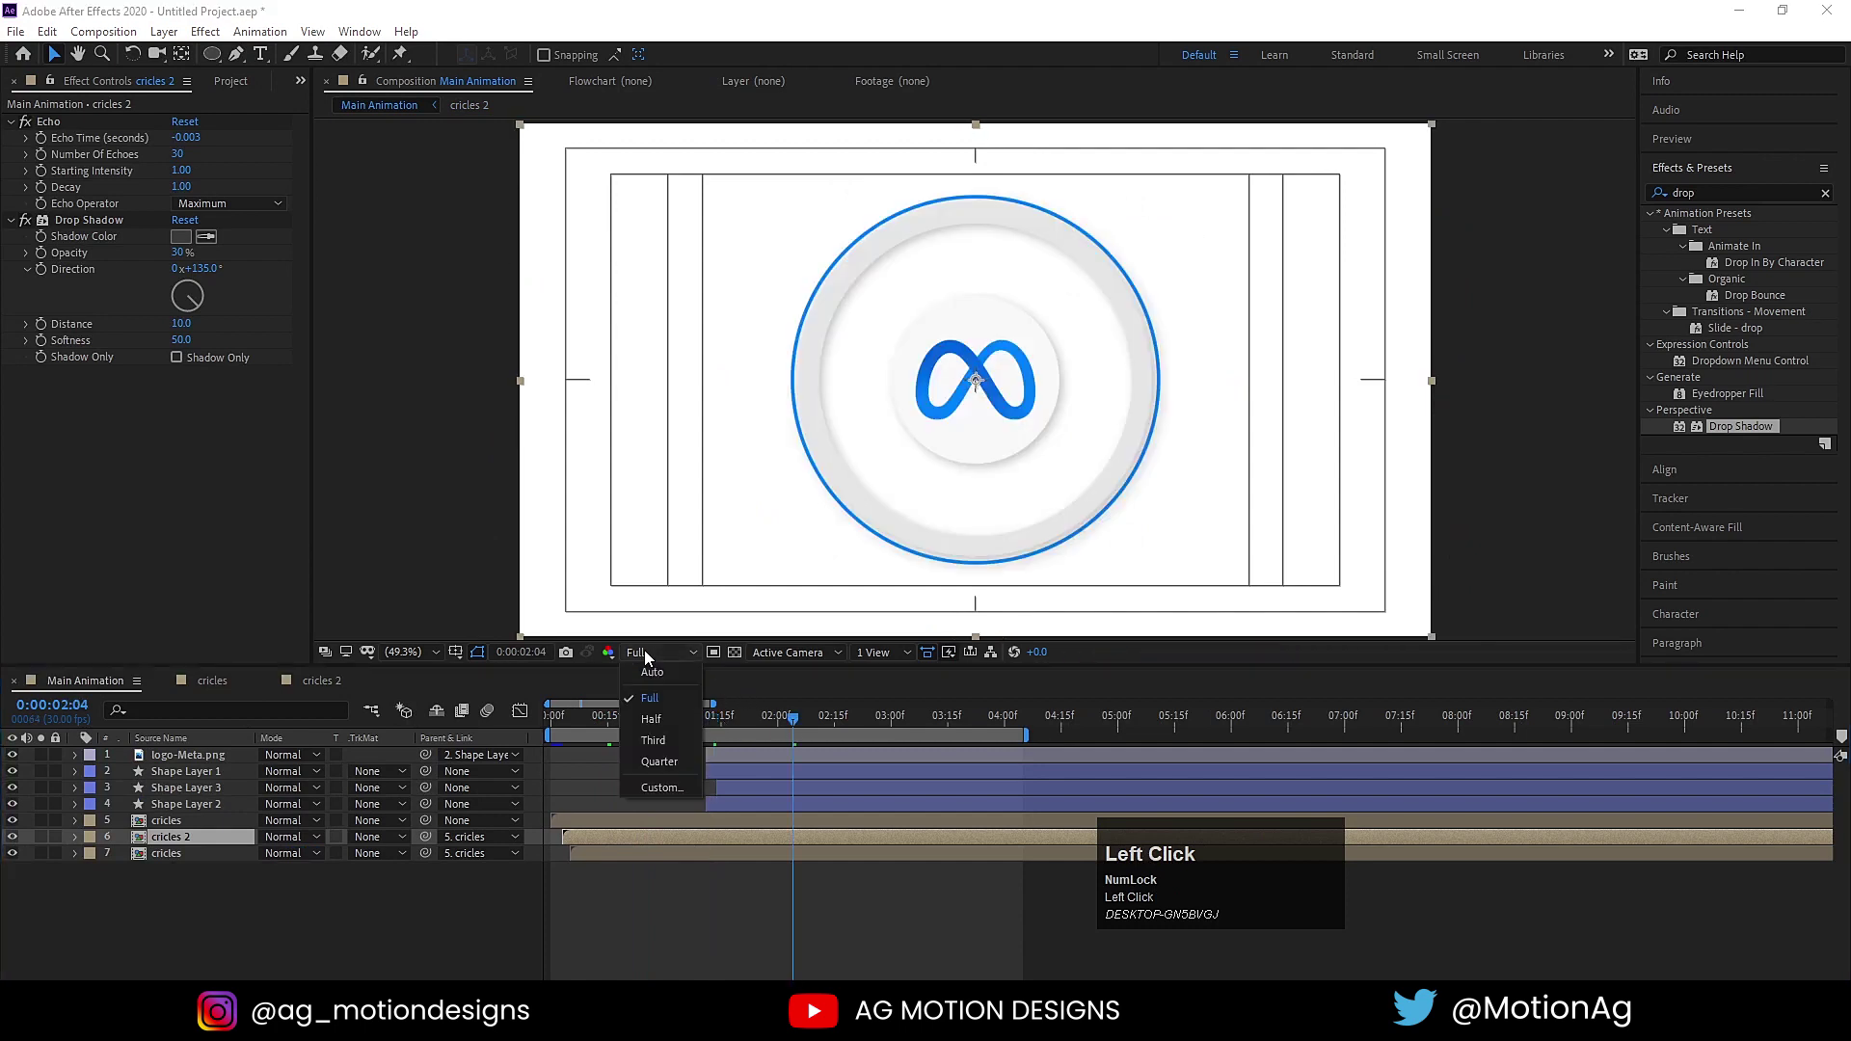
{"action": "key", "text": "space"}
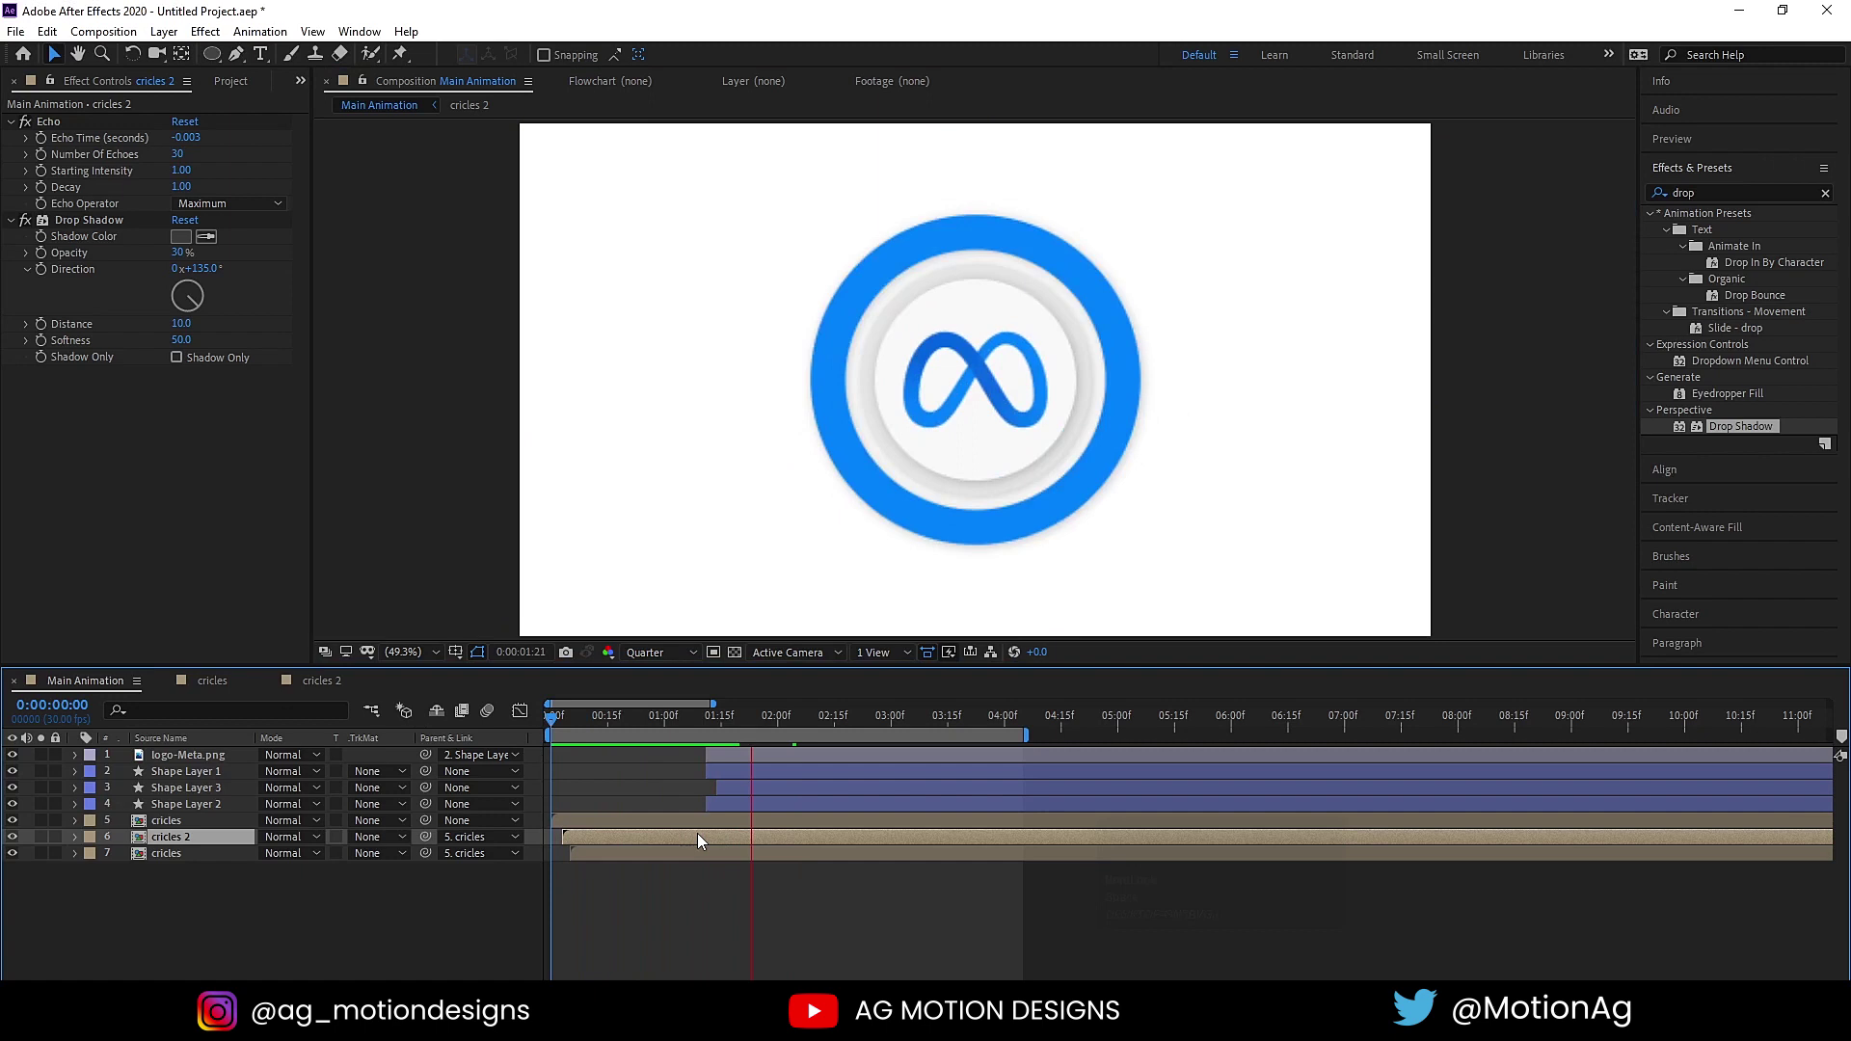
{"action": "key", "text": "space"}
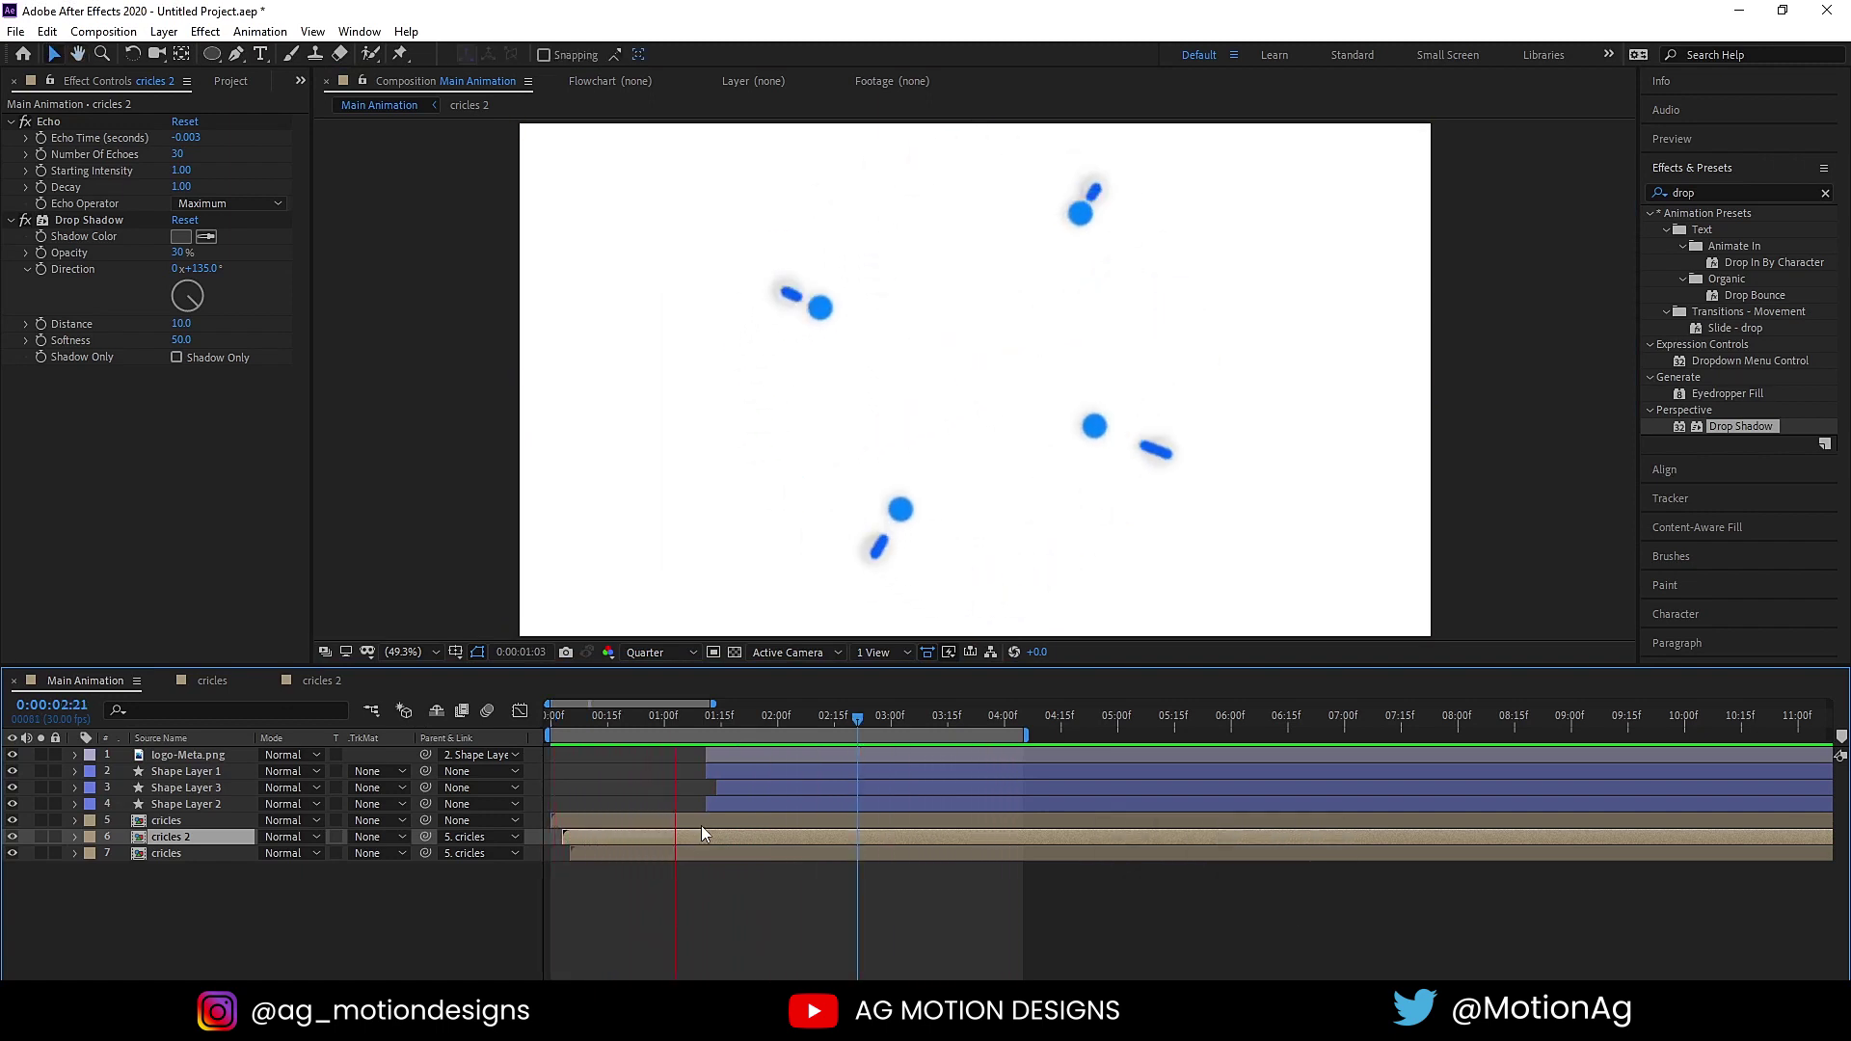
{"action": "key", "text": "space"}
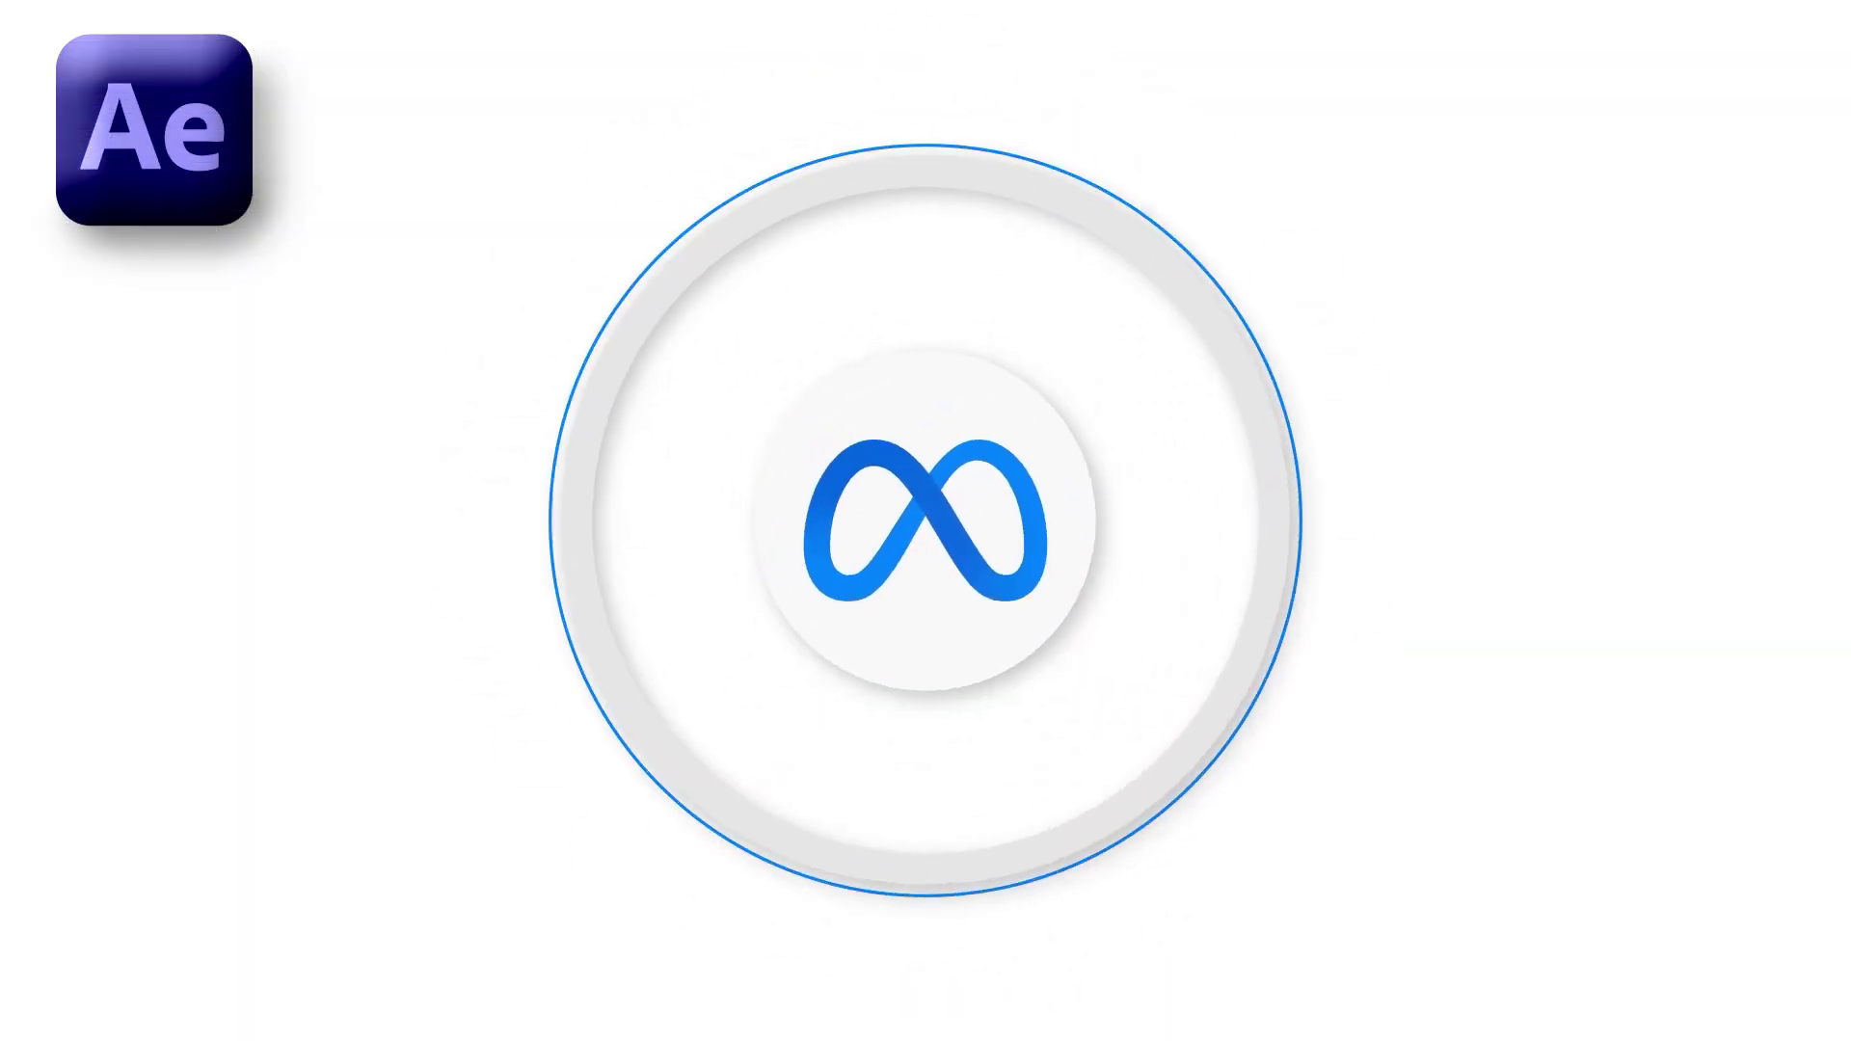